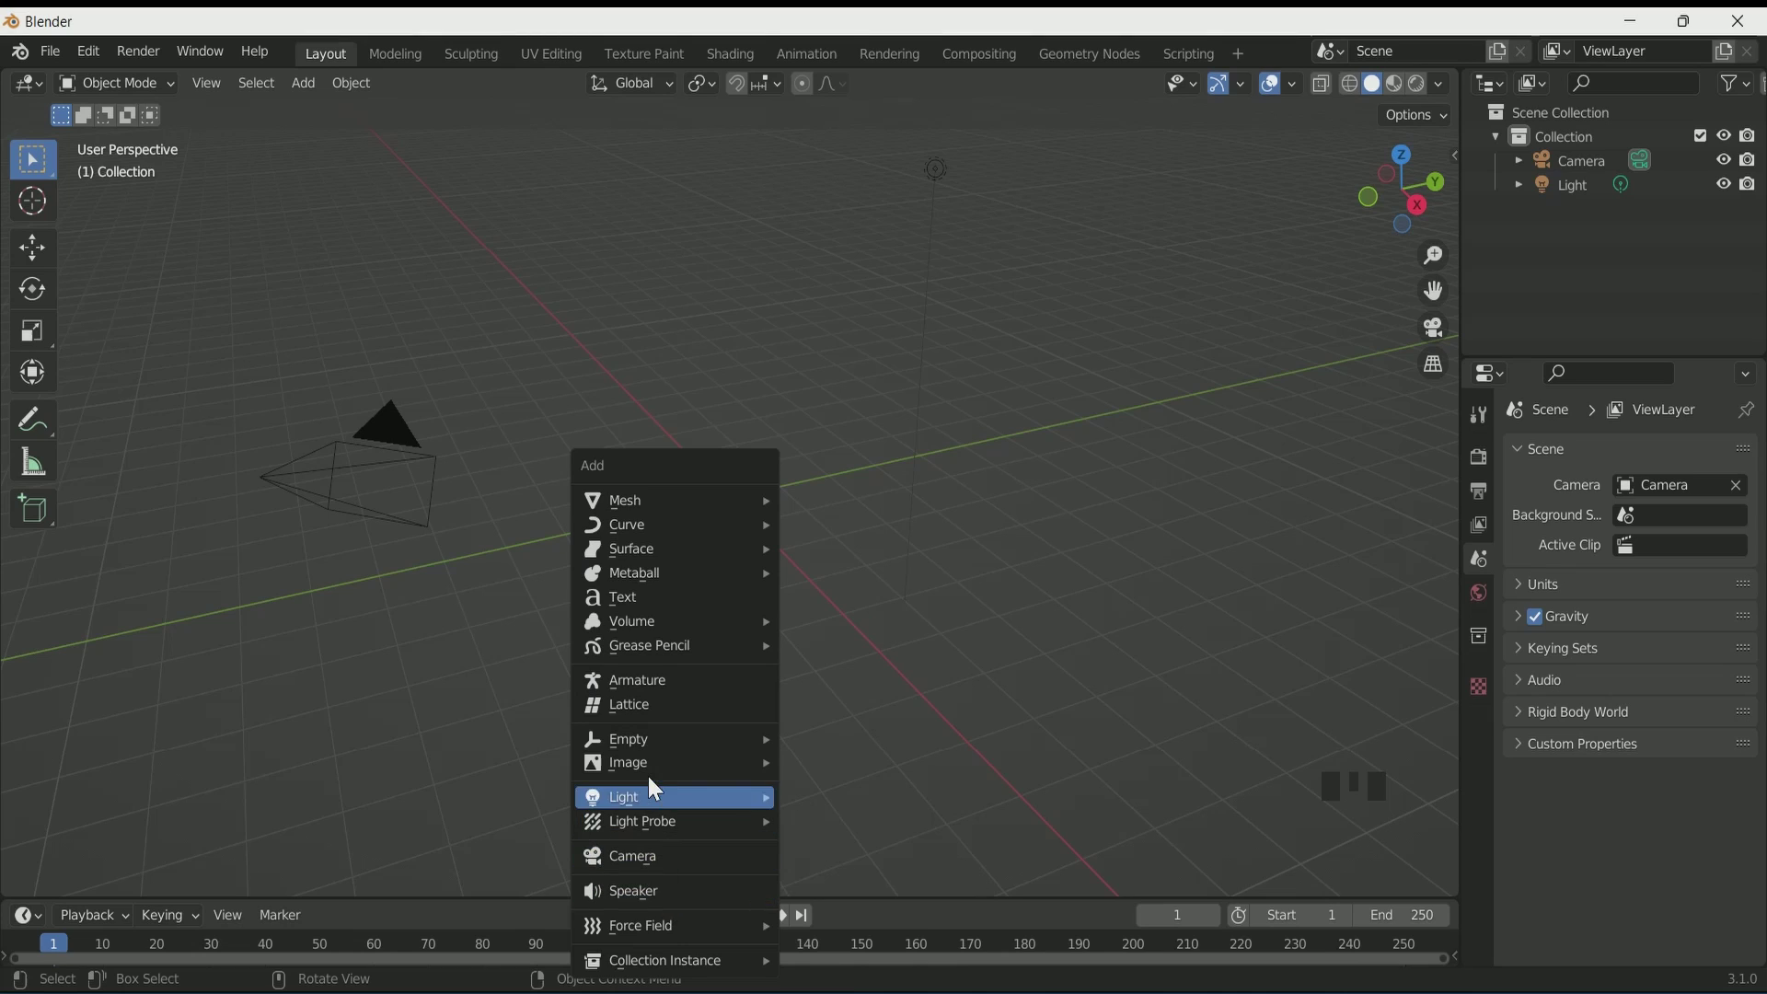
# Step: Rotate the new text 90° on X to face the front view and load the Batman-style font
pyautogui.press('KP_1')
pyautogui.press('r')
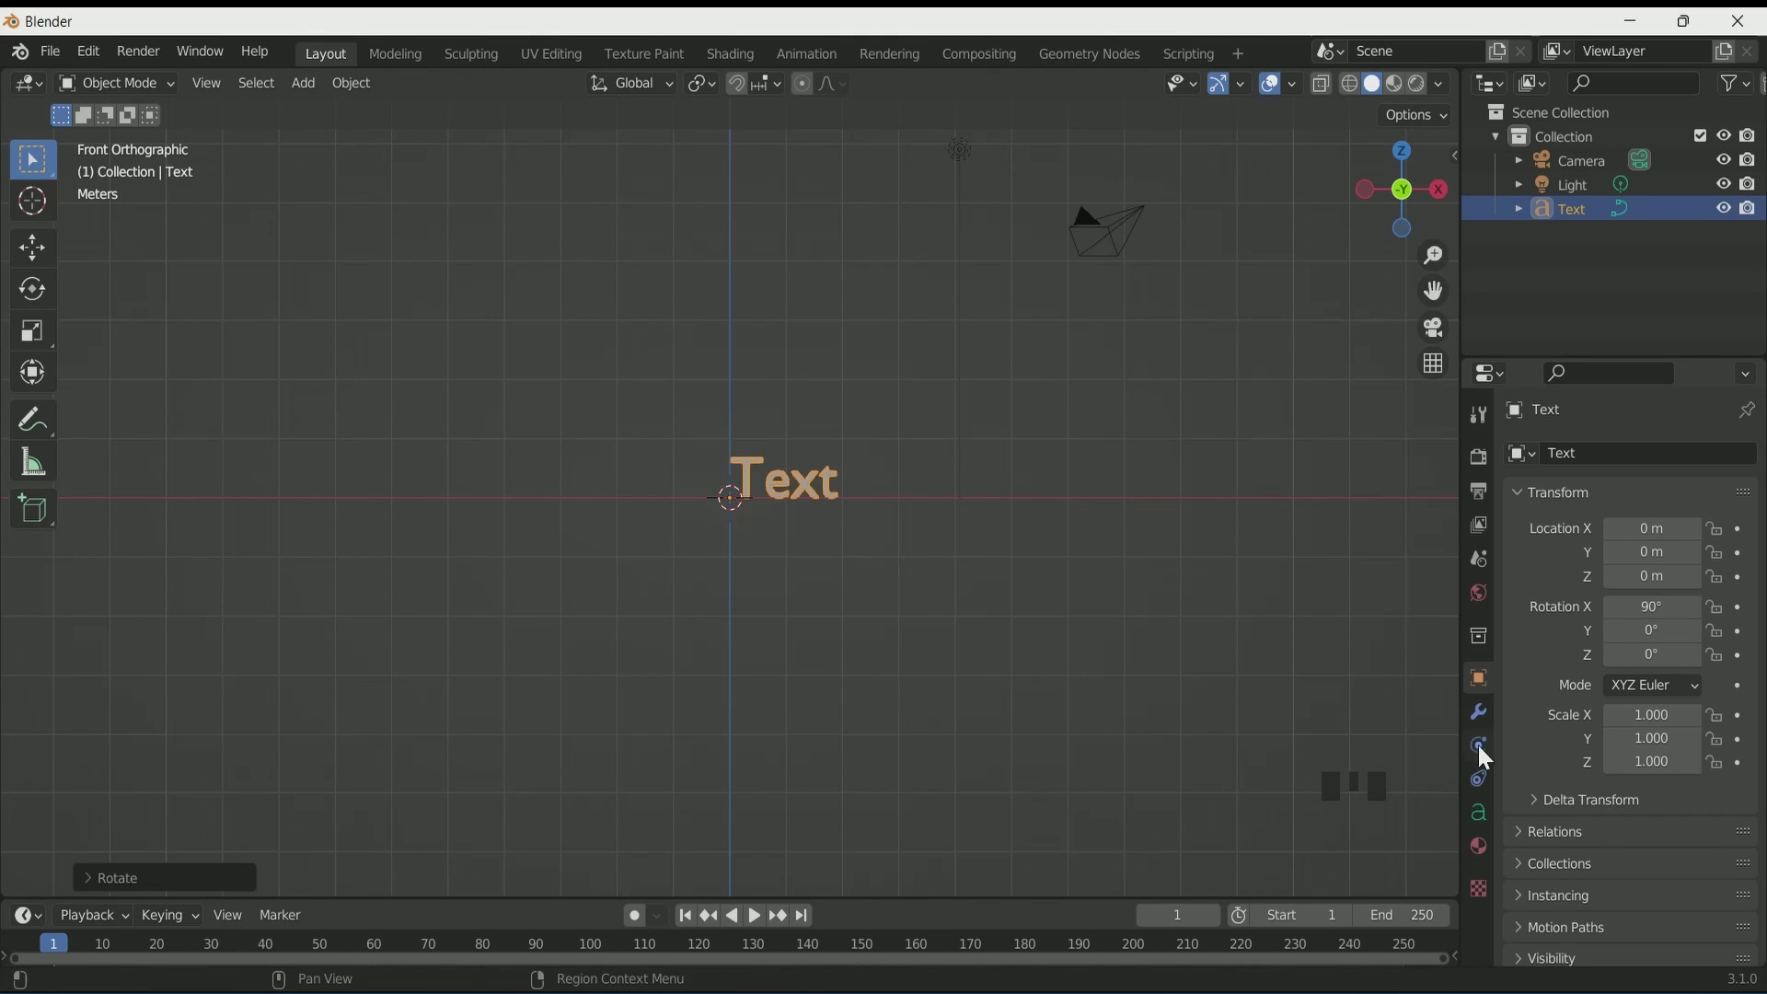
pyautogui.click(1487, 831)
pyautogui.moveTo(1692, 840); pyautogui.dragTo(845, 676)
pyautogui.scroll(3)
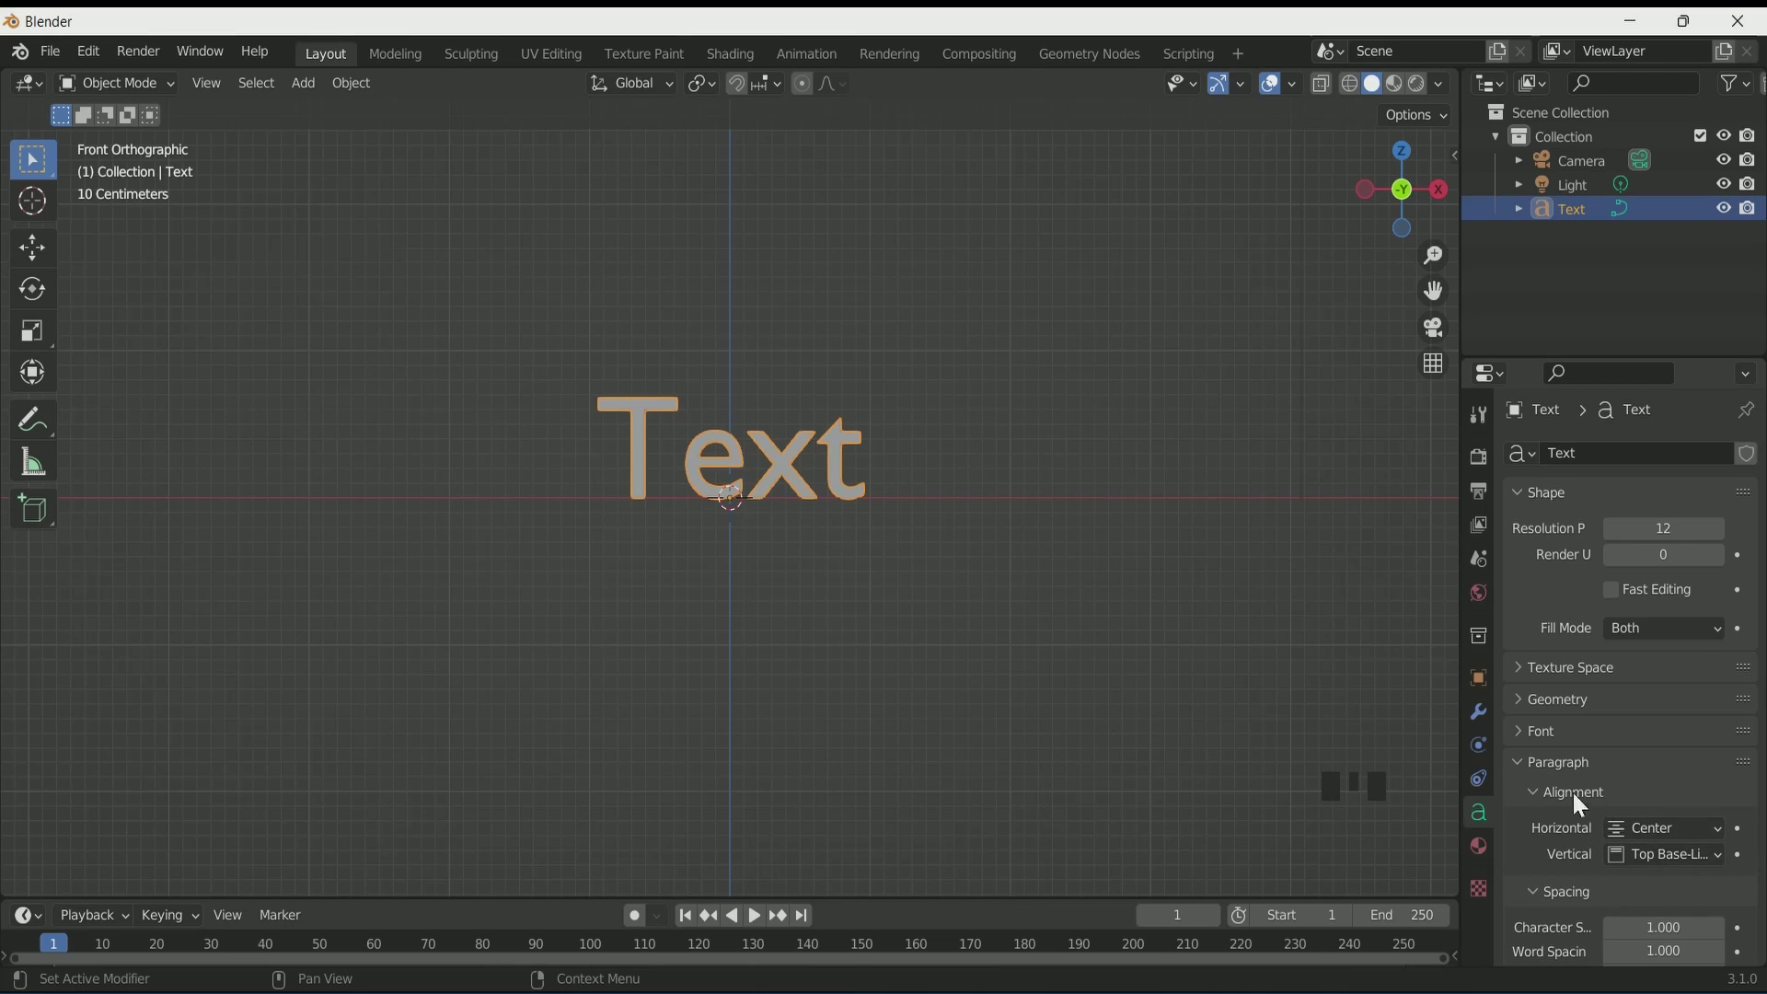
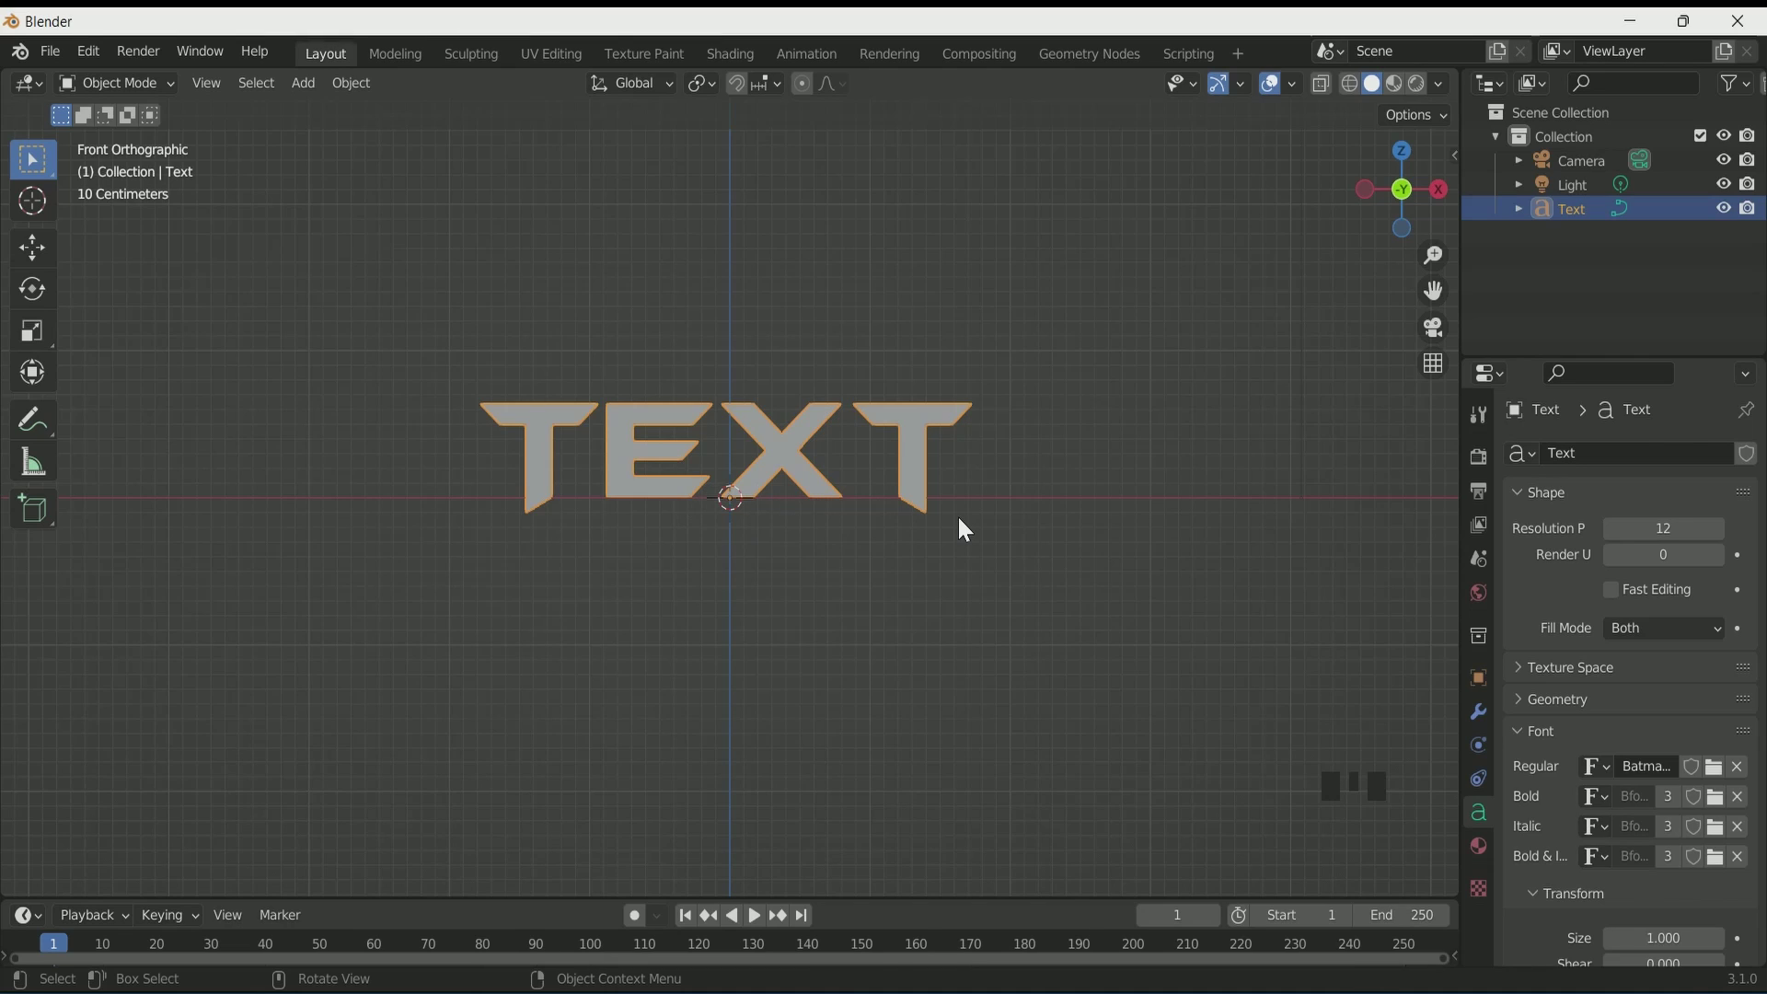
# Step: Rewrite the lettering in edit mode so it reads THINK SCI-FI
pyautogui.press('Tab')
pyautogui.press('BackSpace')
pyautogui.press('BackSpace')
pyautogui.press('BackSpace')
pyautogui.press('h')
pyautogui.press('k')
pyautogui.press('space')
pyautogui.press('c')
pyautogui.press('i')
pyautogui.press('-')
pyautogui.press('f')
pyautogui.press('i')
pyautogui.press('Tab')
# Step: Give the letters 0.1 m extrude and a 0.01 m bevel depth
pyautogui.scroll(3)
pyautogui.scroll(-3)
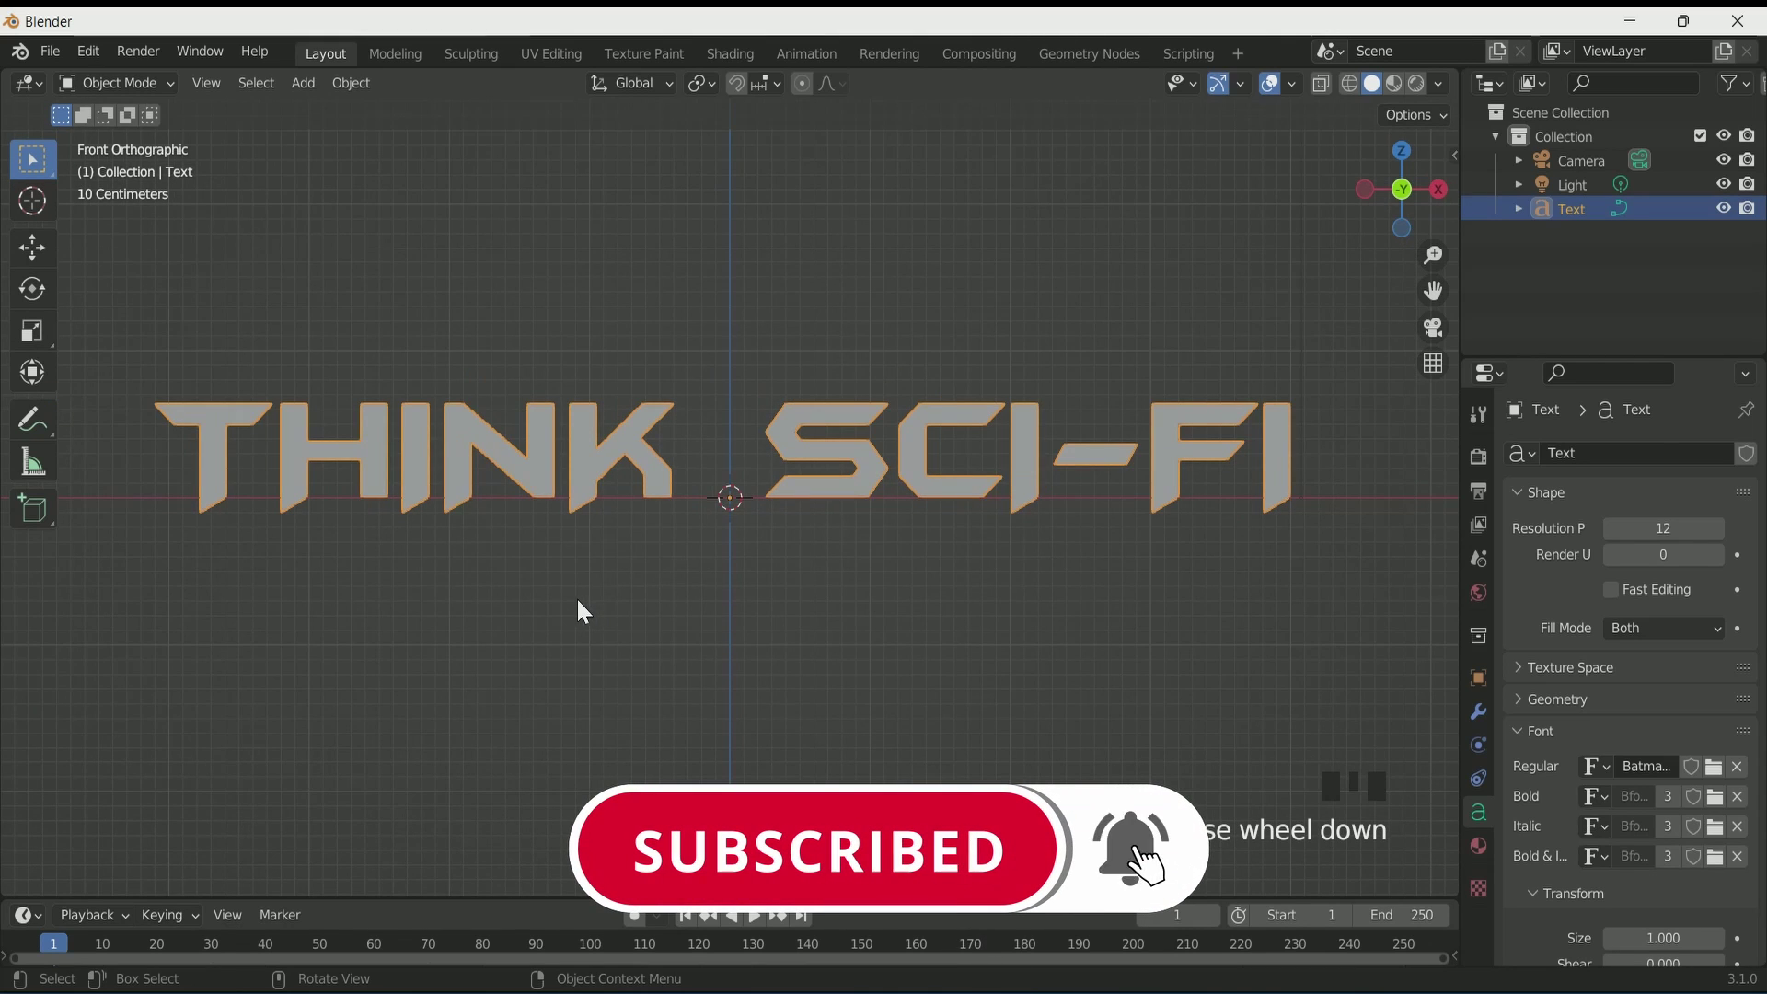
pyautogui.moveTo(584, 615); pyautogui.dragTo(395, 632)
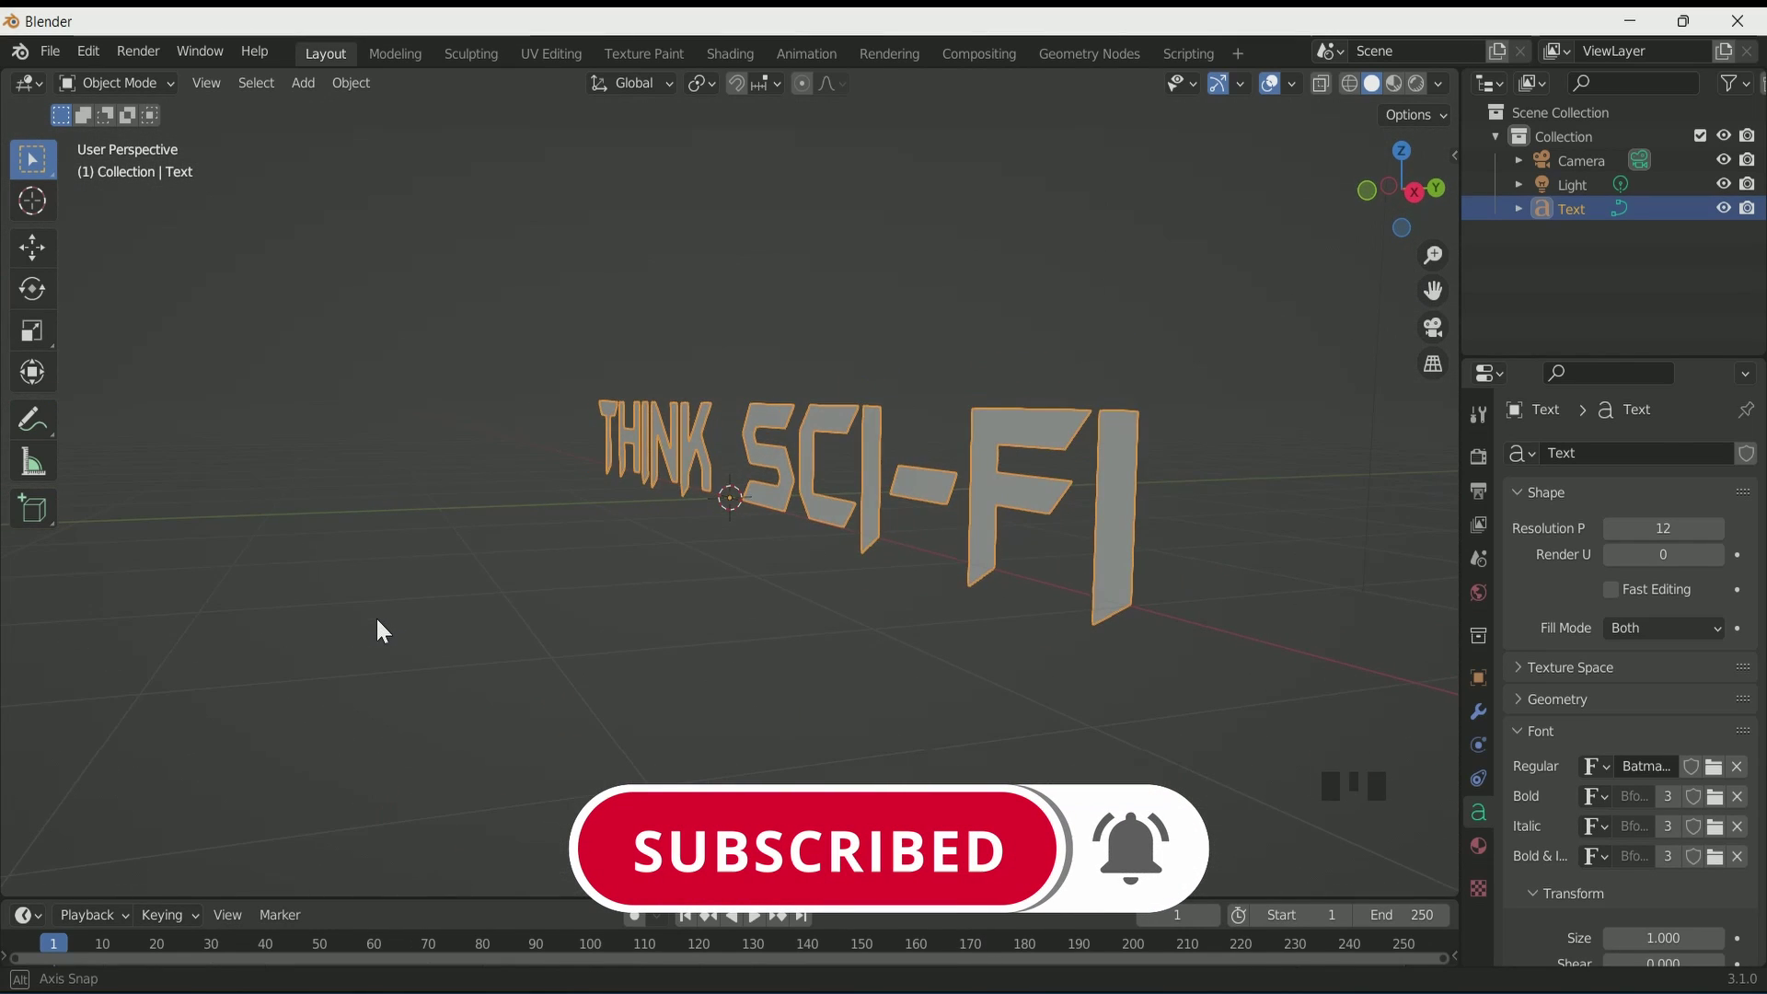
pyautogui.moveTo(1592, 738); pyautogui.dragTo(1695, 834)
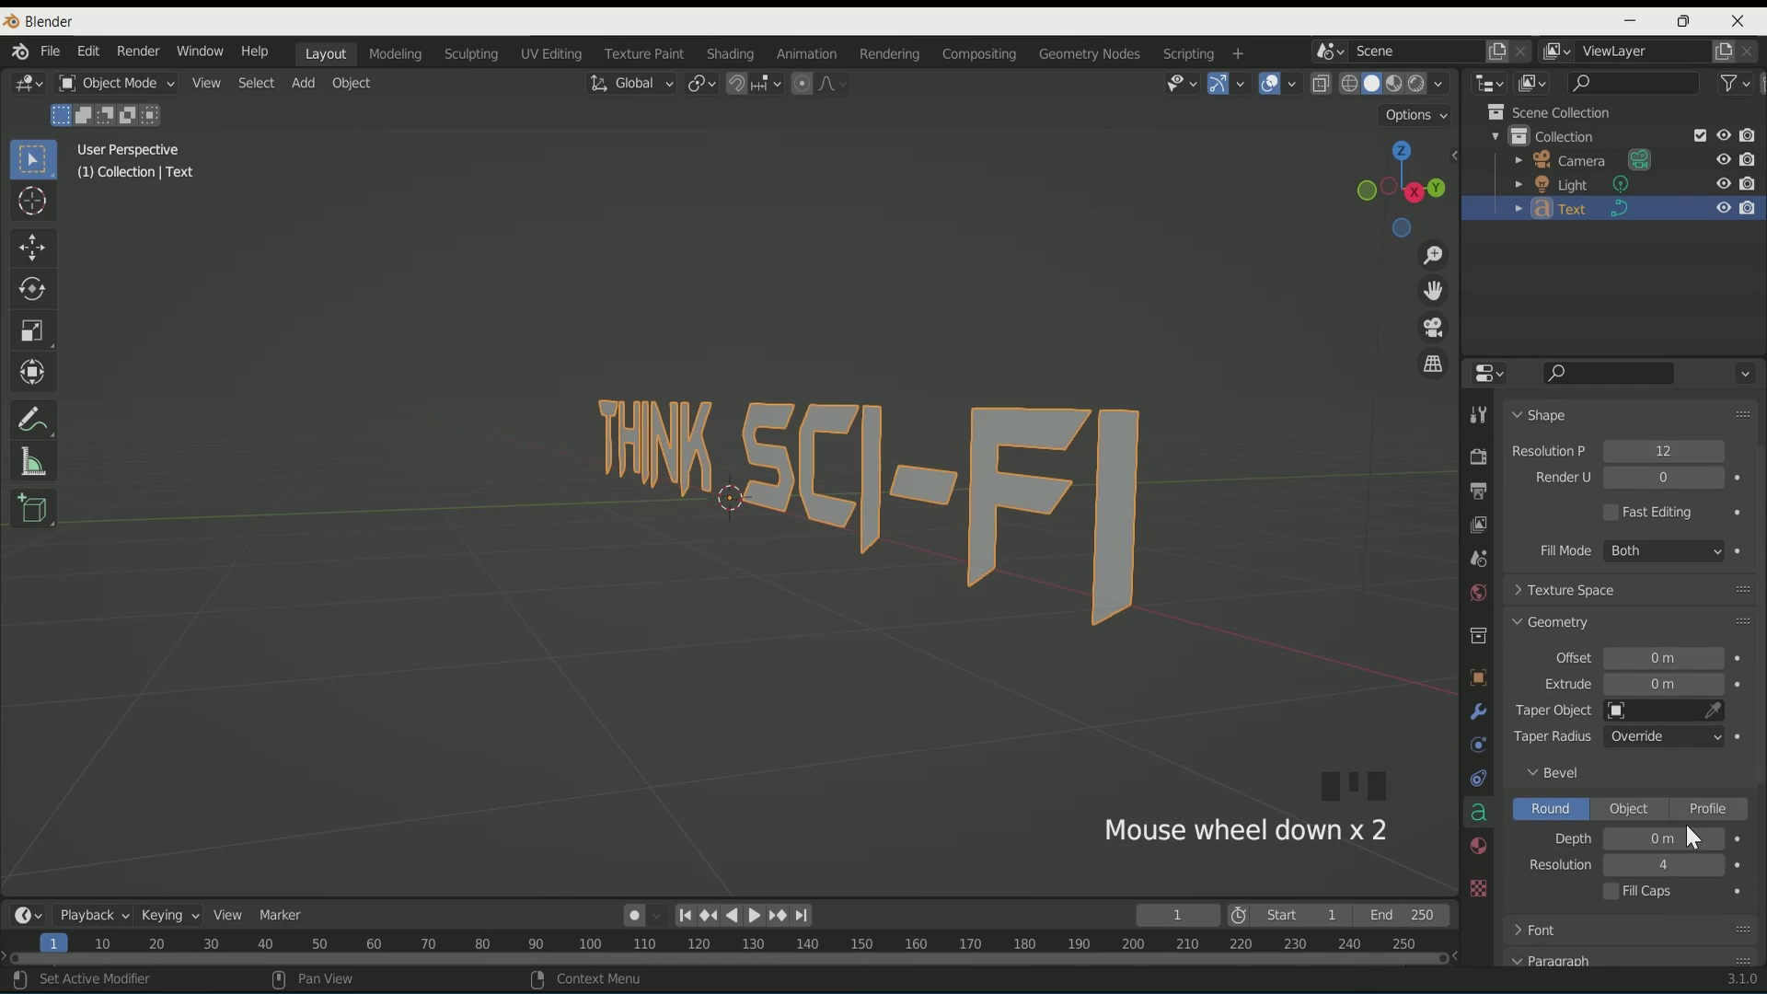
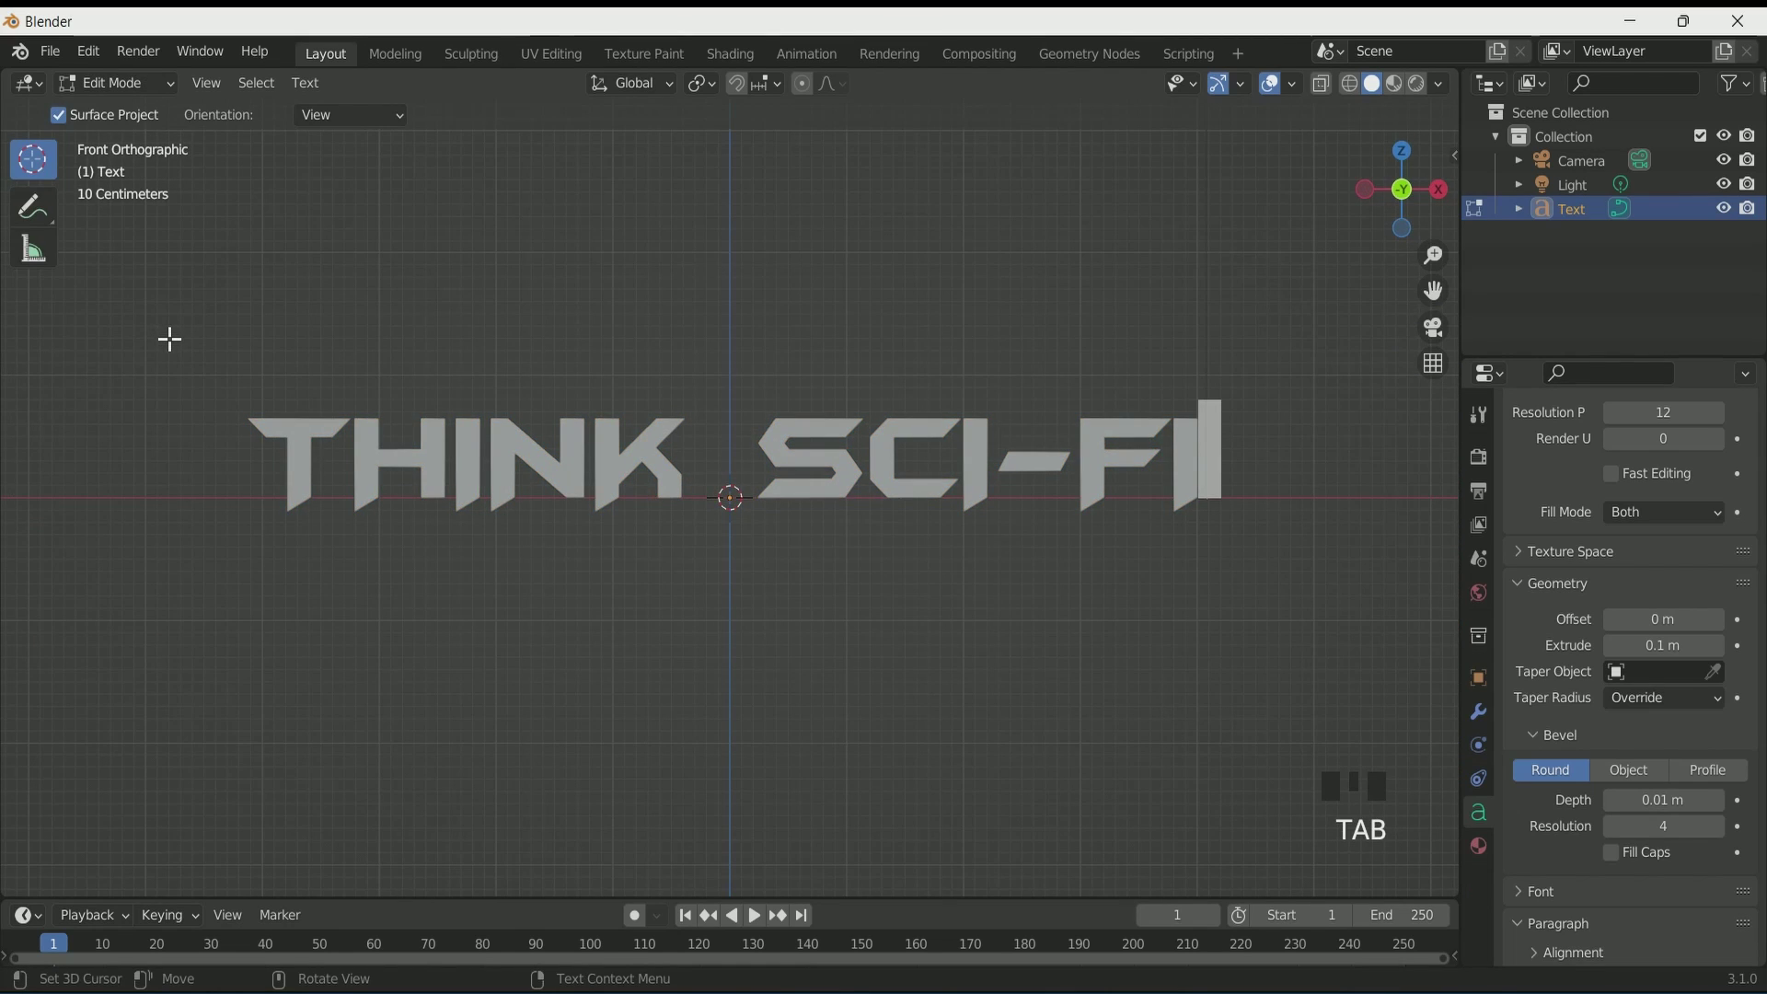
# Step: Duplicate the lettering and convert the copy into a mesh
pyautogui.press('Tab')
pyautogui.press('shift+d')
pyautogui.doubleClick(1738, 238)
pyautogui.click(788, 451)
pyautogui.moveTo(788, 451); pyautogui.dragTo(911, 537)
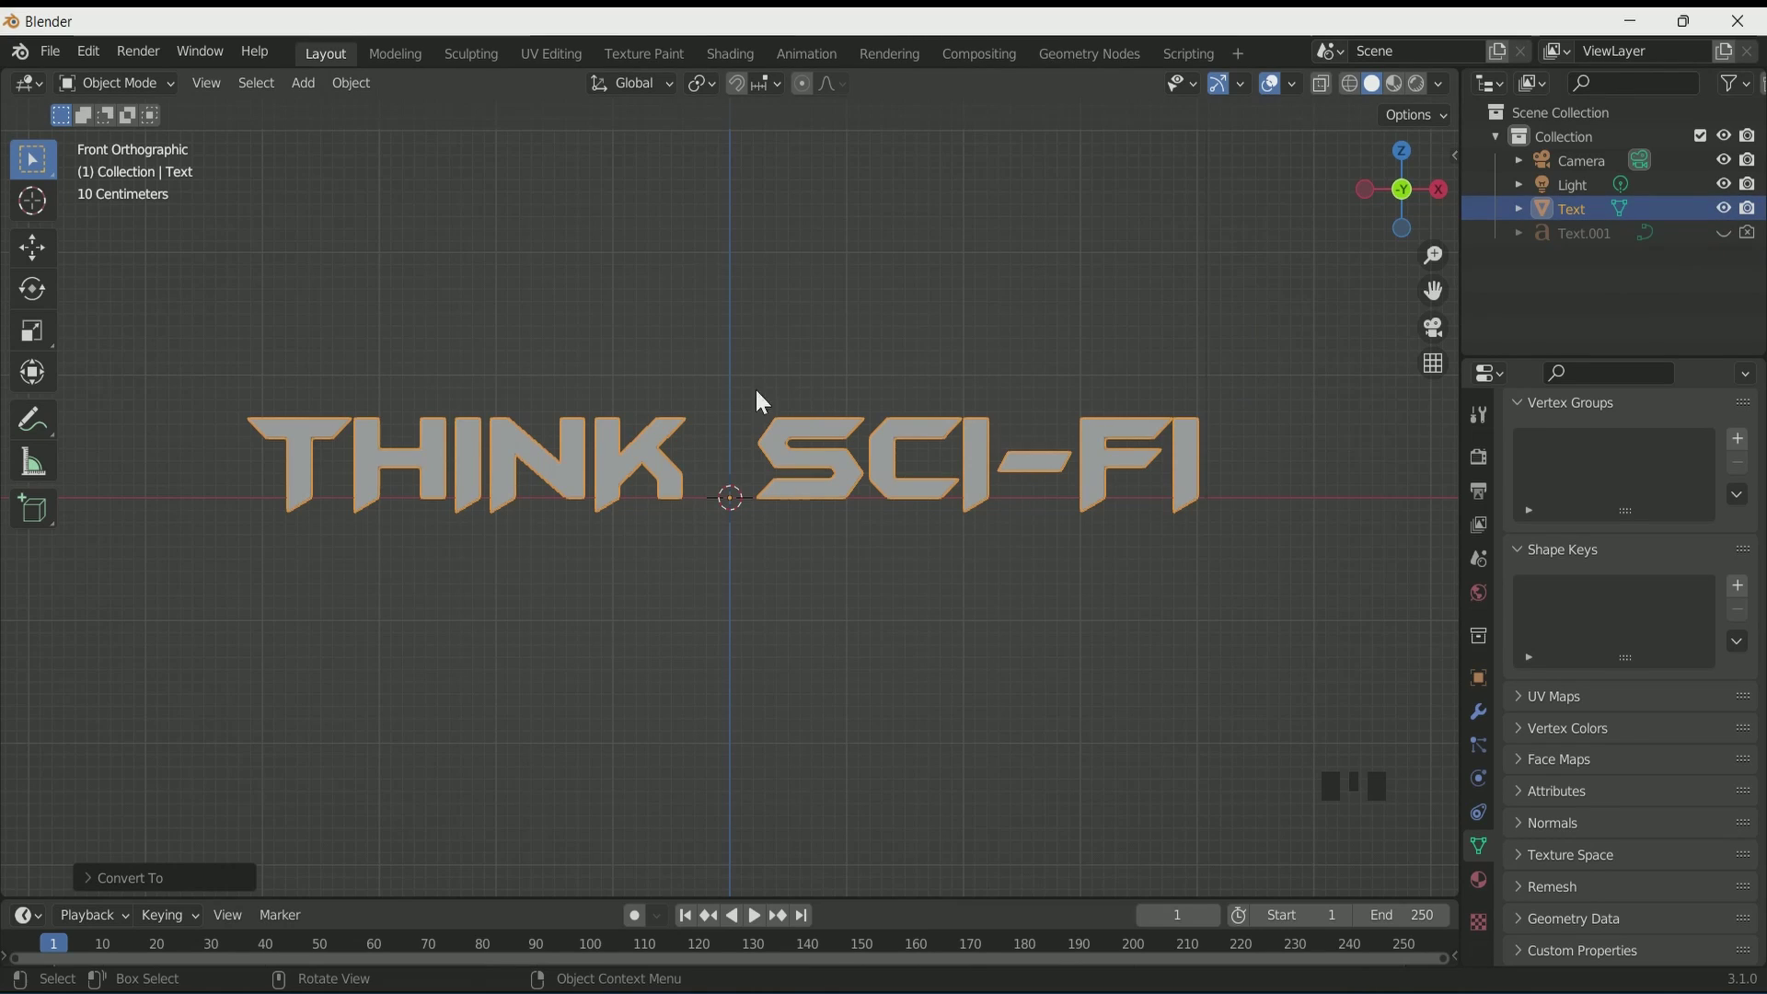
# Step: Select every face of the mesh letters in Edit Mode and rework their geometry
pyautogui.press('Tab')
pyautogui.click(207, 370)
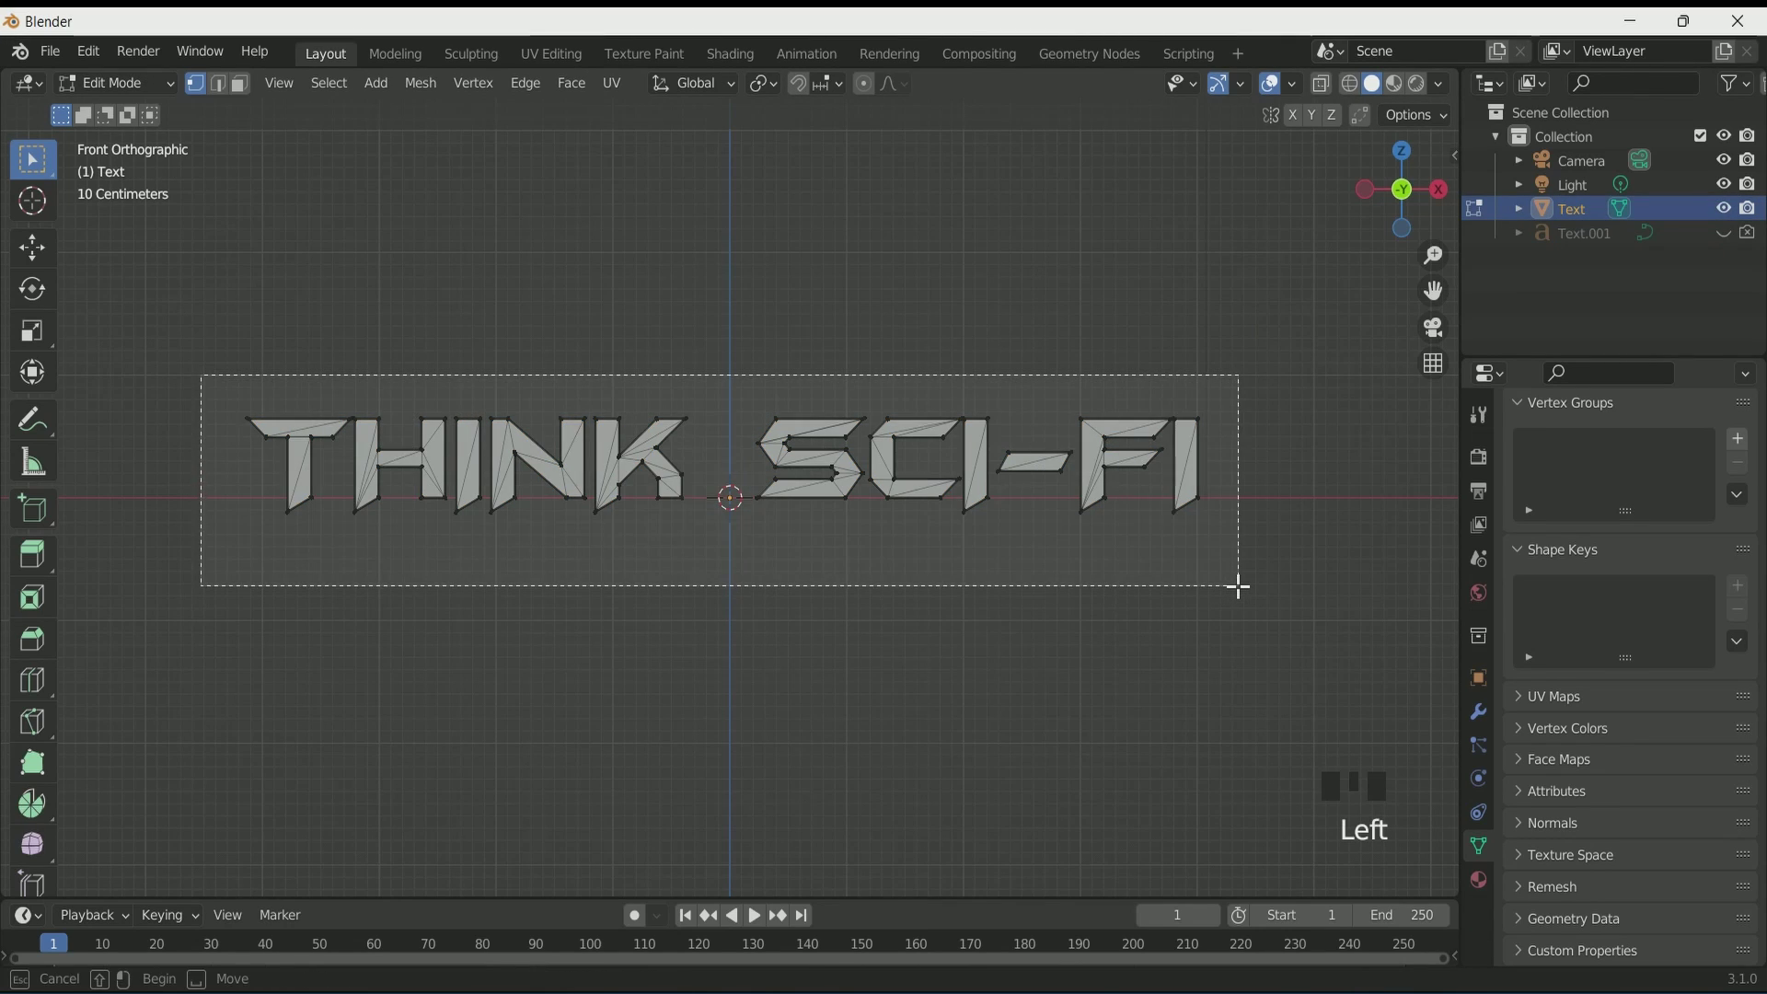
pyautogui.click(229, 395)
pyautogui.moveTo(1072, 581); pyautogui.dragTo(975, 598)
pyautogui.press('x')
pyautogui.scroll(3)
pyautogui.moveTo(823, 616); pyautogui.dragTo(910, 606)
pyautogui.moveTo(889, 600); pyautogui.dragTo(908, 617)
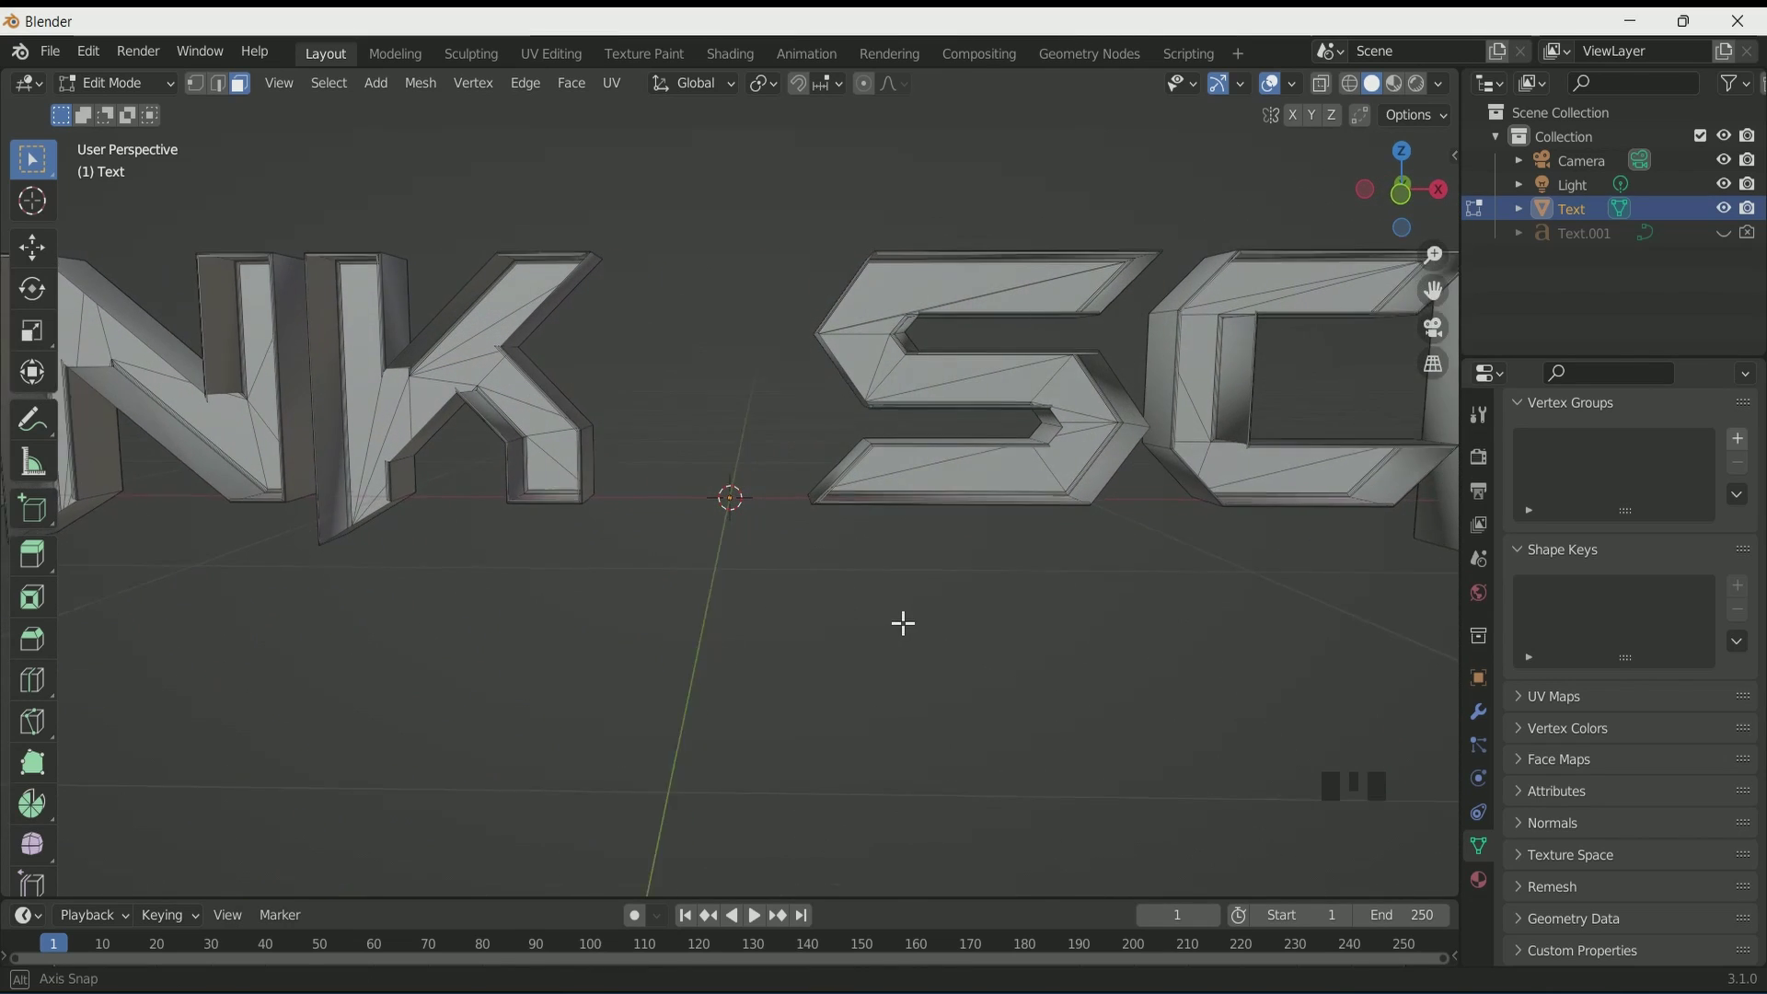
# Step: Return to Object Mode and orbit the lettering to inspect the extruded depth
pyautogui.press('Tab')
pyautogui.scroll(-3)
pyautogui.moveTo(812, 611); pyautogui.dragTo(910, 602)
pyautogui.moveTo(901, 595); pyautogui.dragTo(839, 588)
pyautogui.scroll(3)
pyautogui.scroll(-3)
pyautogui.scroll(3)
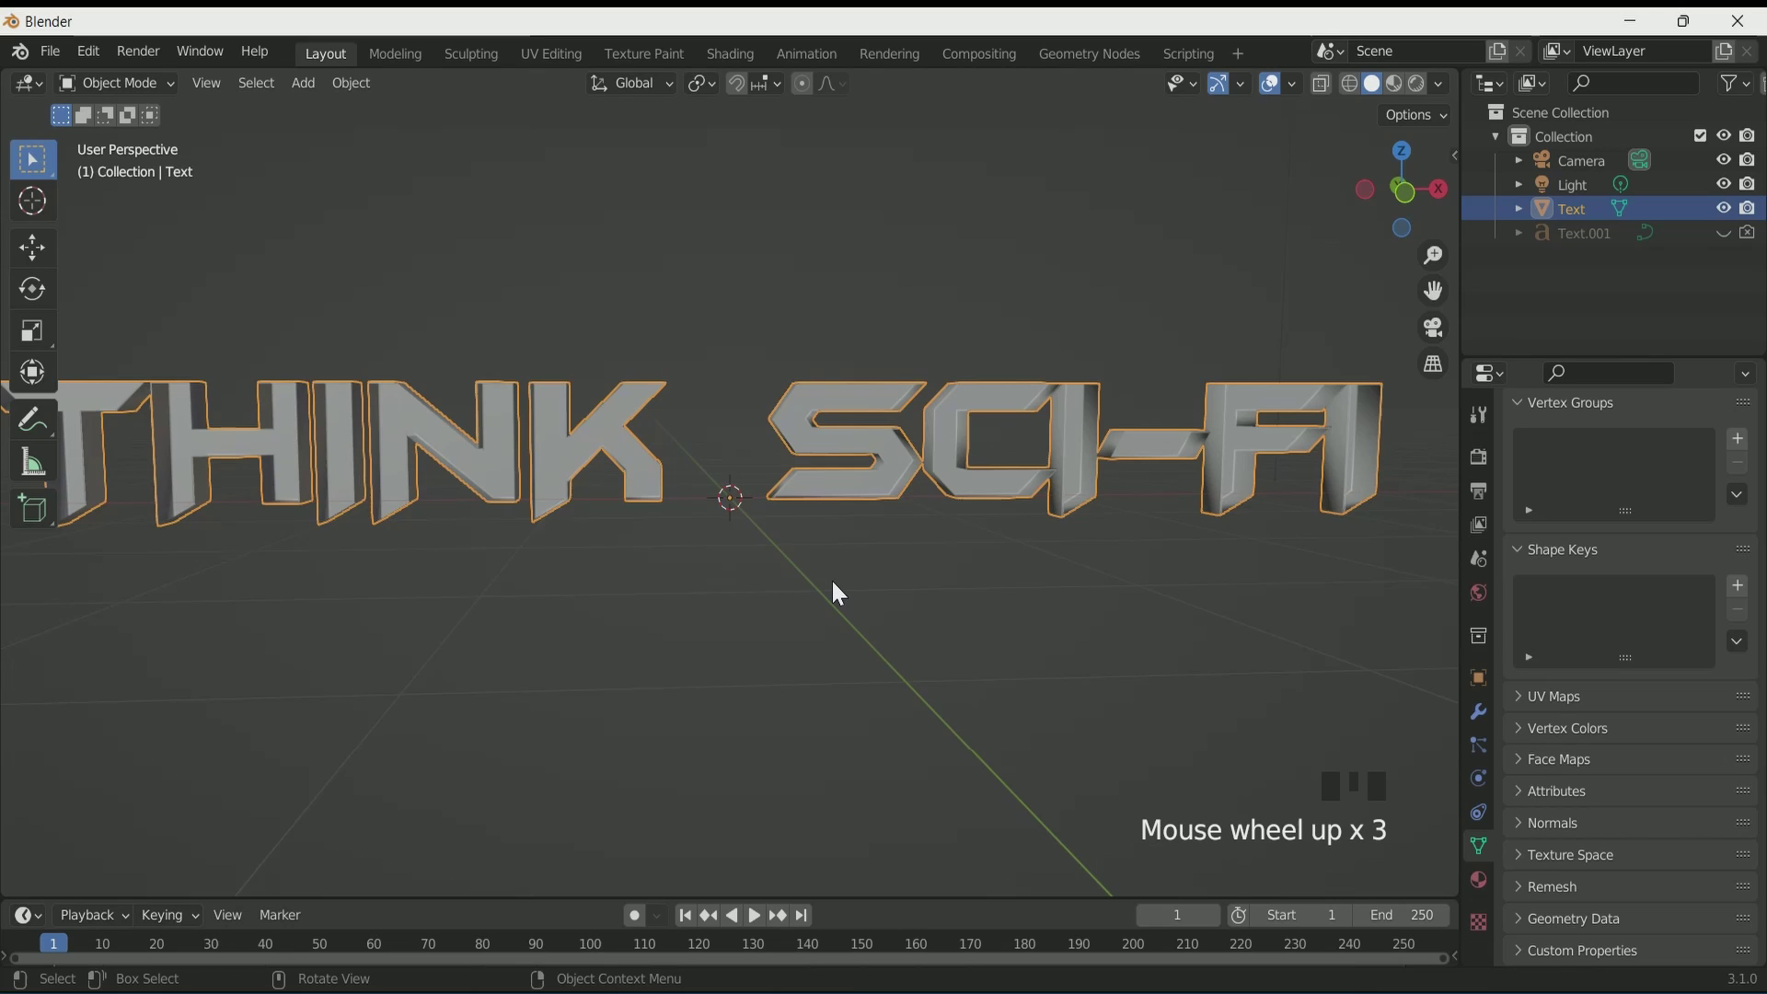
# Step: Select Text.001 in the Outliner and enable it for rendering
pyautogui.click(1607, 239)
pyautogui.click(1731, 248)
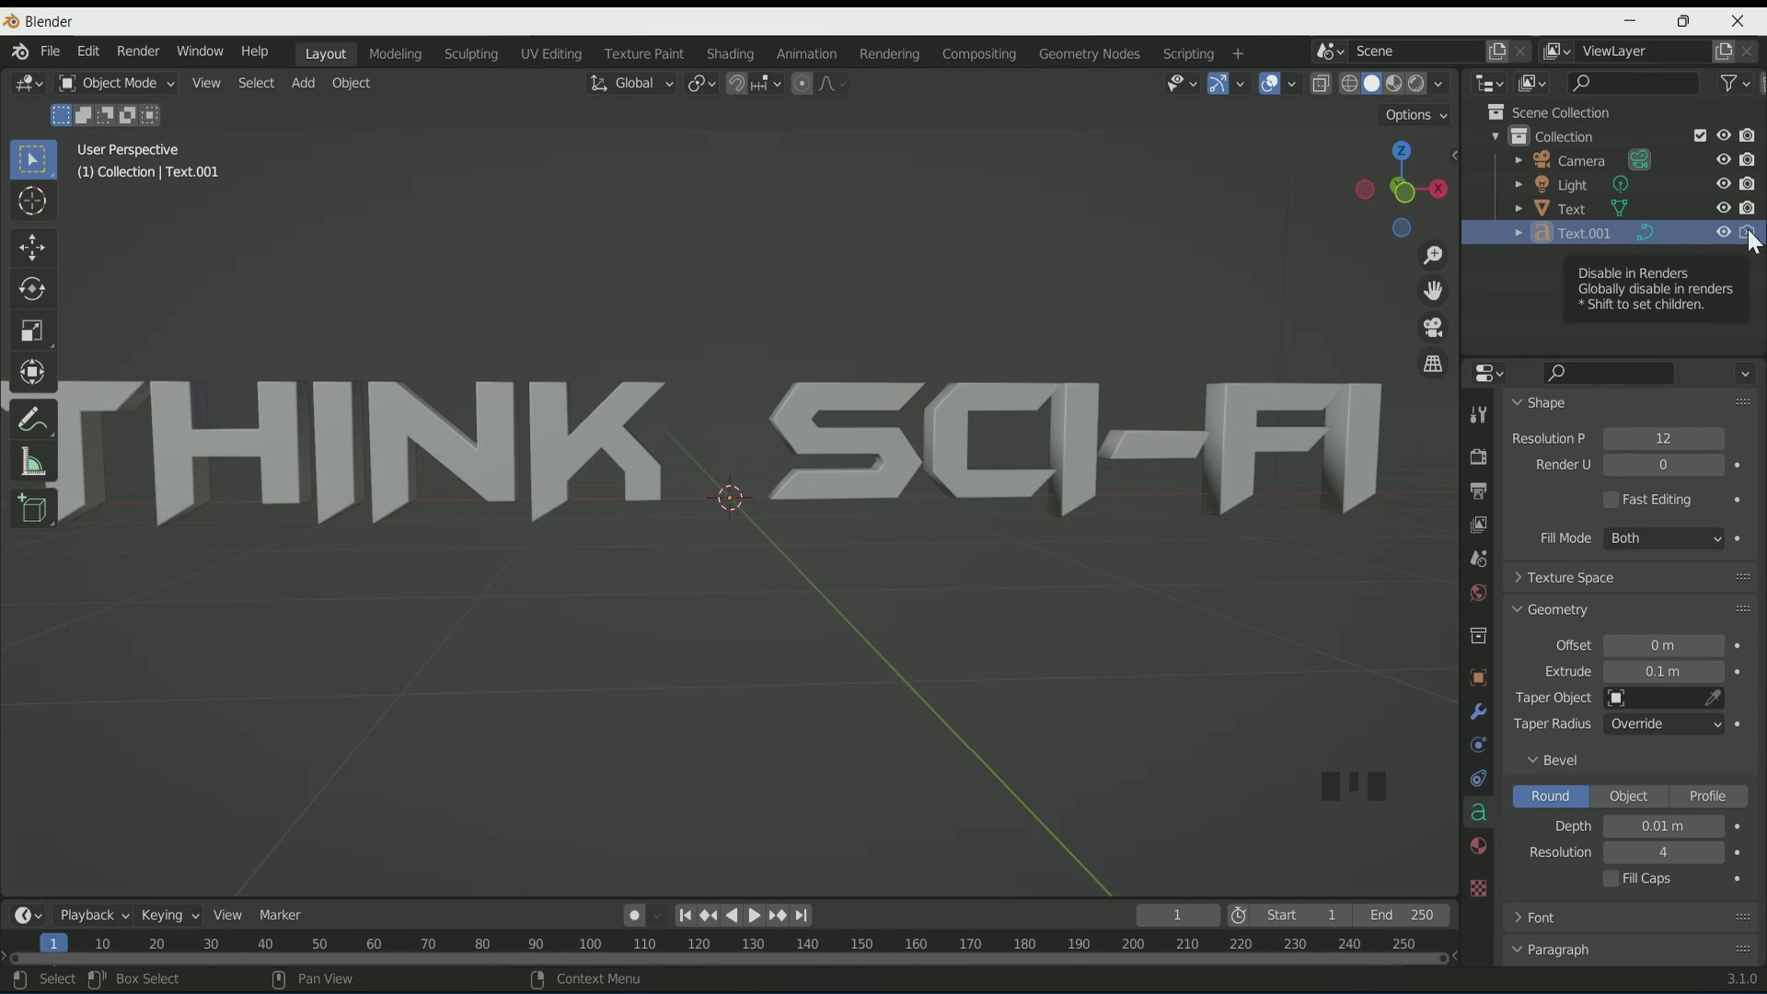
pyautogui.click(1758, 243)
pyautogui.scroll(-3)
pyautogui.moveTo(993, 673); pyautogui.dragTo(1637, 758)
pyautogui.scroll(-3)
pyautogui.scroll(3)
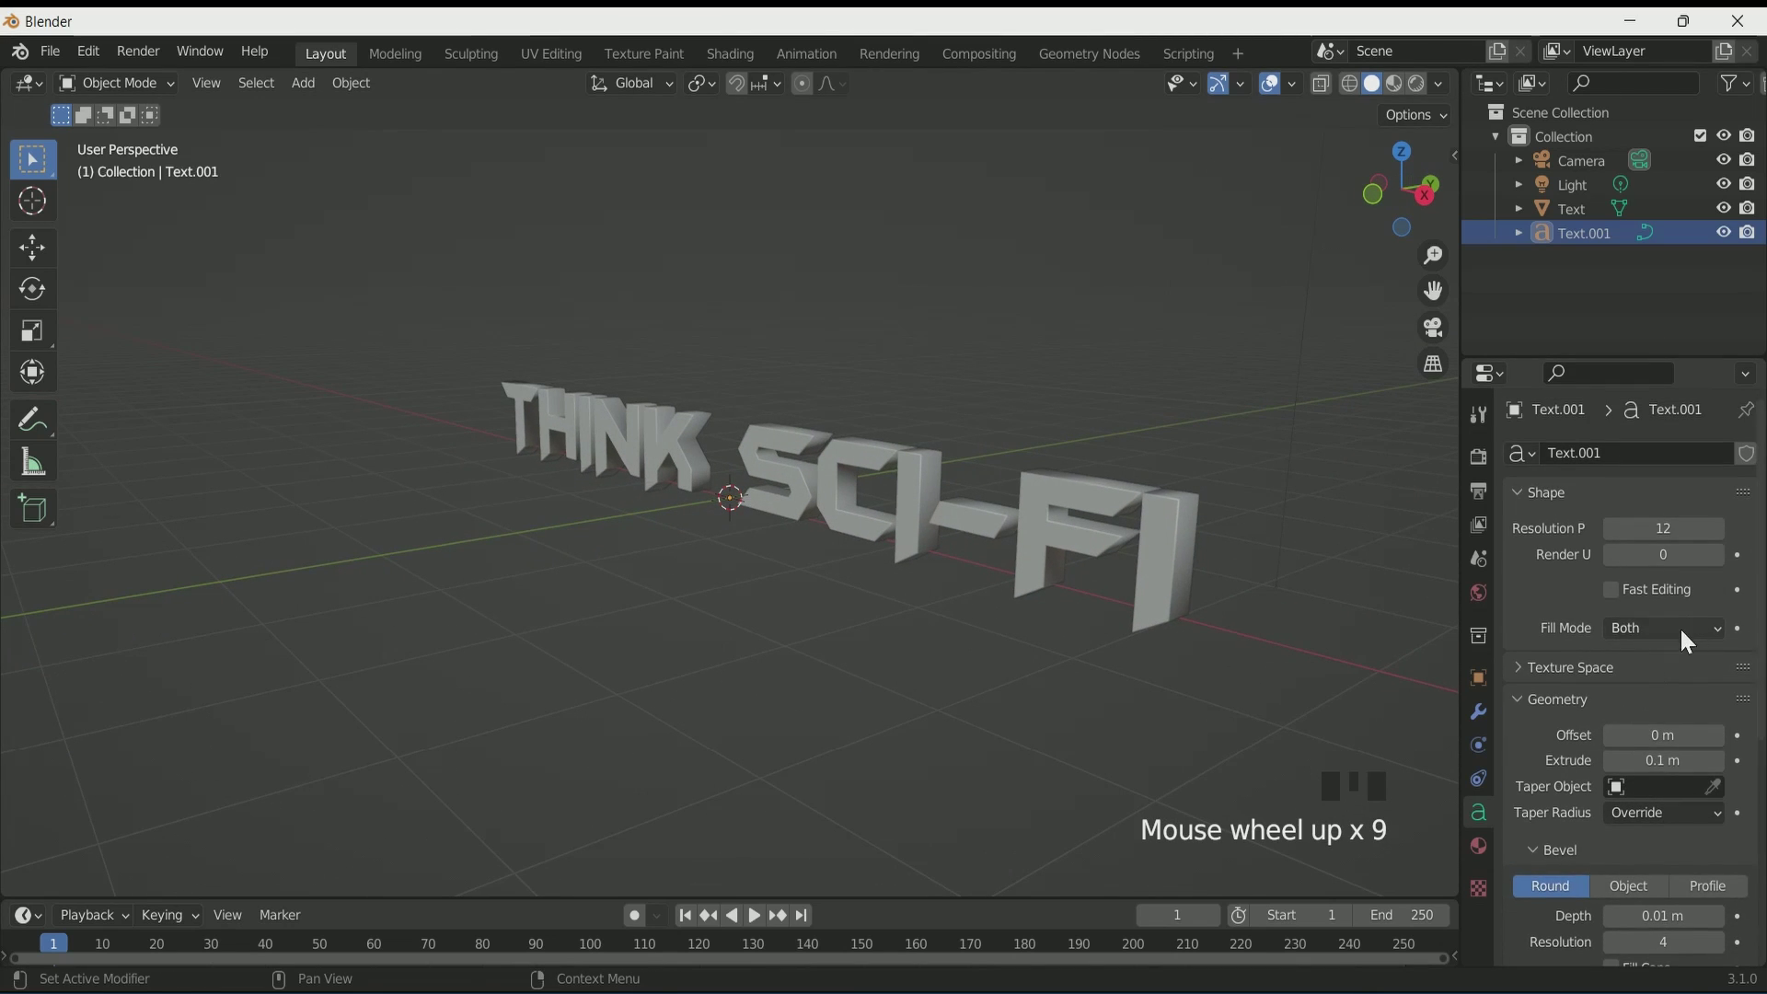
pyautogui.moveTo(1687, 640); pyautogui.dragTo(1066, 708)
pyautogui.scroll(3)
pyautogui.moveTo(1061, 703); pyautogui.dragTo(995, 690)
pyautogui.scroll(-3)
# Step: Set the duplicate's Fill Mode to None so only the letter walls remain
pyautogui.click(1734, 210)
pyautogui.scroll(-3)
pyautogui.moveTo(1146, 444); pyautogui.dragTo(1305, 525)
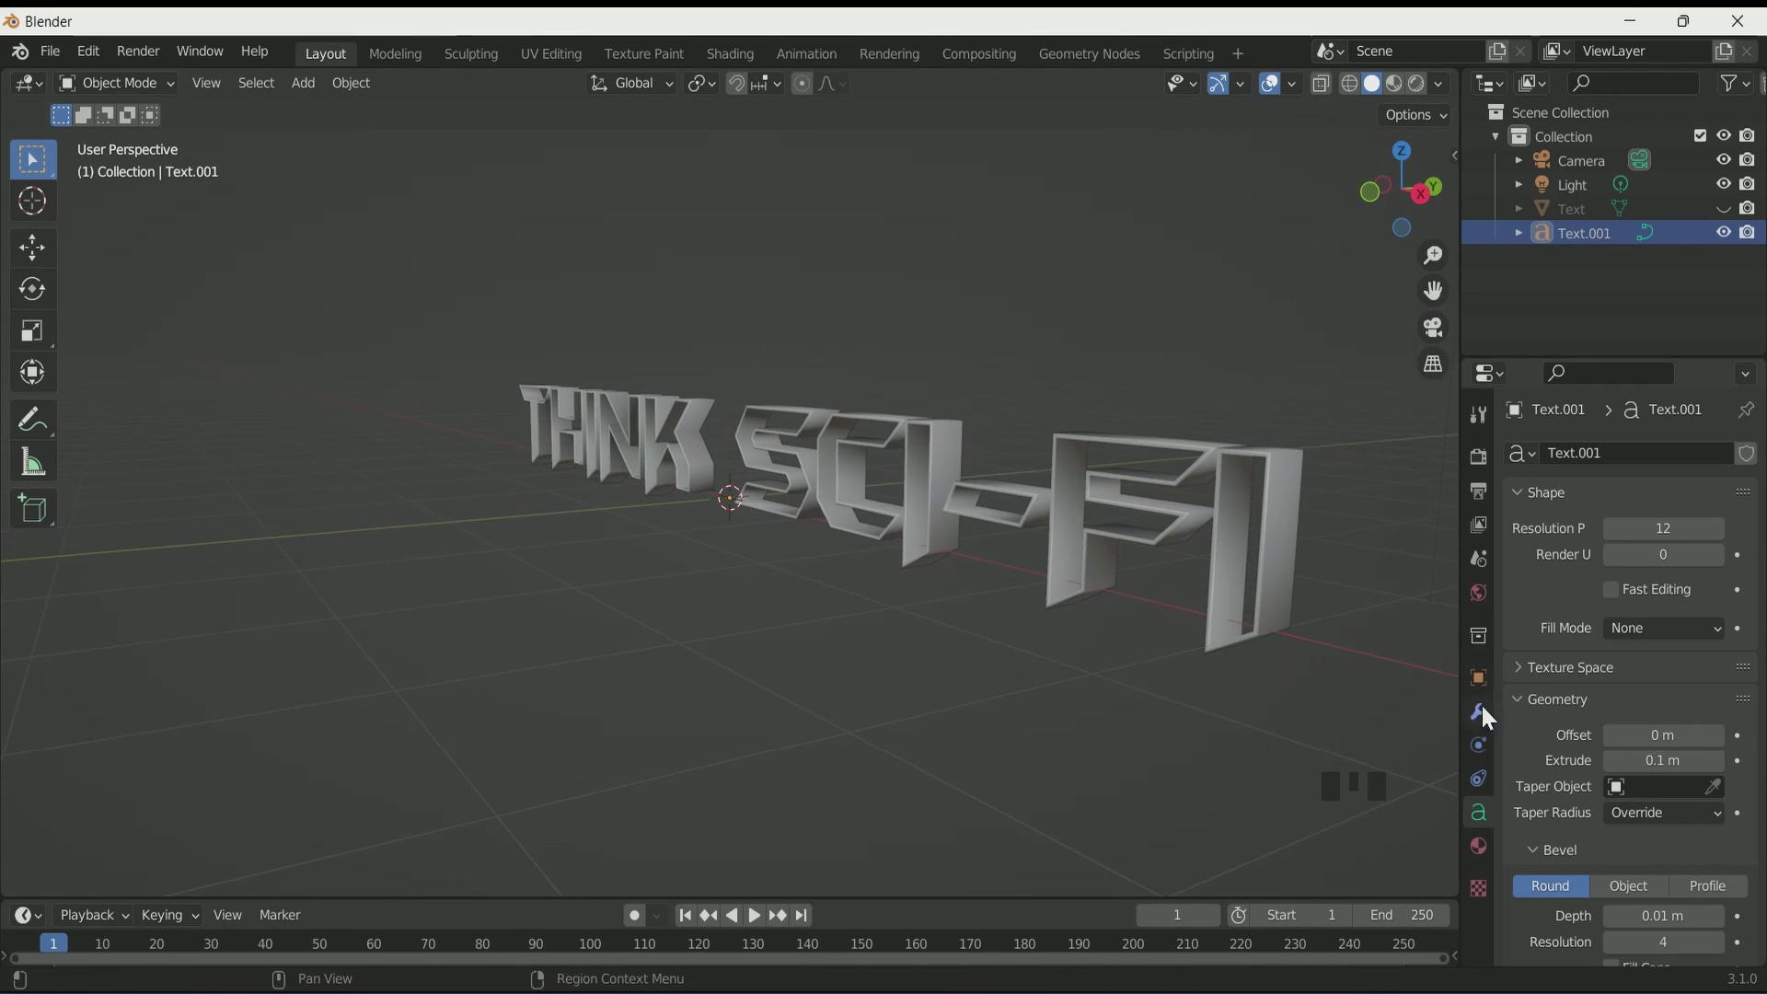
pyautogui.scroll(-3)
pyautogui.moveTo(1618, 578); pyautogui.dragTo(1235, 585)
pyautogui.moveTo(1236, 585); pyautogui.dragTo(1623, 576)
pyautogui.click(1622, 575)
pyautogui.moveTo(940, 632); pyautogui.dragTo(1619, 733)
pyautogui.click(1620, 733)
pyautogui.middleClick(1243, 678)
pyautogui.click(1736, 216)
pyautogui.moveTo(1027, 576); pyautogui.dragTo(1088, 584)
pyautogui.scroll(-3)
# Step: Thin the duplicate to 0.01 m extrusion and offset it to Y -0.14 m
pyautogui.moveTo(1066, 569); pyautogui.dragTo(1590, 250)
pyautogui.click(1589, 251)
pyautogui.scroll(3)
pyautogui.click(1478, 681)
pyautogui.moveTo(1620, 452); pyautogui.dragTo(1326, 655)
pyautogui.moveTo(1326, 655); pyautogui.dragTo(1291, 652)
pyautogui.scroll(3)
pyautogui.moveTo(1286, 651); pyautogui.dragTo(1611, 457)
pyautogui.click(1612, 457)
pyautogui.moveTo(1188, 513); pyautogui.dragTo(1143, 405)
pyautogui.click(1143, 405)
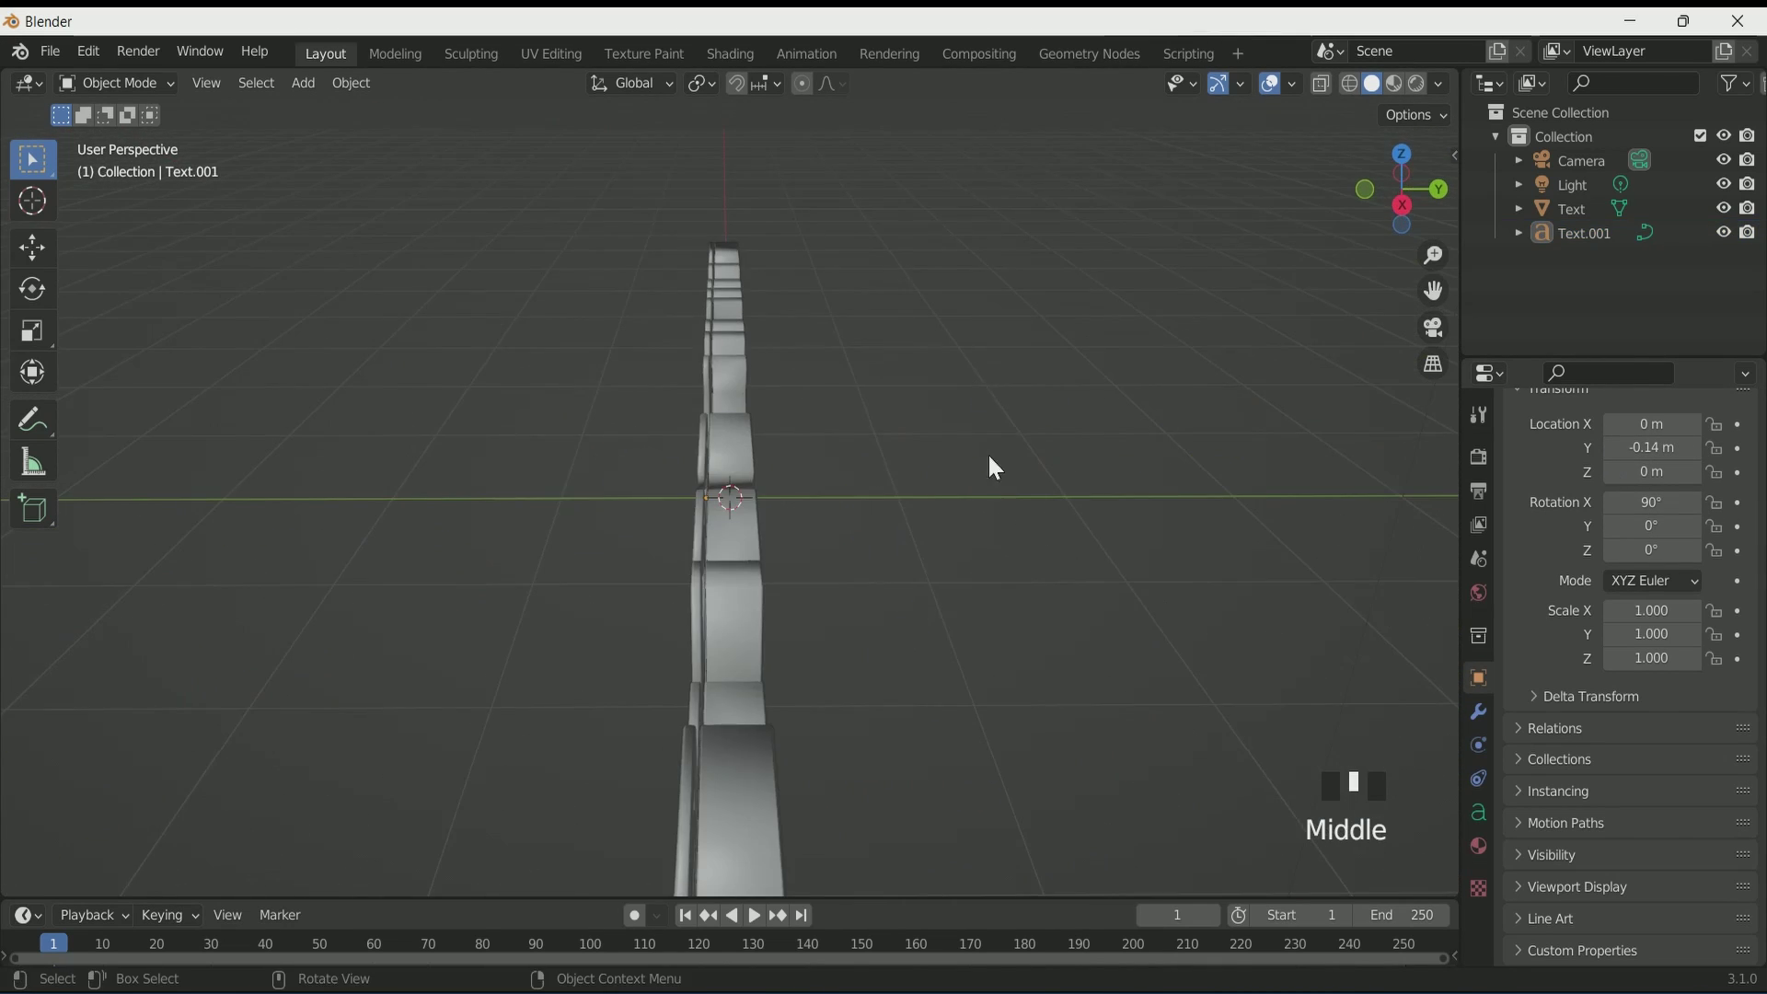
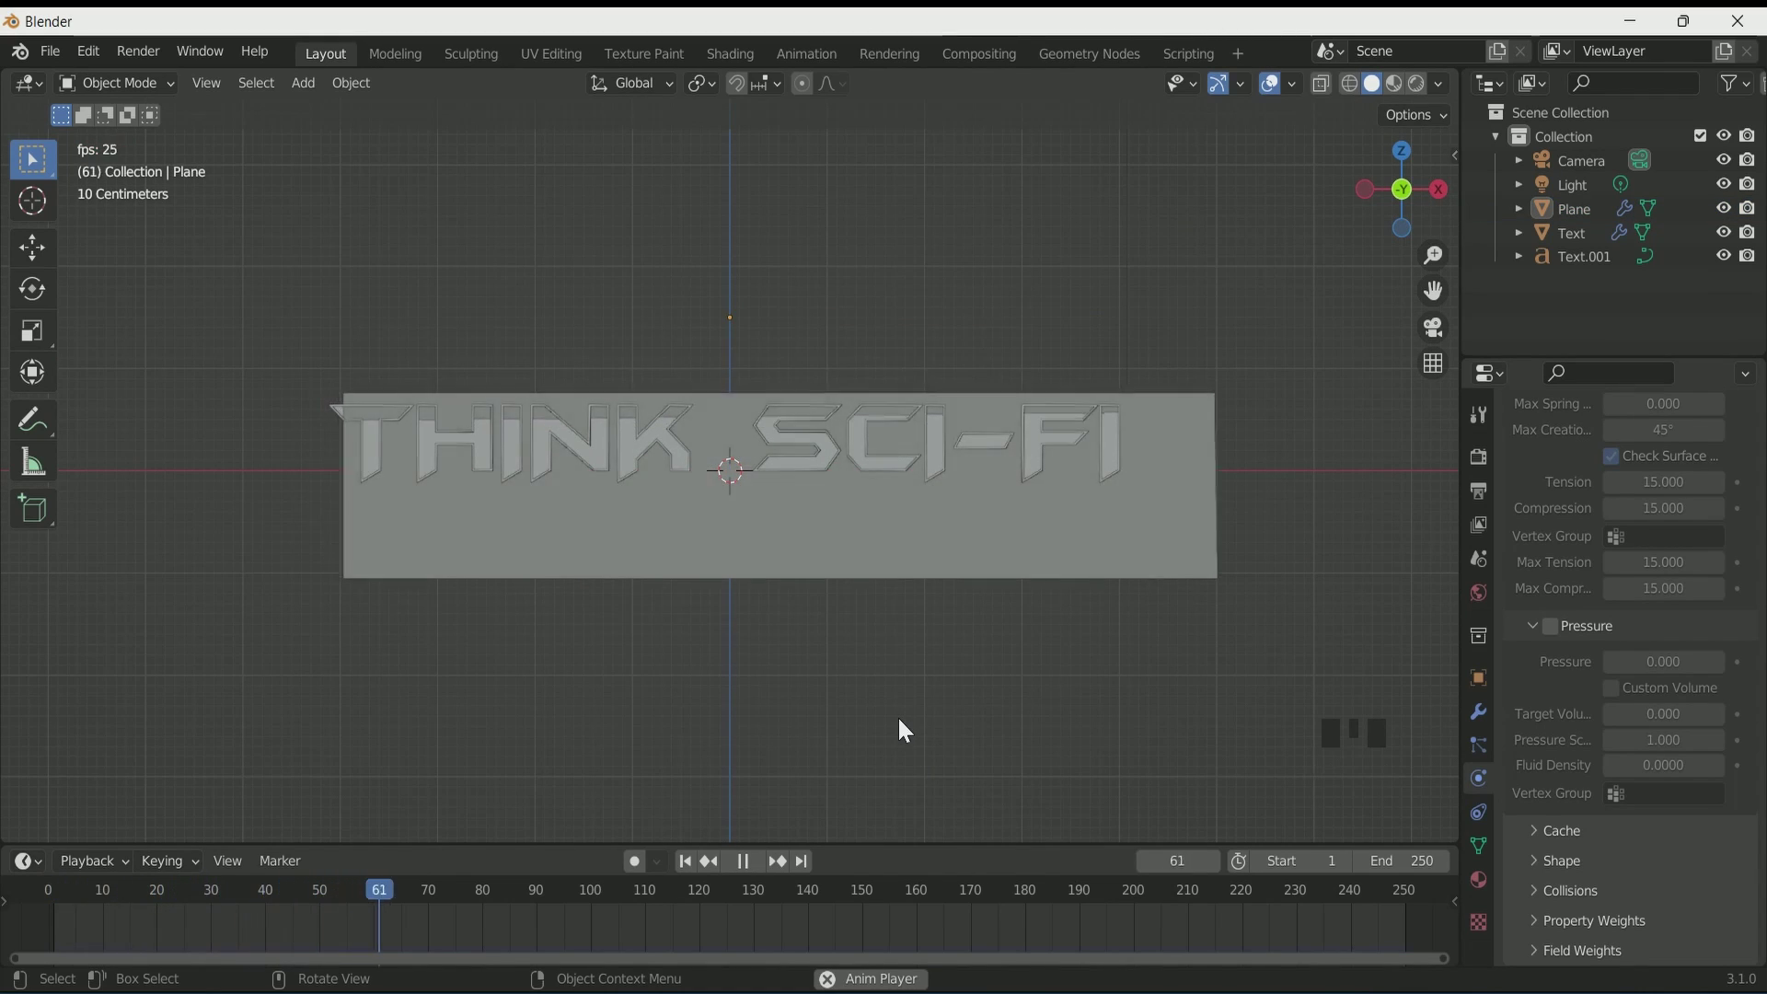
# Step: Subdivide the cloth plane into a fine grid and scrub the timeline to review its drape
pyautogui.press('space')
pyautogui.moveTo(694, 875); pyautogui.dragTo(818, 643)
pyautogui.moveTo(818, 642); pyautogui.dragTo(968, 363)
pyautogui.click(968, 363)
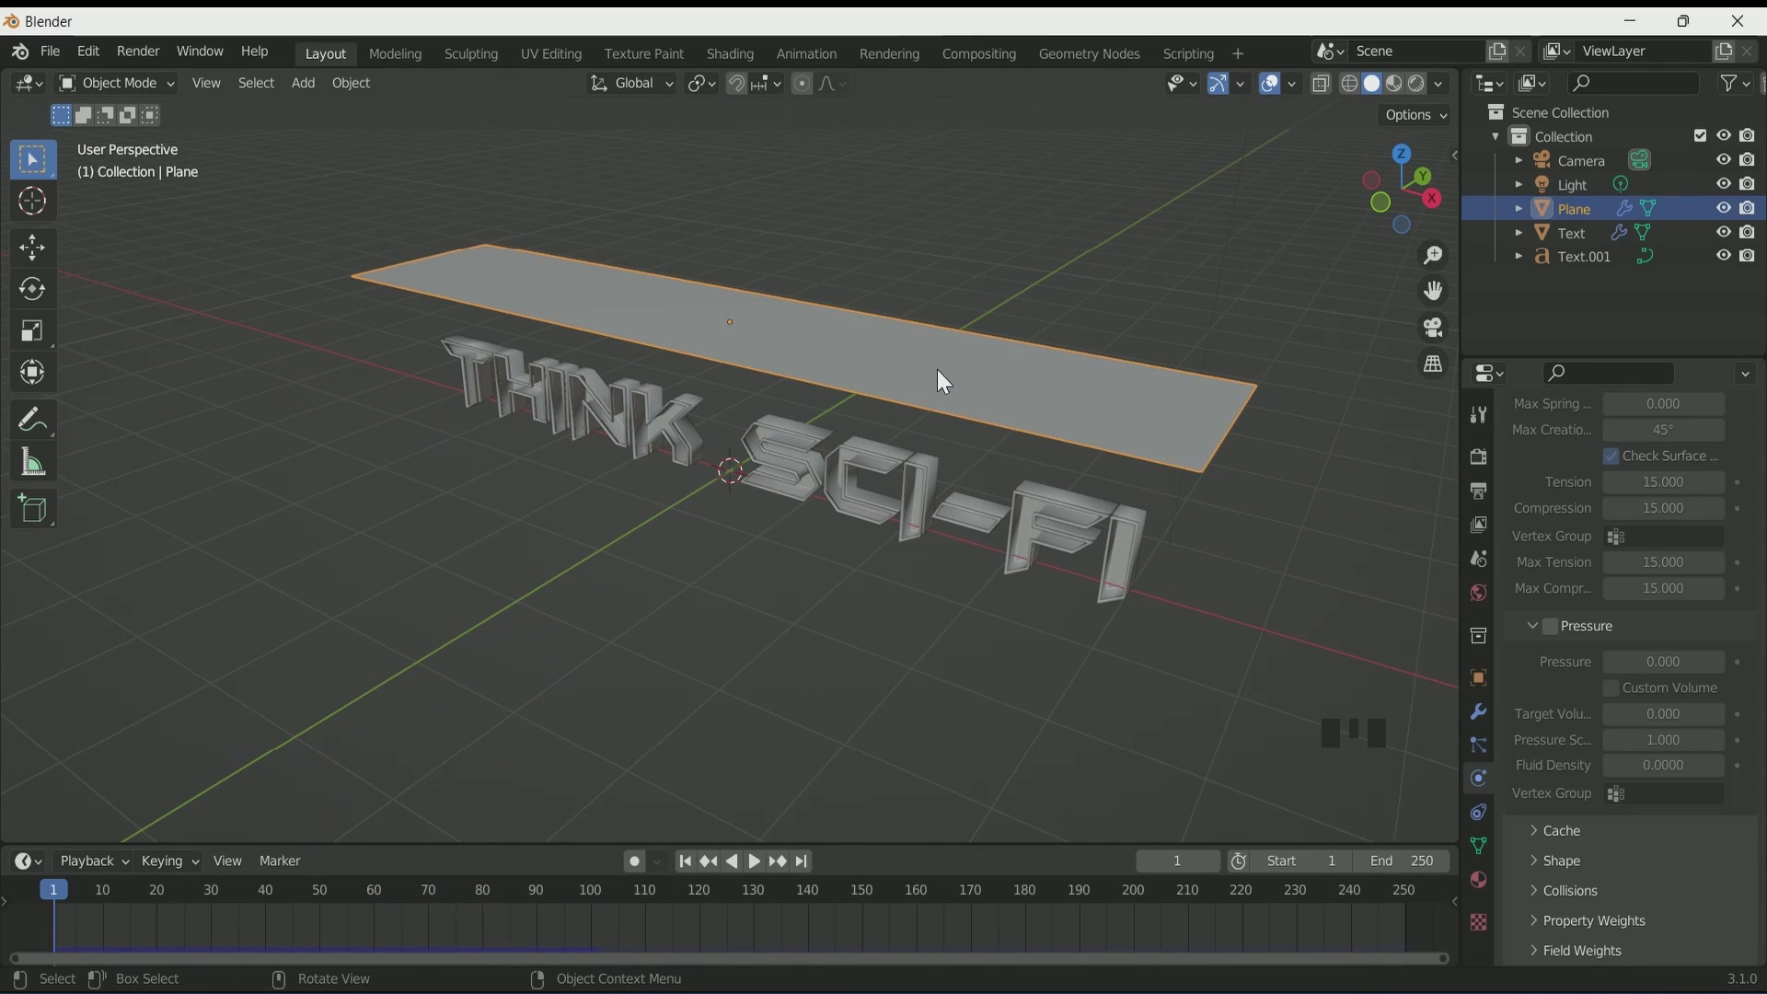
pyautogui.press('Tab')
pyautogui.moveTo(781, 348); pyautogui.dragTo(749, 349)
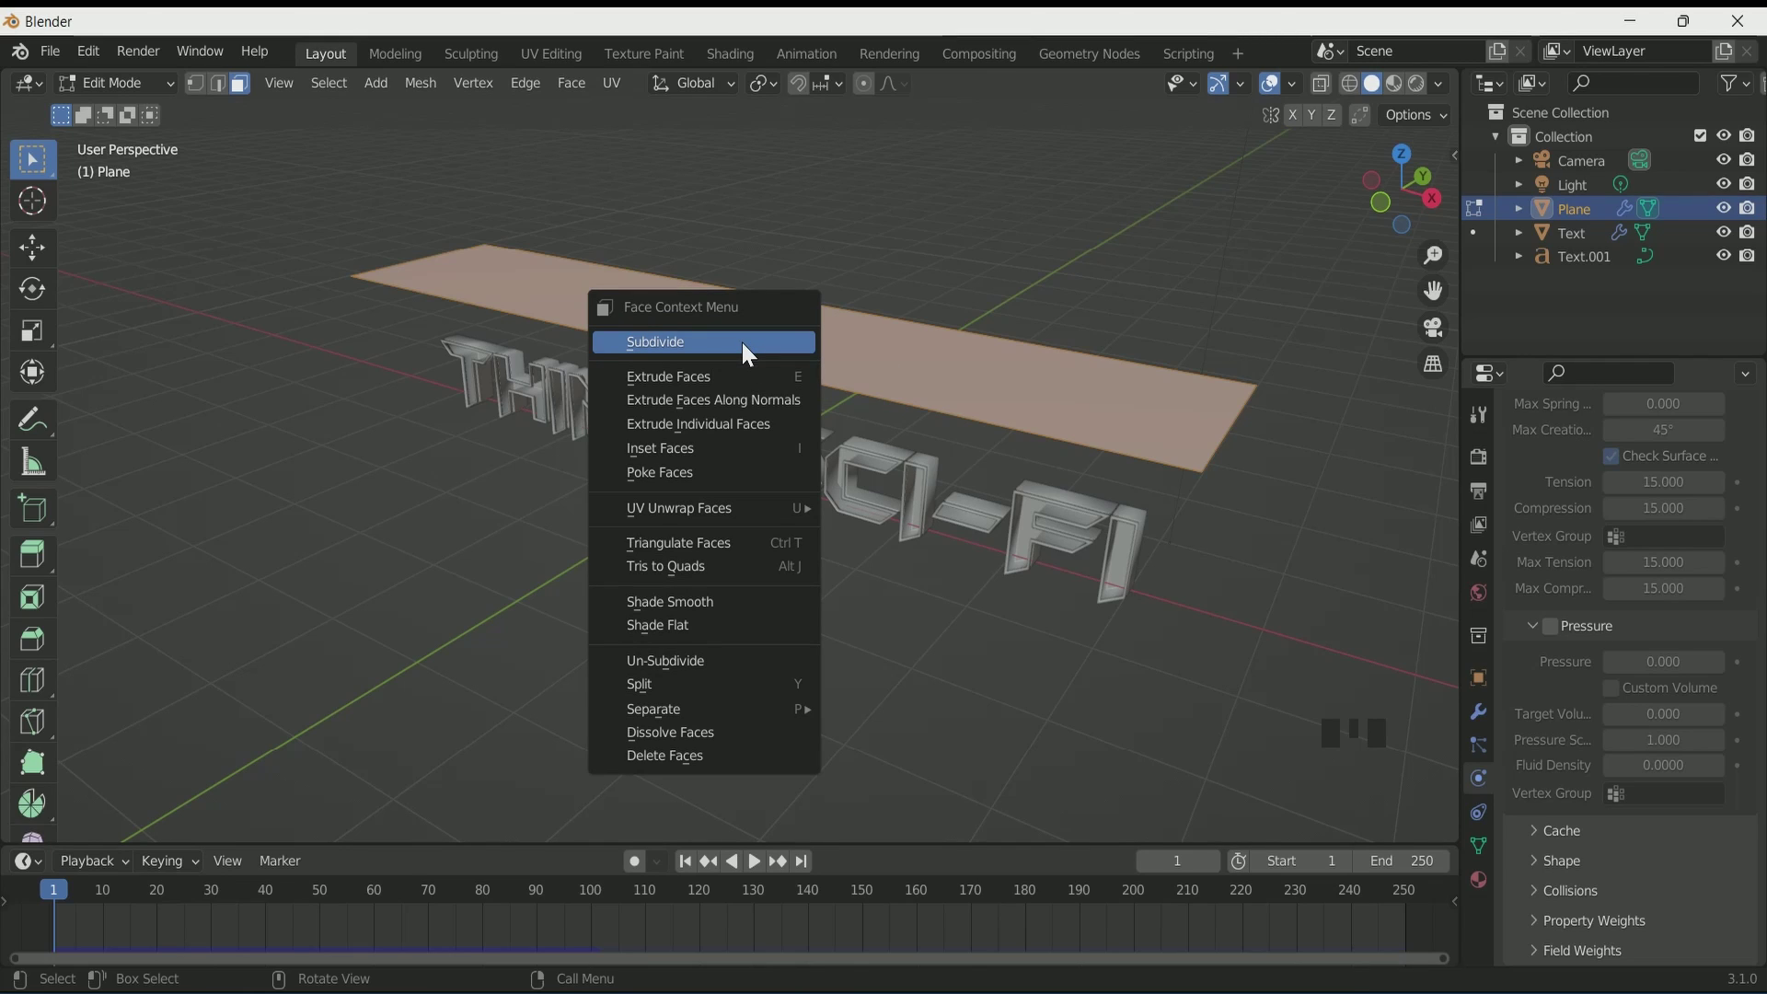
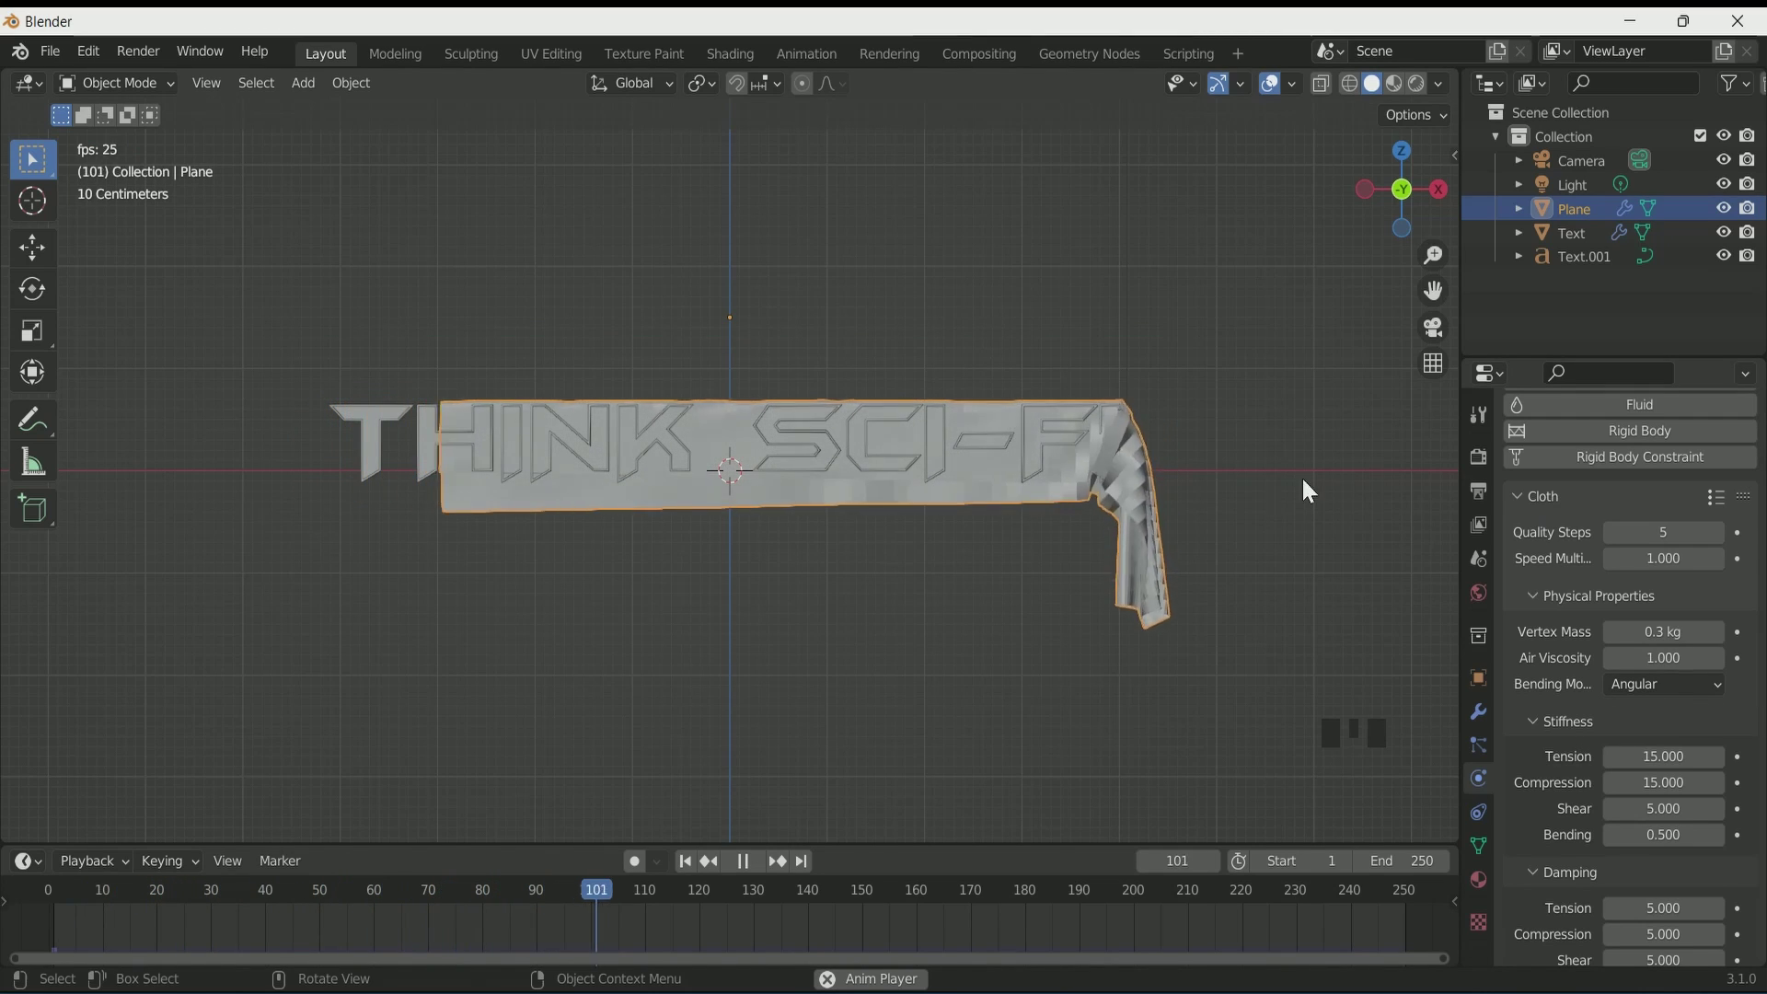
pyautogui.moveTo(1107, 484); pyautogui.dragTo(818, 899)
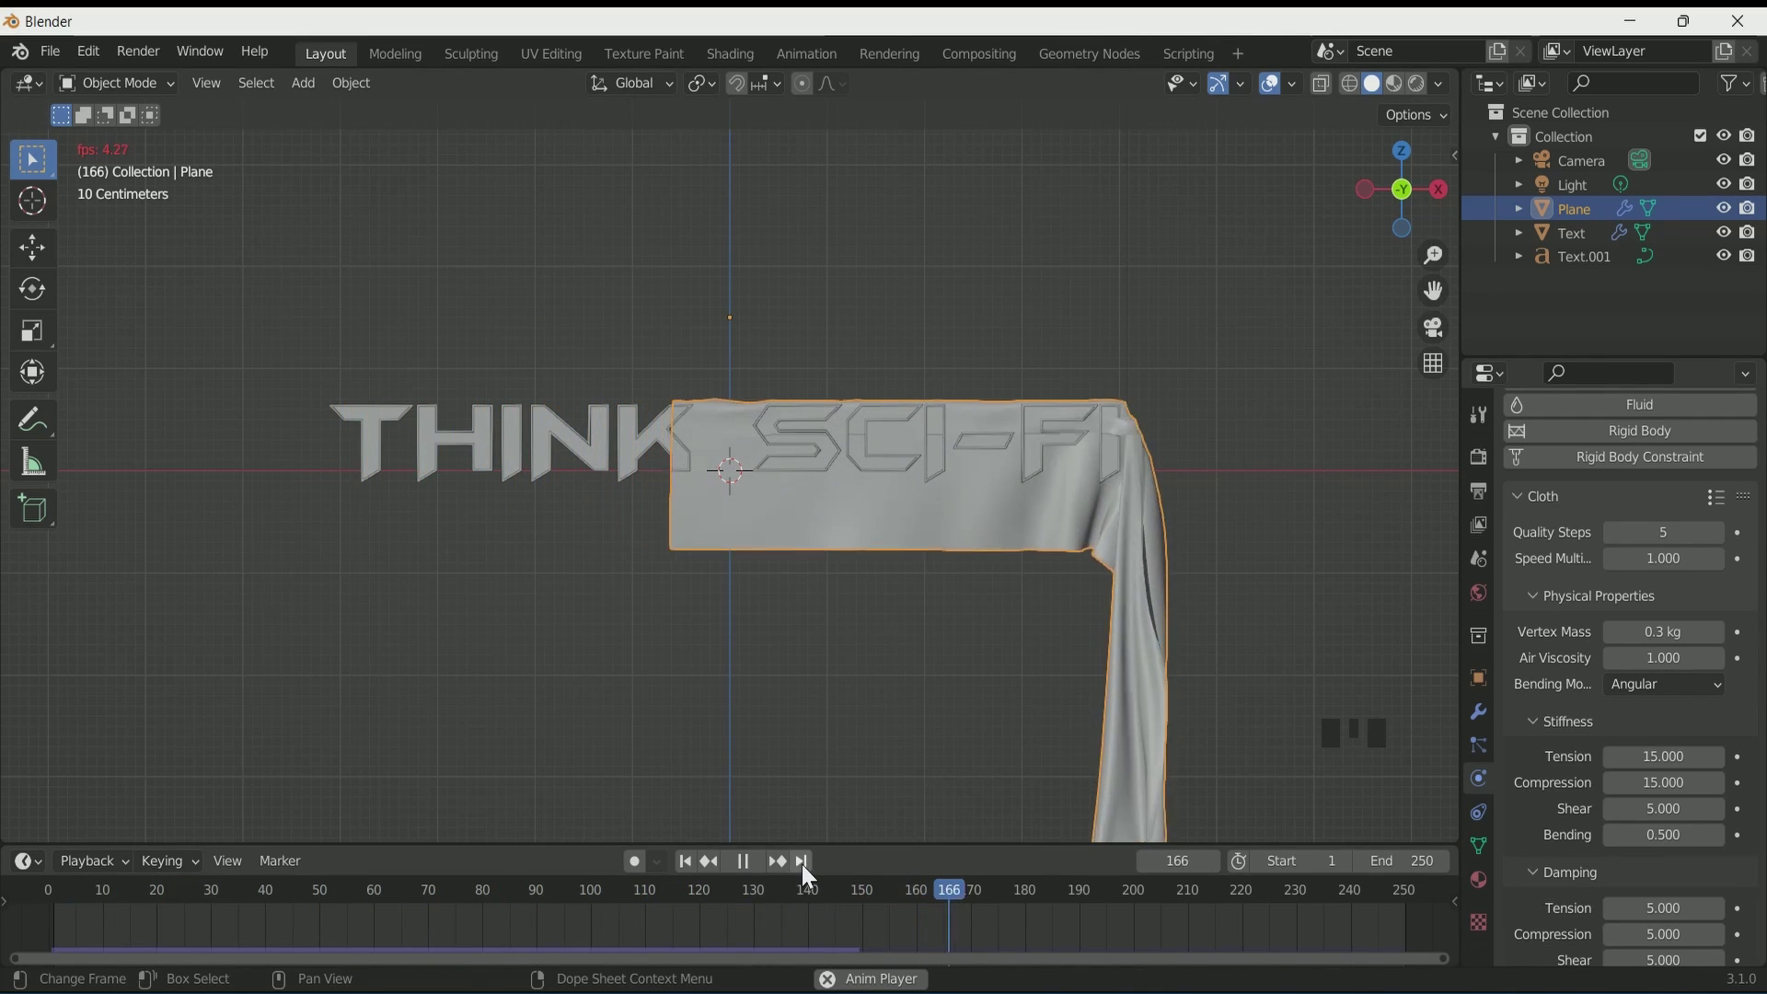
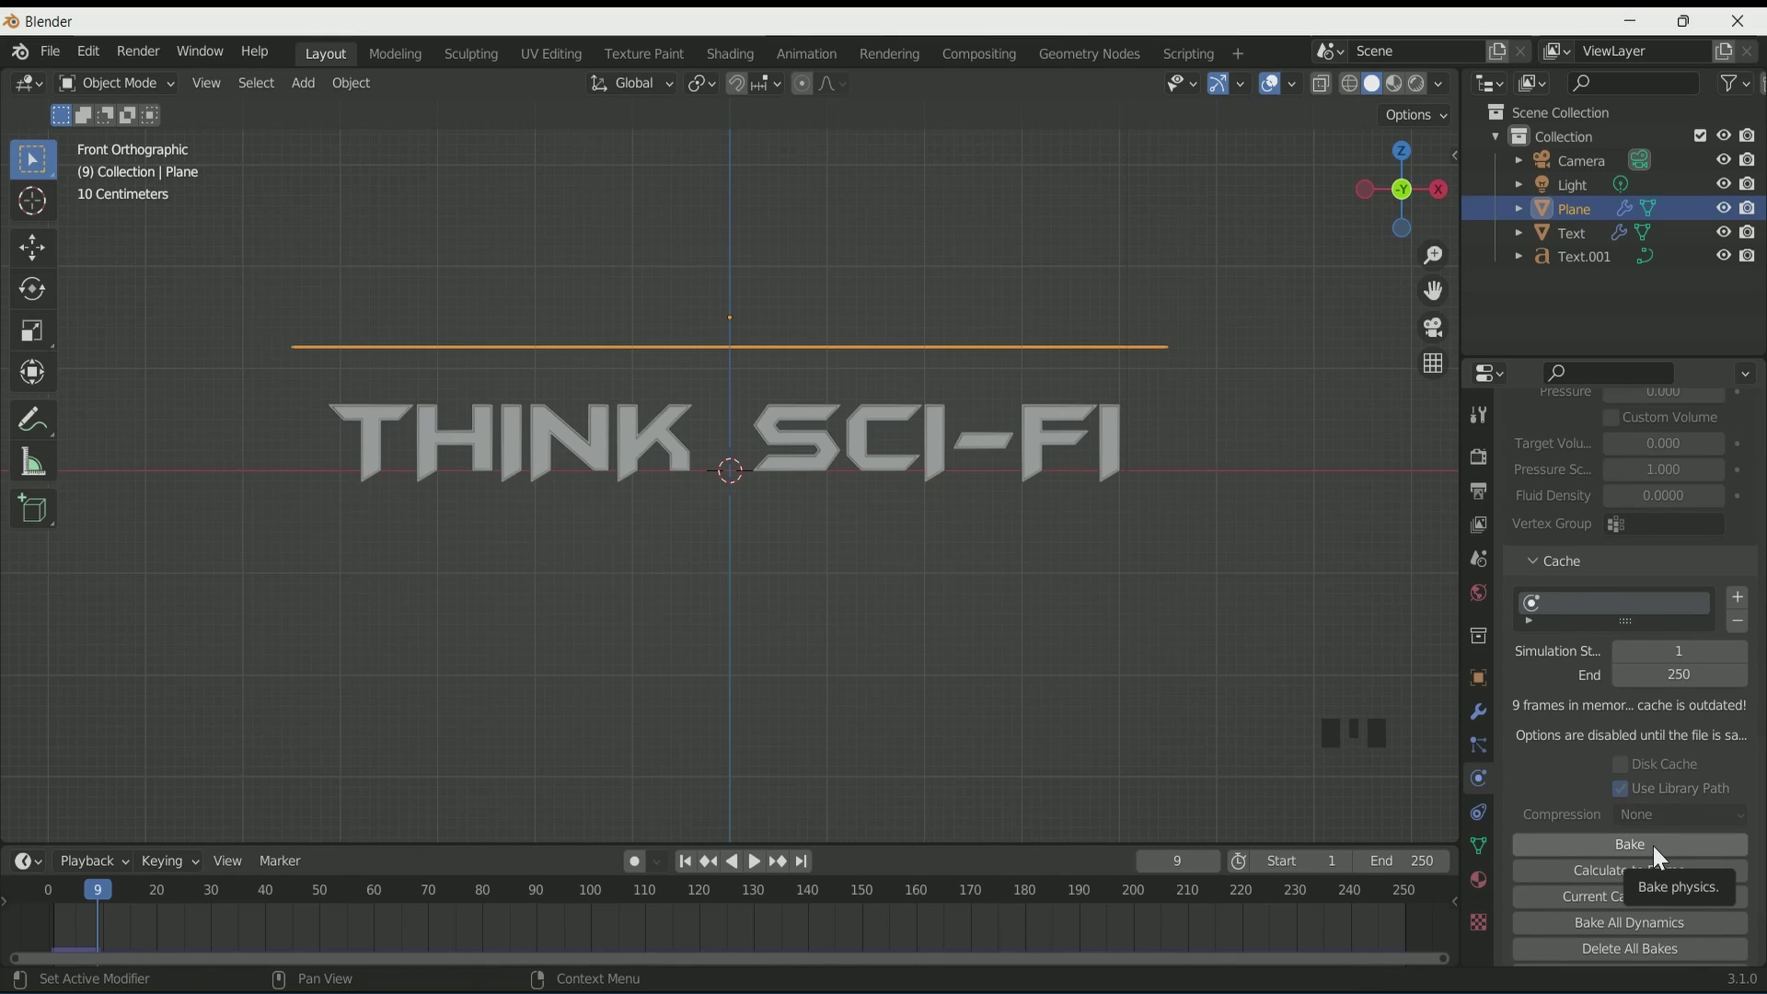
# Step: Bake the cloth cache, play it back, and add a Simple Subdivision Surface modifier to the plane
pyautogui.click(1661, 852)
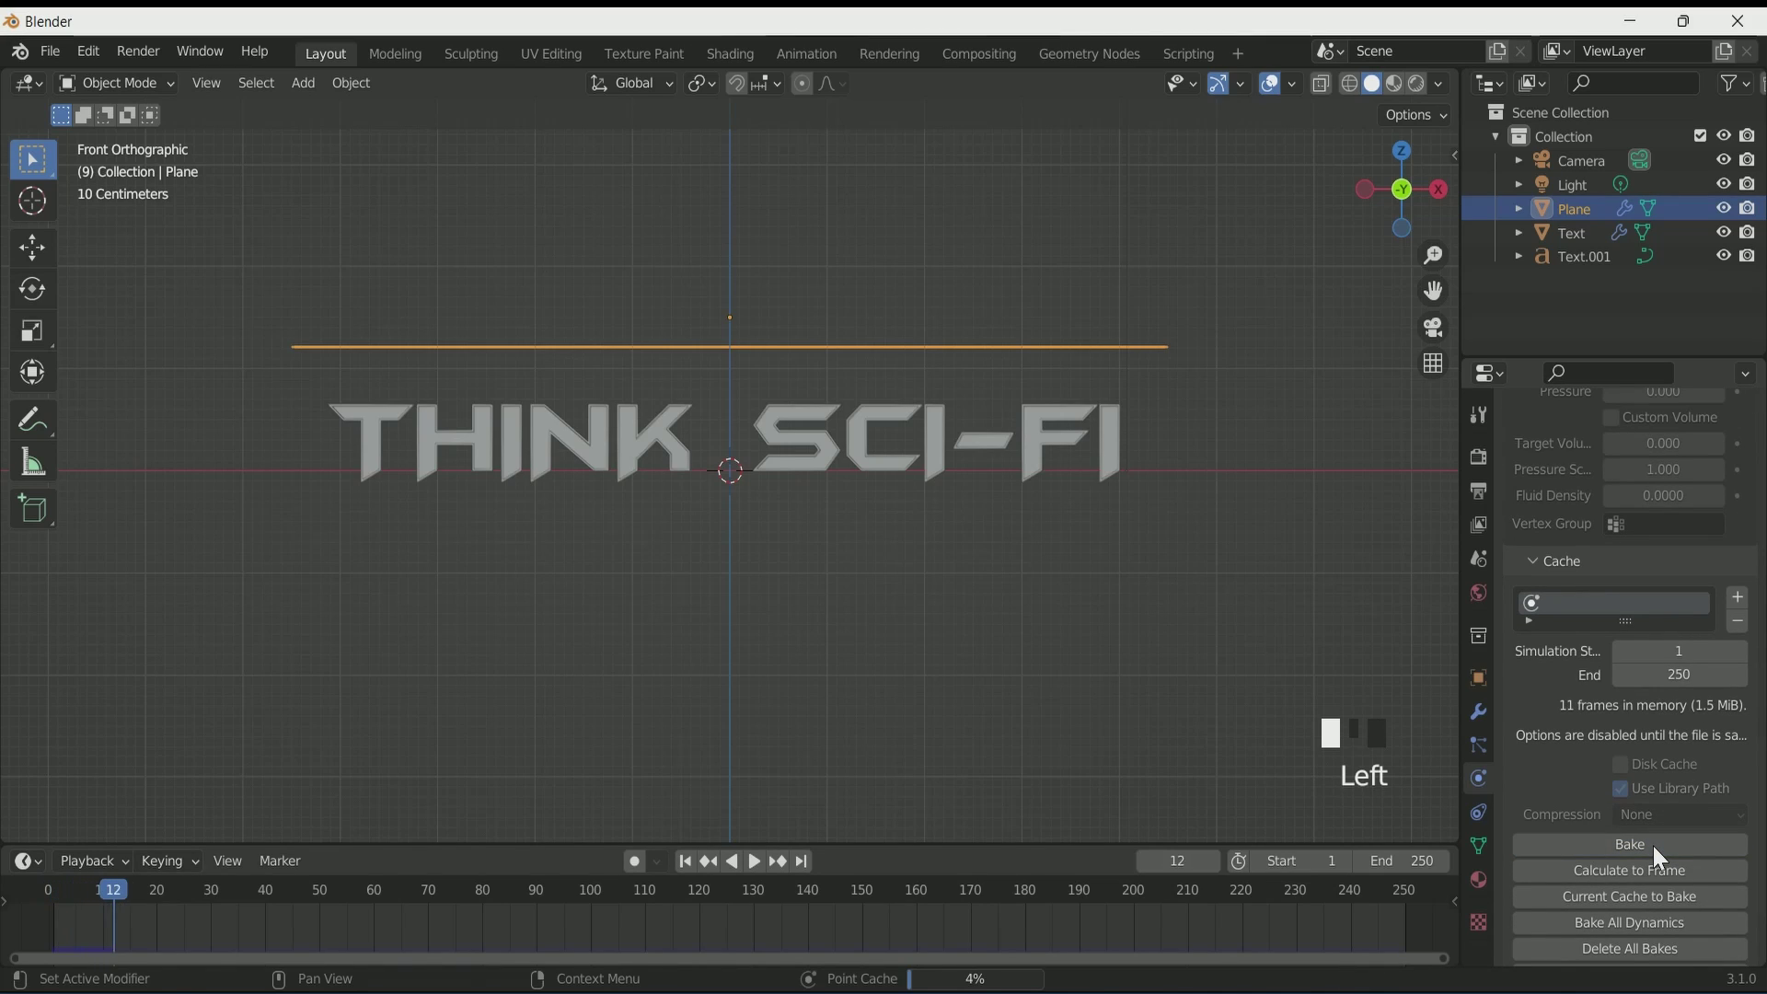
pyautogui.press('space')
pyautogui.scroll(3)
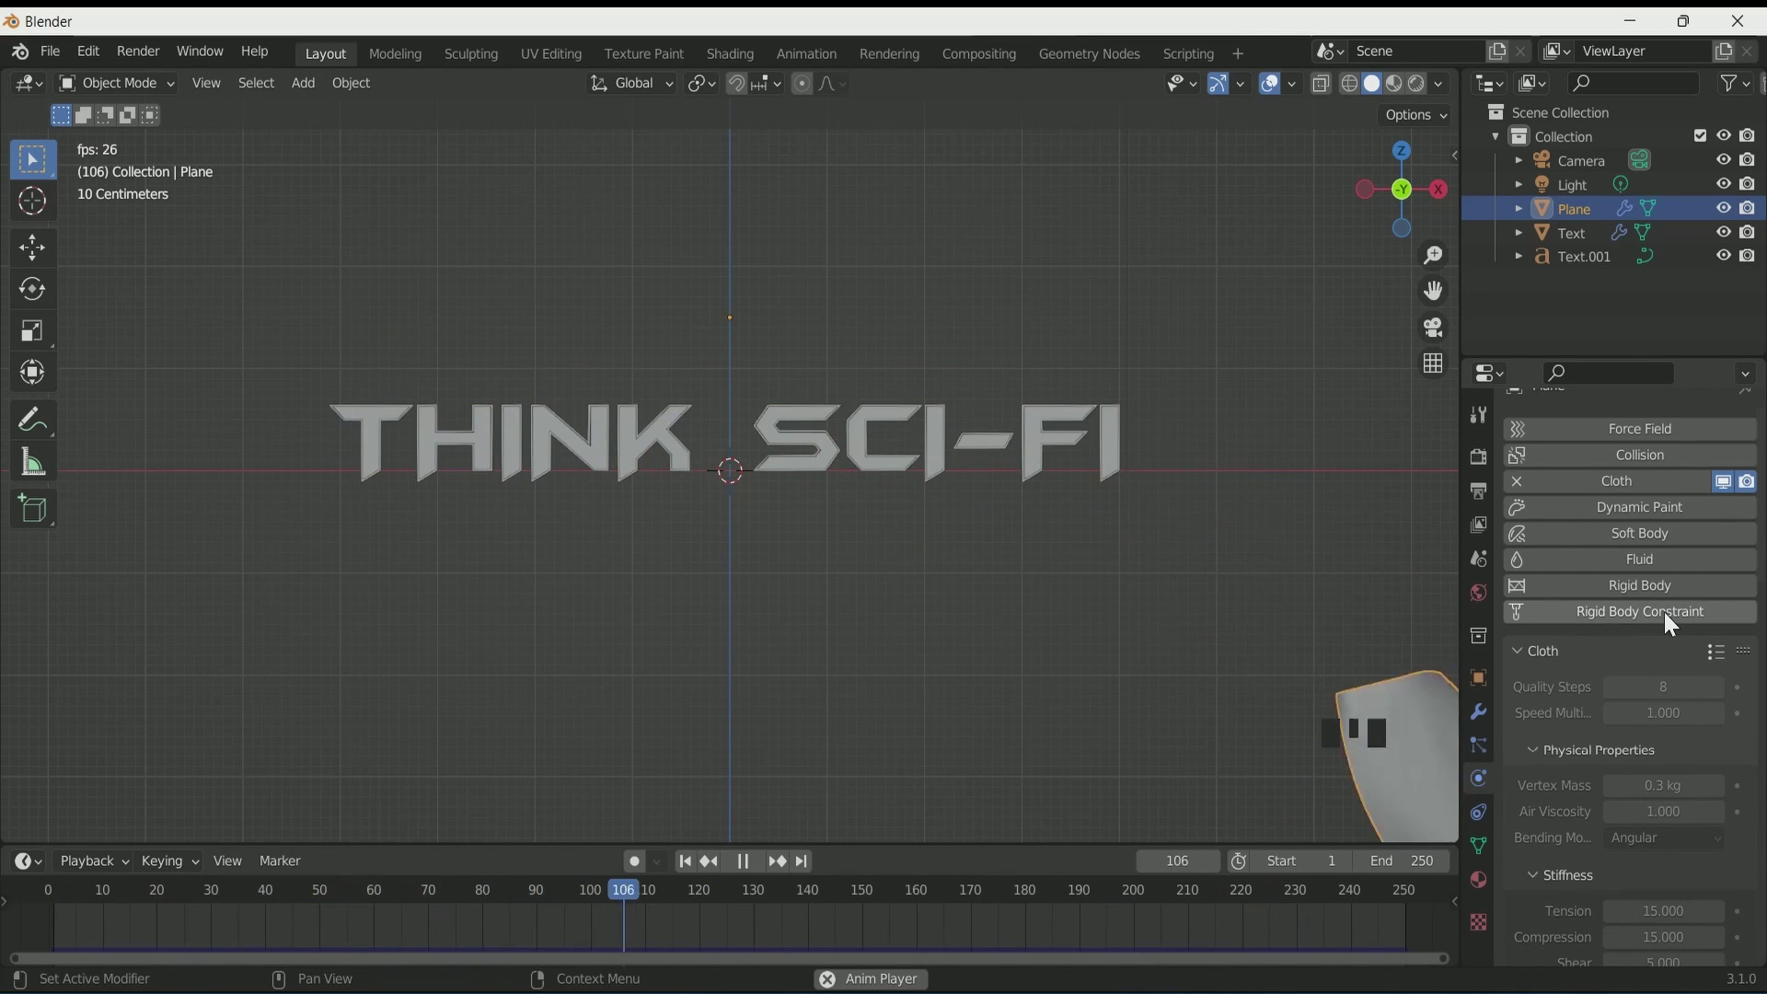
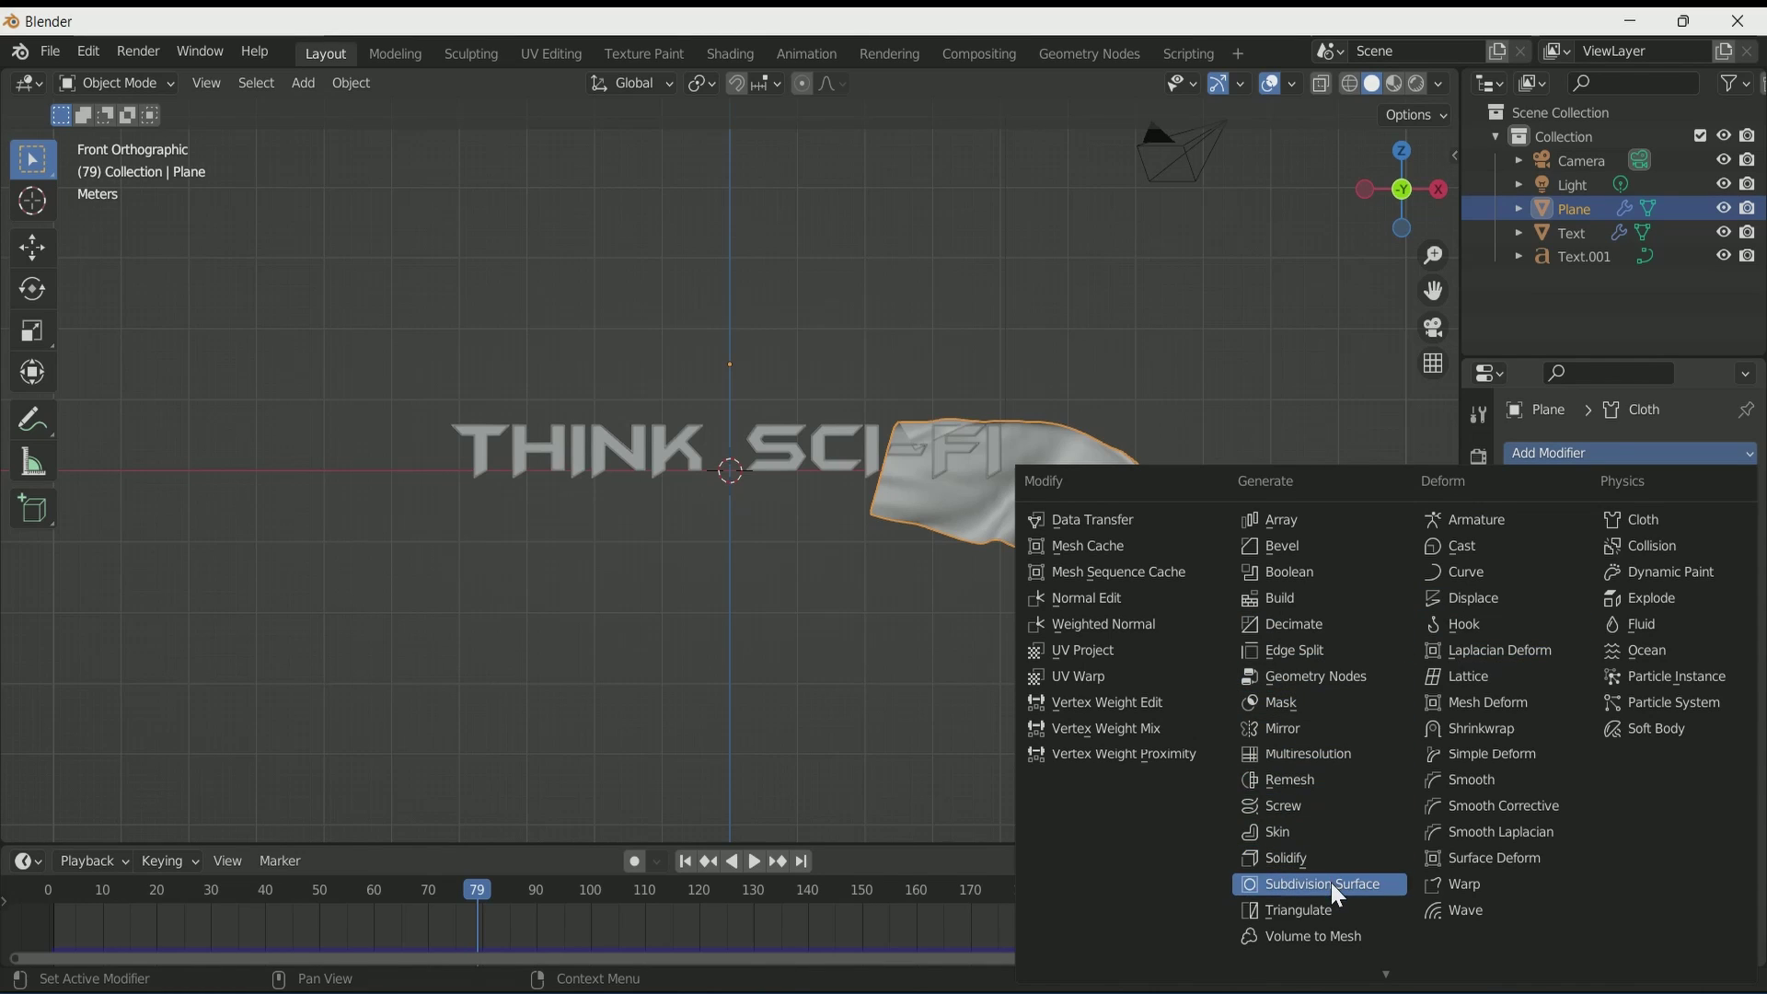
pyautogui.scroll(3)
pyautogui.scroll(-3)
pyautogui.click(689, 874)
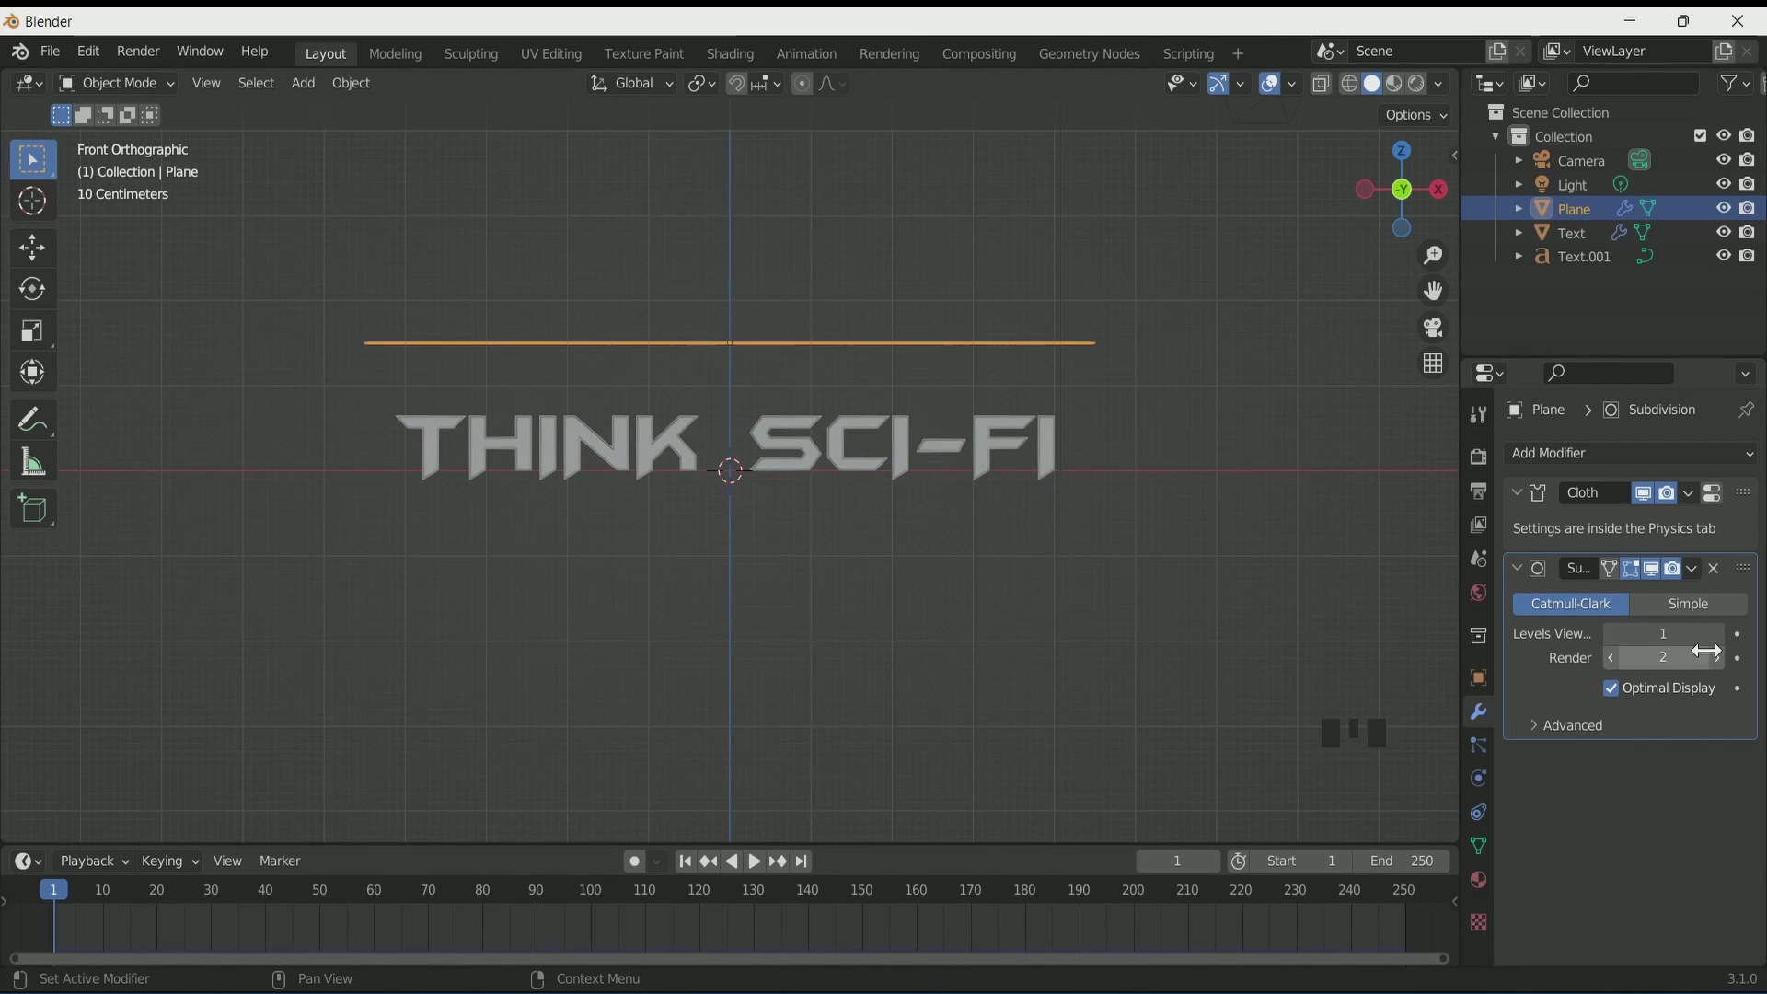
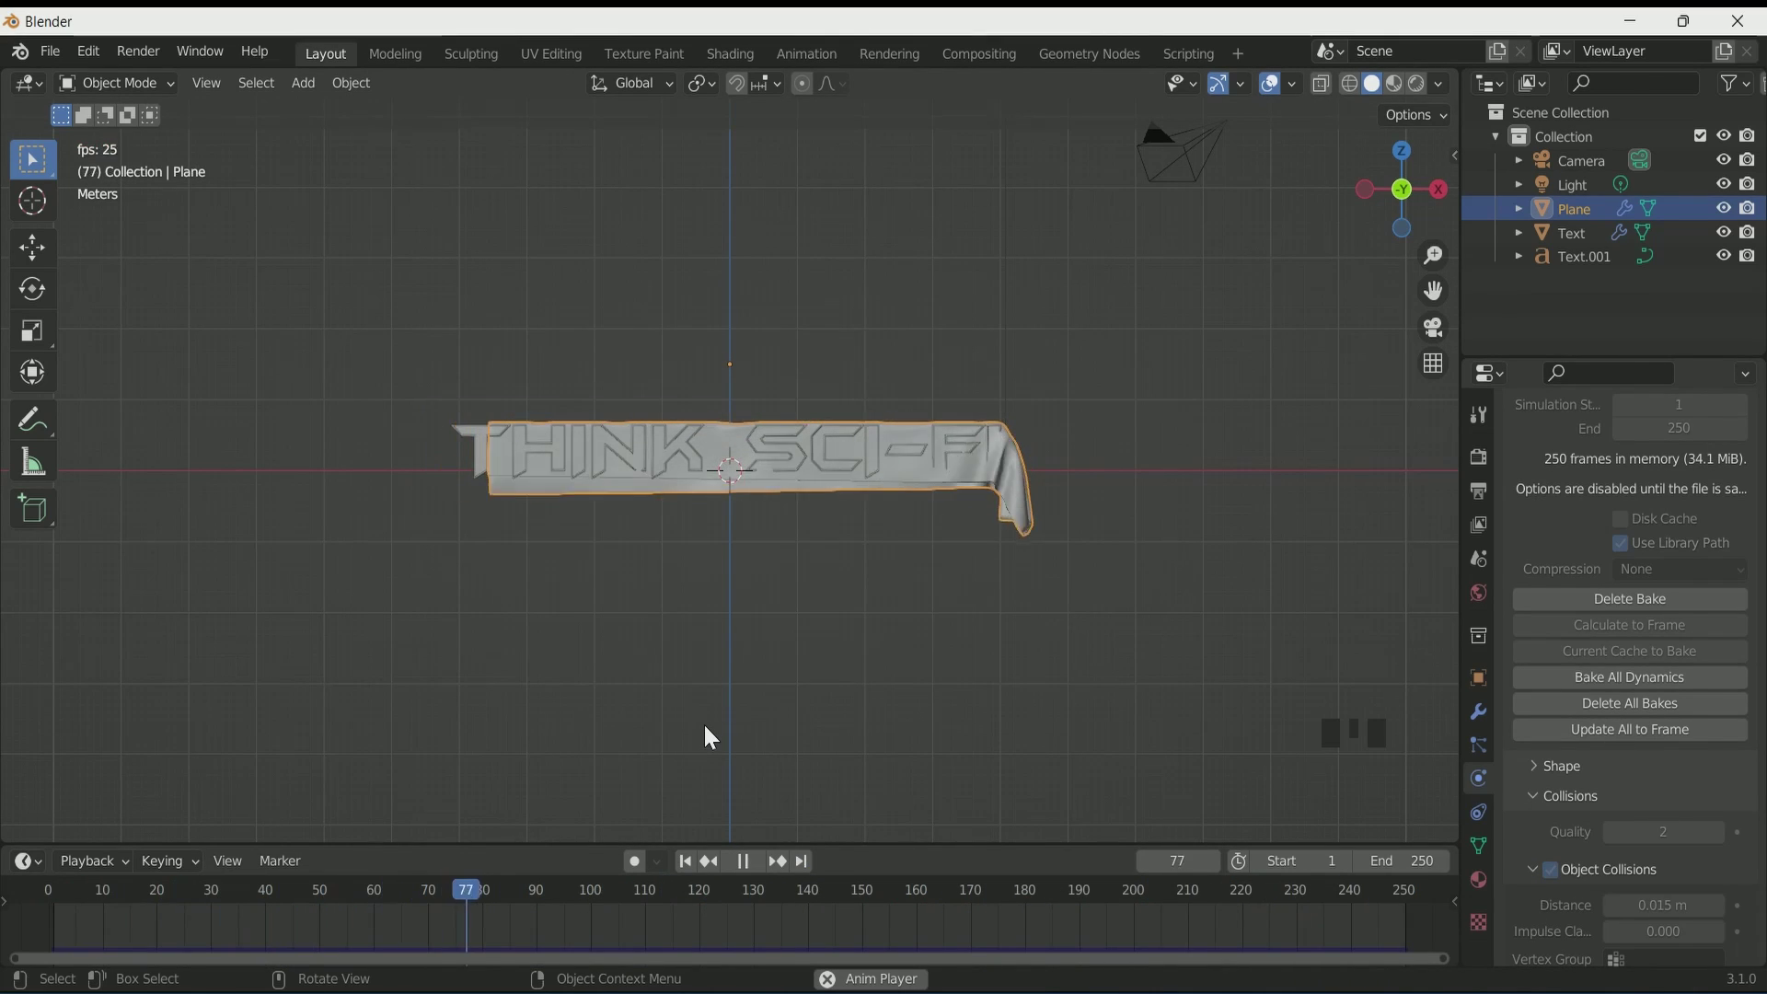
# Step: Stop playback and select the duplicate lettering in the viewport
pyautogui.scroll(3)
pyautogui.scroll(-3)
pyautogui.press('space')
pyautogui.moveTo(696, 881); pyautogui.dragTo(1050, 253)
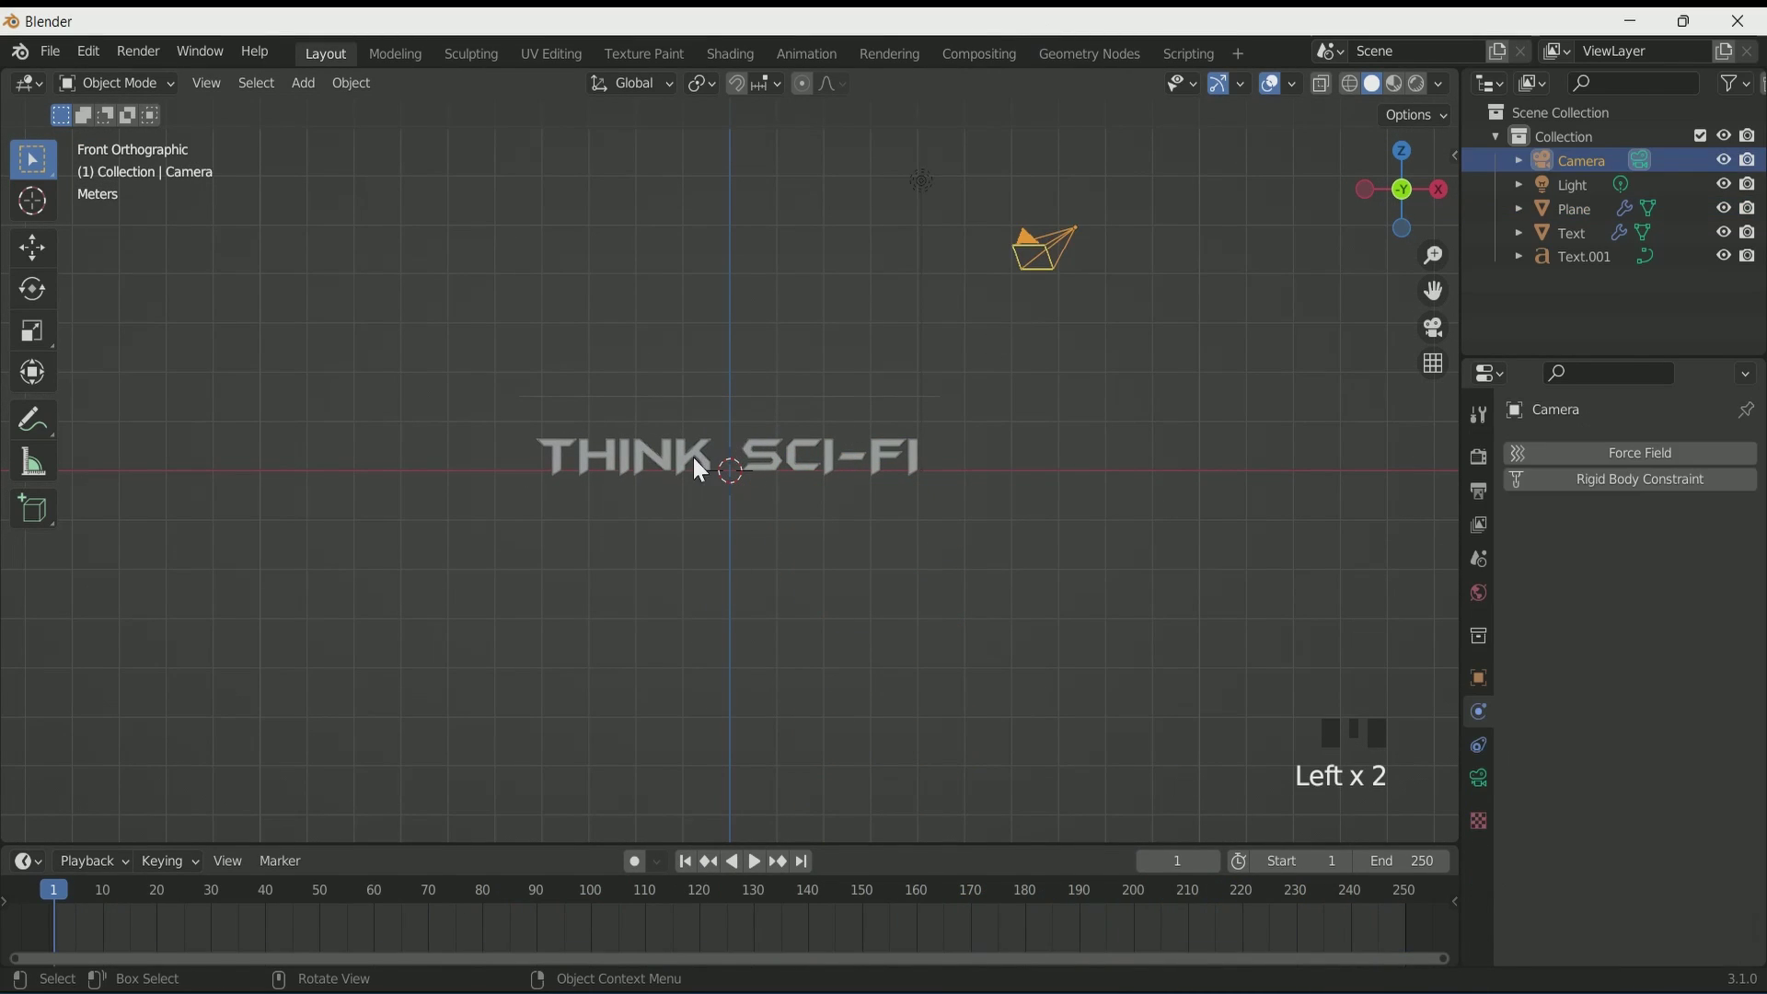
pyautogui.click(693, 468)
# Step: Frame the selection and check the scene through the camera view
pyautogui.press('KP_Decimal')
pyautogui.scroll(3)
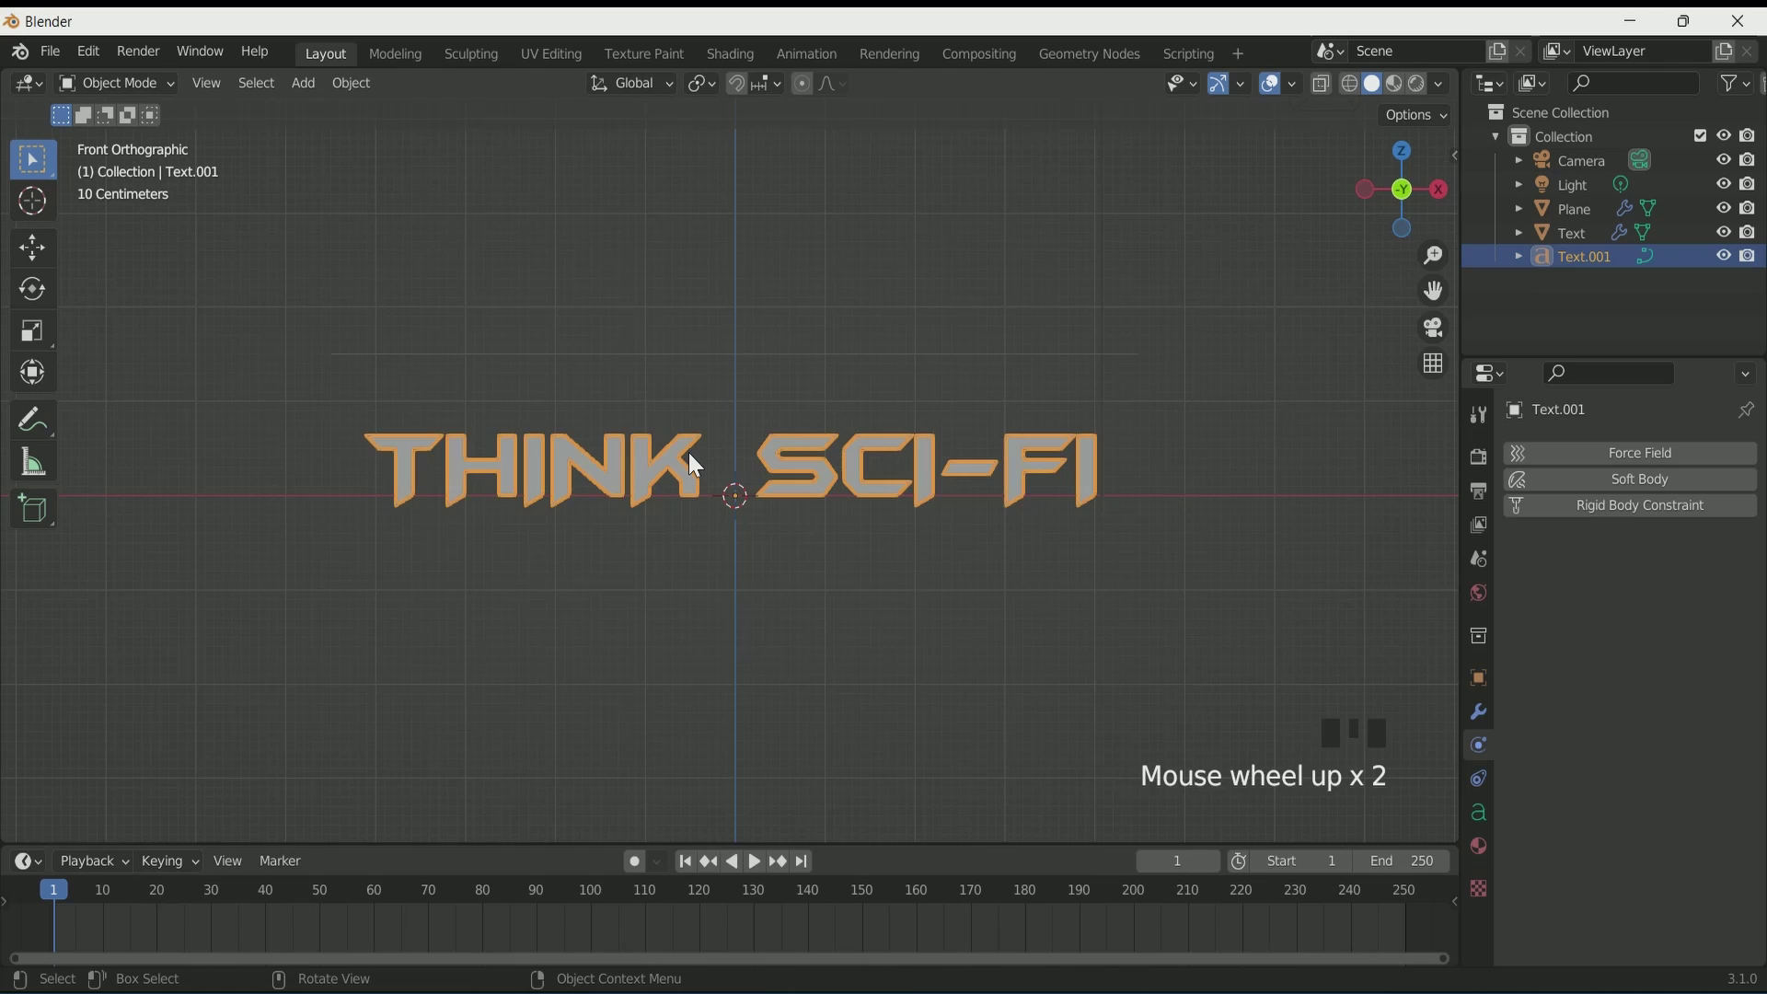
pyautogui.scroll(-3)
pyautogui.press('ctrl+alt+KP_0')
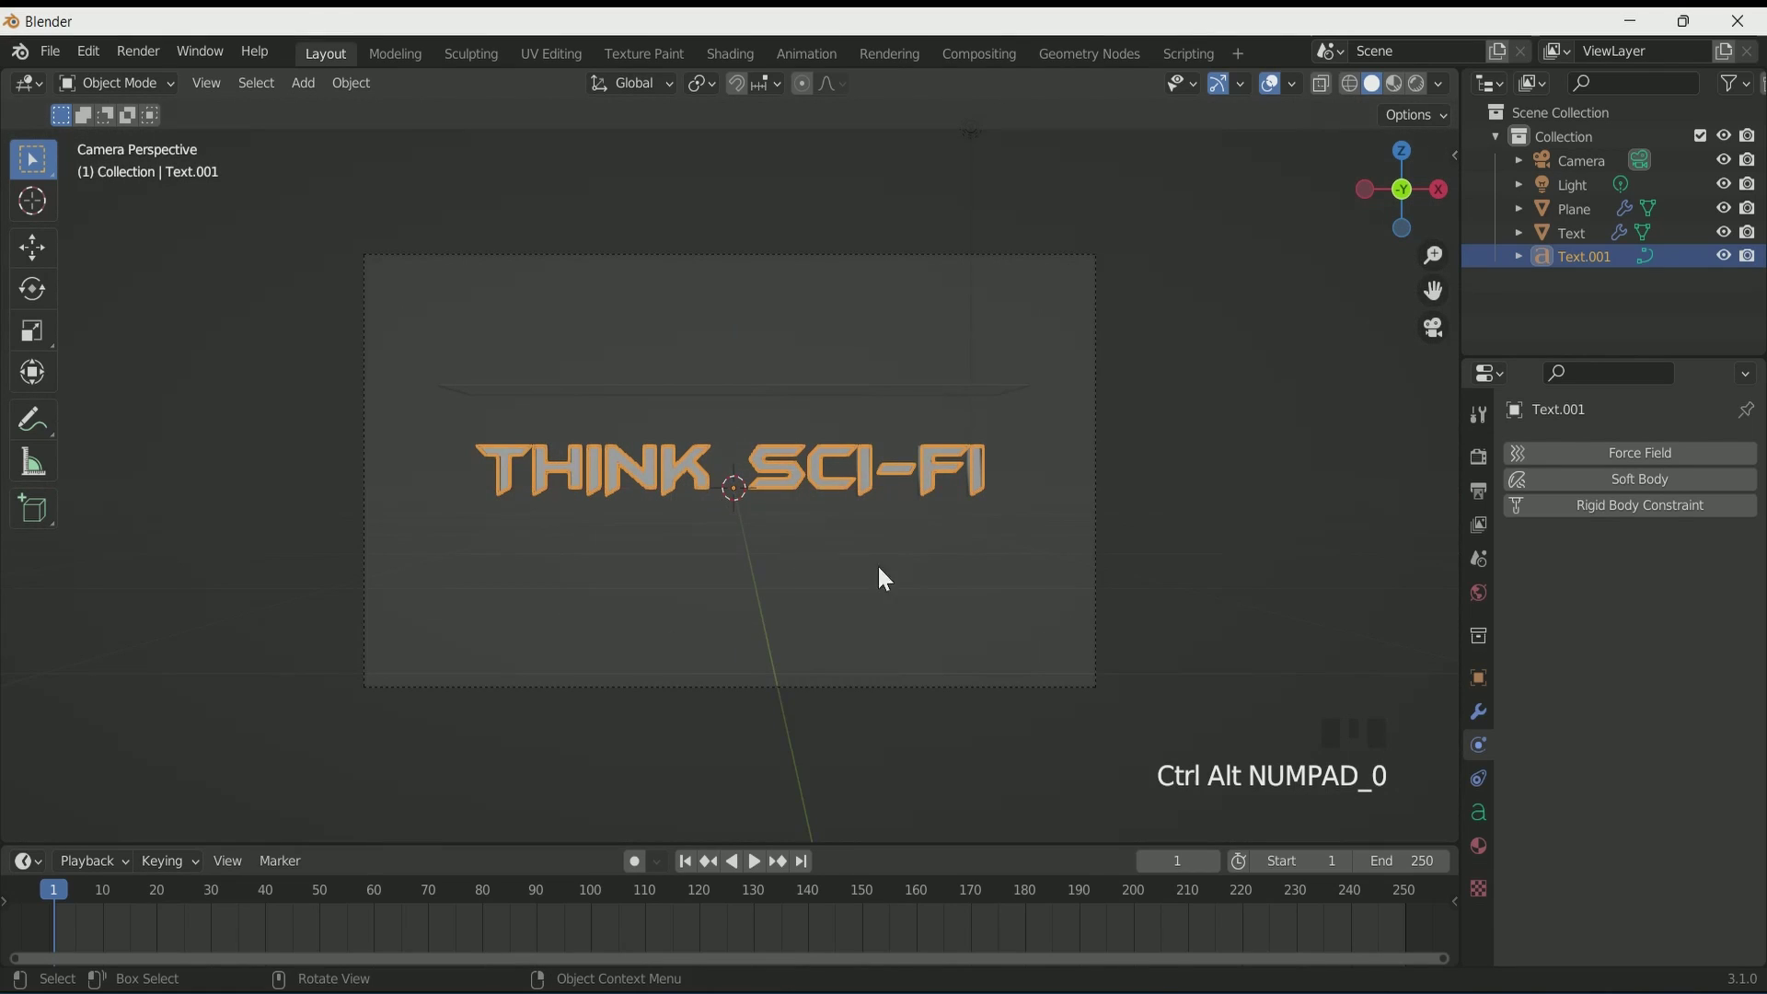
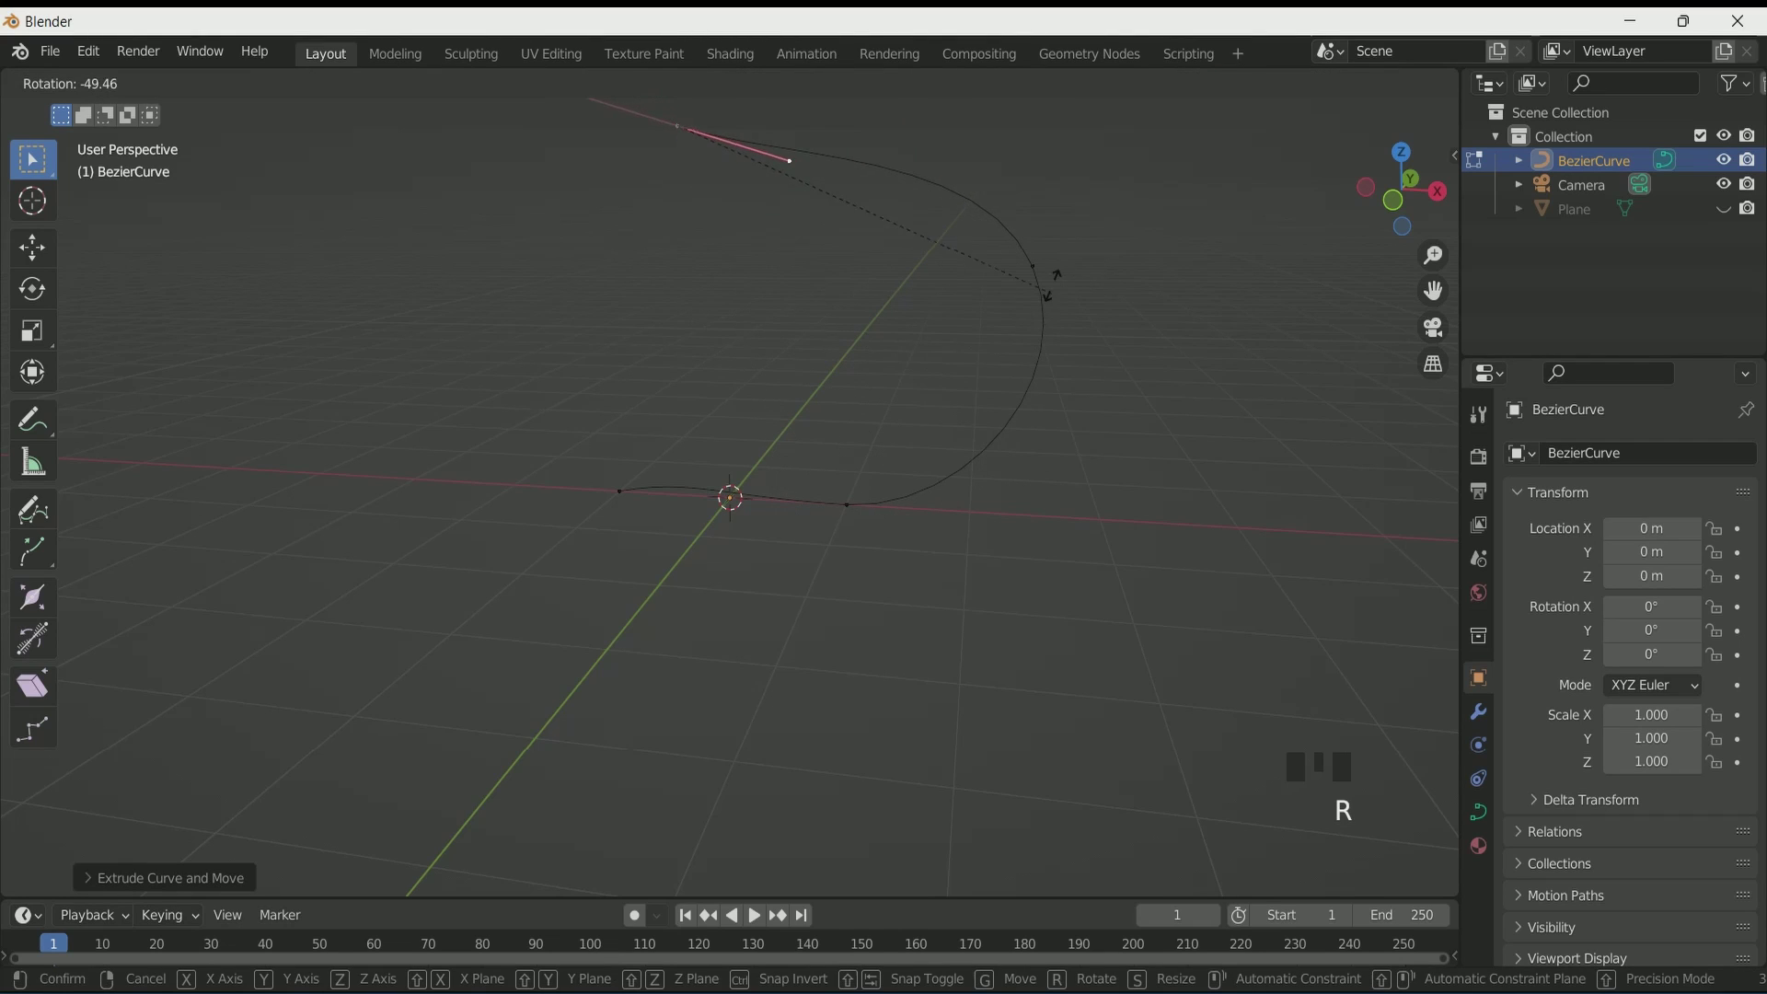
# Step: Rotate and drag the Bezier handles into a sweeping upward hook, then leave Edit Mode
pyautogui.scroll(-3)
pyautogui.scroll(3)
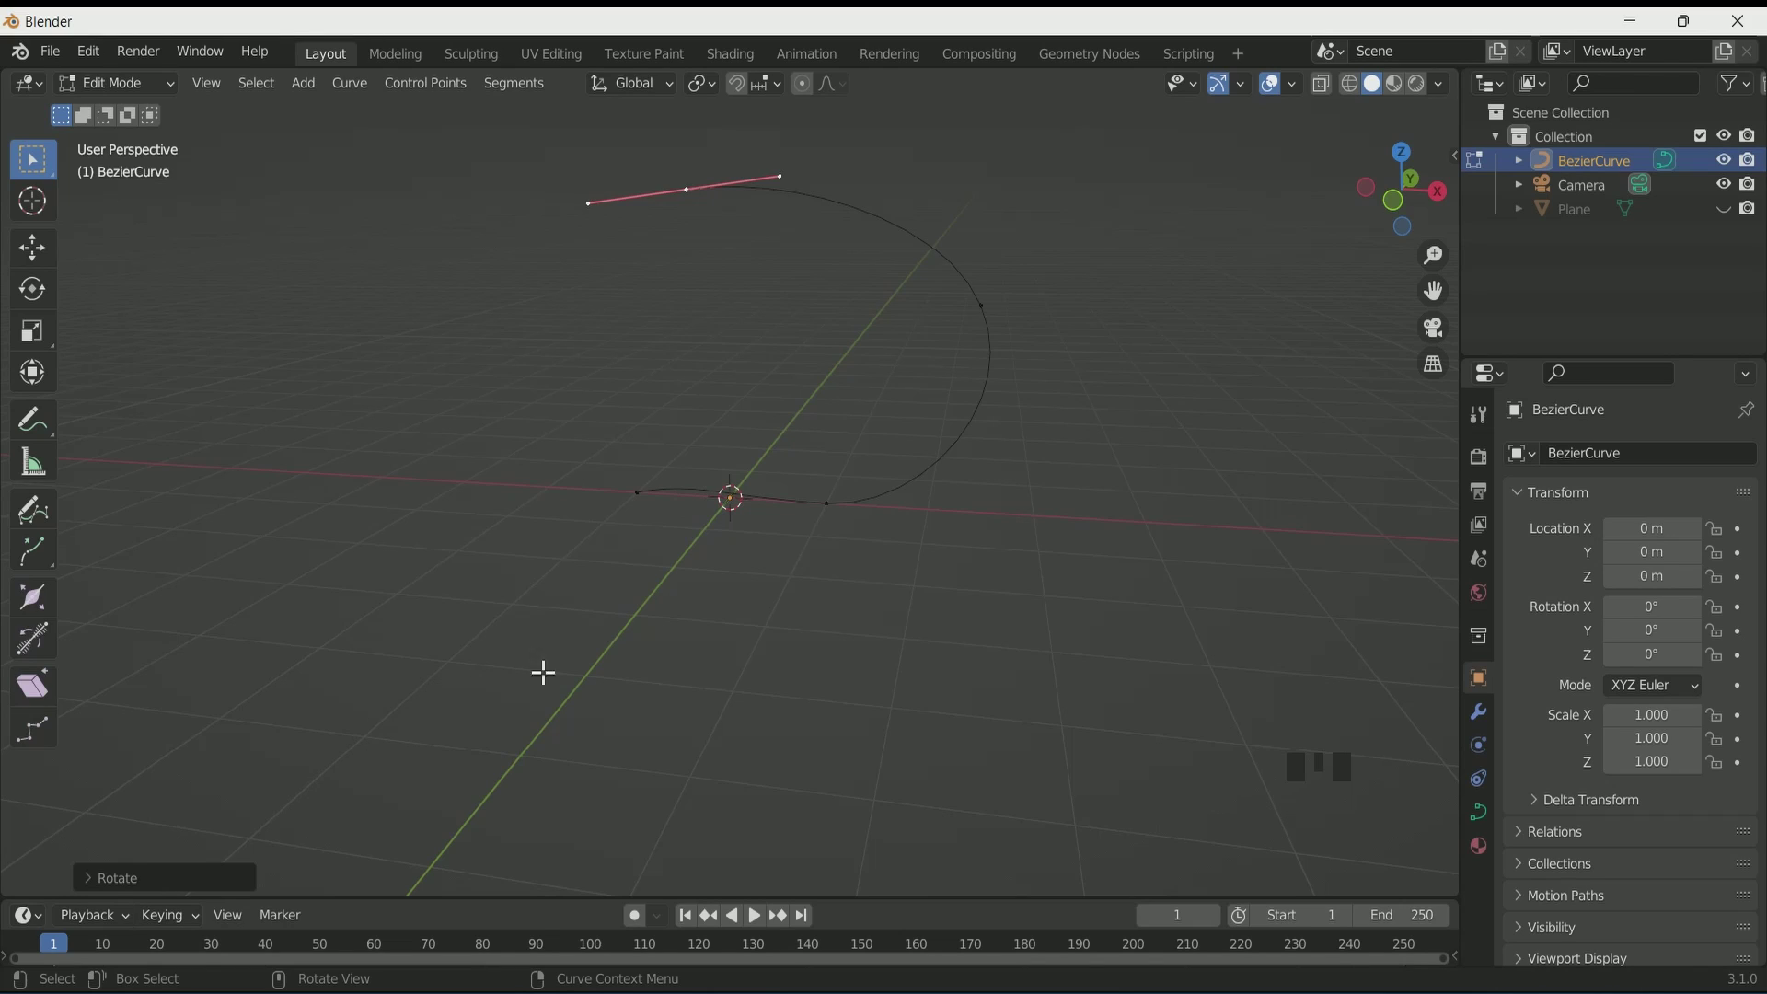
pyautogui.press('a')
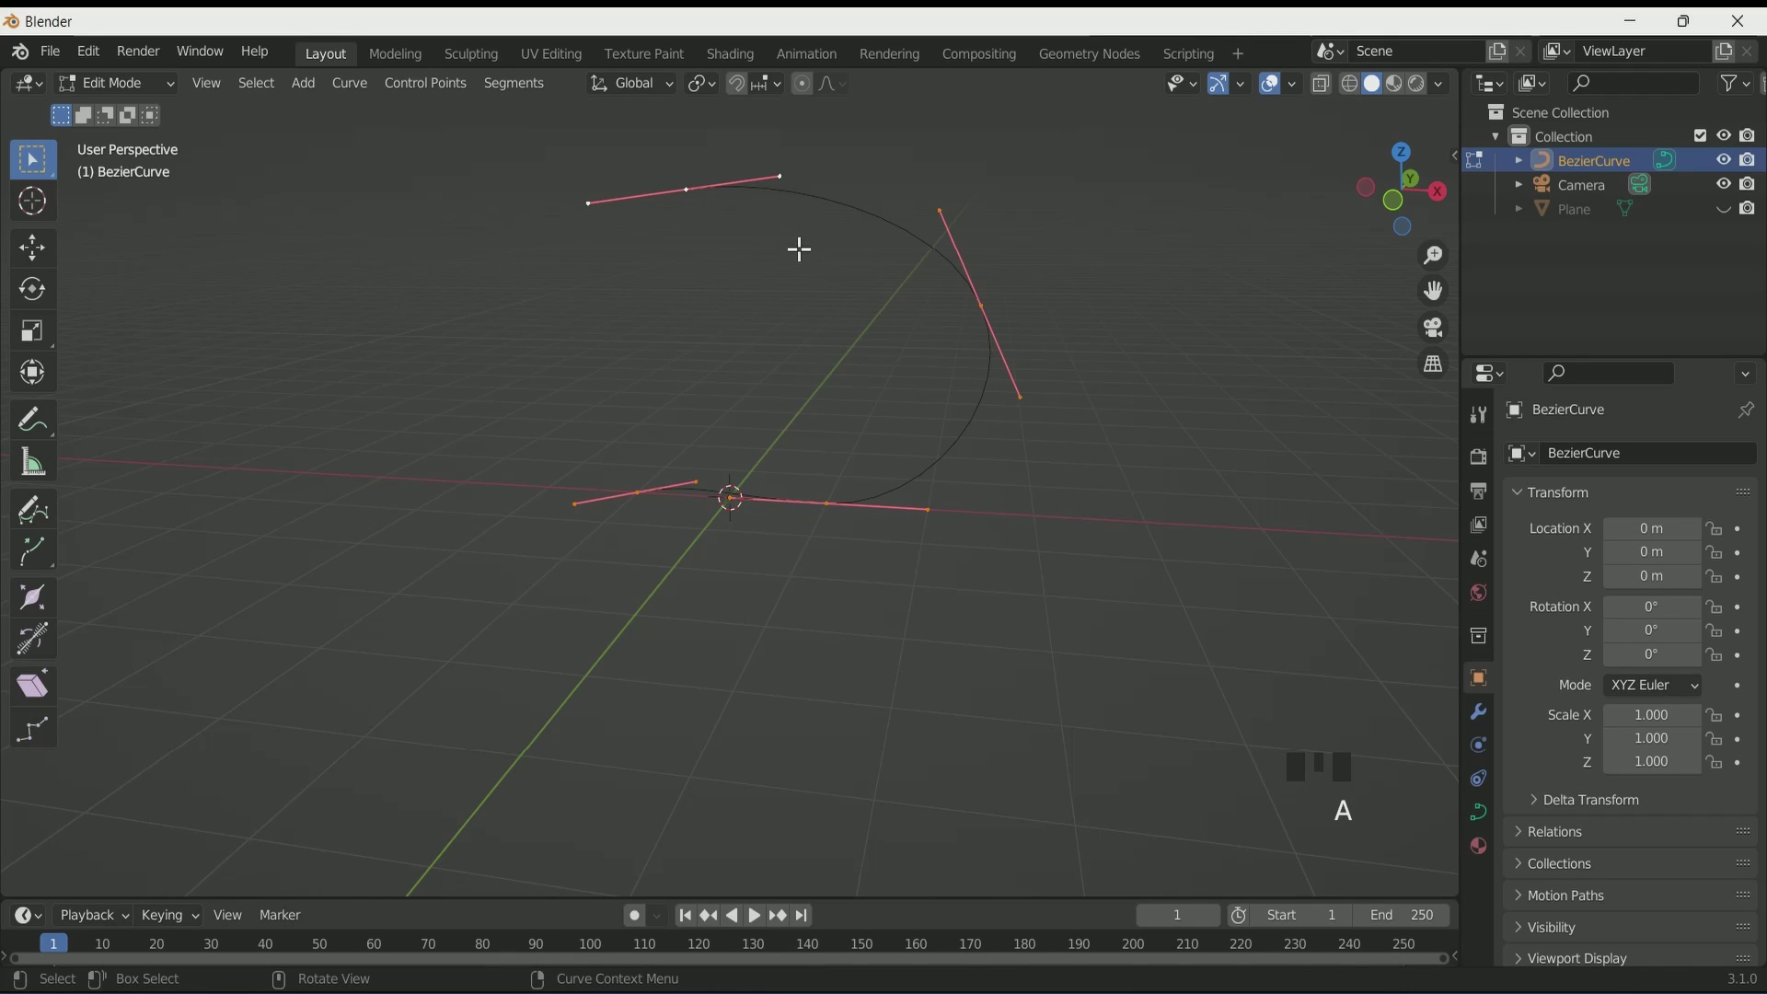
pyautogui.moveTo(824, 212); pyautogui.dragTo(210, 893)
pyautogui.moveTo(210, 893); pyautogui.dragTo(386, 885)
pyautogui.press('Tab')
pyautogui.press('Tab')
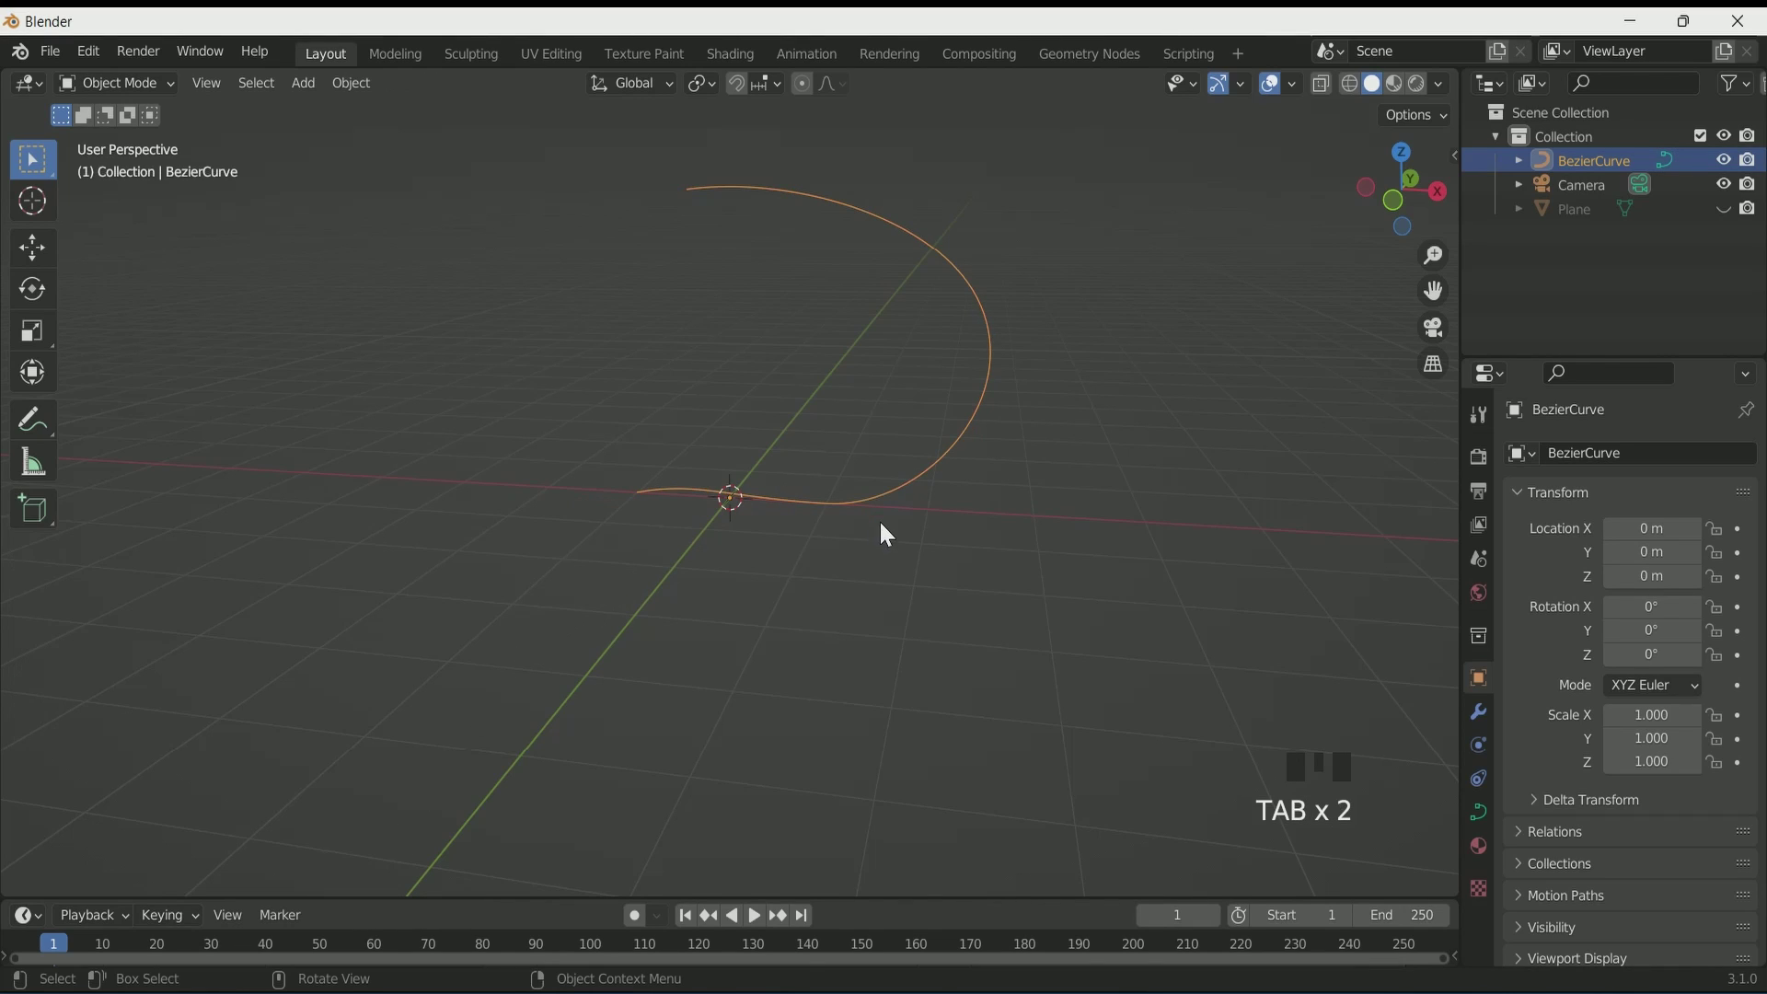
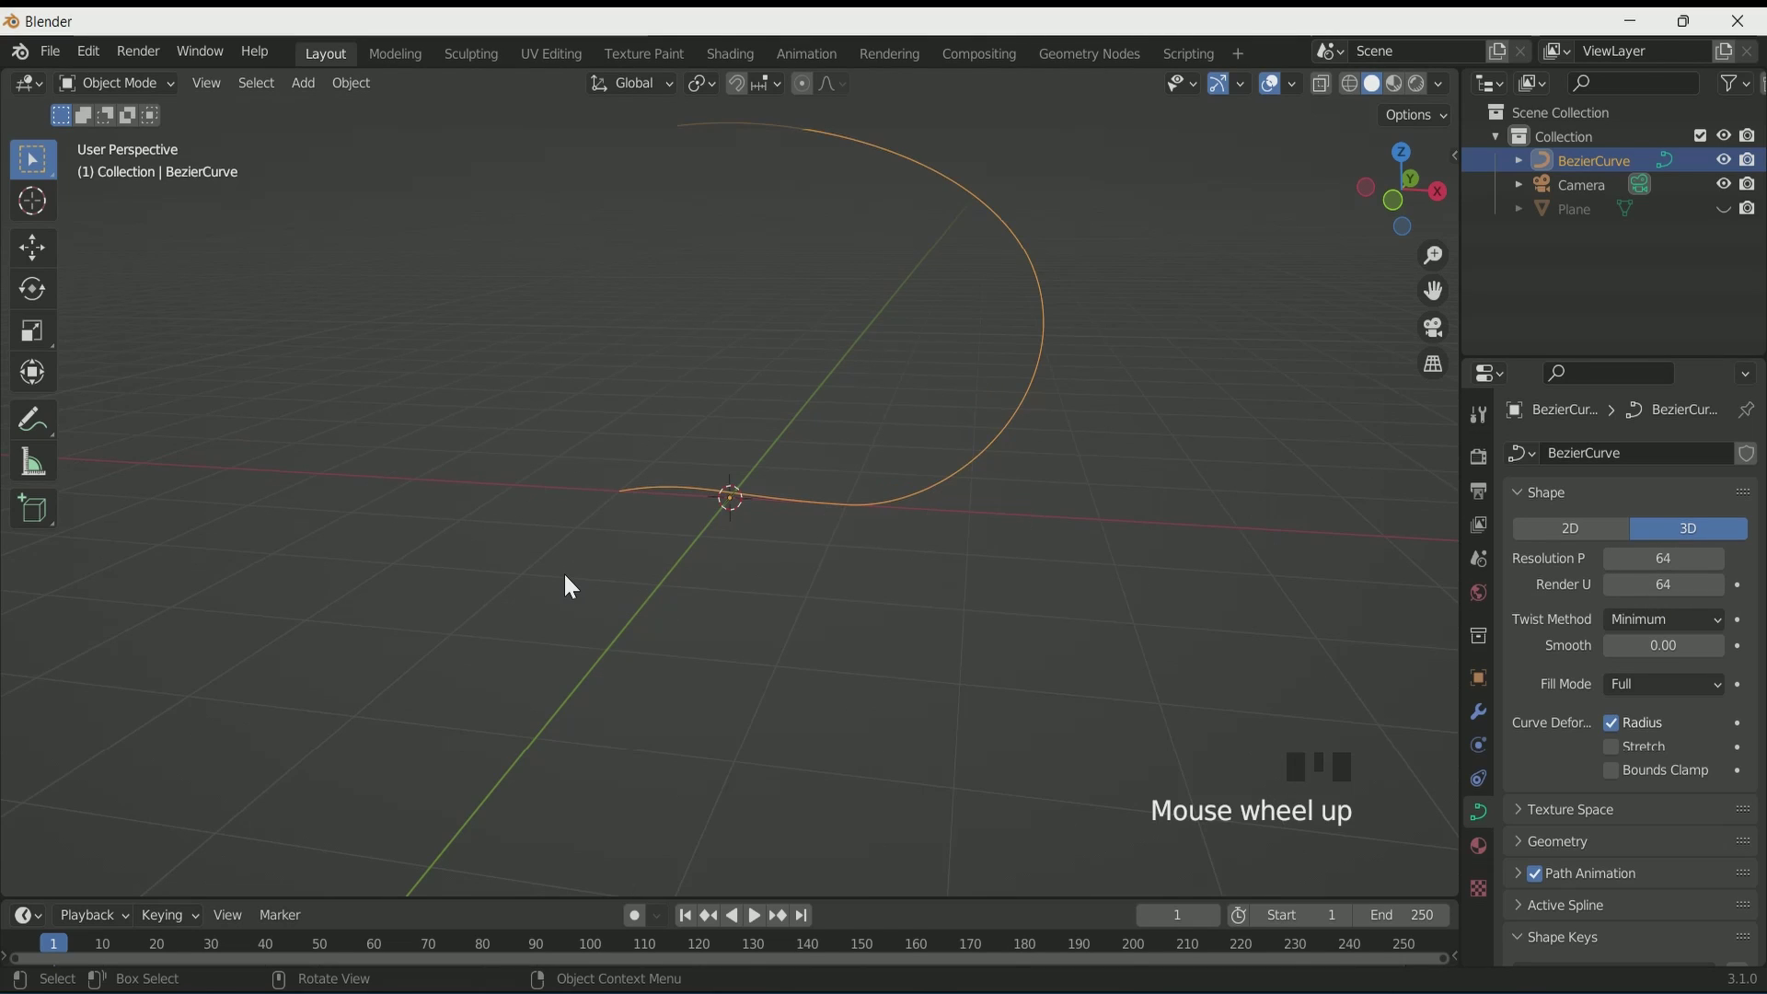
# Step: Add a mesh plane at the origin and stretch it along X into a long strip
pyautogui.scroll(-3)
pyautogui.click(1576, 220)
pyautogui.click(1730, 218)
pyautogui.scroll(3)
pyautogui.click(514, 492)
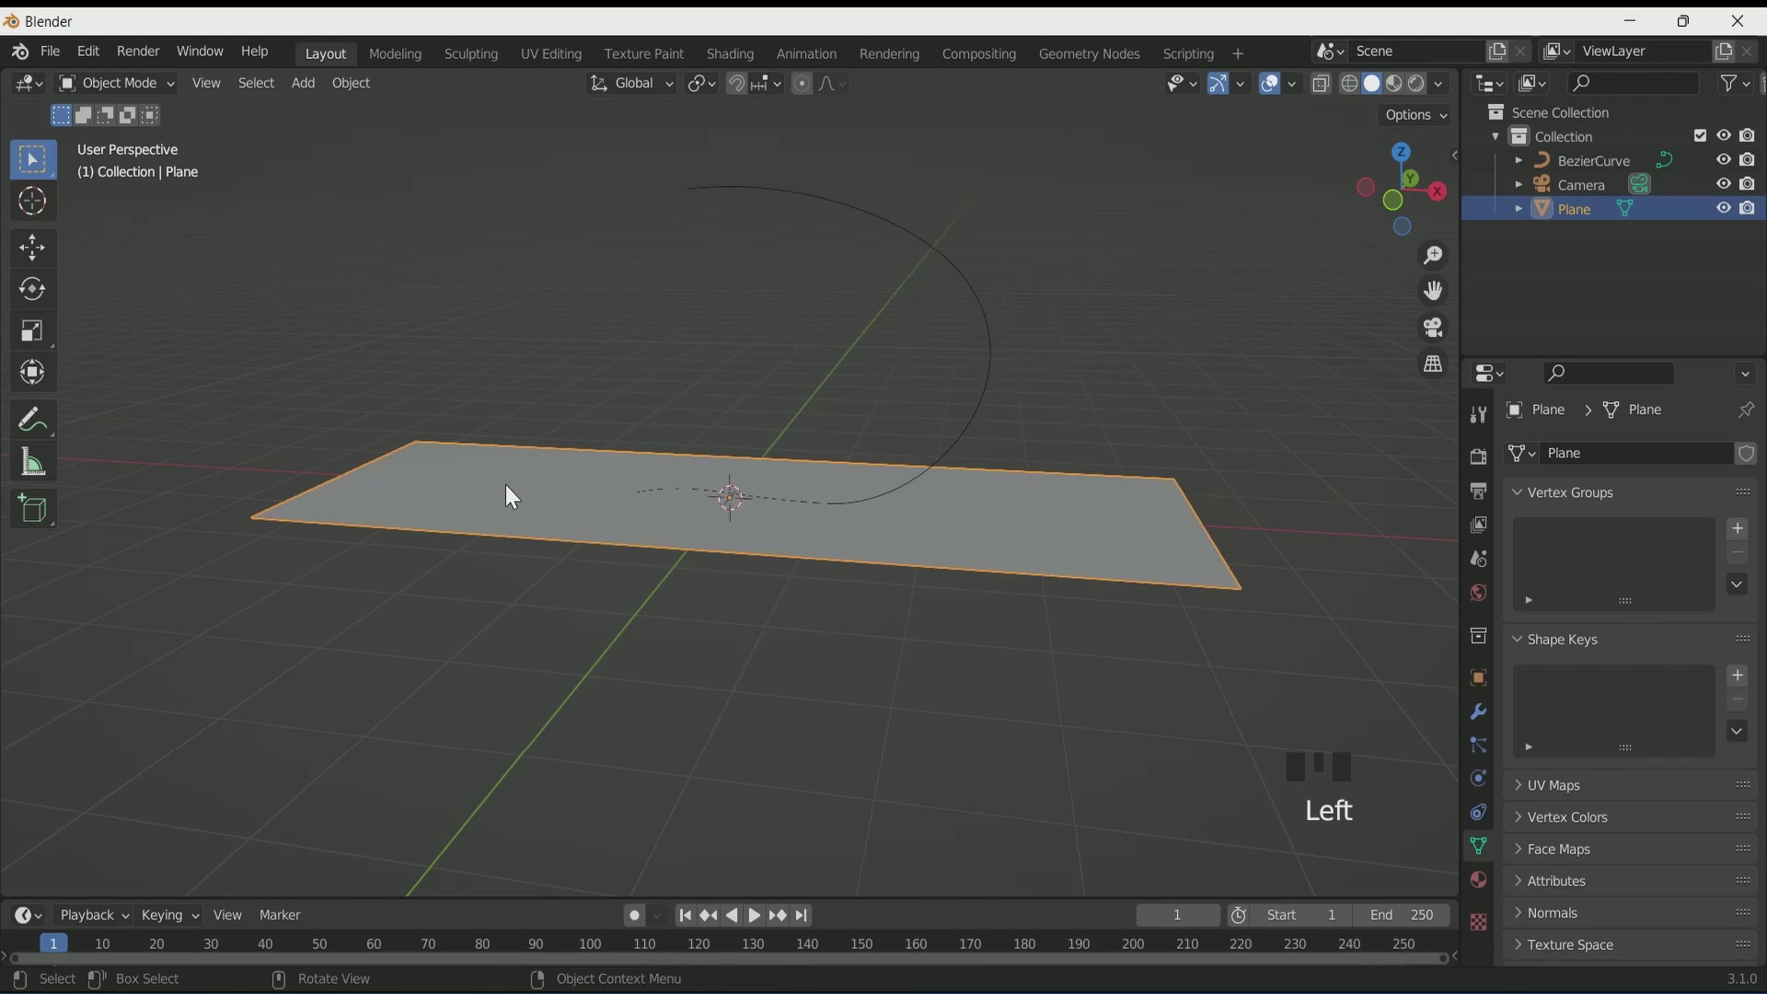
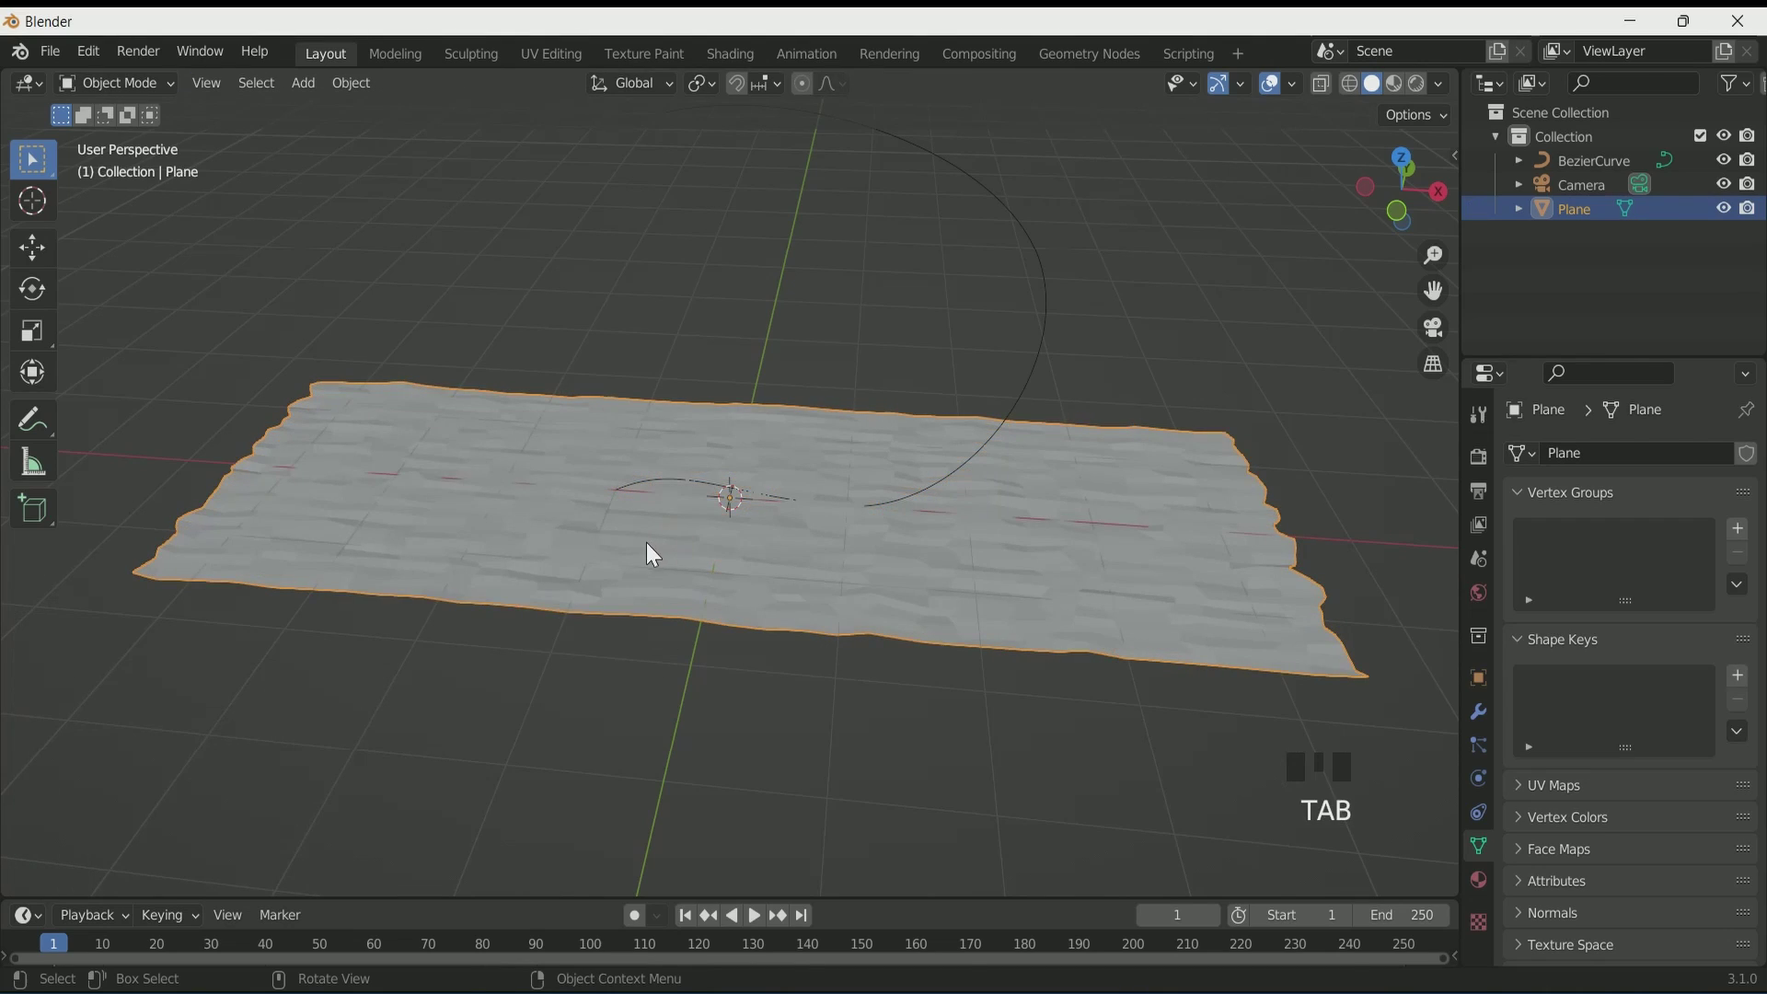
pyautogui.moveTo(544, 492); pyautogui.dragTo(1481, 718)
pyautogui.click(1481, 718)
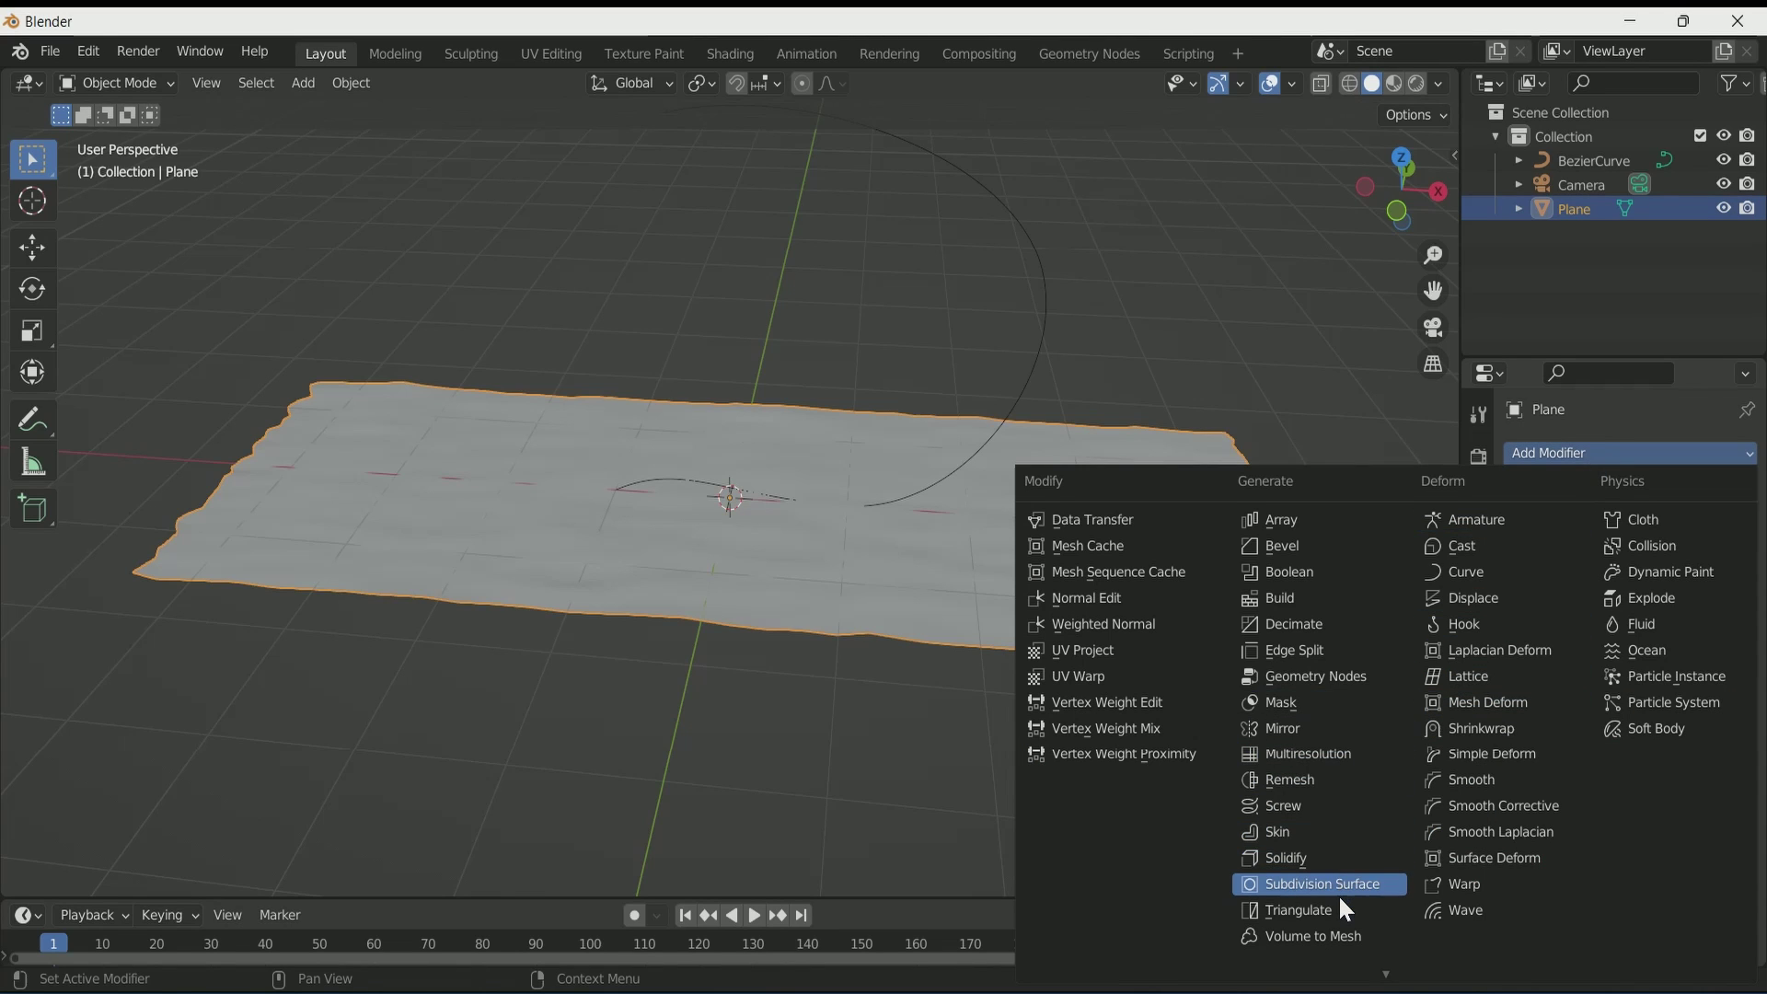
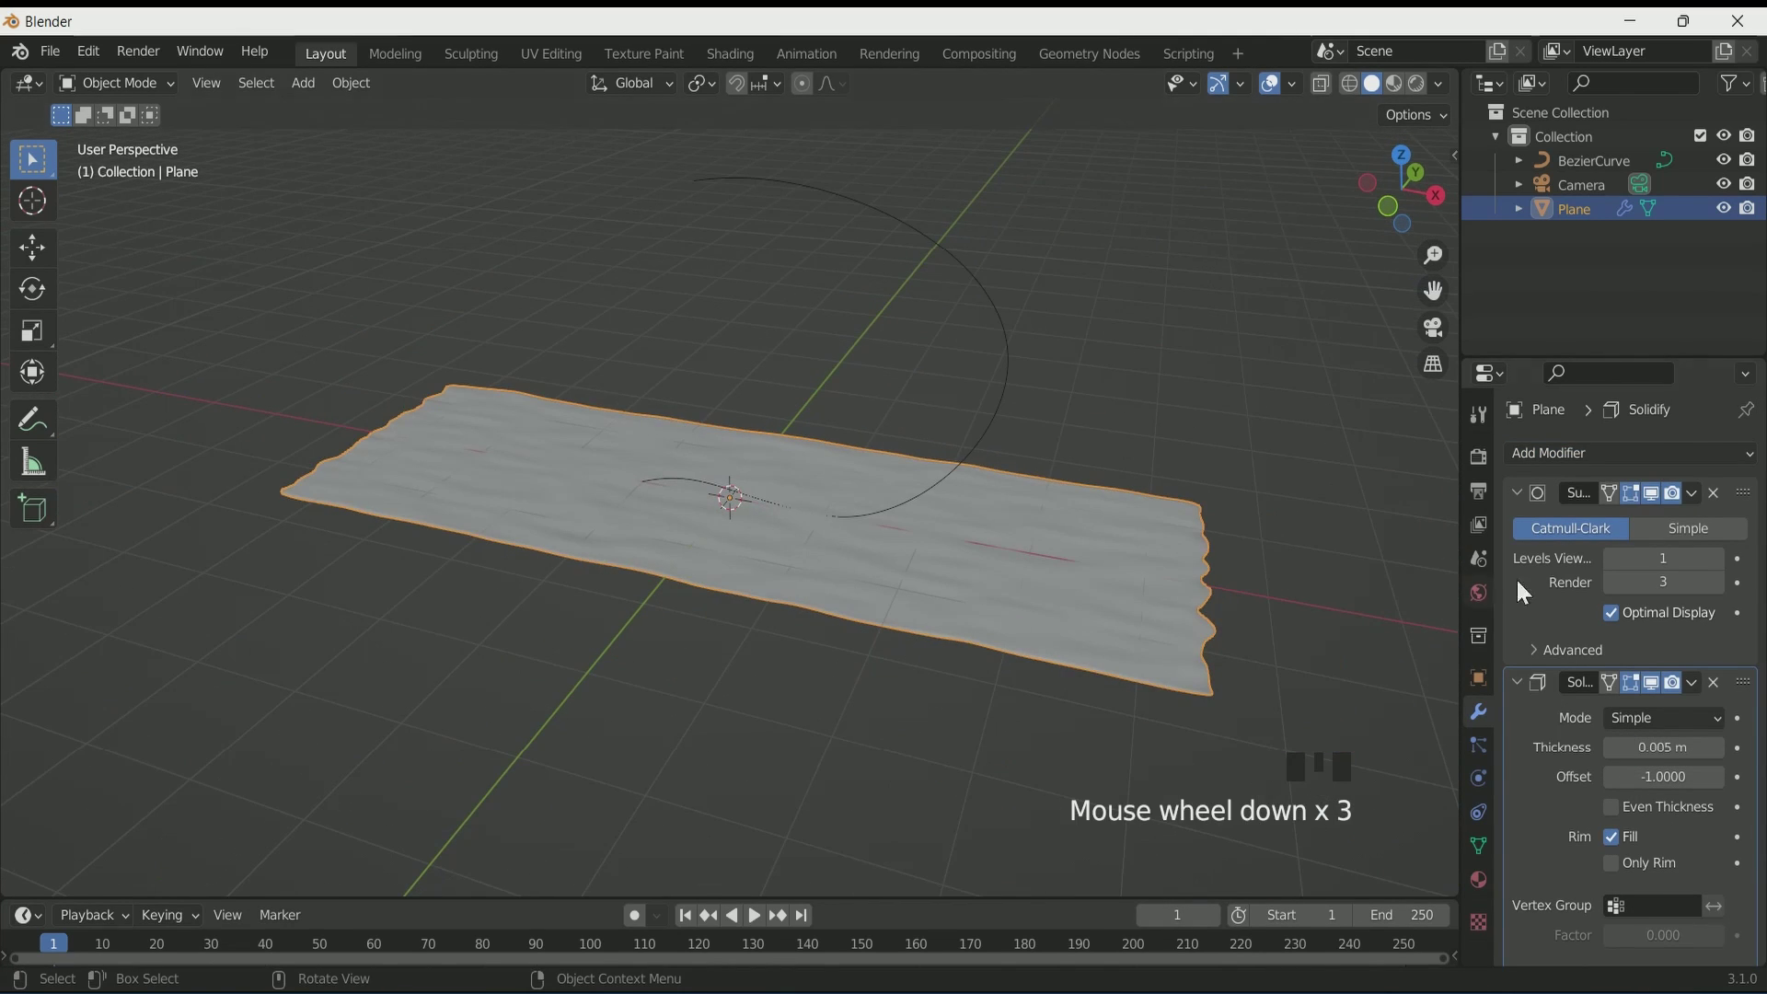
# Step: Add a Curve modifier at the top of the stack targeting BezierCurve and keyframe X location at frames 1 and 50
pyautogui.click(1500, 585)
pyautogui.scroll(-3)
pyautogui.scroll(3)
pyautogui.moveTo(1523, 612); pyautogui.dragTo(1737, 494)
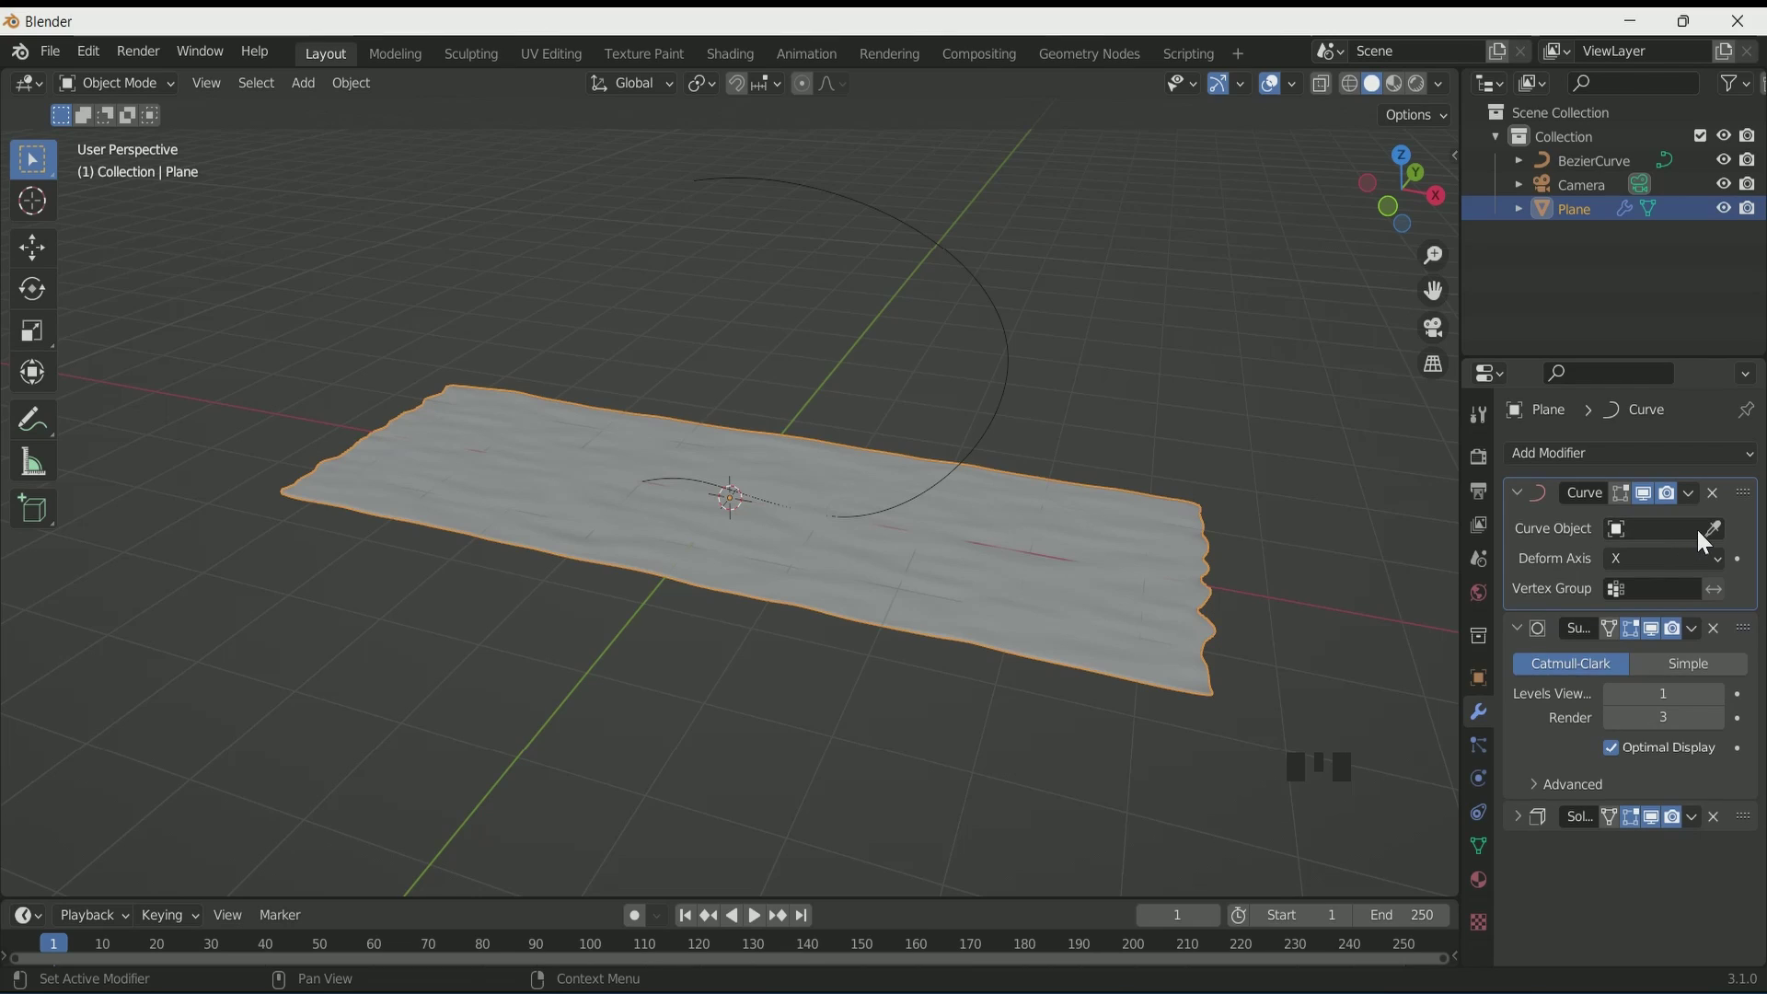
pyautogui.moveTo(1694, 537); pyautogui.dragTo(1015, 398)
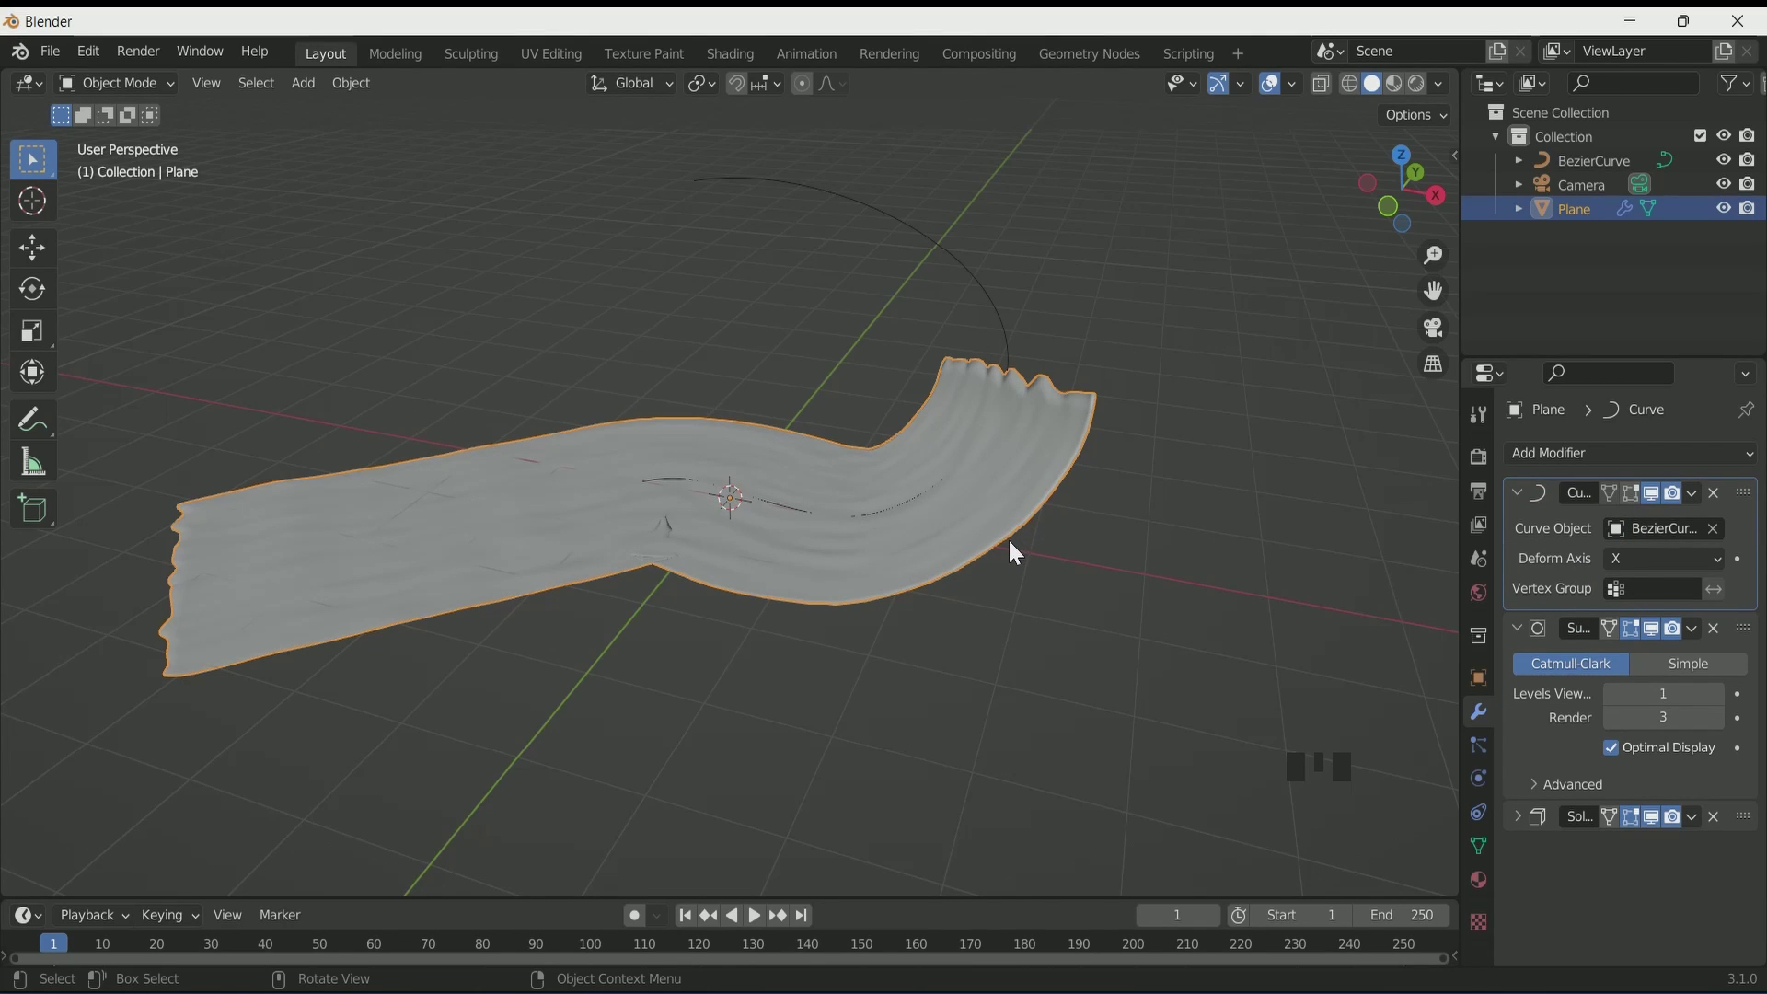
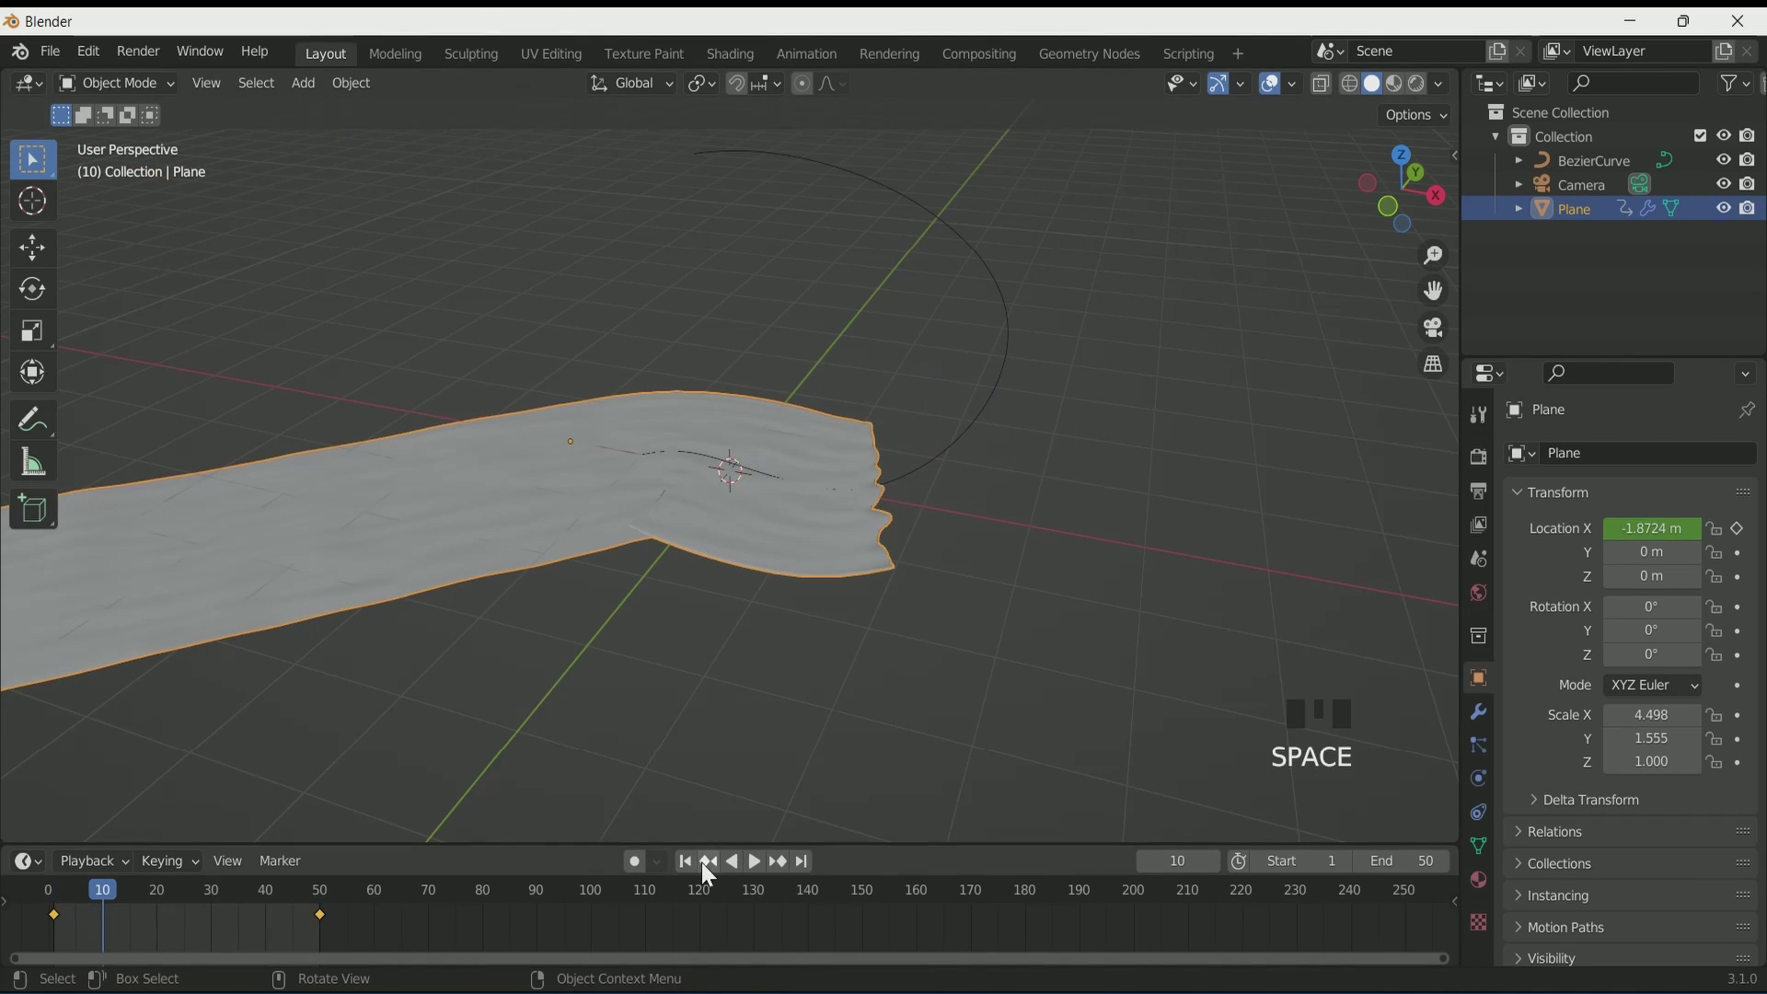
pyautogui.click(694, 866)
# Step: Add Cloth physics to the strip and enter Edit Mode on its mesh
pyautogui.scroll(-3)
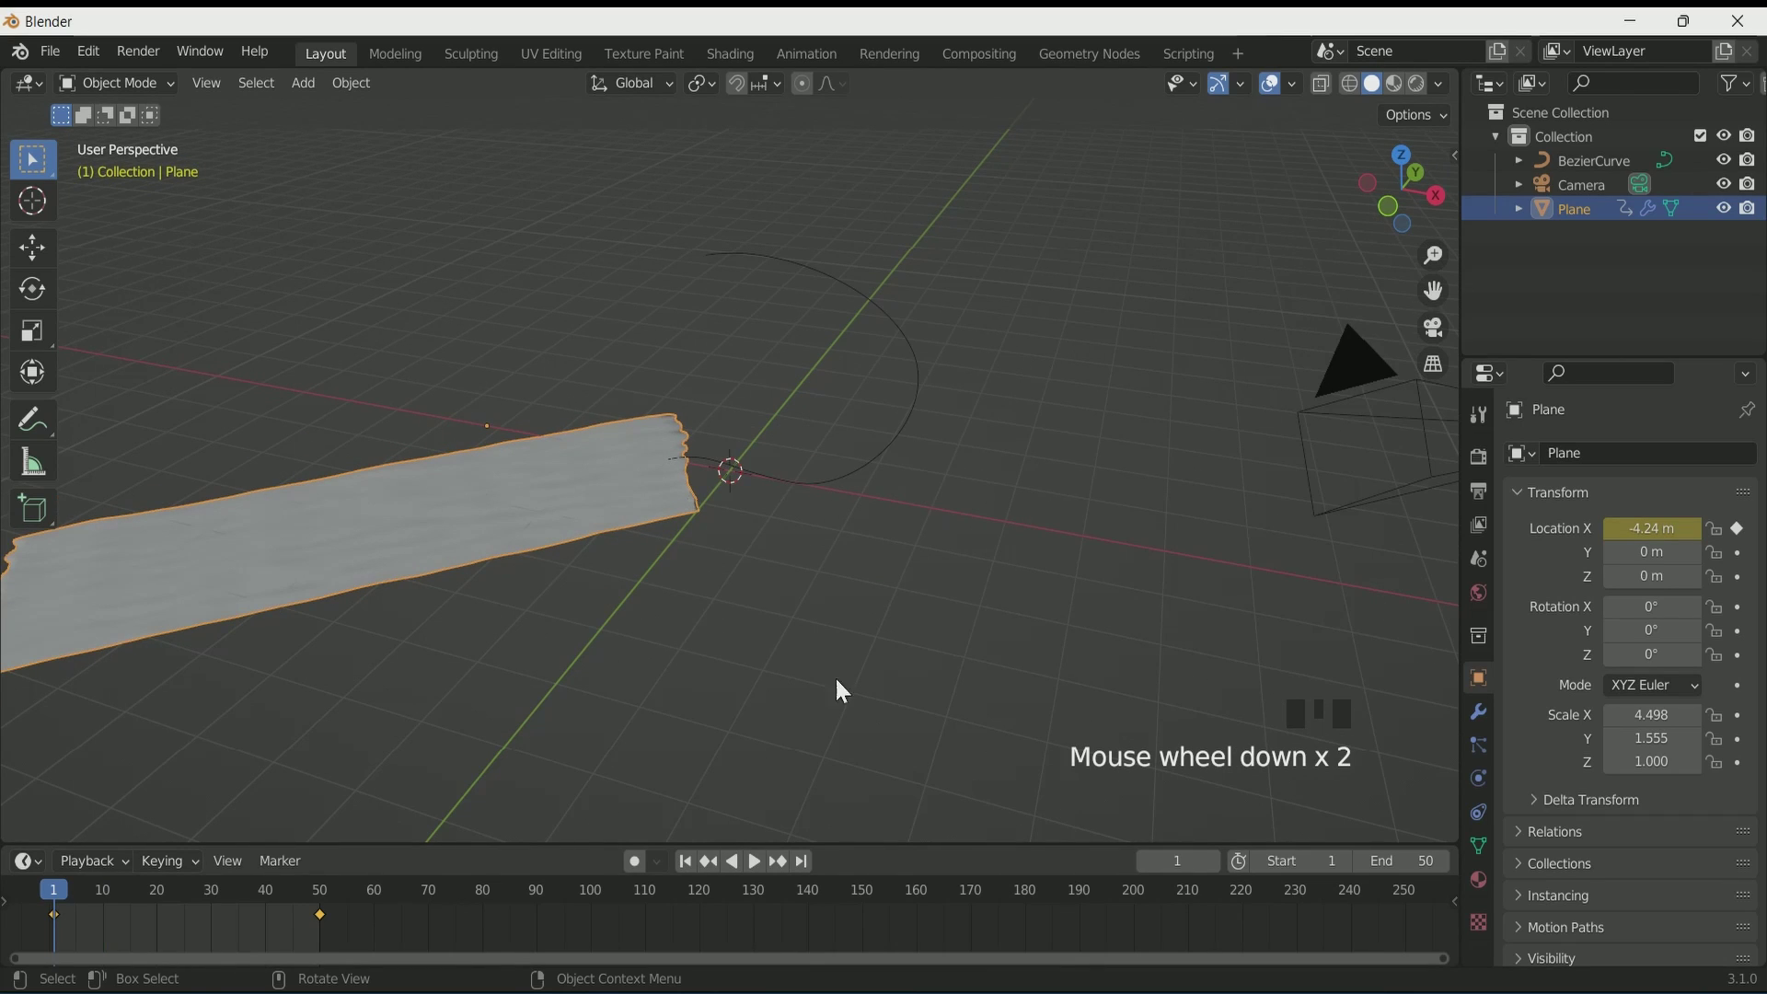
pyautogui.click(1485, 788)
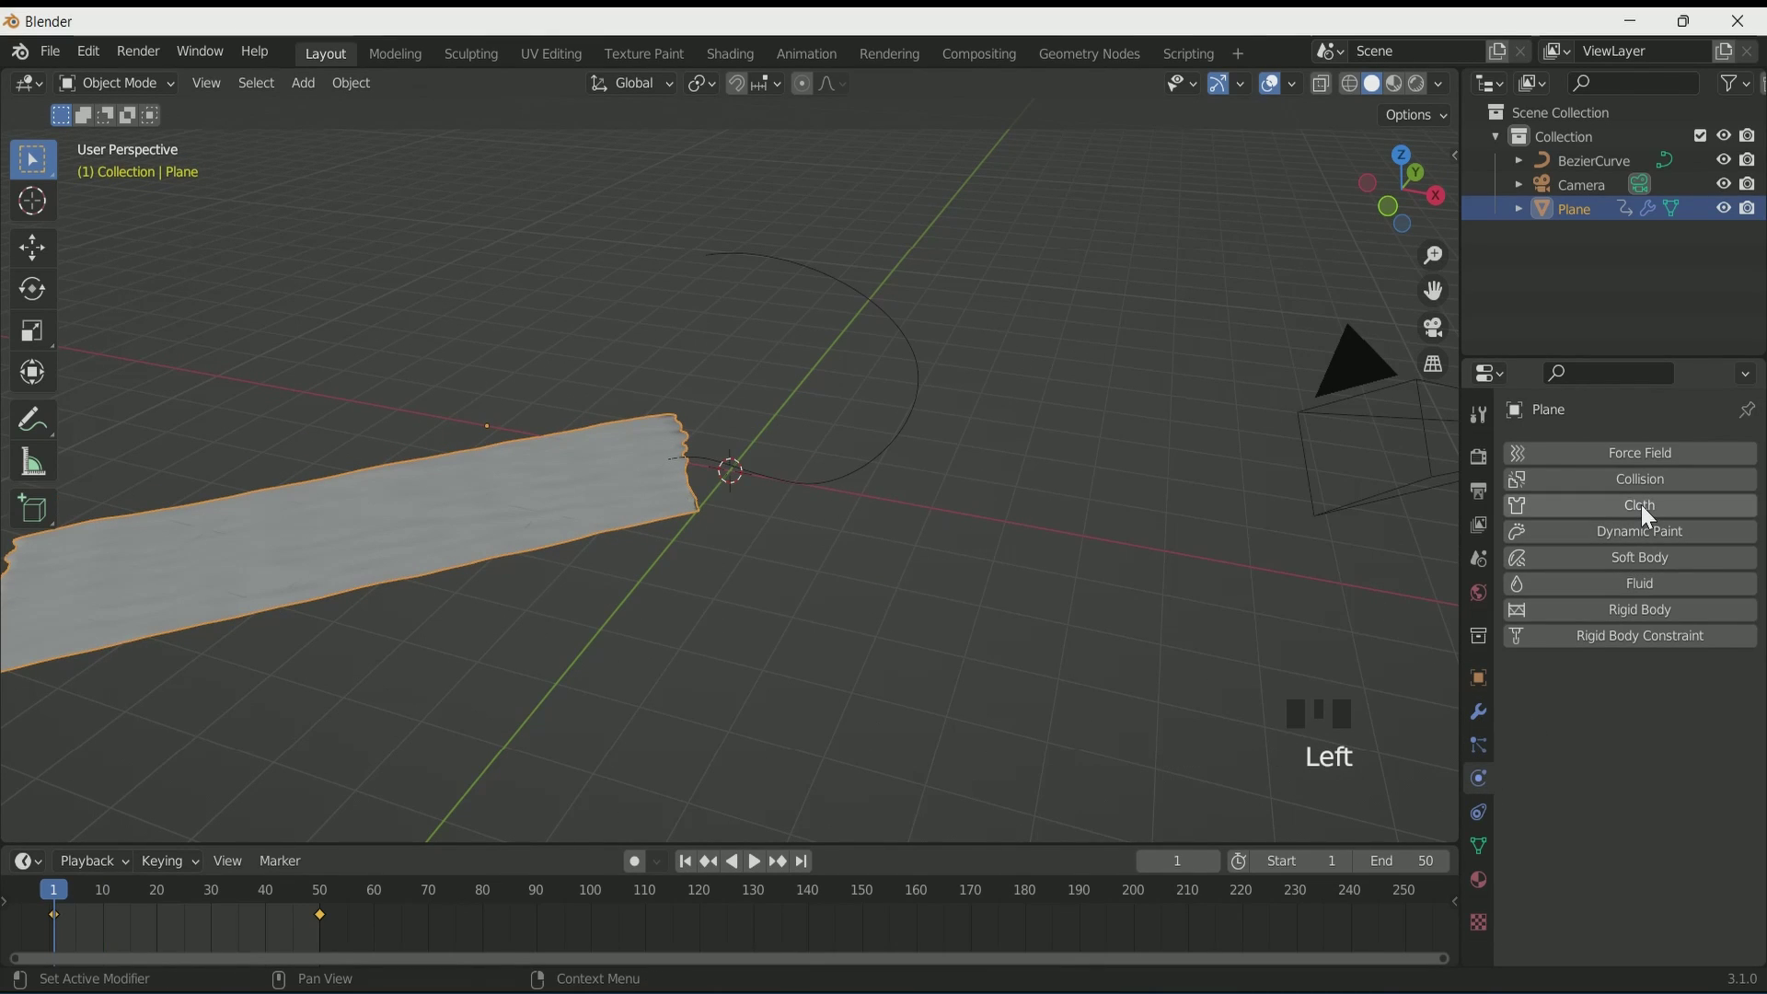
pyautogui.moveTo(1649, 512); pyautogui.dragTo(767, 662)
pyautogui.press('Tab')
# Step: Select the vertices along the strip's edge for pinning
pyautogui.moveTo(684, 635); pyautogui.dragTo(768, 538)
pyautogui.click(768, 539)
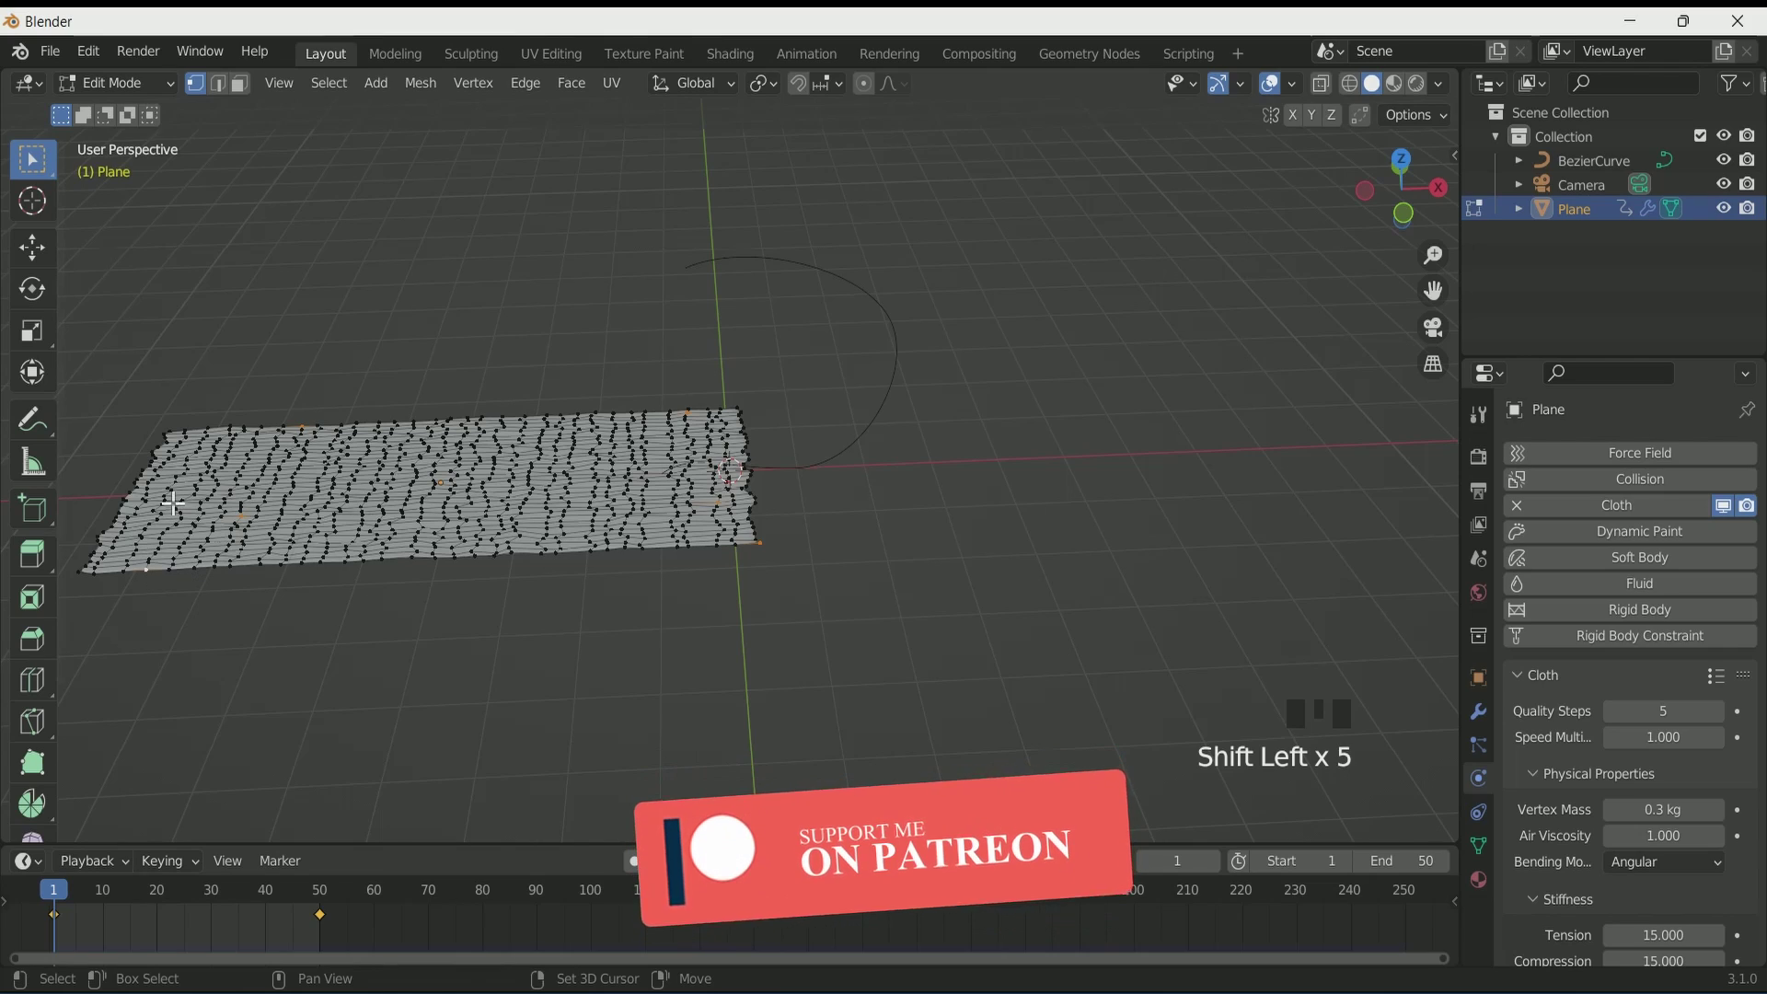
pyautogui.click(159, 474)
pyautogui.click(489, 511)
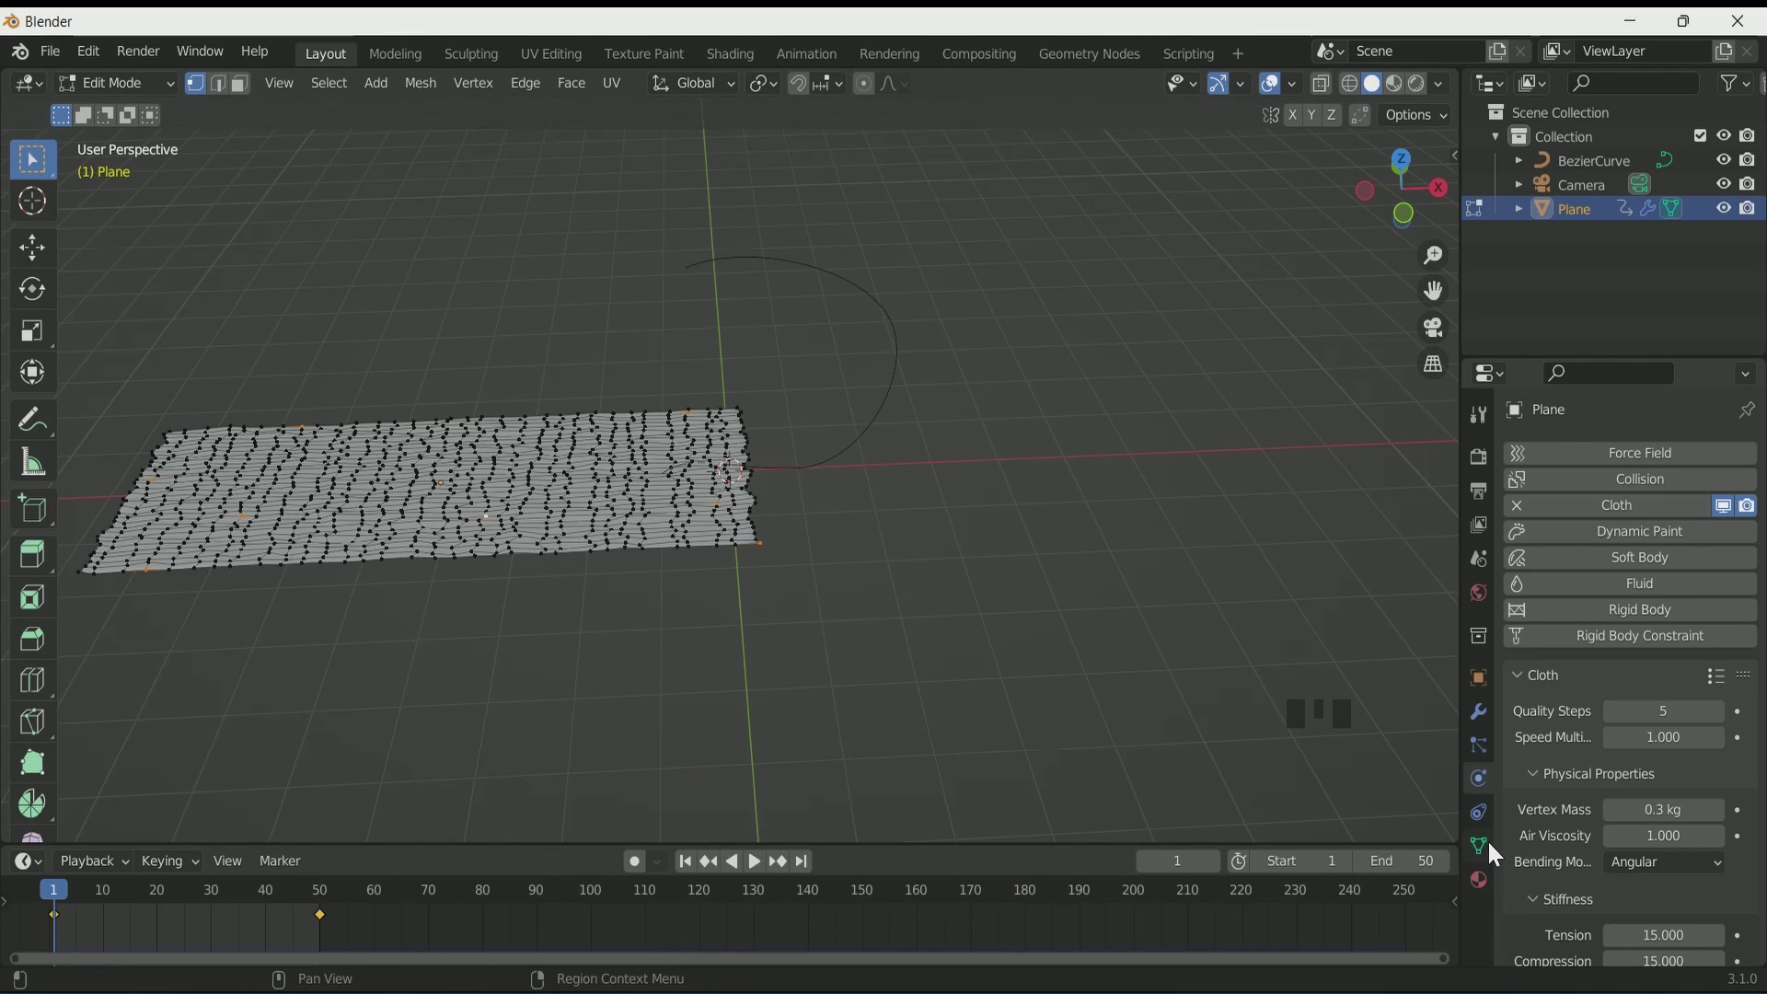
# Step: Create a vertex group, assign the selected edge vertices to it, and leave Edit Mode
pyautogui.click(1489, 849)
pyautogui.moveTo(1750, 532); pyautogui.dragTo(1115, 561)
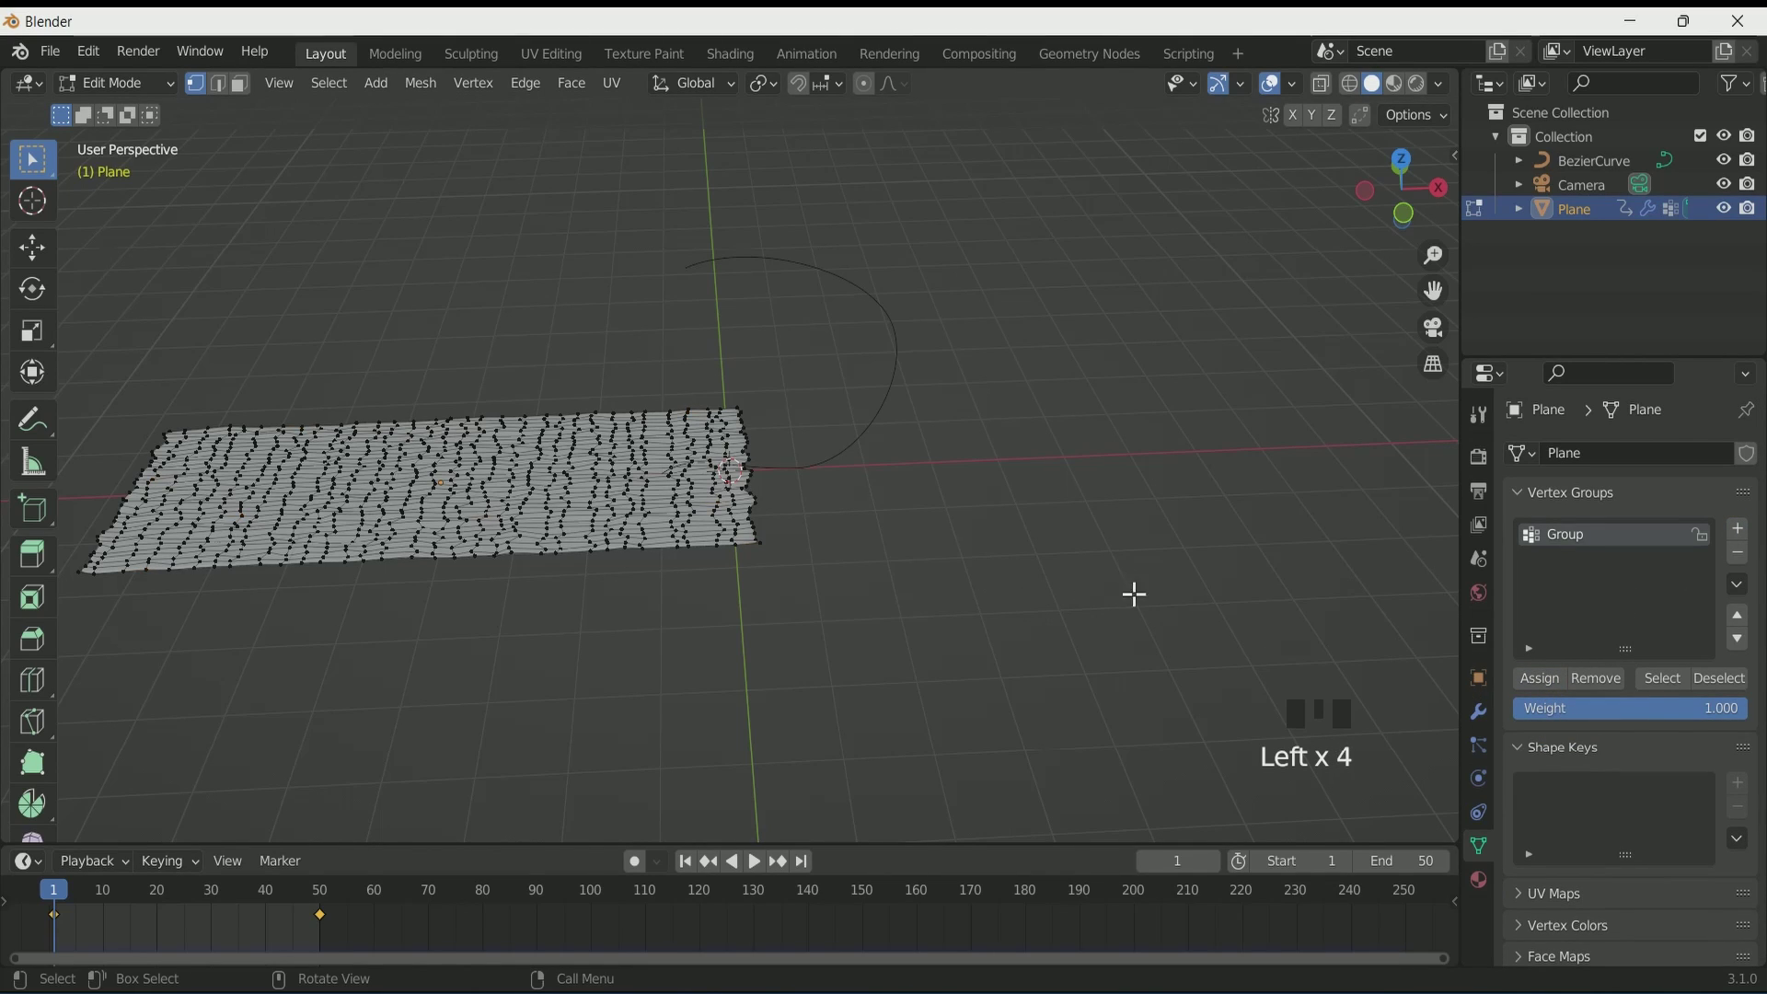
pyautogui.moveTo(1675, 694); pyautogui.dragTo(518, 553)
pyautogui.press('KP_Decimal')
pyautogui.scroll(3)
pyautogui.scroll(-3)
pyautogui.press('Tab')
pyautogui.scroll(-3)
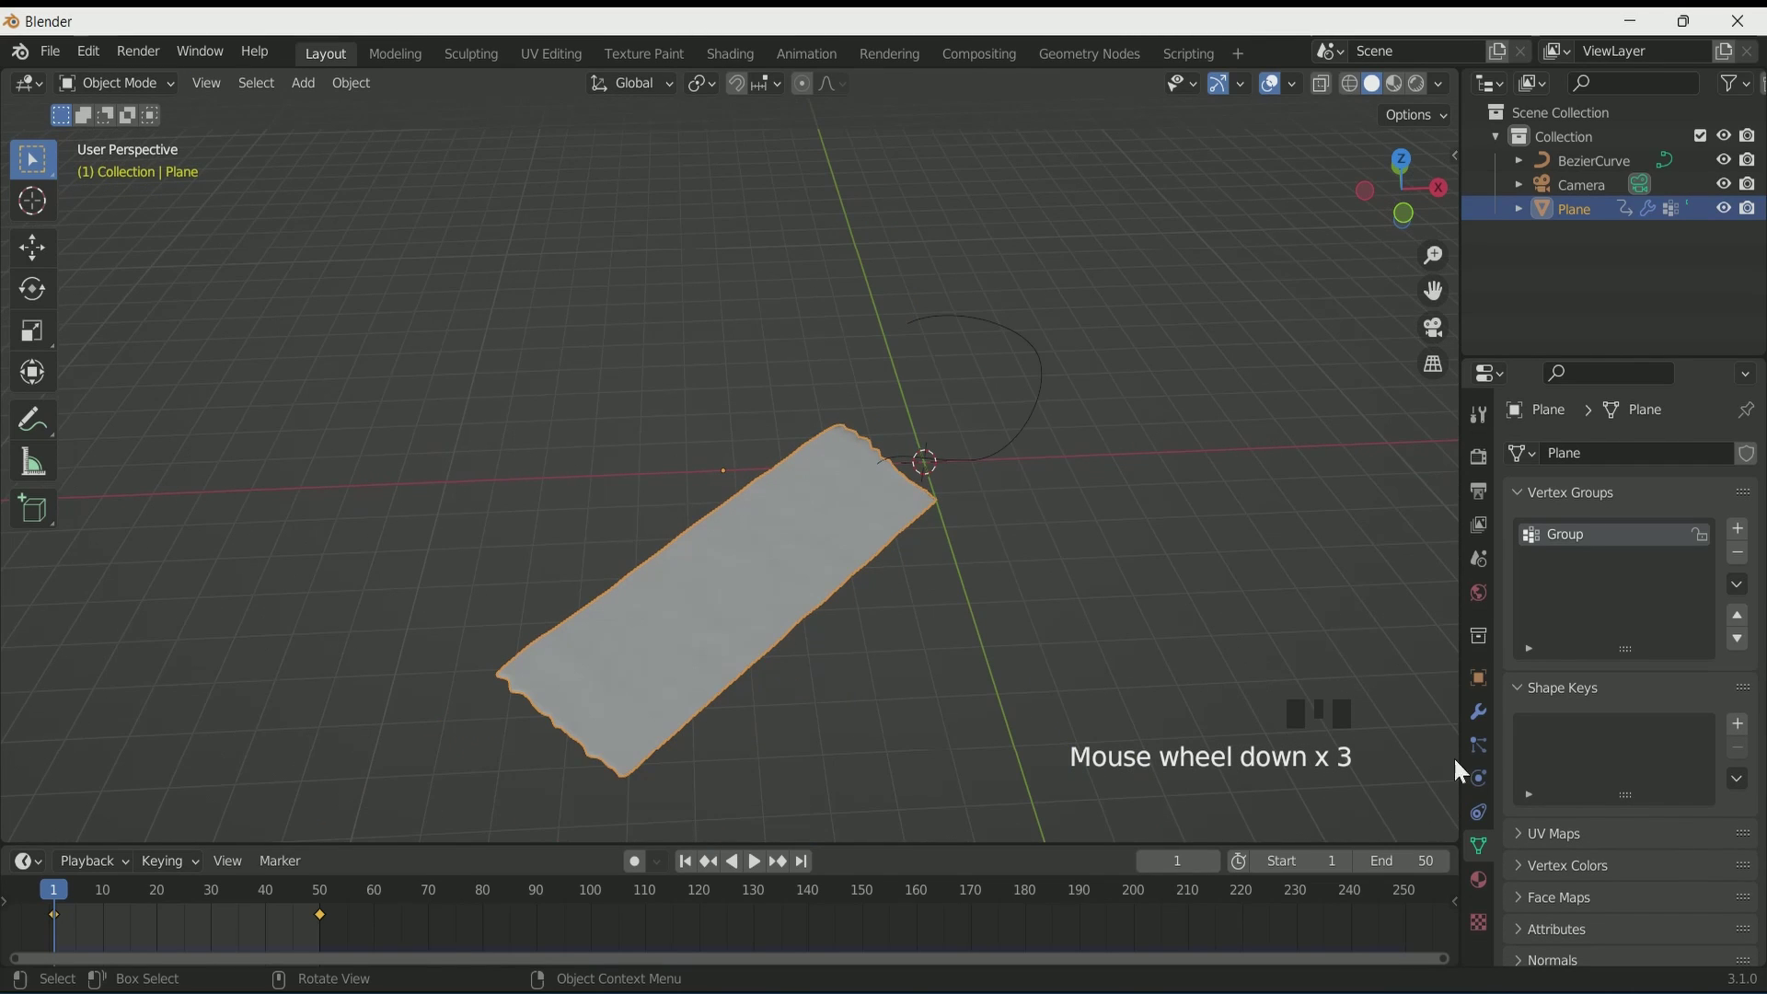
# Step: Review the strip's cloth settings and orbit to frame the strip along the curve
pyautogui.click(1487, 788)
pyautogui.scroll(-3)
pyautogui.moveTo(1596, 832); pyautogui.dragTo(1608, 853)
pyautogui.scroll(-3)
pyautogui.click(1592, 861)
pyautogui.scroll(-3)
pyautogui.moveTo(1661, 797); pyautogui.dragTo(1639, 779)
pyautogui.scroll(-3)
pyautogui.moveTo(1569, 690); pyautogui.dragTo(1602, 814)
pyautogui.scroll(-3)
pyautogui.click(1568, 892)
pyautogui.moveTo(1564, 902); pyautogui.dragTo(905, 660)
pyautogui.scroll(3)
pyautogui.moveTo(886, 658); pyautogui.dragTo(938, 568)
# Step: Play the cloth simulation to preview the strip flowing along the curve, then stop
pyautogui.press('space')
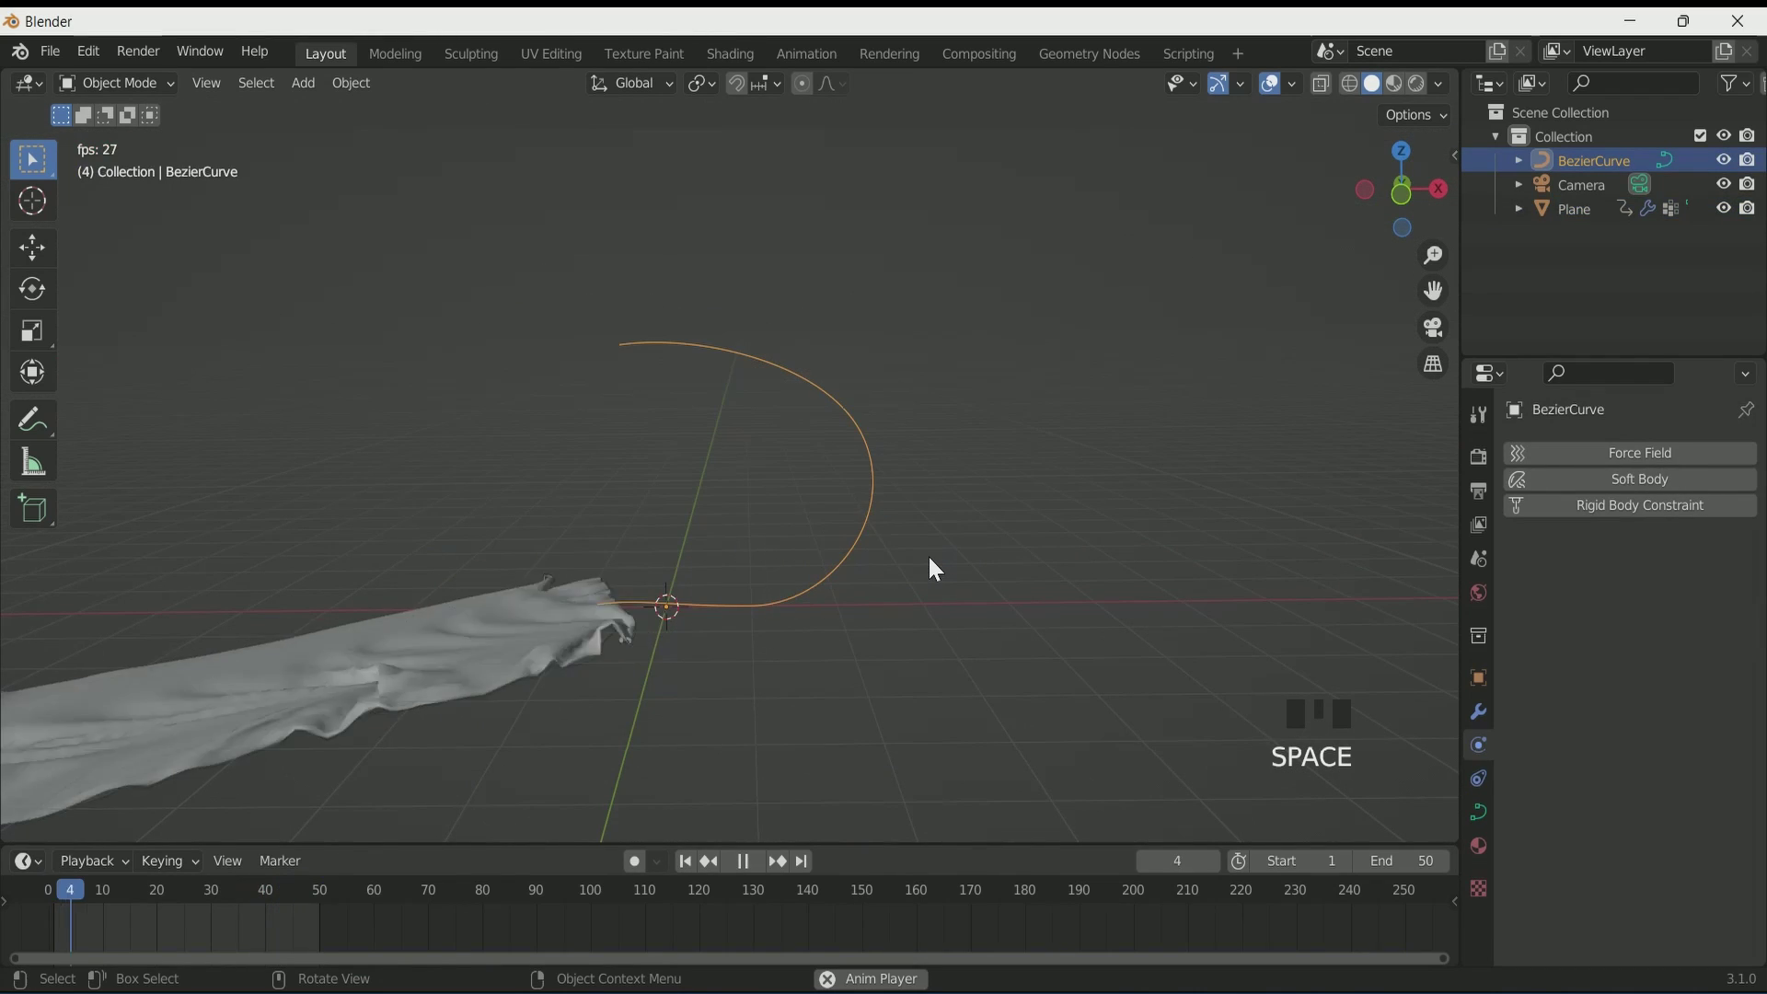
pyautogui.press('space')
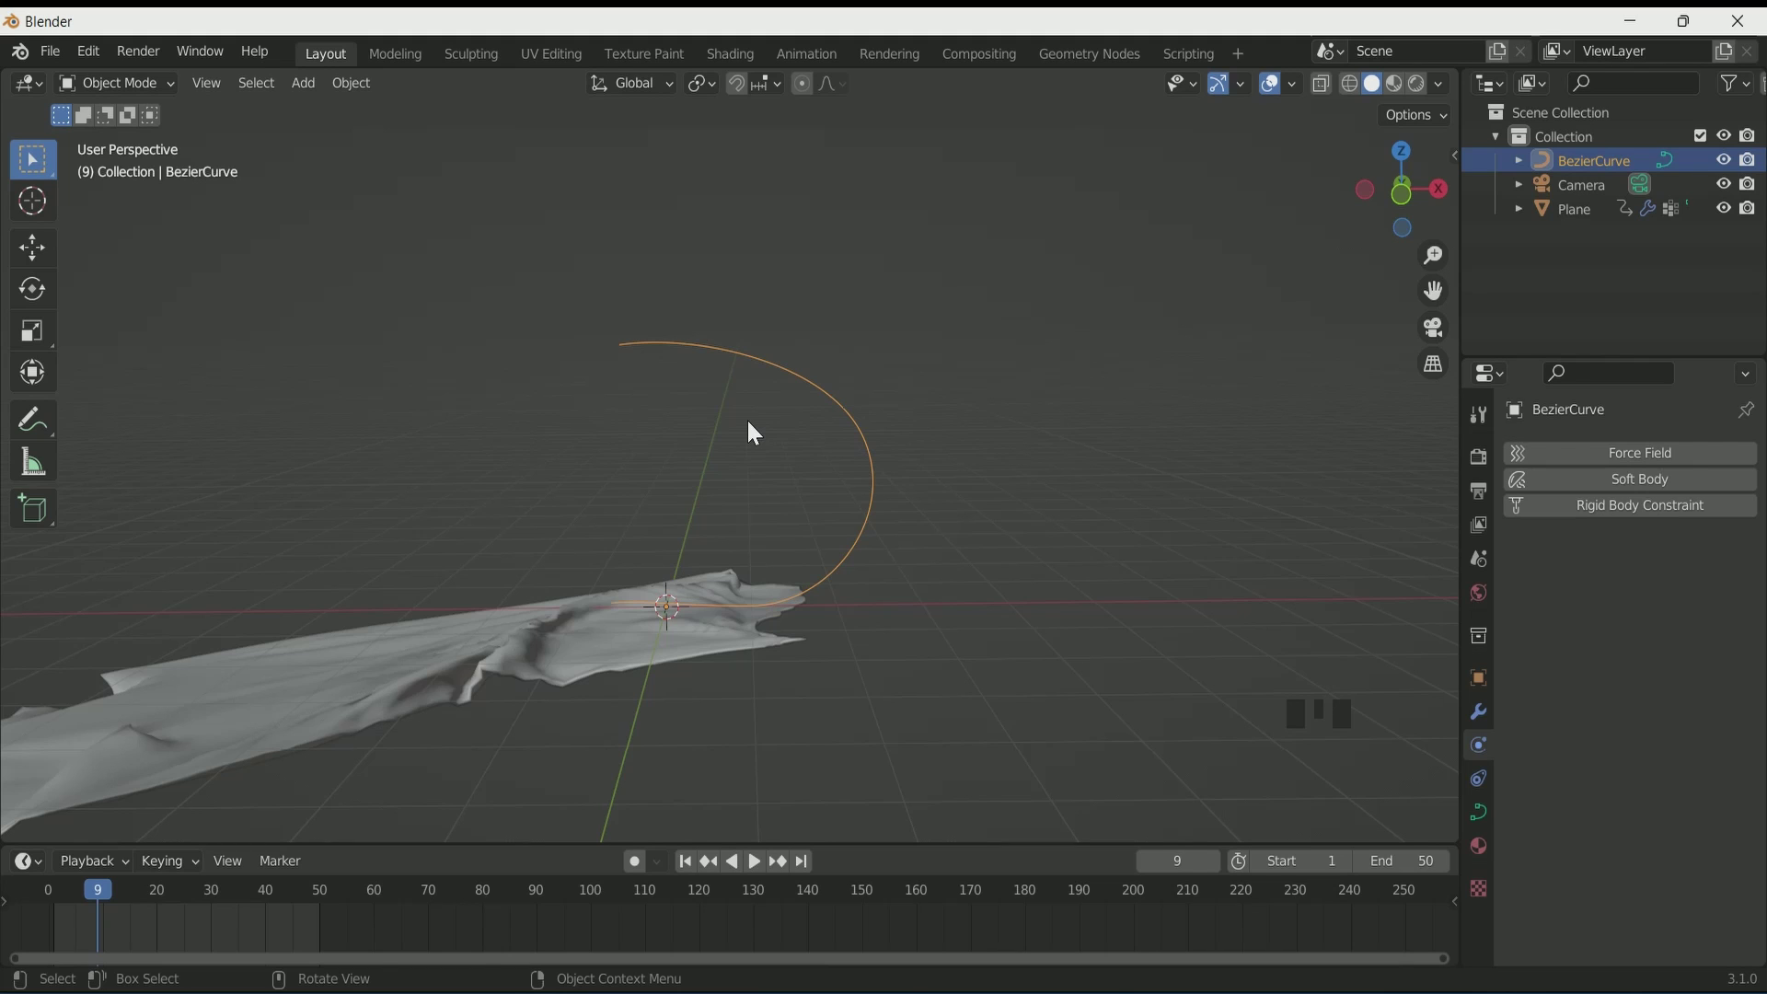
pyautogui.moveTo(704, 584); pyautogui.dragTo(837, 606)
pyautogui.scroll(-3)
pyautogui.scroll(3)
# Step: Add a new Bezier curve at the origin in front of the THINK SCI-FI text
pyautogui.press('shift+a')
pyautogui.scroll(3)
pyautogui.middleClick(764, 650)
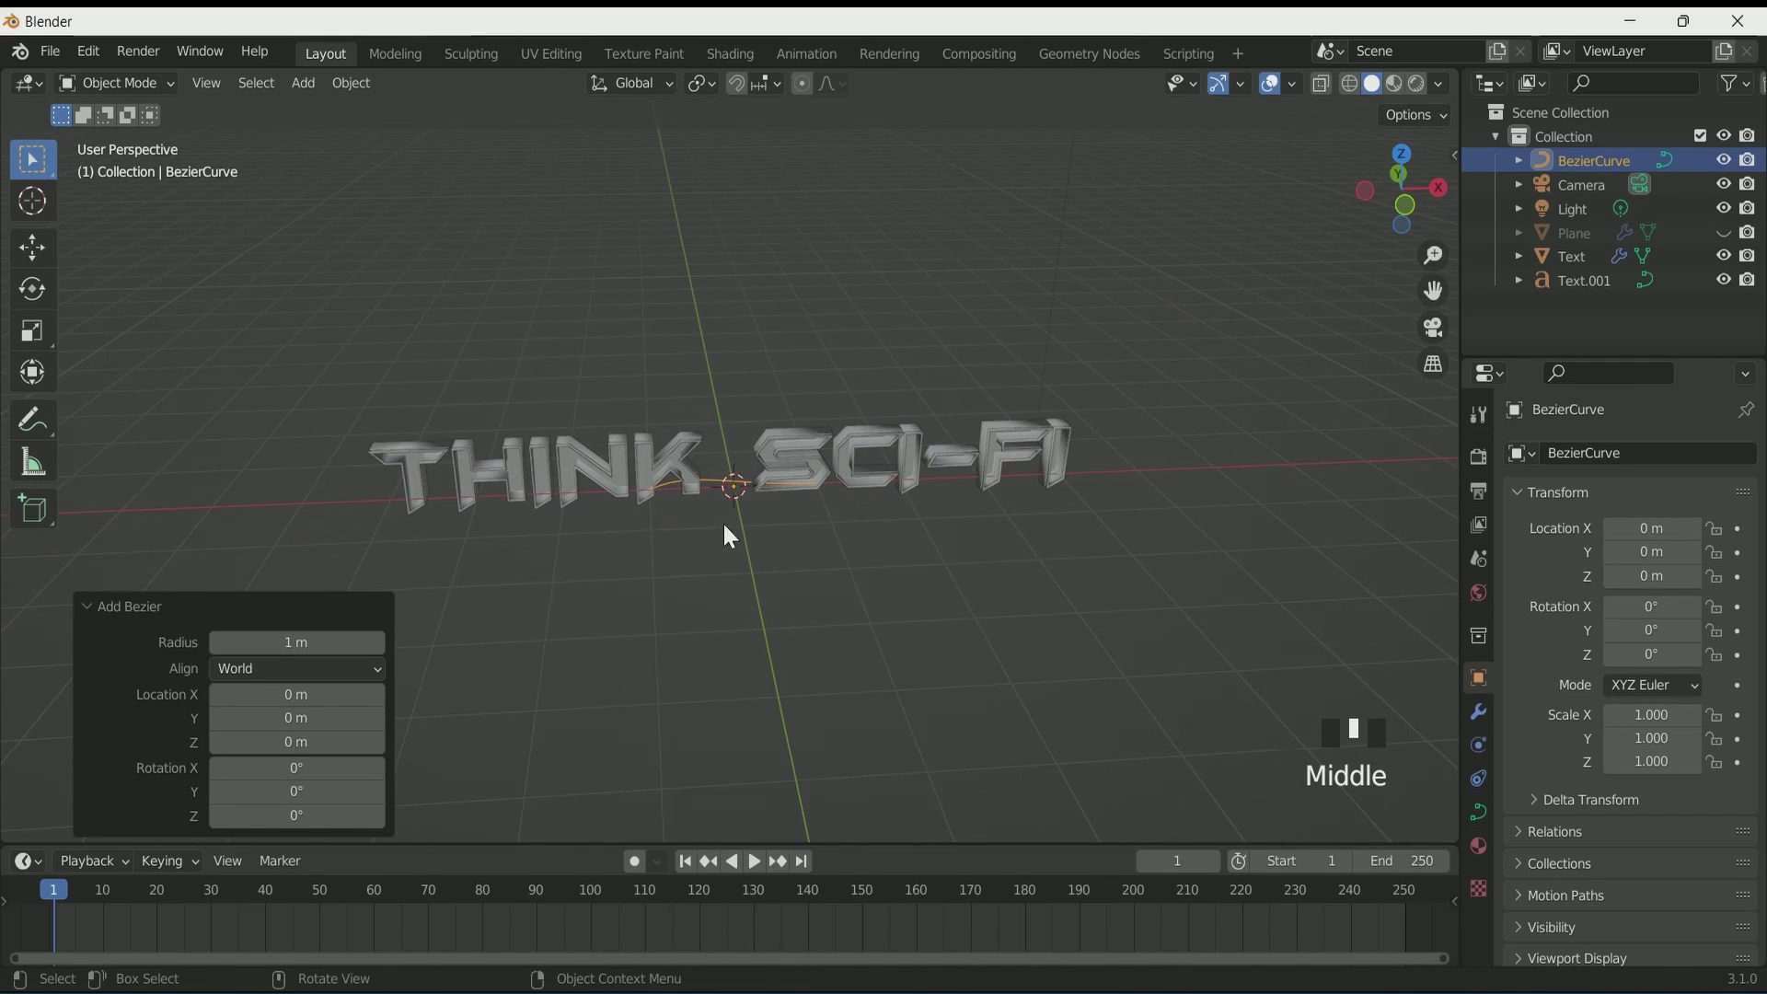
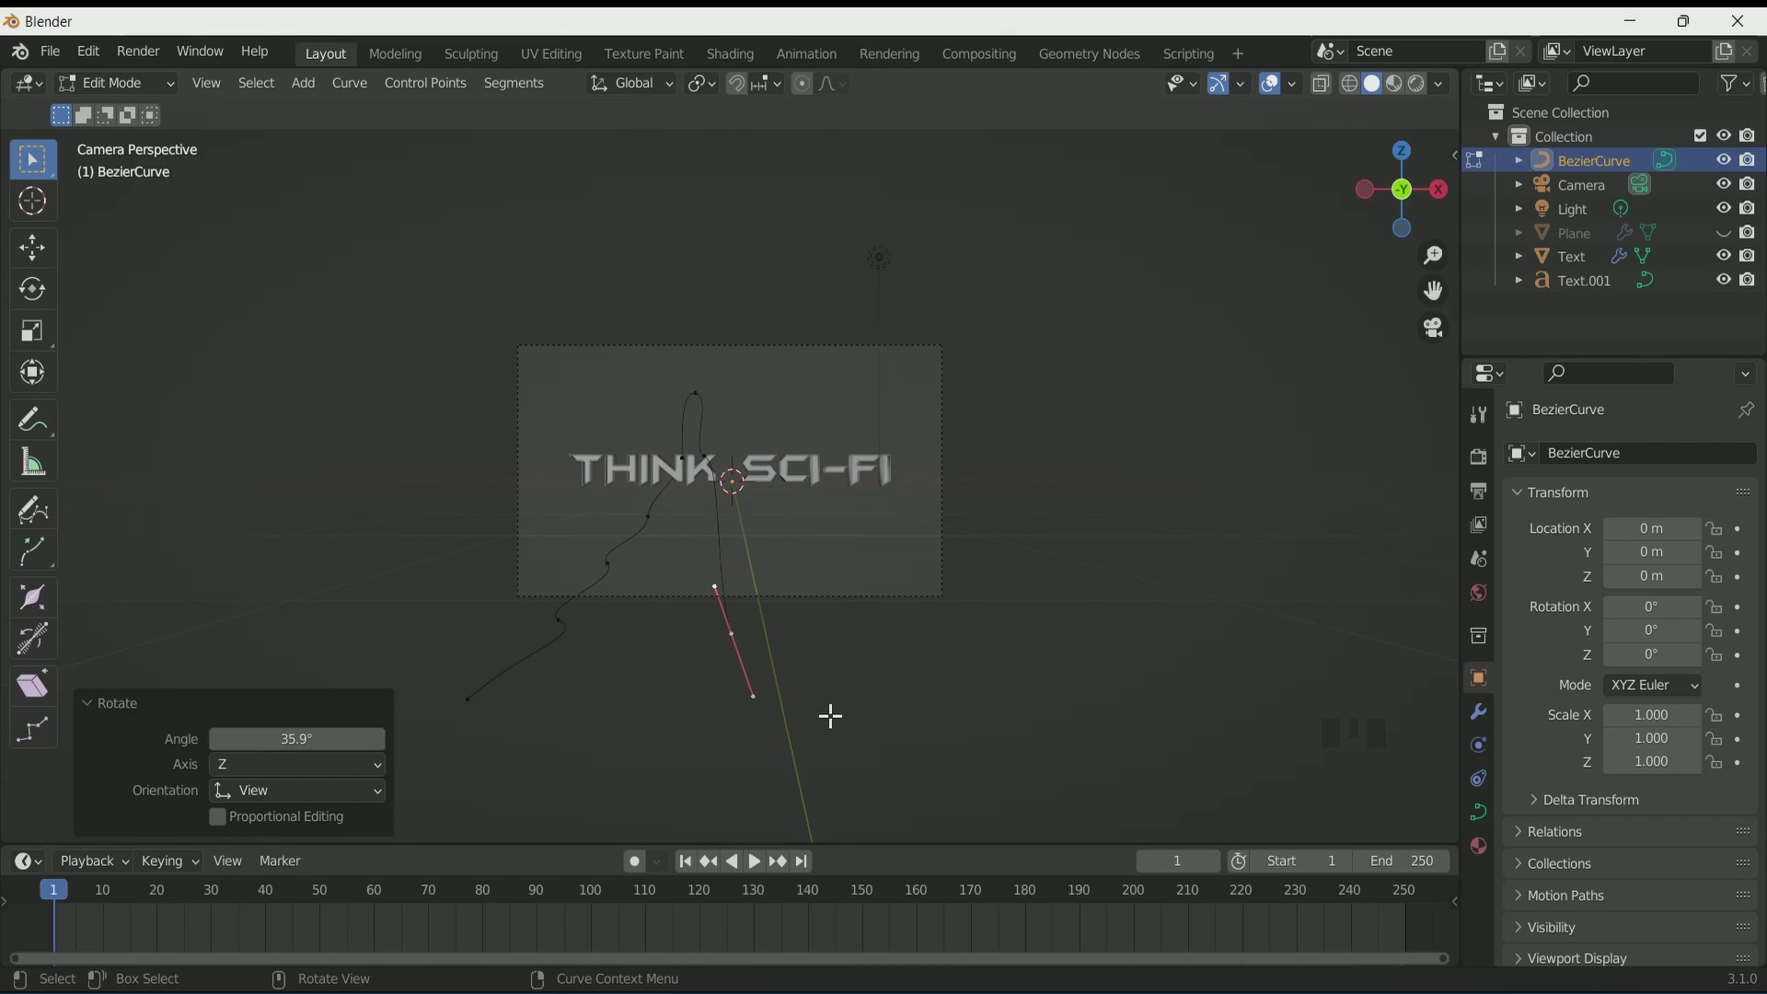
# Step: Extrude and rotate the curve's control points into a wavy path rising through the text, then leave Edit Mode
pyautogui.scroll(3)
pyautogui.press('Tab')
pyautogui.scroll(-3)
pyautogui.moveTo(817, 737); pyautogui.dragTo(763, 762)
pyautogui.press('shift+a')
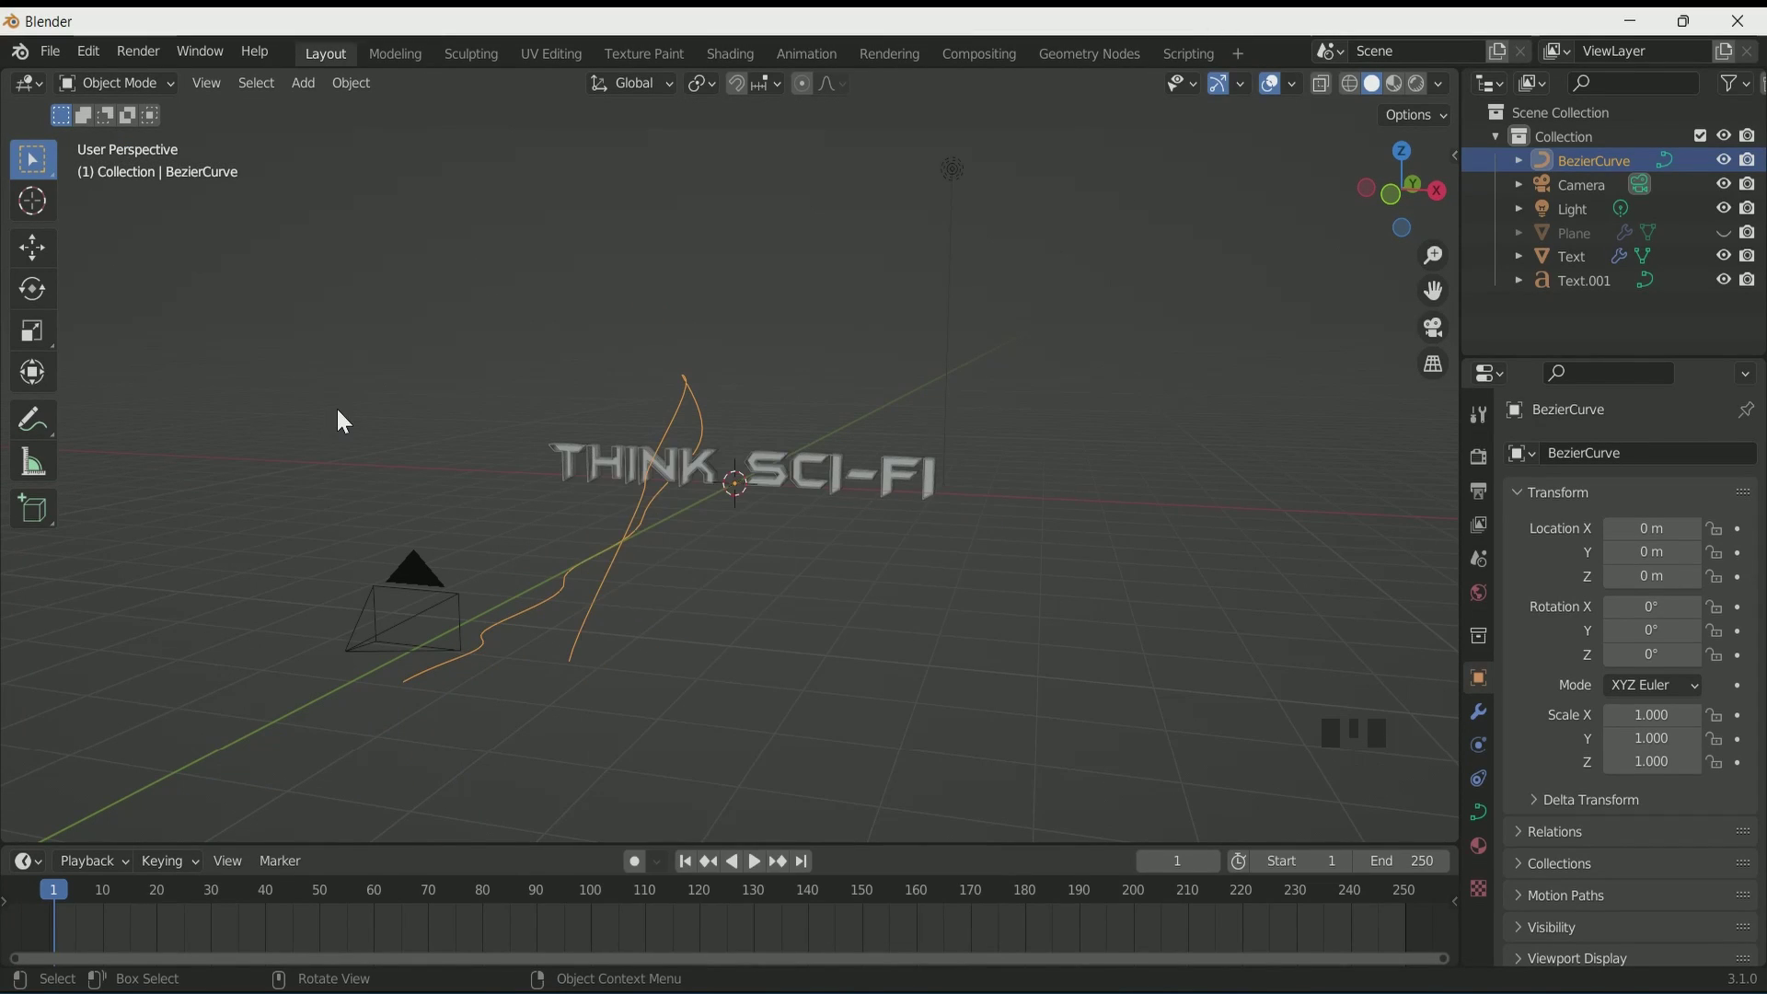
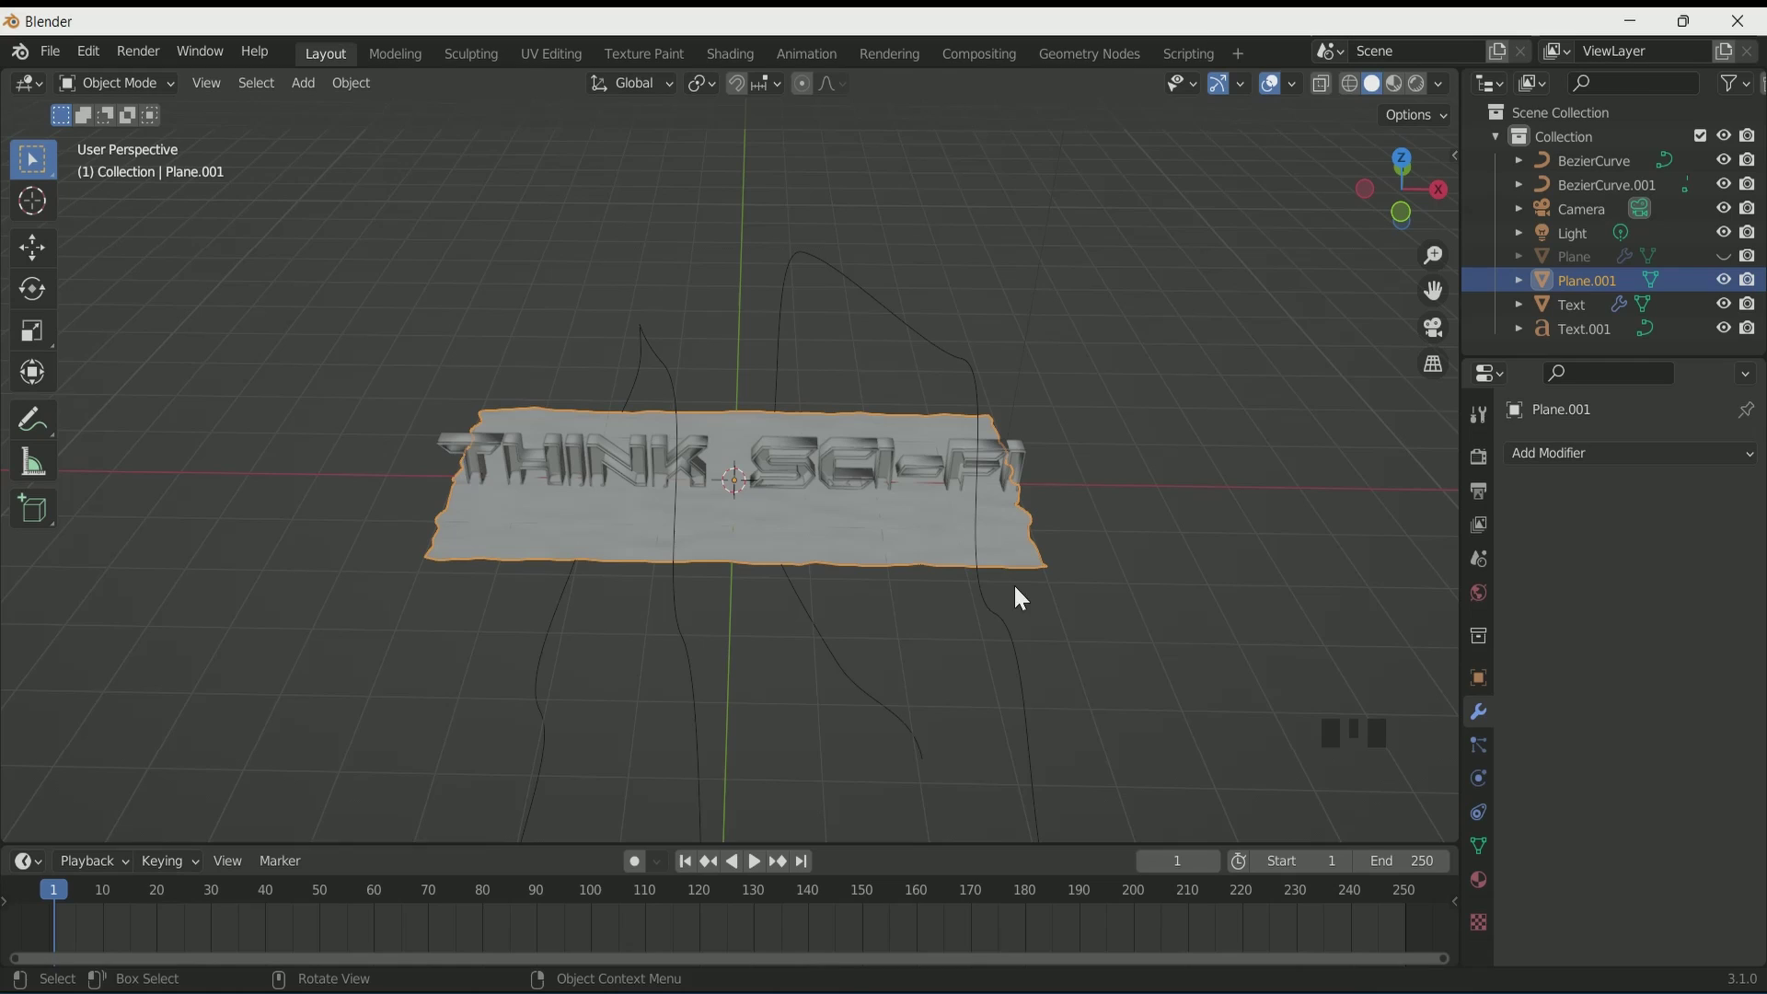
# Step: Add a Curve modifier to Plane.001 at the top of the stack, targeting the new BezierCurve
pyautogui.click(1347, 895)
pyautogui.scroll(3)
pyautogui.moveTo(1725, 594); pyautogui.dragTo(1637, 461)
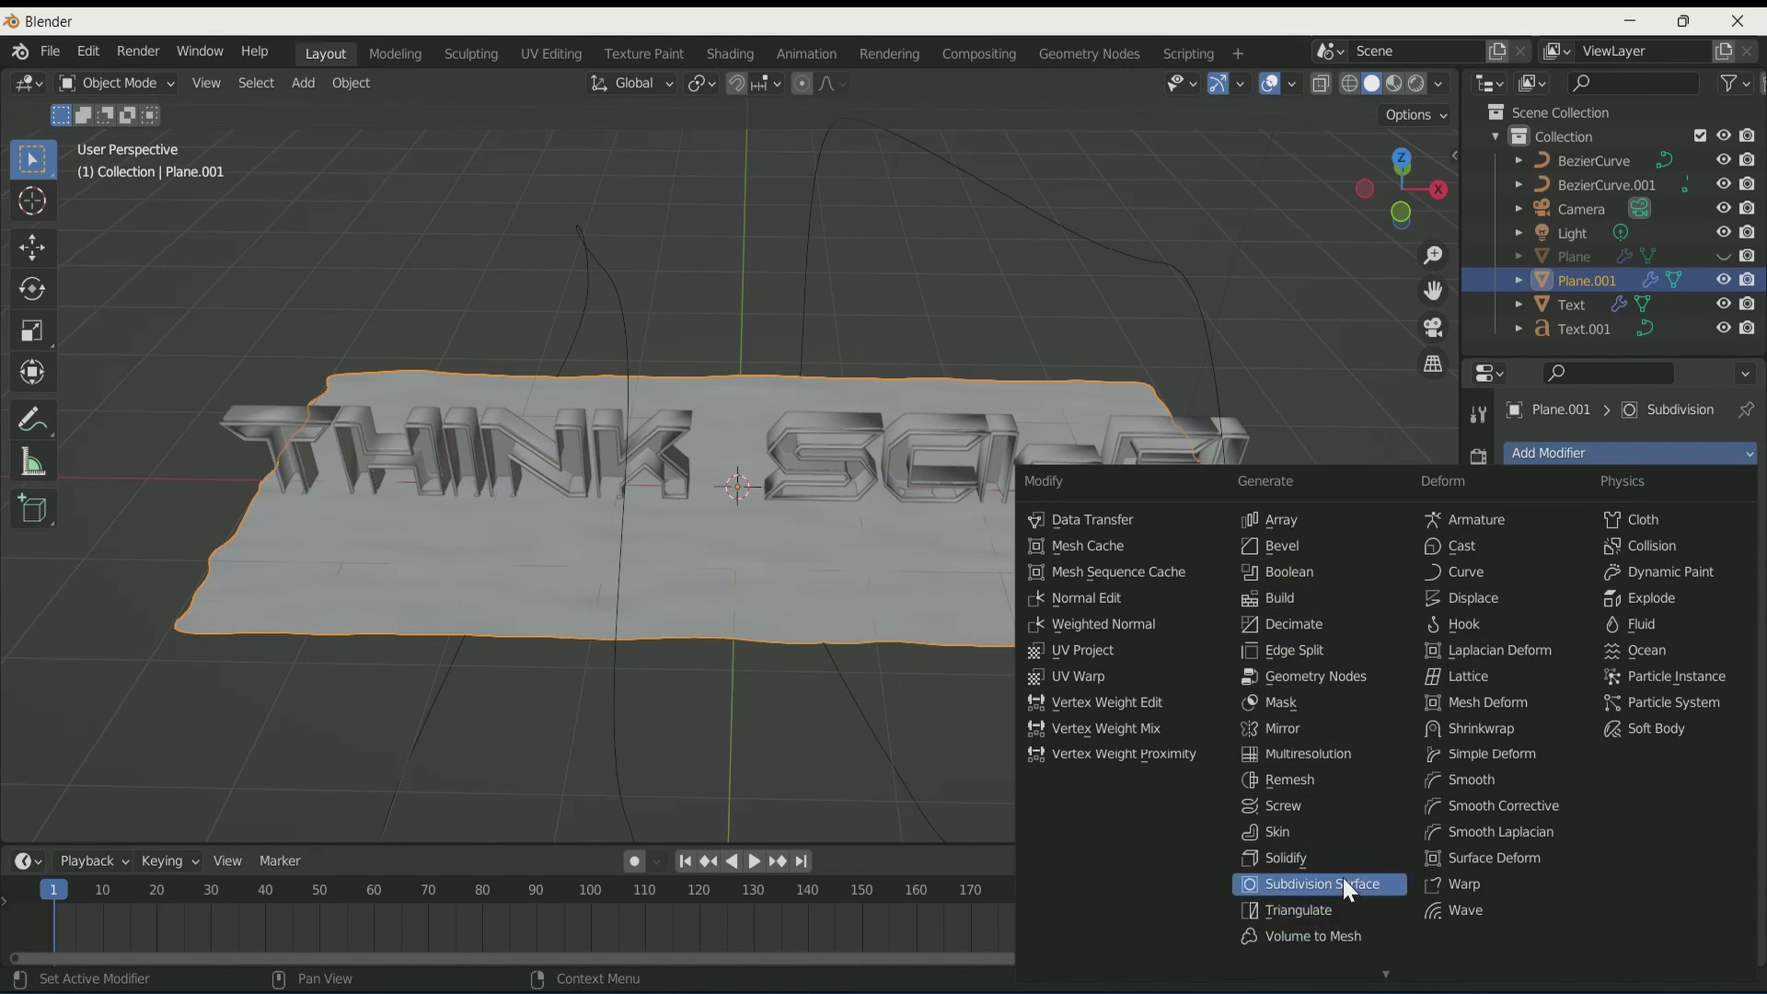
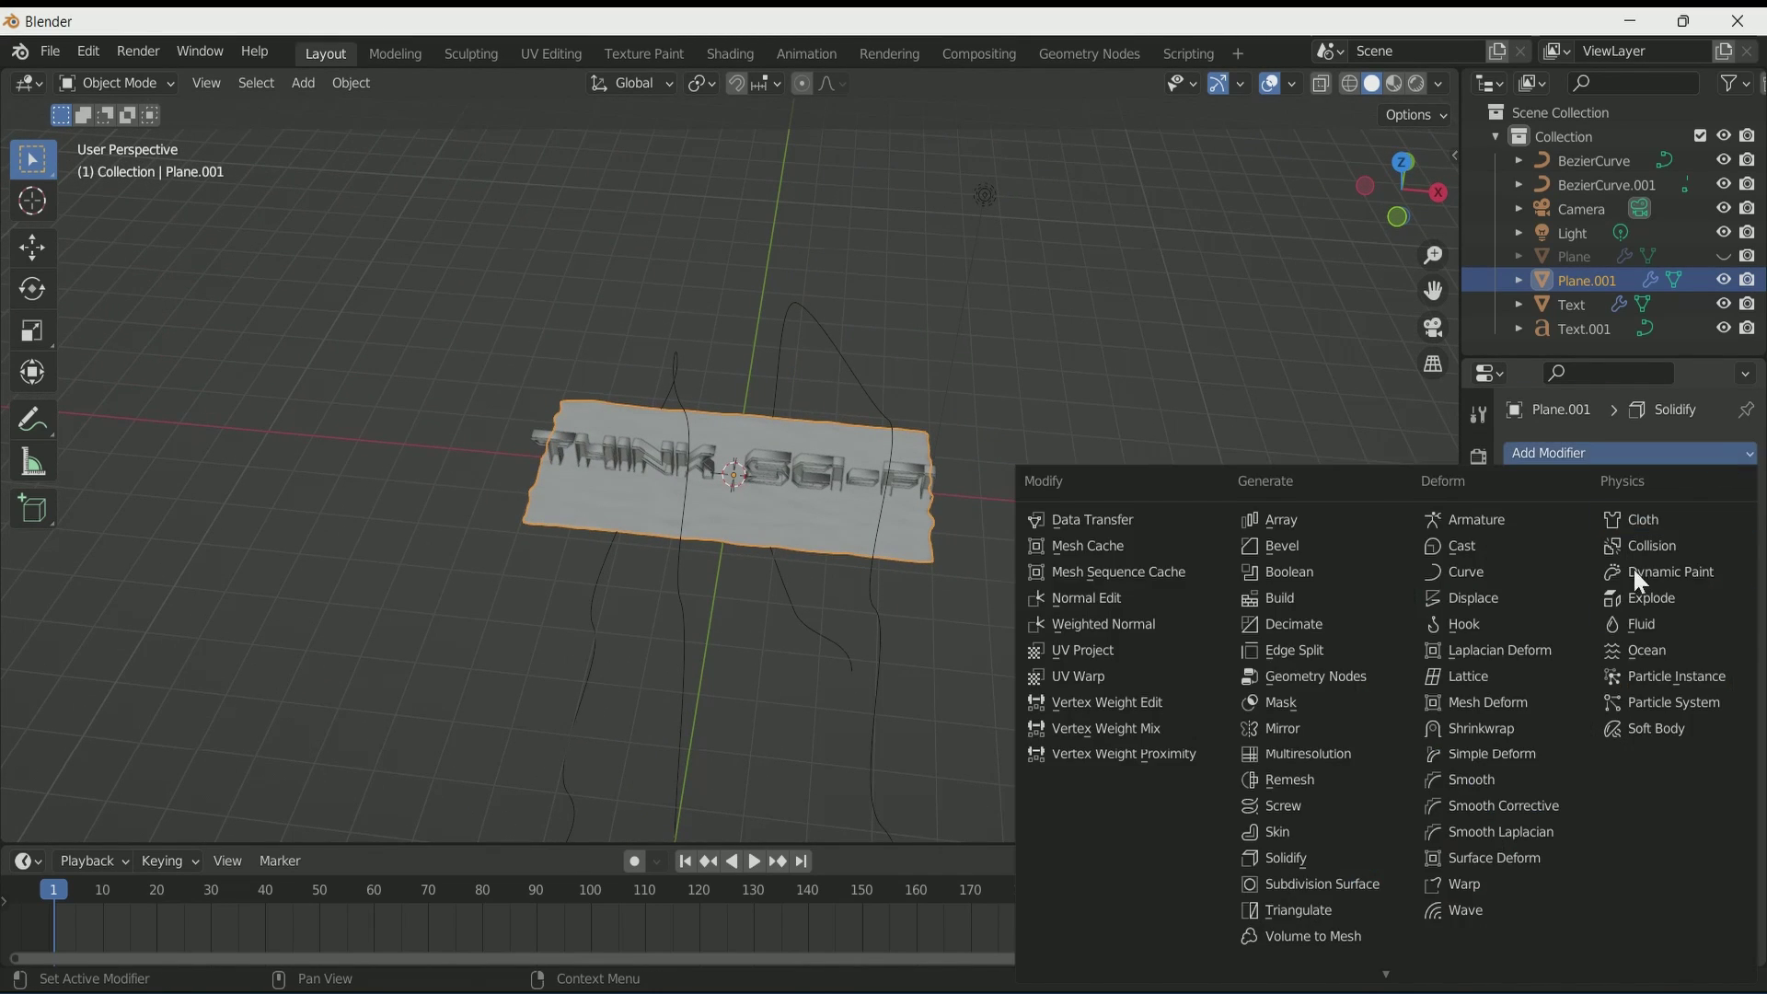
pyautogui.moveTo(1498, 587); pyautogui.dragTo(1724, 461)
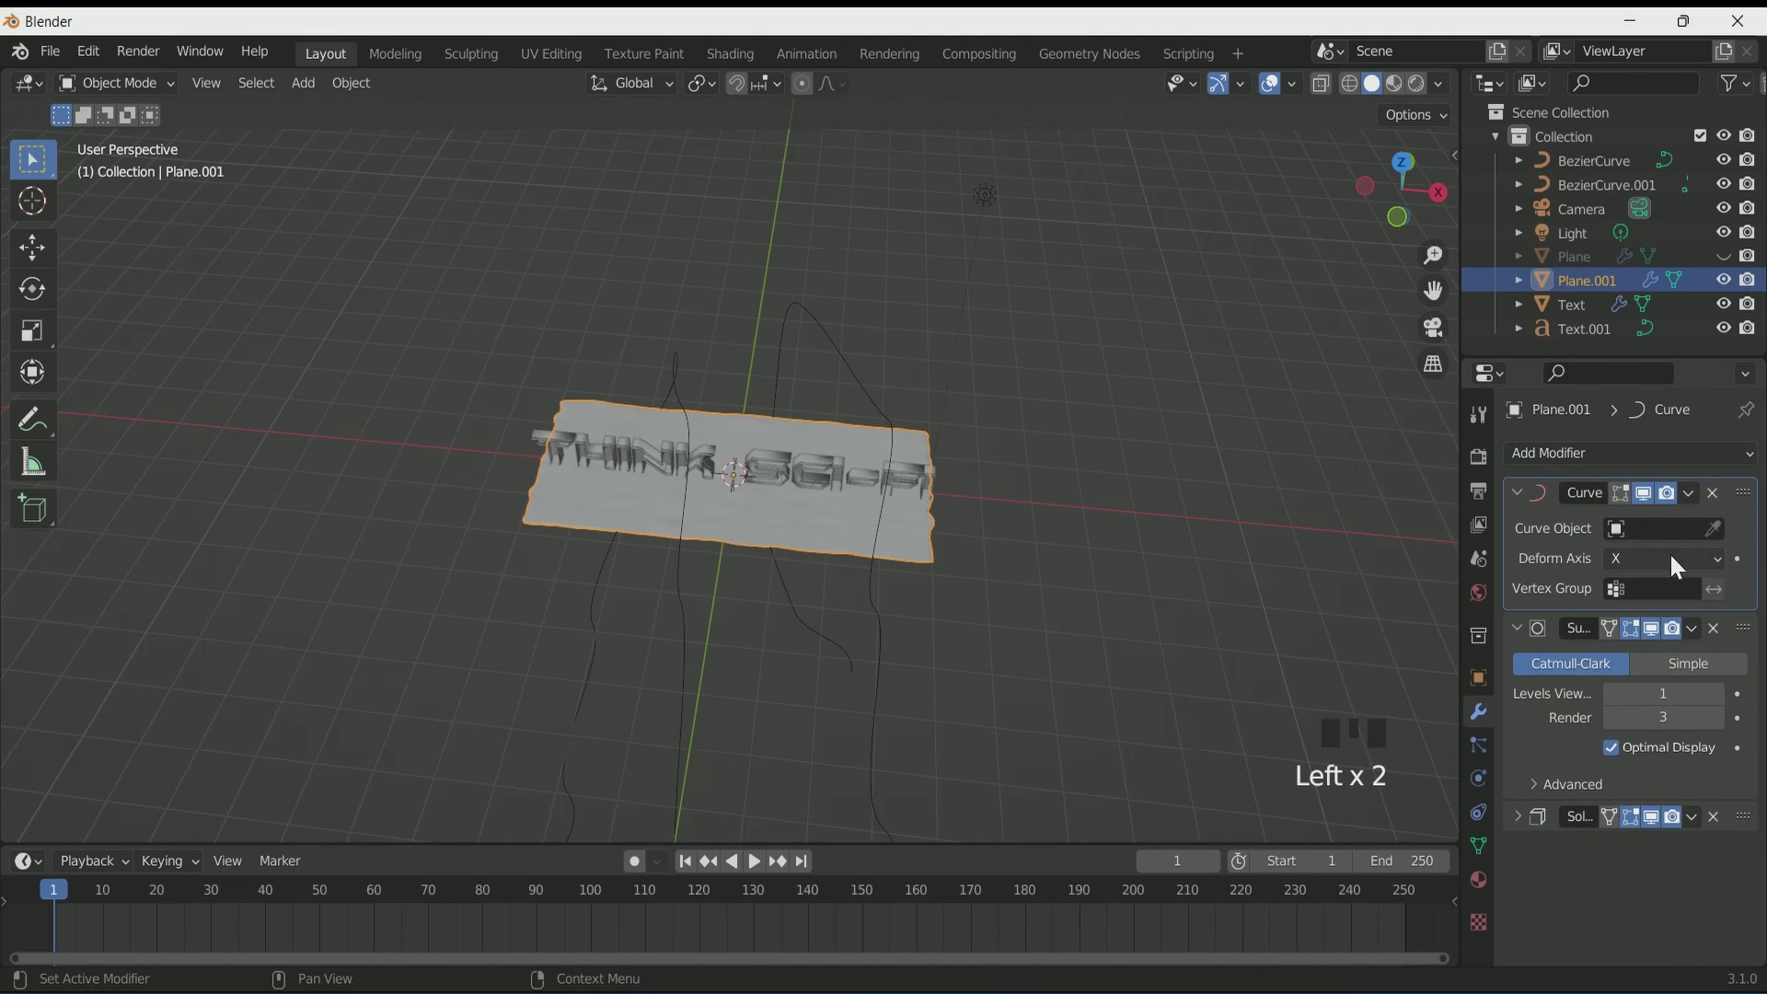
pyautogui.click(683, 598)
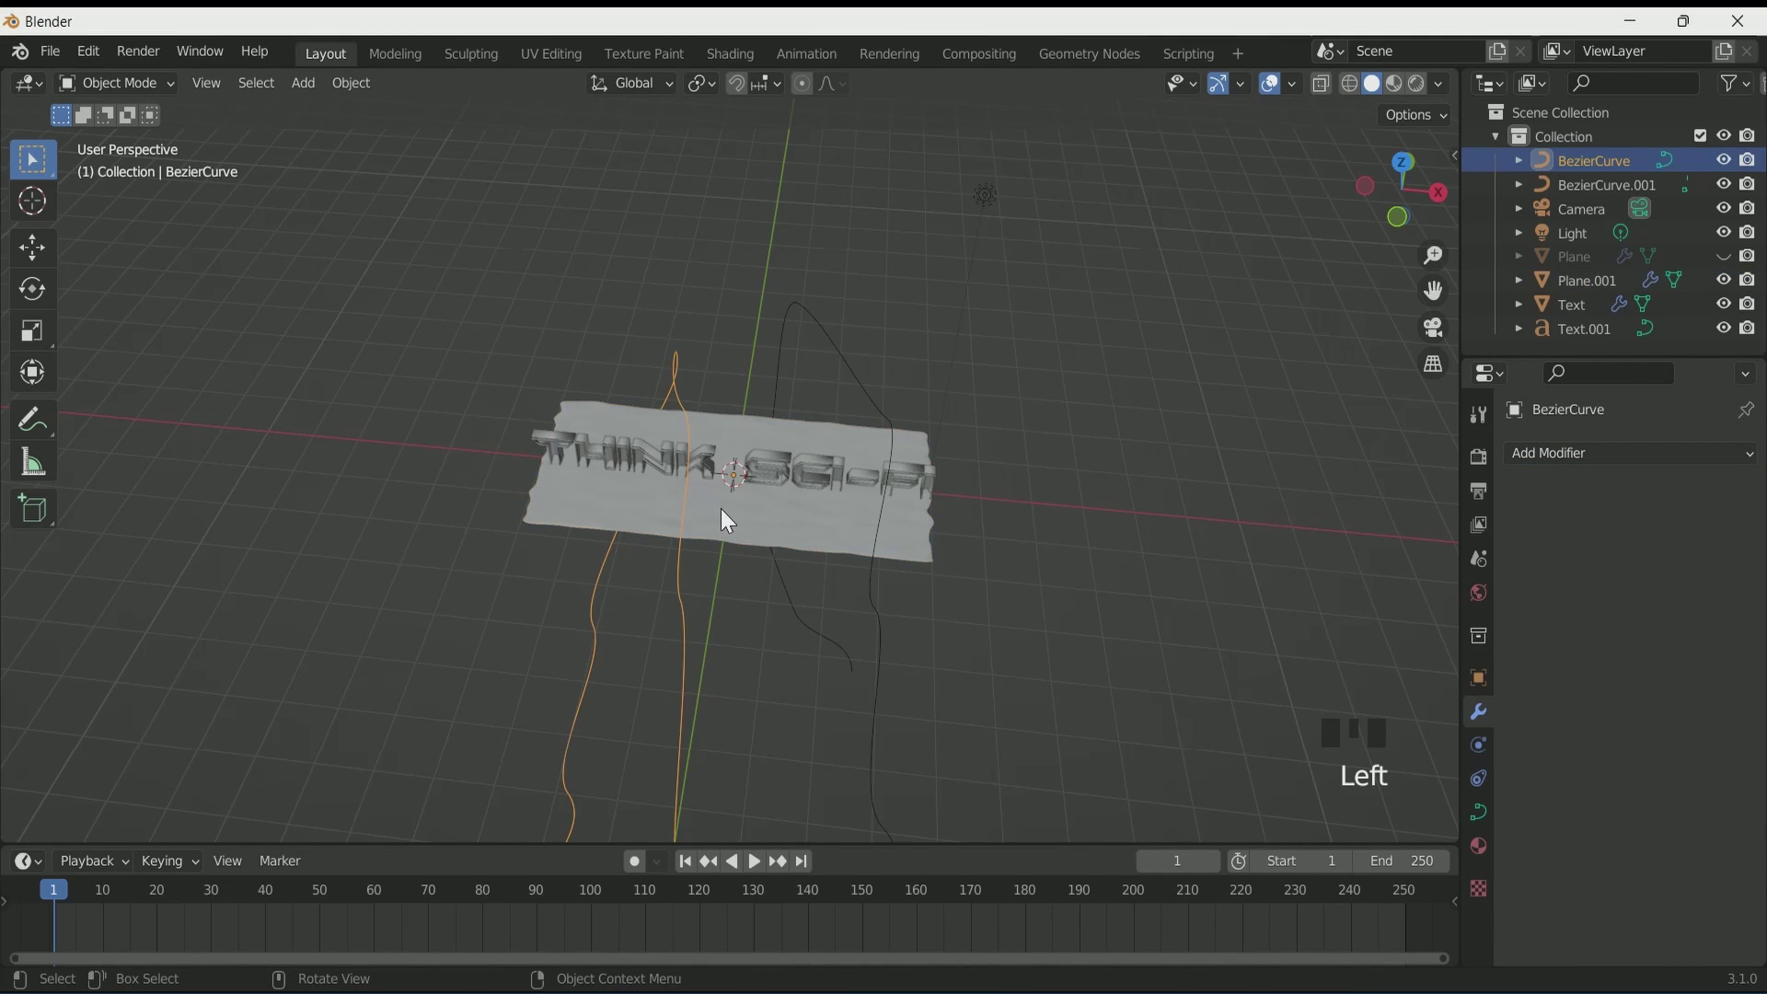
pyautogui.click(728, 518)
# Step: Inspect the bent strip and begin editing its Location X to shift it along the path
pyautogui.moveTo(1647, 542); pyautogui.dragTo(536, 724)
pyautogui.scroll(-3)
pyautogui.moveTo(531, 706); pyautogui.dragTo(592, 619)
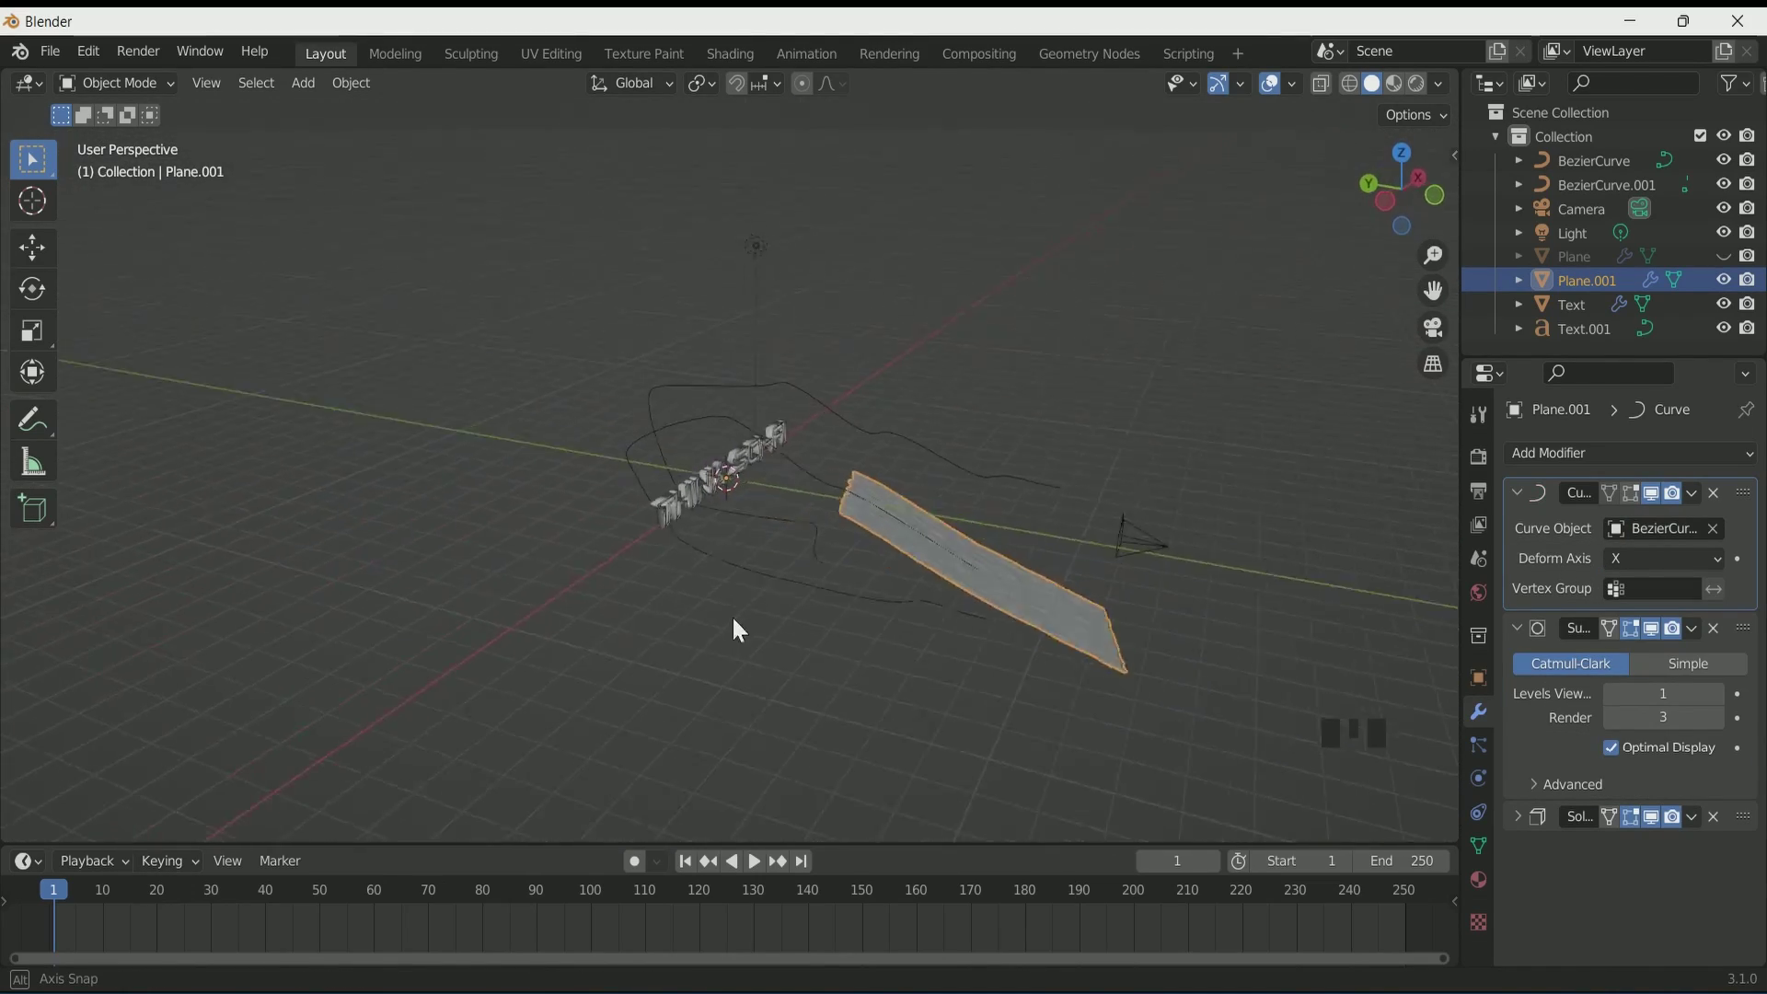
pyautogui.scroll(3)
pyautogui.scroll(-3)
pyautogui.doubleClick(1495, 684)
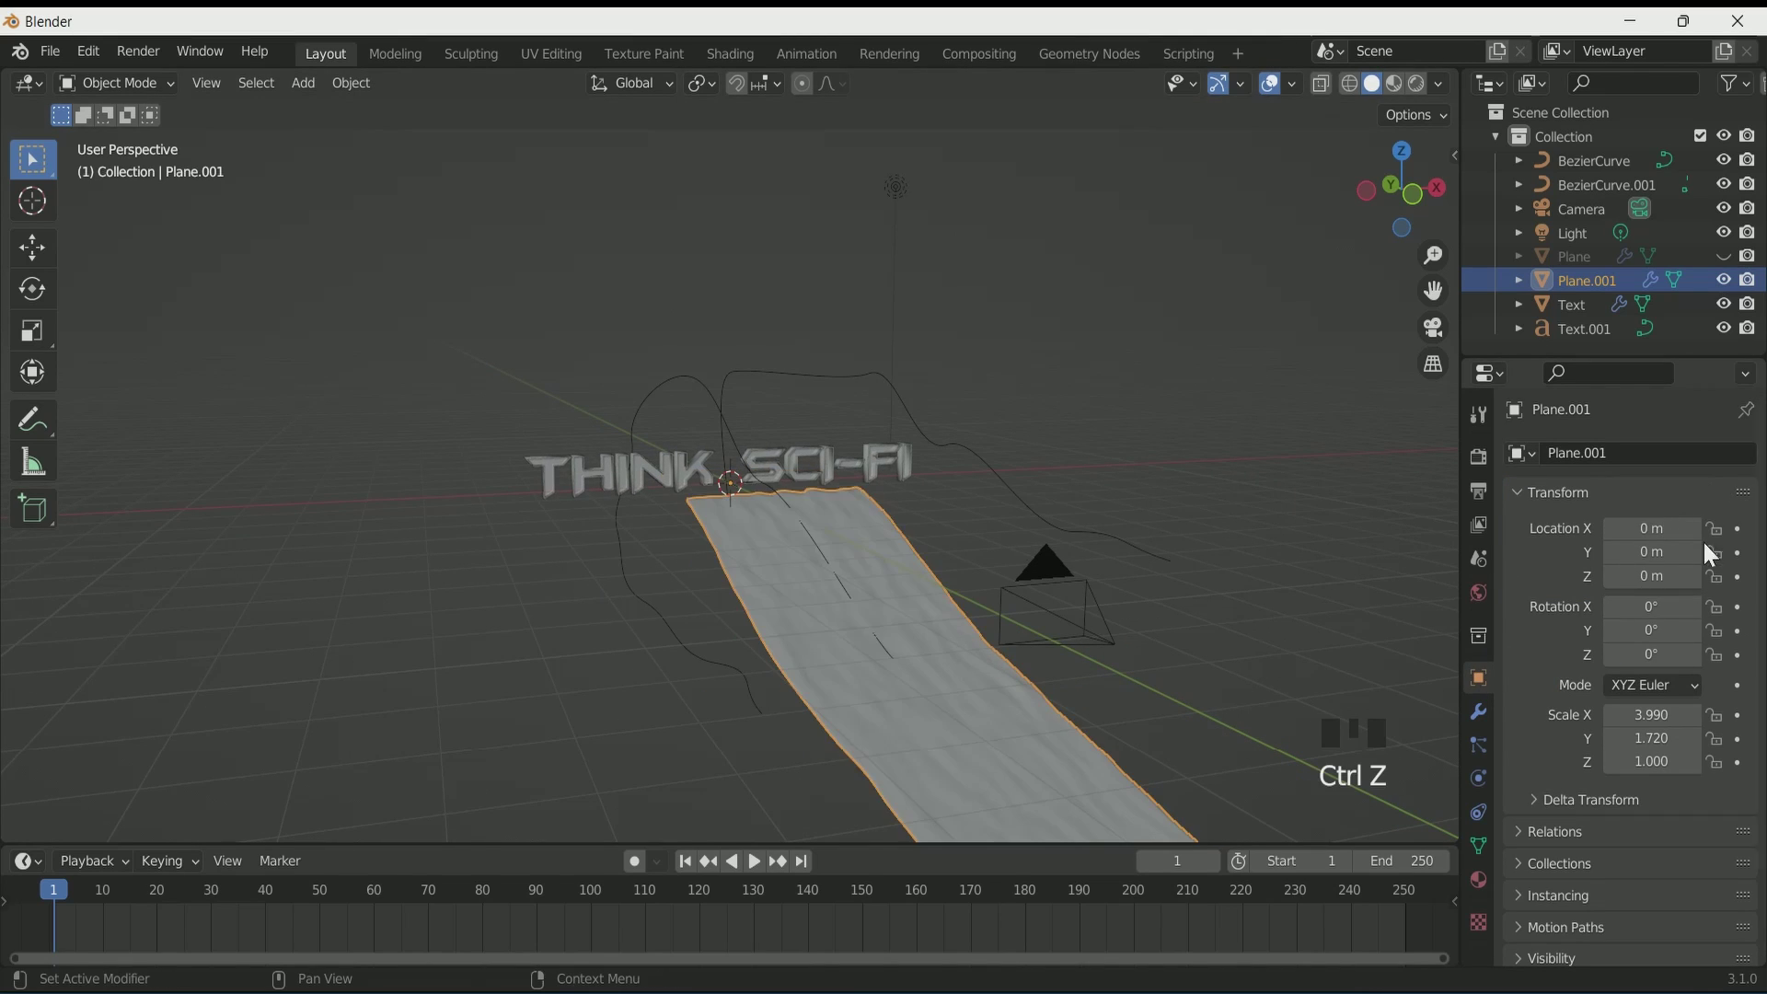
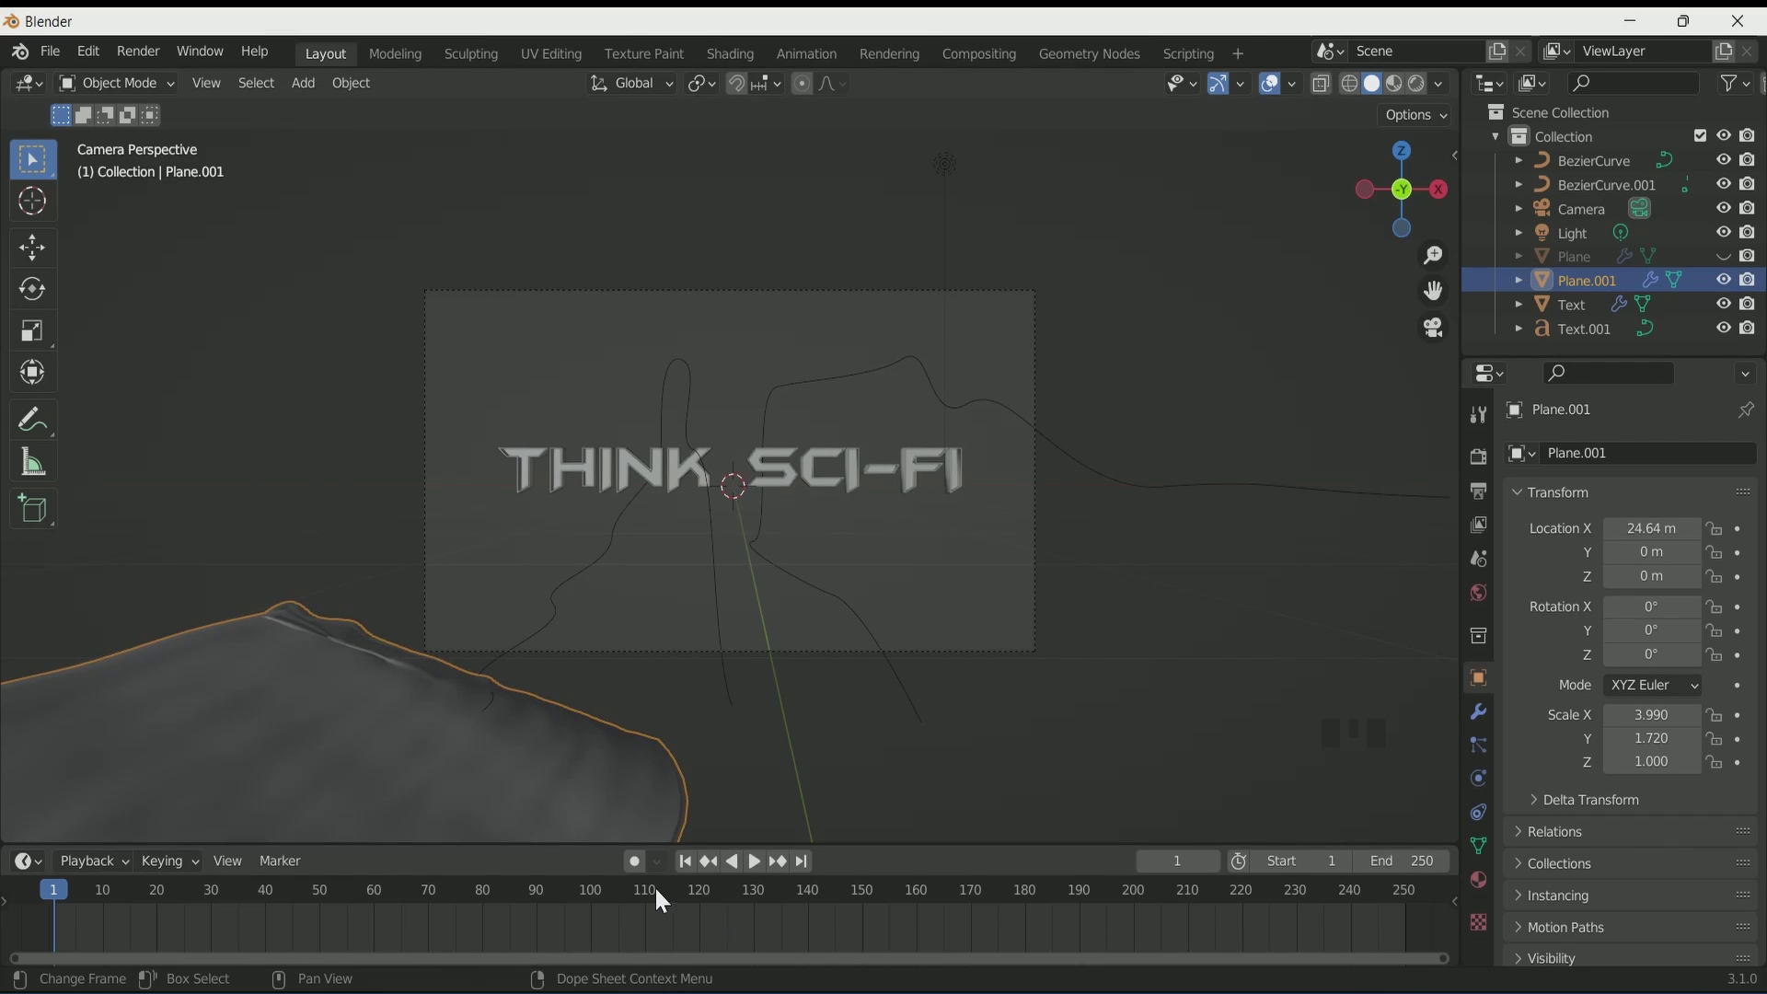
# Step: Scrub the timeline to frame 200 with Plane.001 parked at X 24.64 m, then orbit out of camera view
pyautogui.click(665, 902)
pyautogui.moveTo(703, 898); pyautogui.dragTo(957, 919)
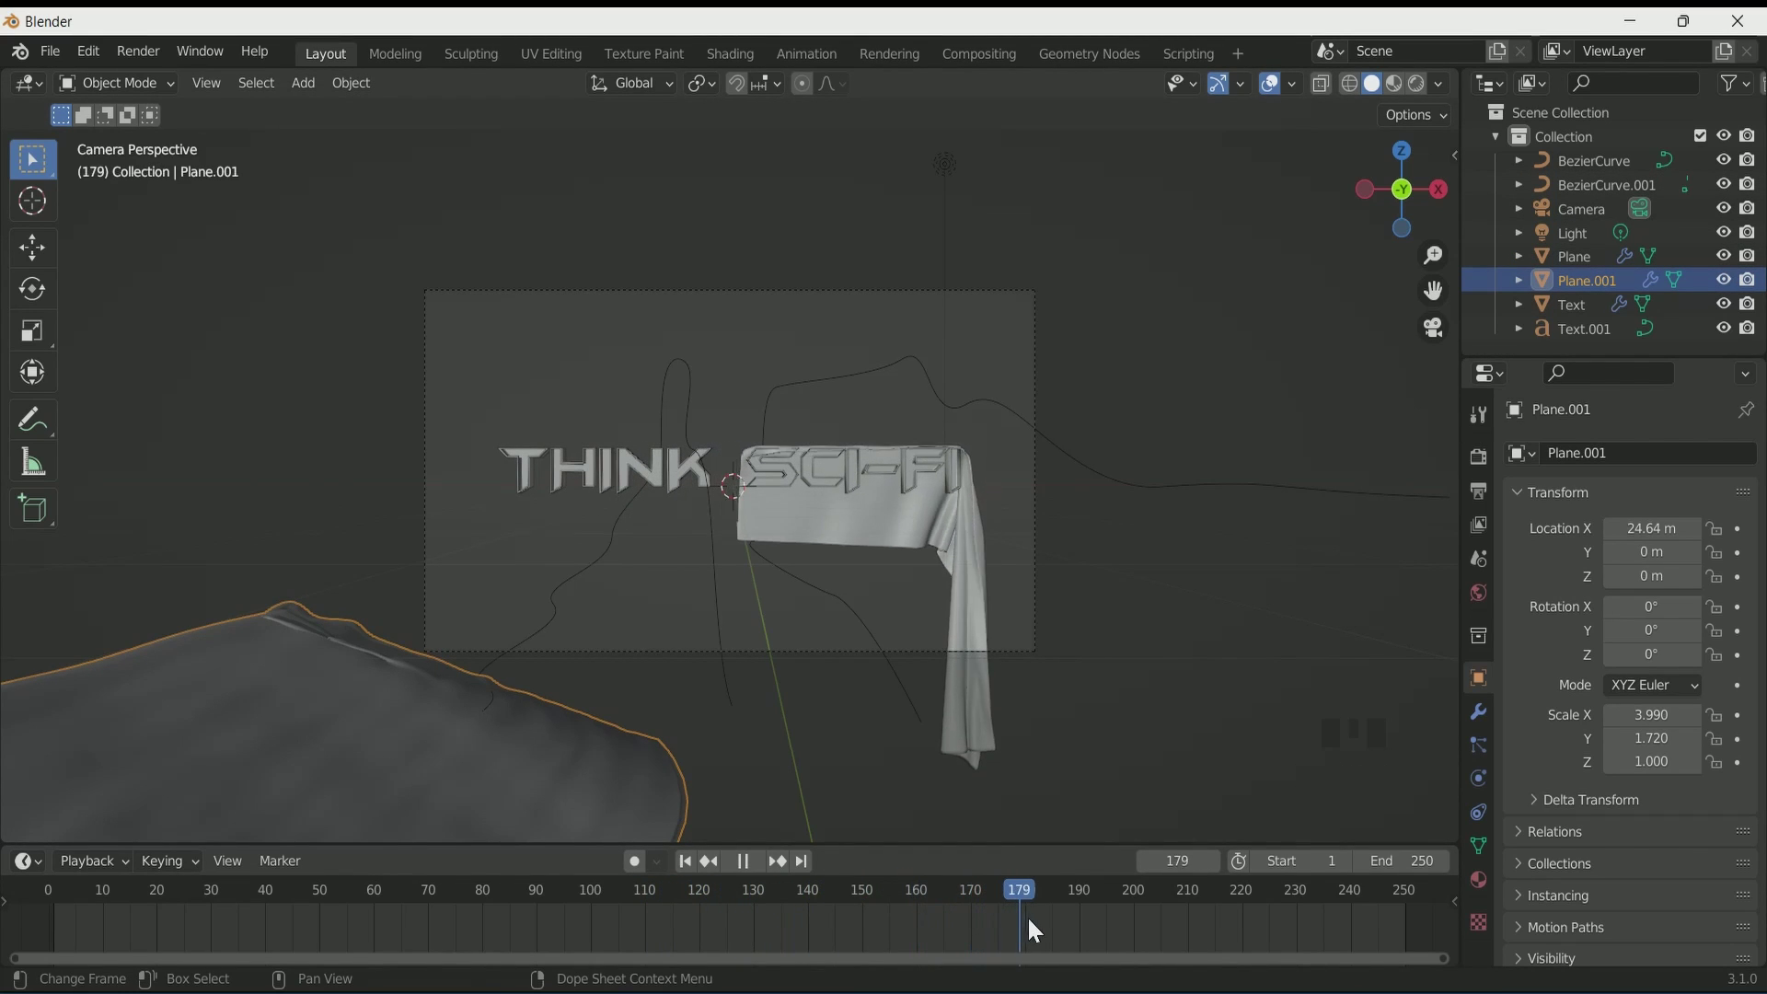
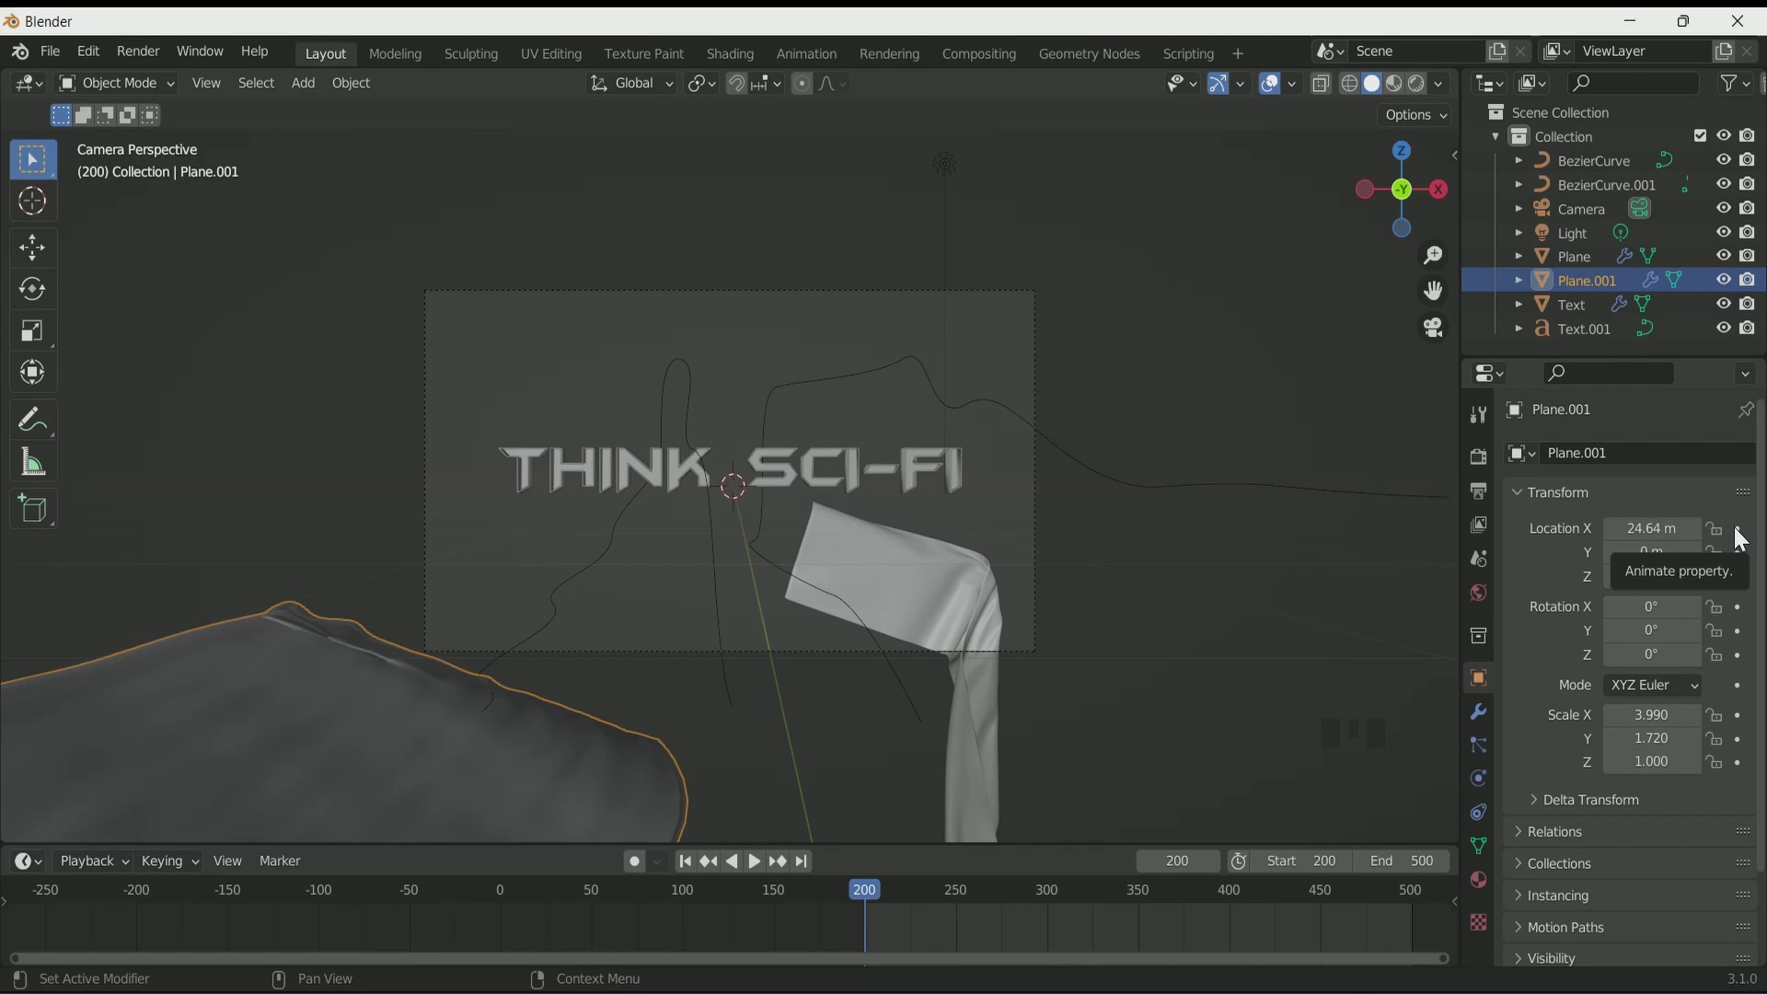
pyautogui.scroll(-3)
pyautogui.moveTo(556, 674); pyautogui.dragTo(527, 679)
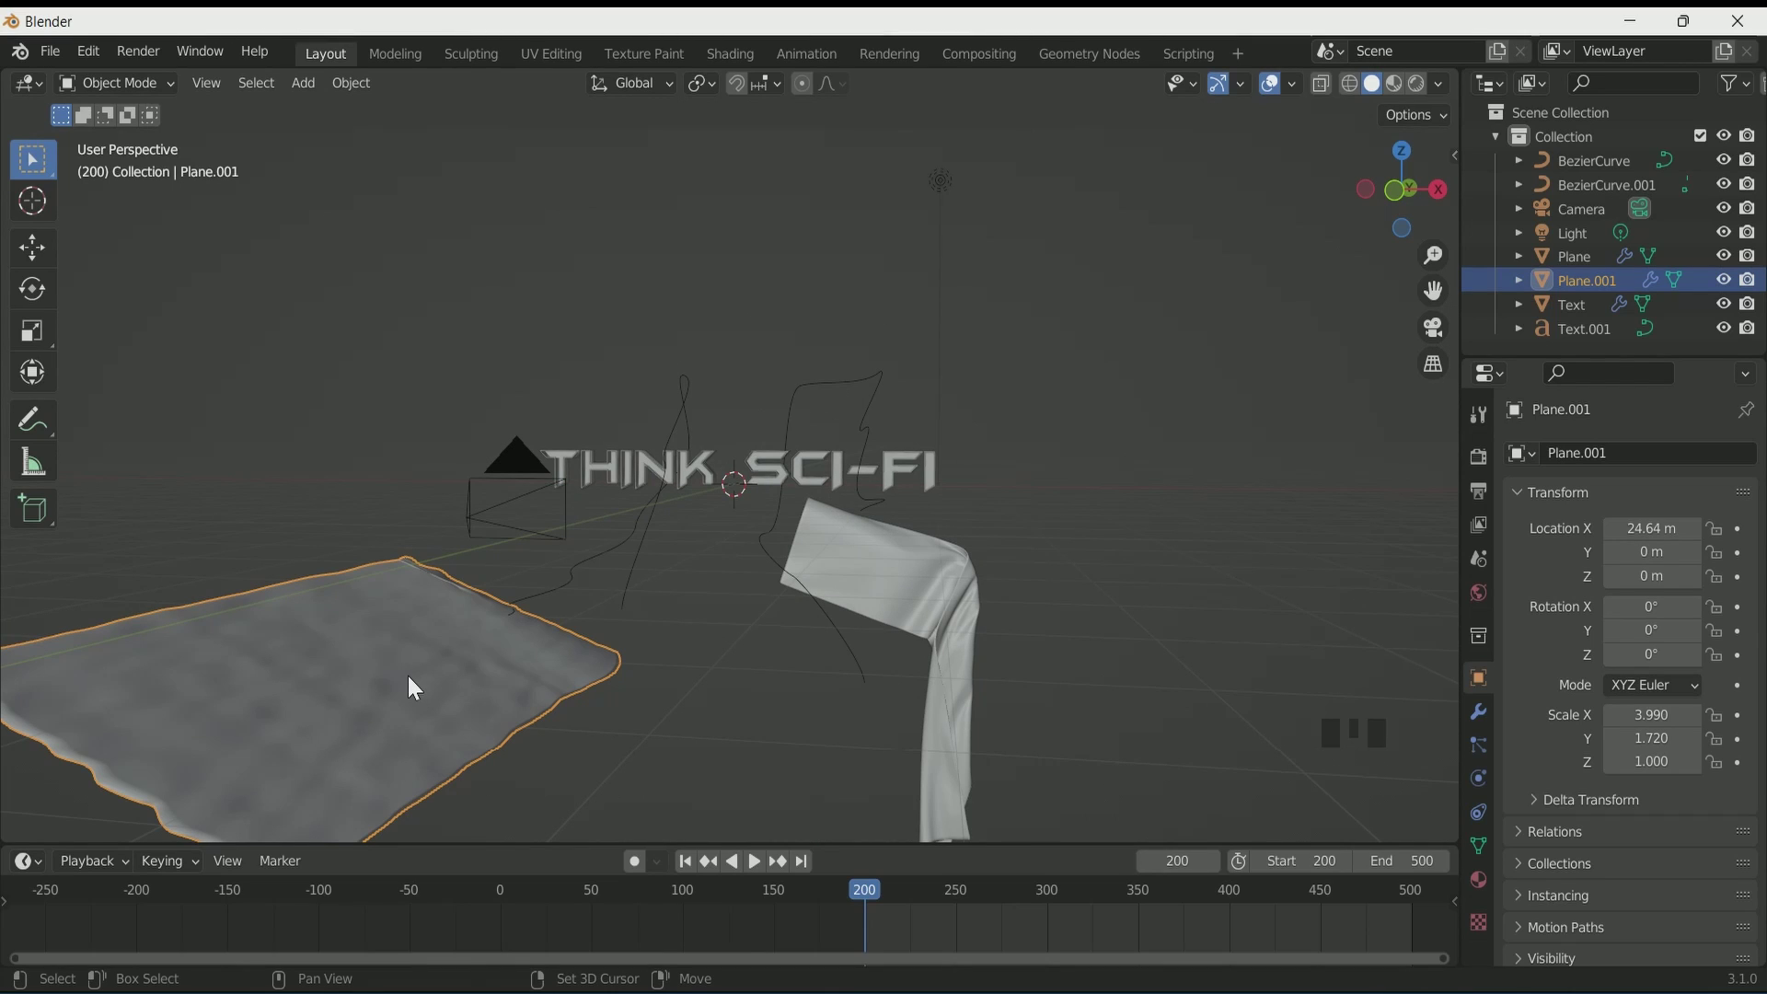
# Step: Duplicate the cloth sheet in place, reselect the original and look through the scene camera
pyautogui.press('shift+d')
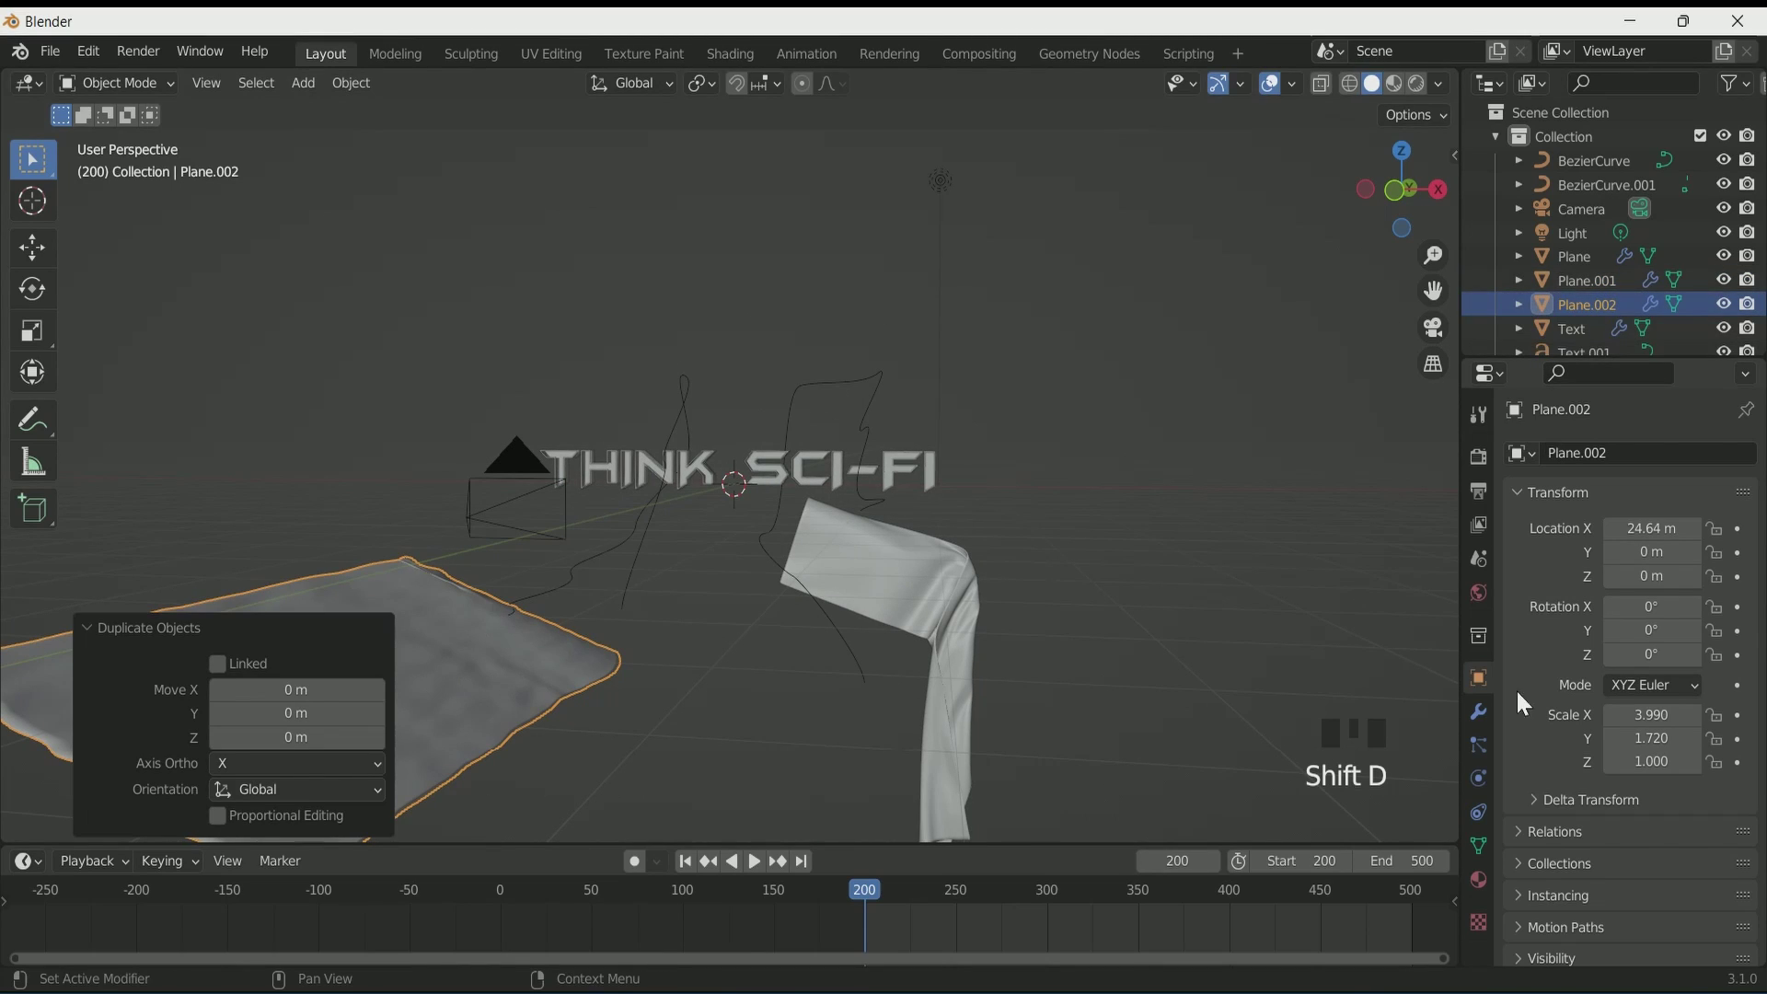
pyautogui.click(1486, 718)
pyautogui.moveTo(1703, 540); pyautogui.dragTo(921, 467)
pyautogui.scroll(-3)
pyautogui.moveTo(923, 477); pyautogui.dragTo(1056, 590)
pyautogui.scroll(3)
pyautogui.scroll(-3)
pyautogui.moveTo(947, 650); pyautogui.dragTo(538, 650)
pyautogui.click(538, 649)
pyautogui.press('KP_0')
pyautogui.scroll(-3)
# Step: Keyframe Plane.001's Location X at 24.64 m on frame 200 and -3.77 m on frame 500
pyautogui.click(1491, 697)
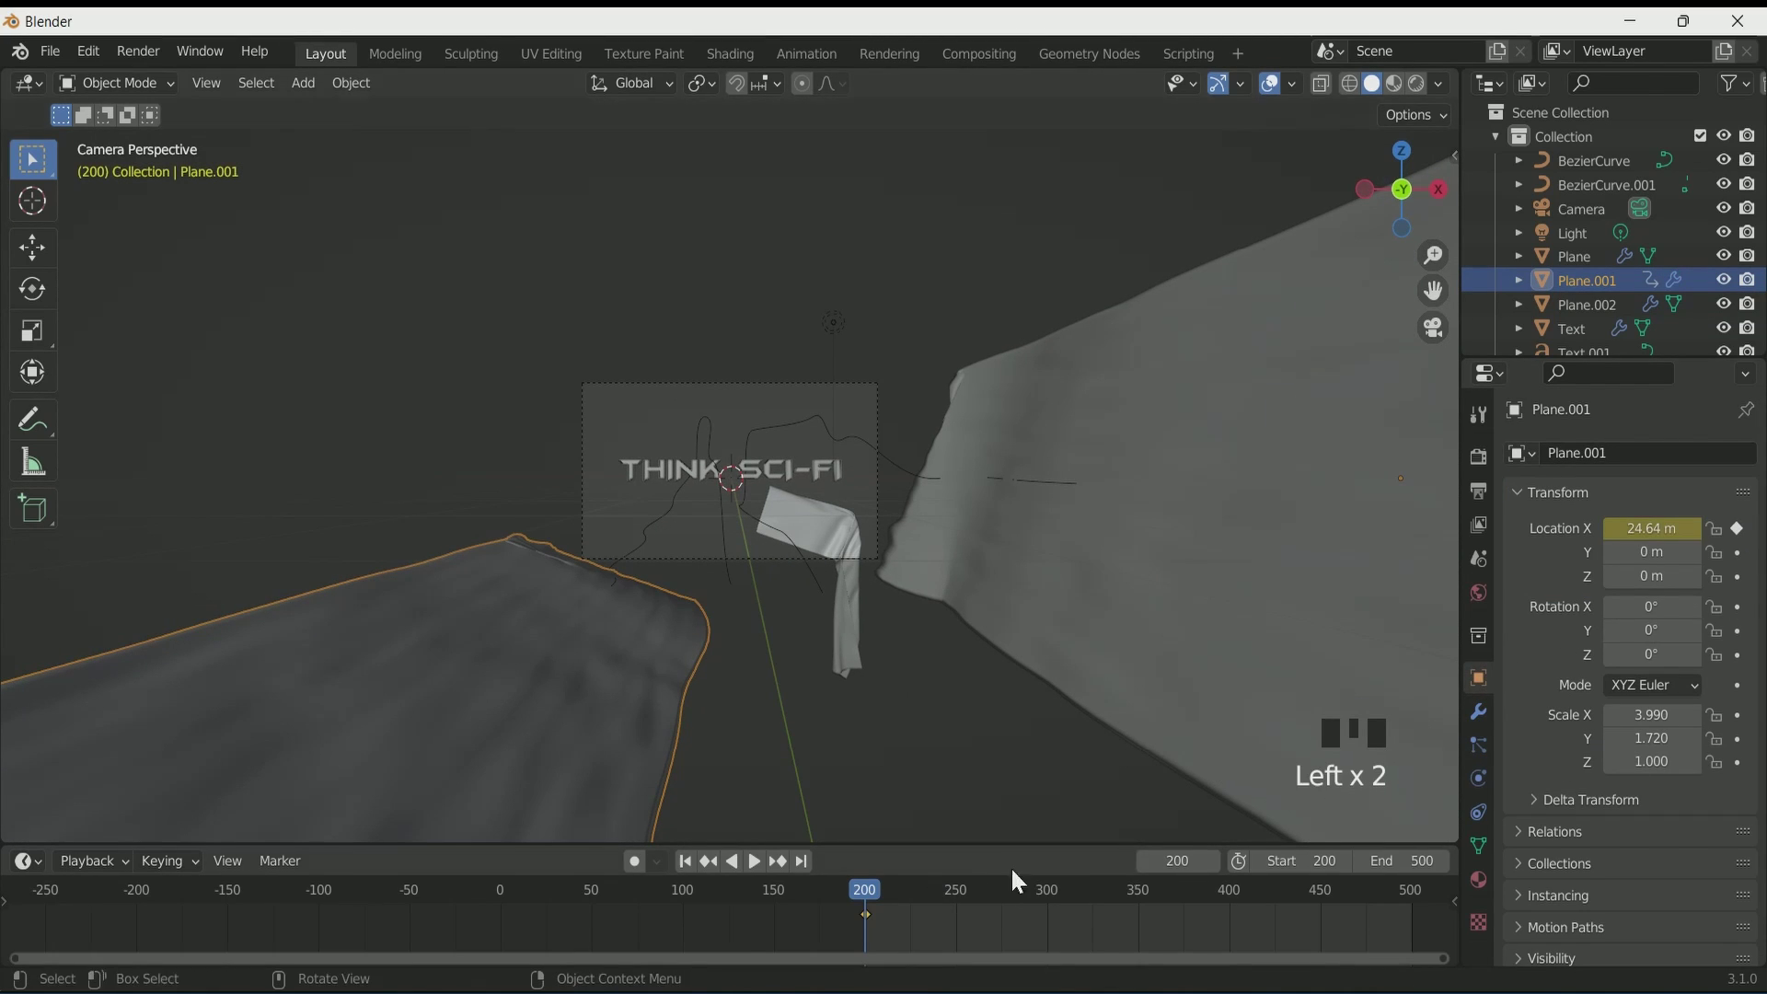
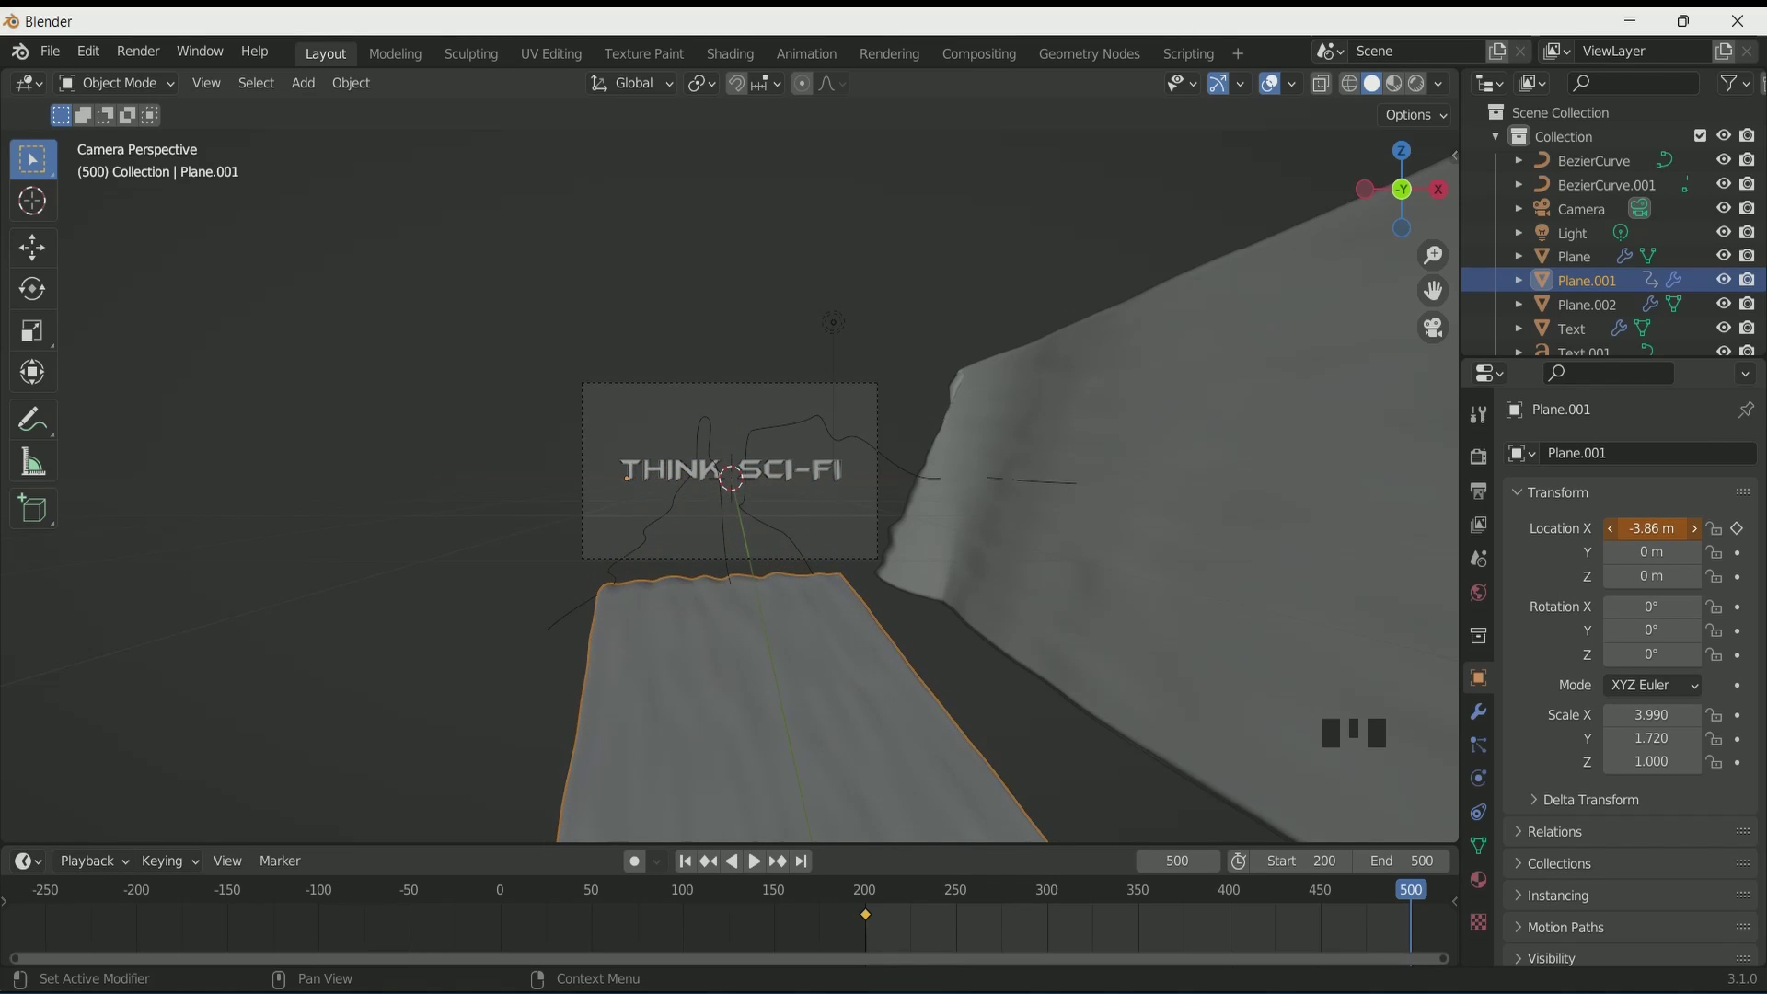
pyautogui.click(1748, 538)
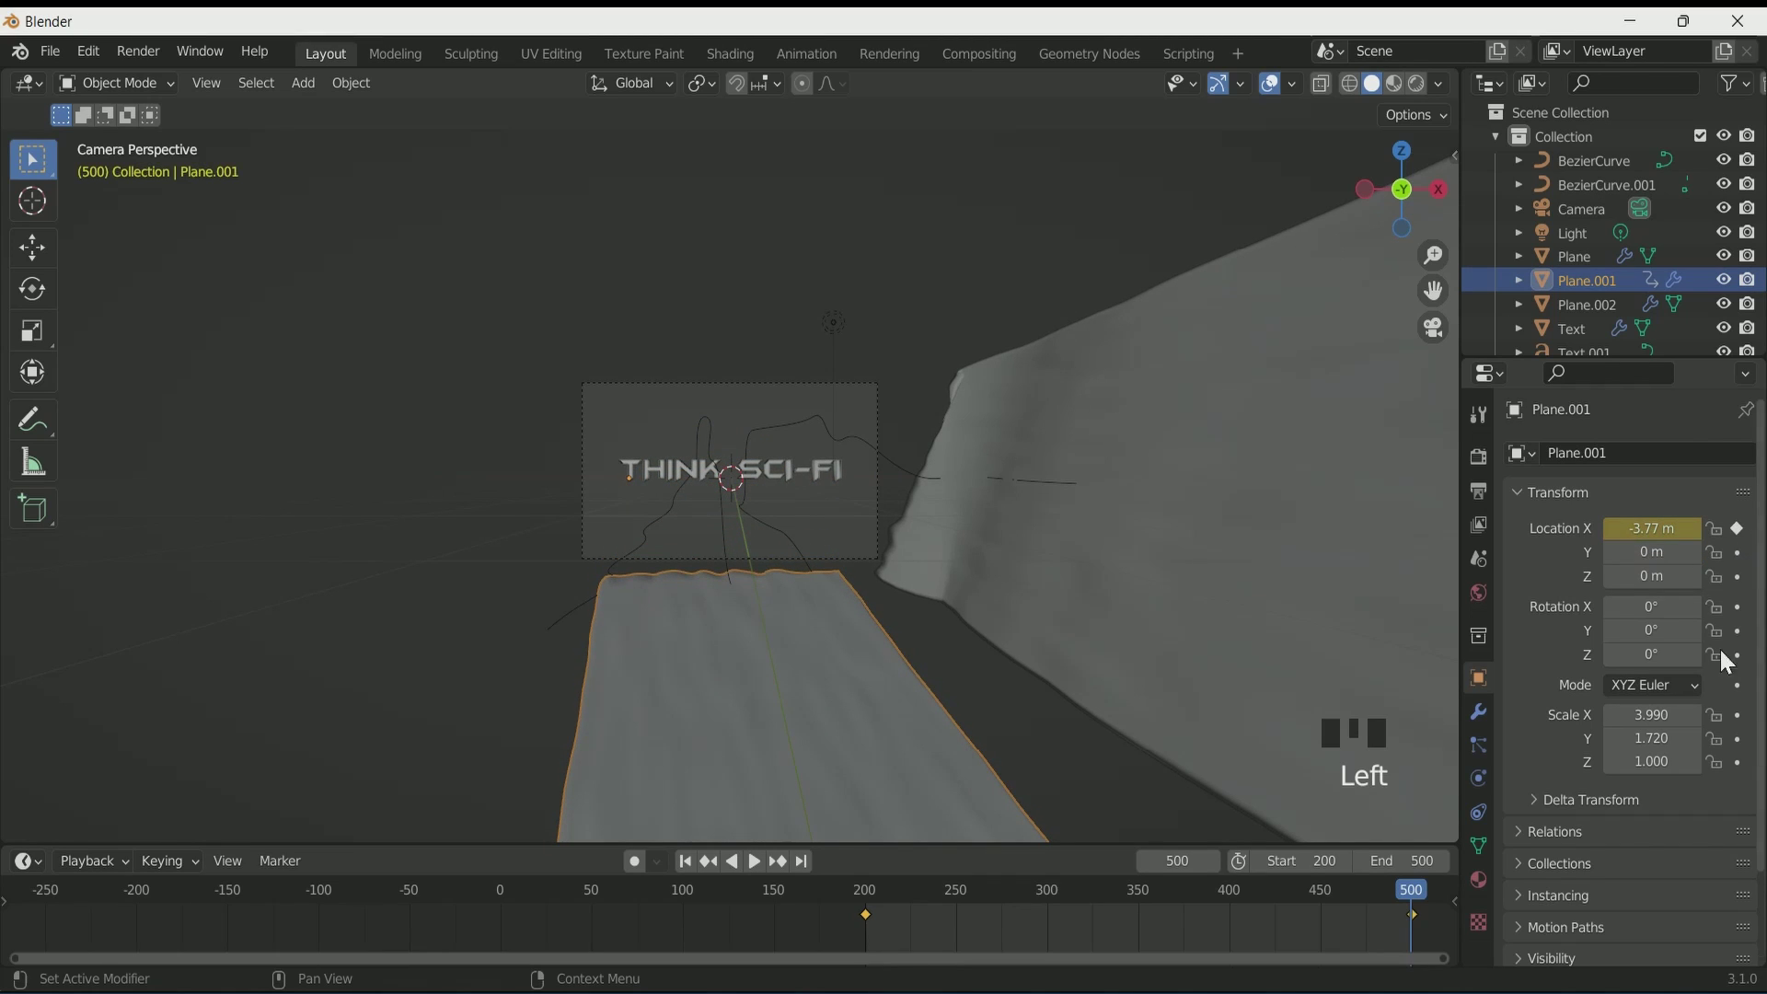
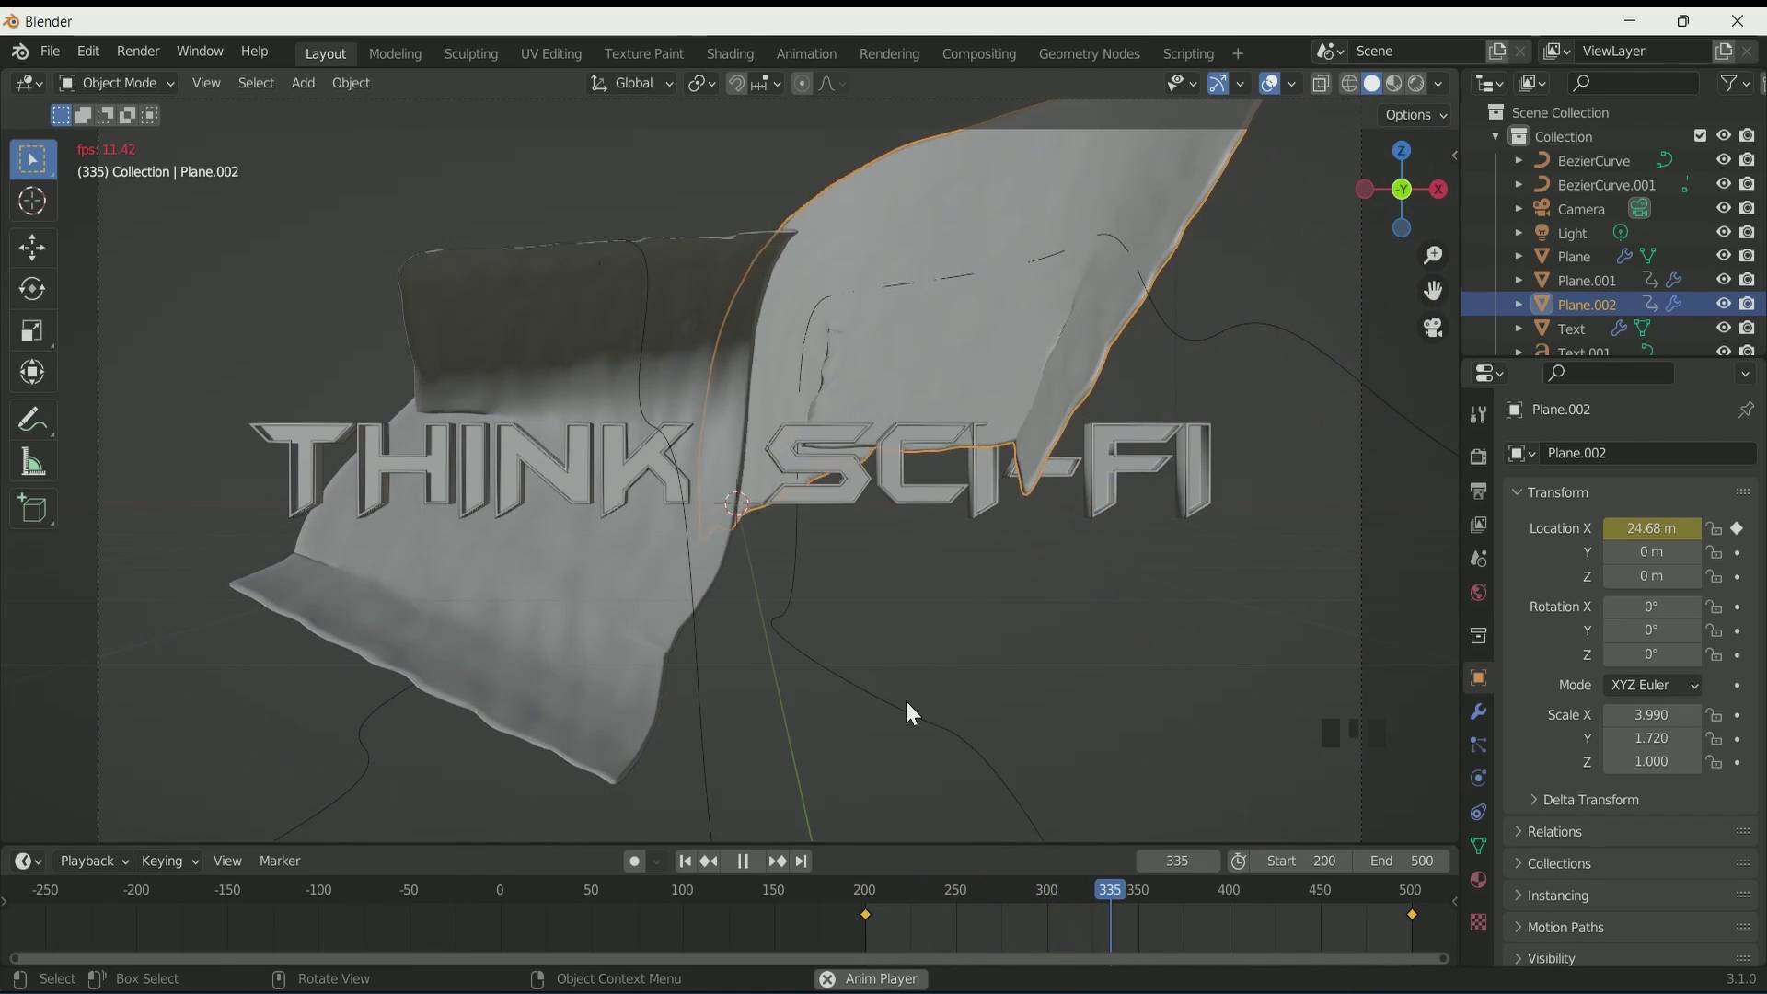
# Step: Move the sheet's first X keyframe 18 frames earlier in the Timeline
pyautogui.scroll(-3)
pyautogui.scroll(3)
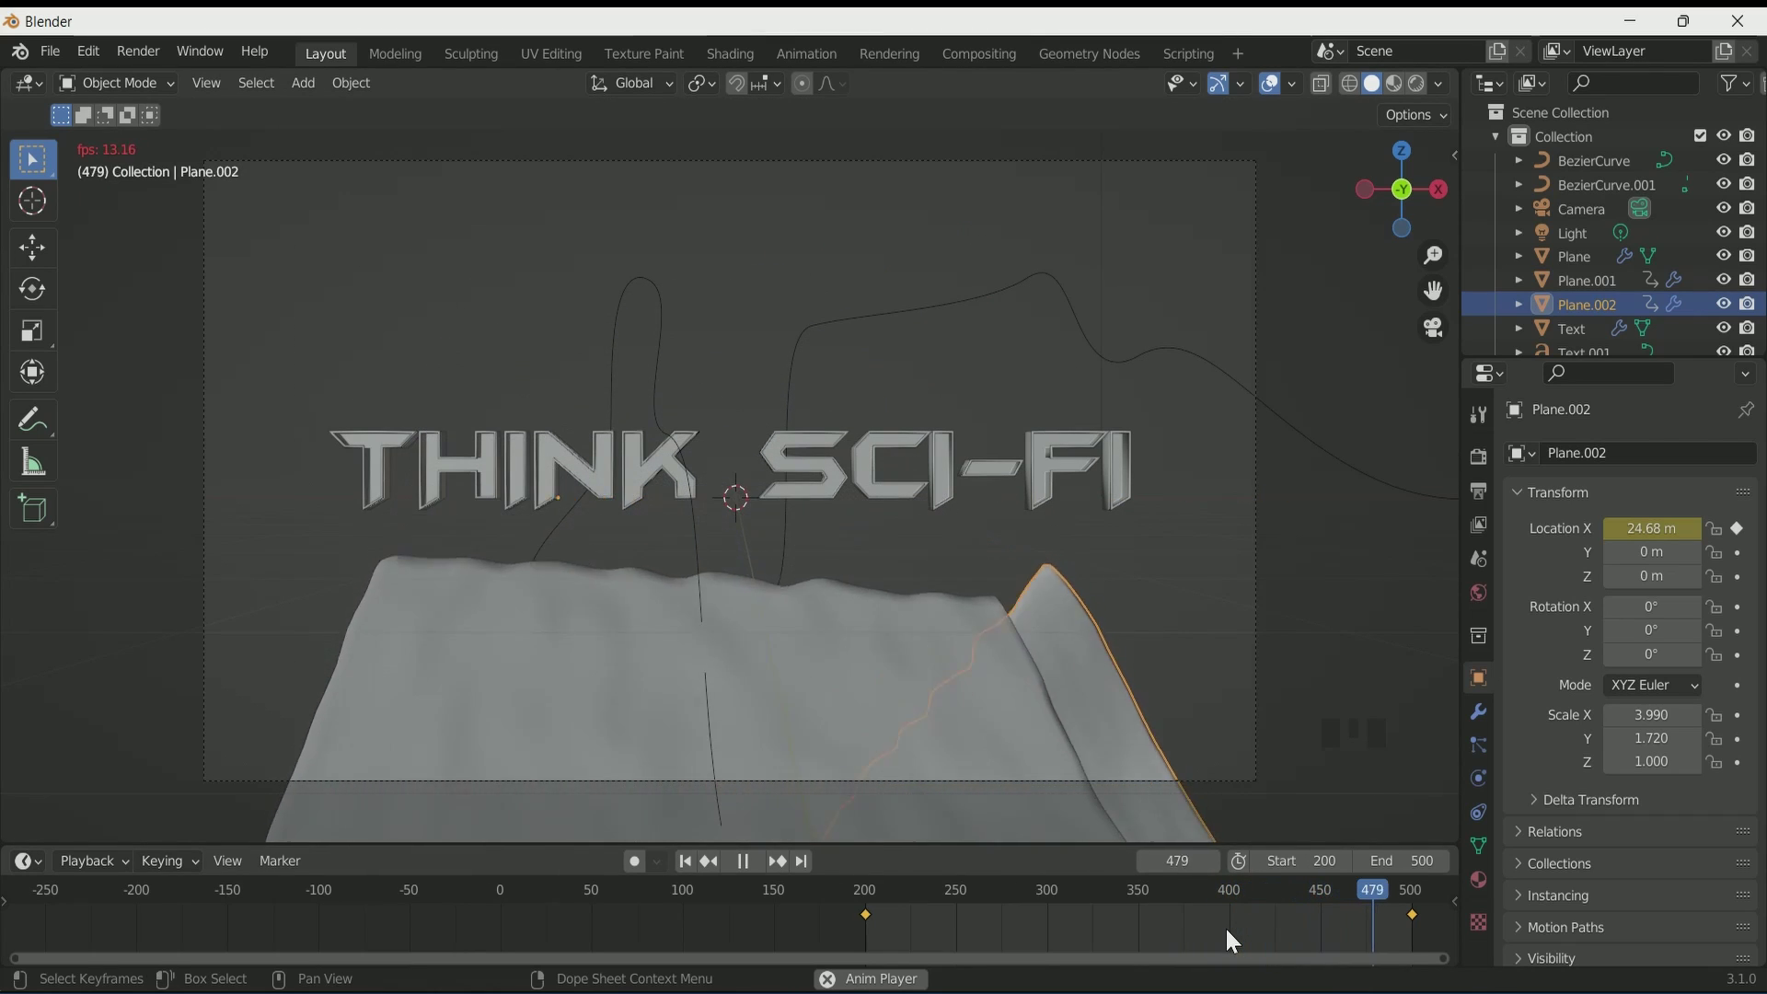
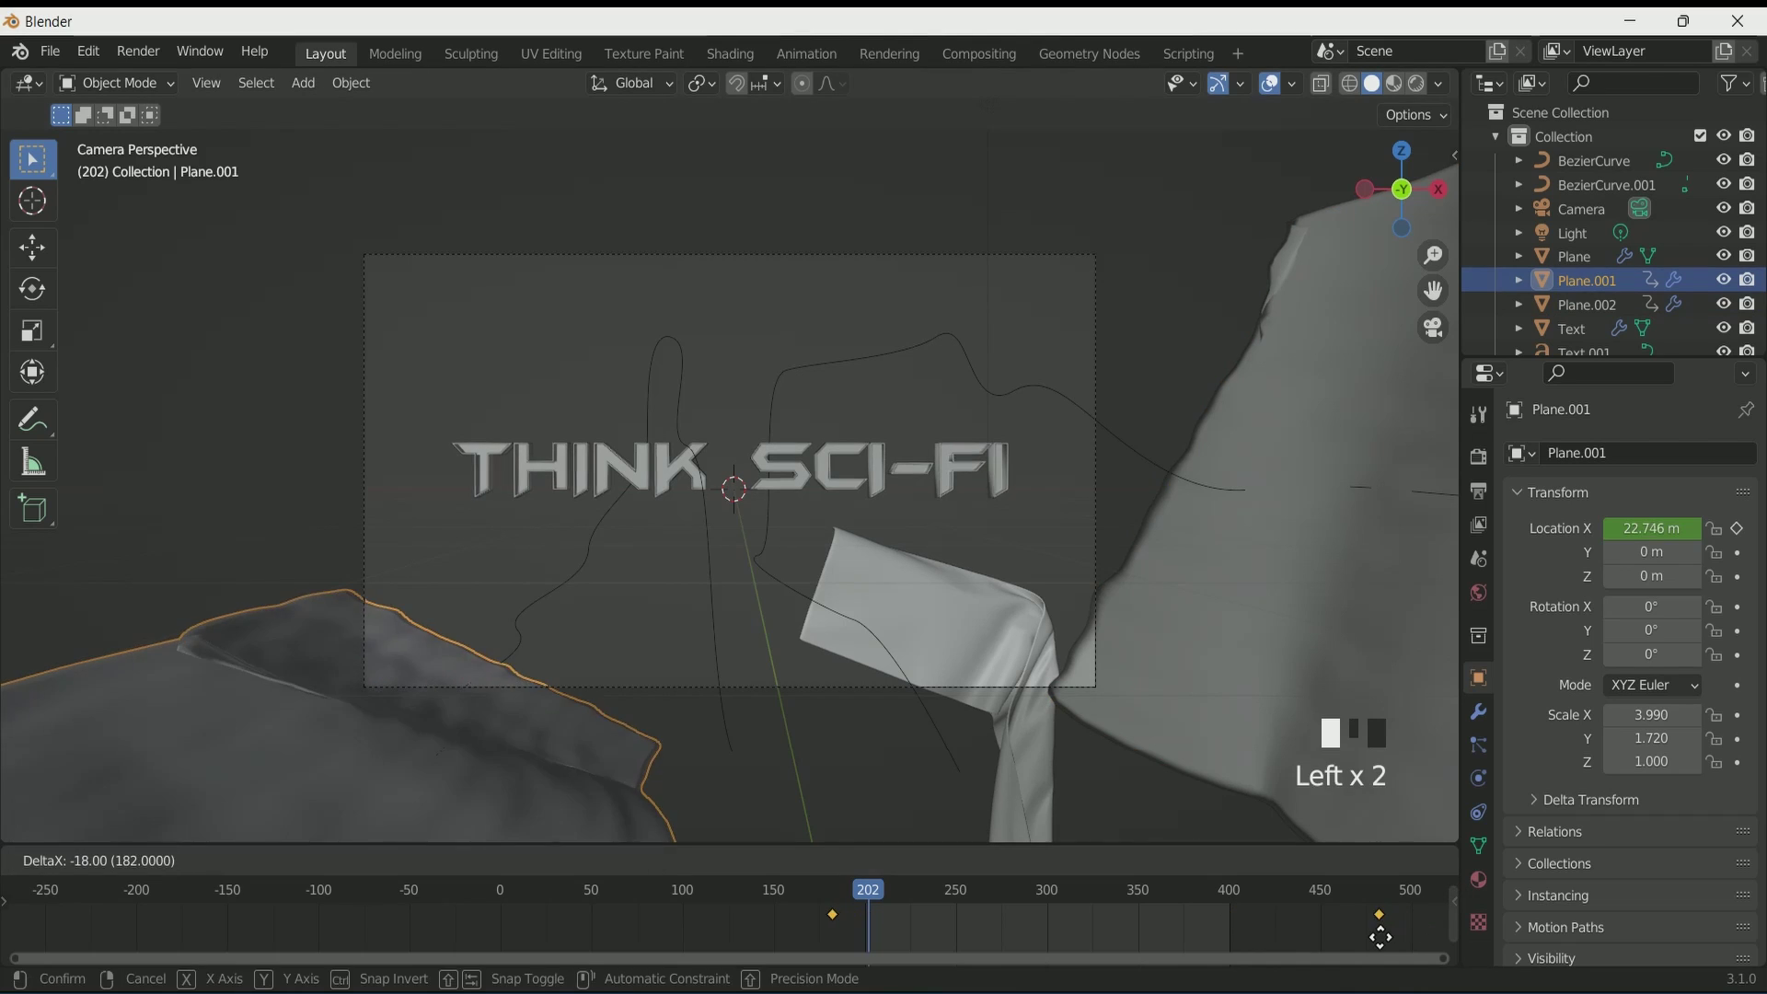
pyautogui.press('ctrl+z')
pyautogui.click(1281, 632)
pyautogui.click(382, 806)
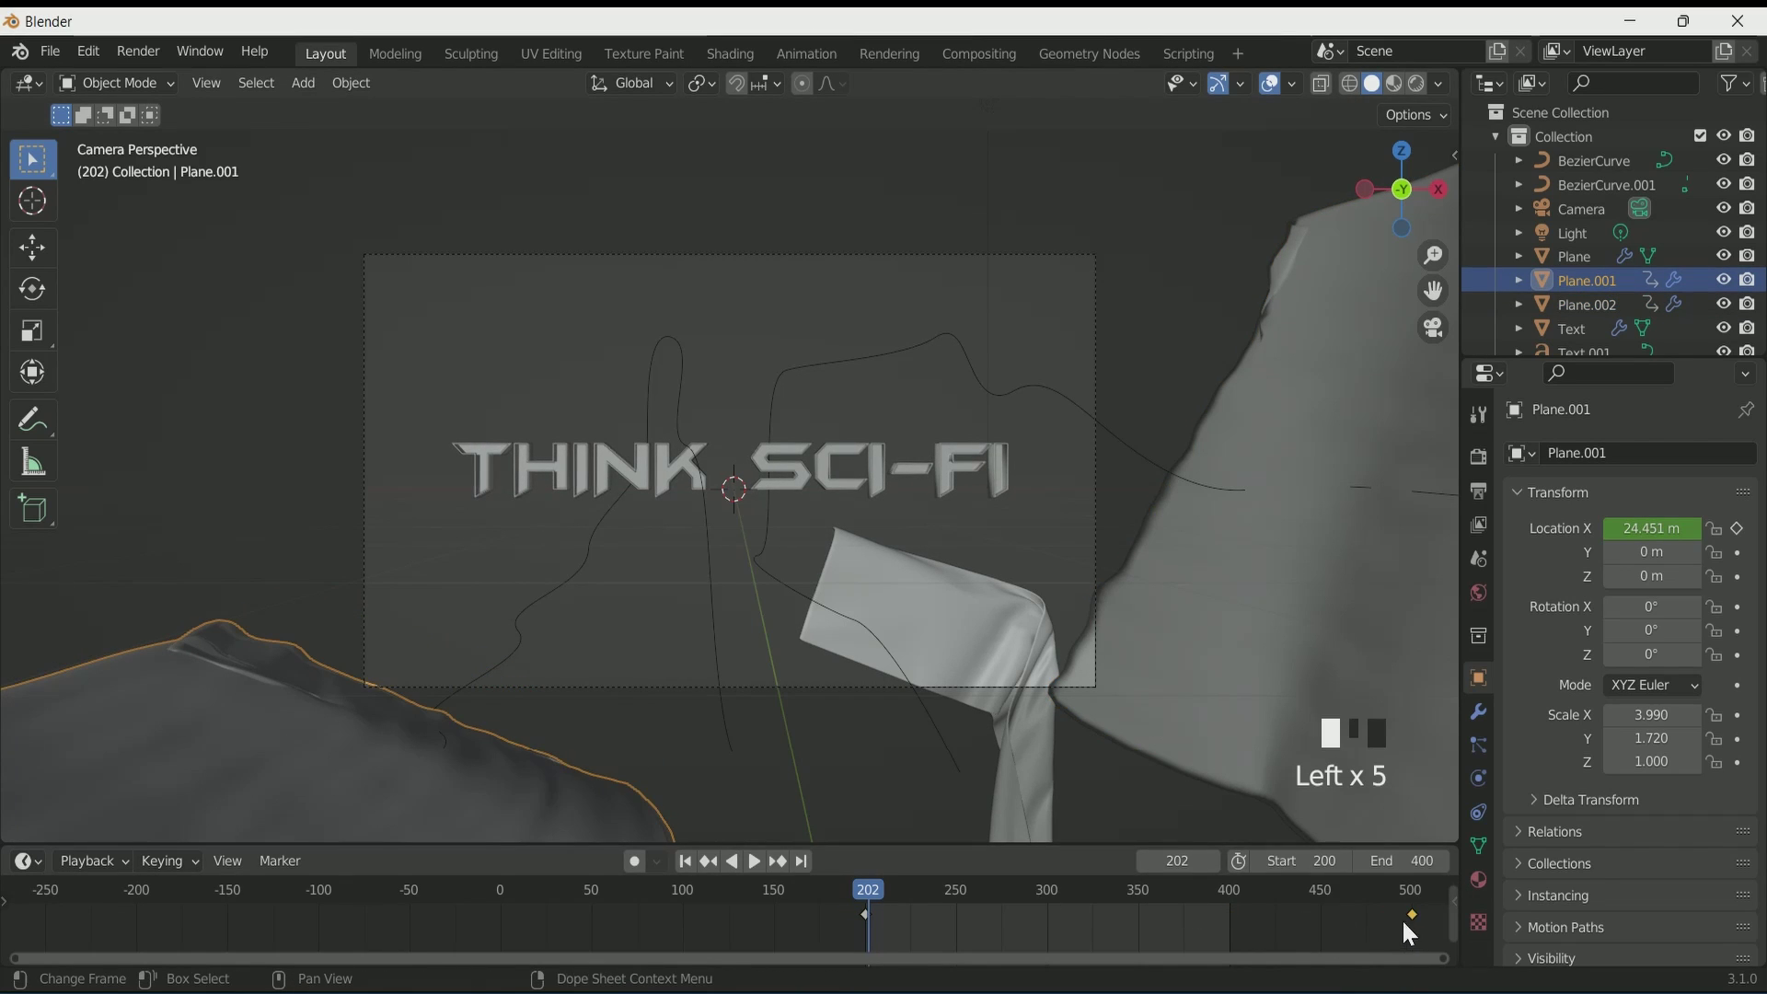
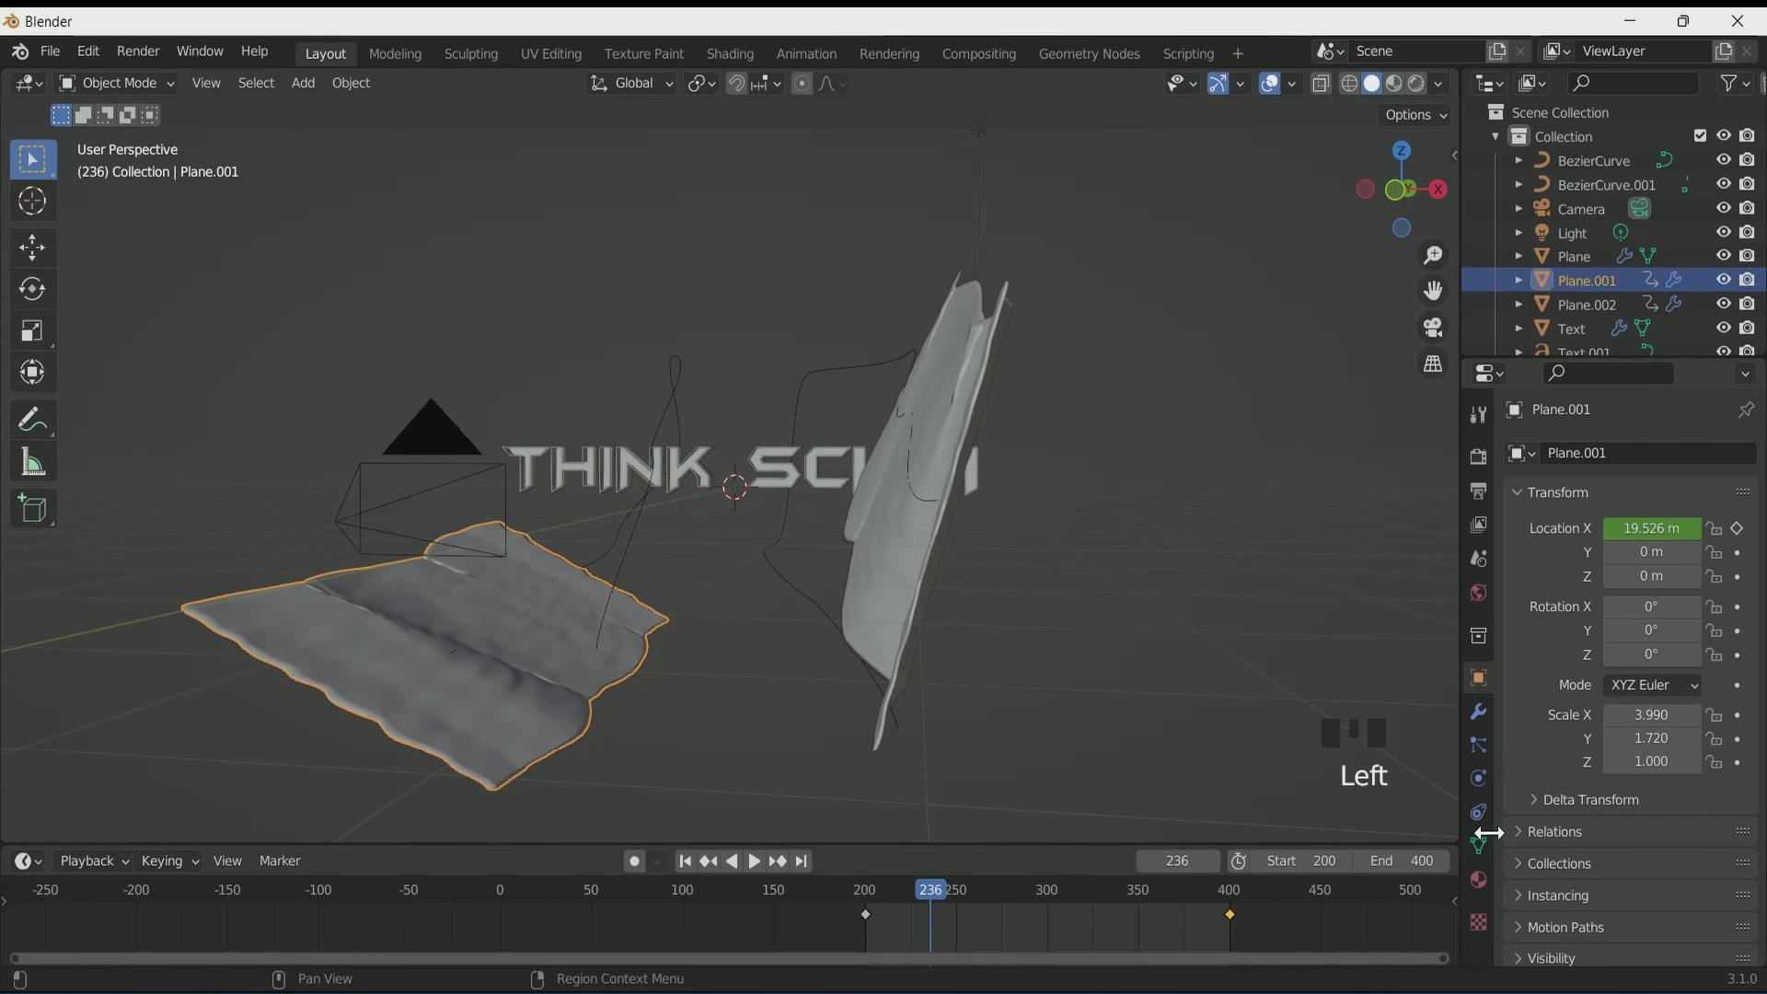
# Step: Bring up Plane.001's cloth Cache panel in the Physics properties
pyautogui.click(693, 869)
pyautogui.scroll(-3)
pyautogui.click(1484, 793)
pyautogui.moveTo(1636, 509); pyautogui.dragTo(1642, 796)
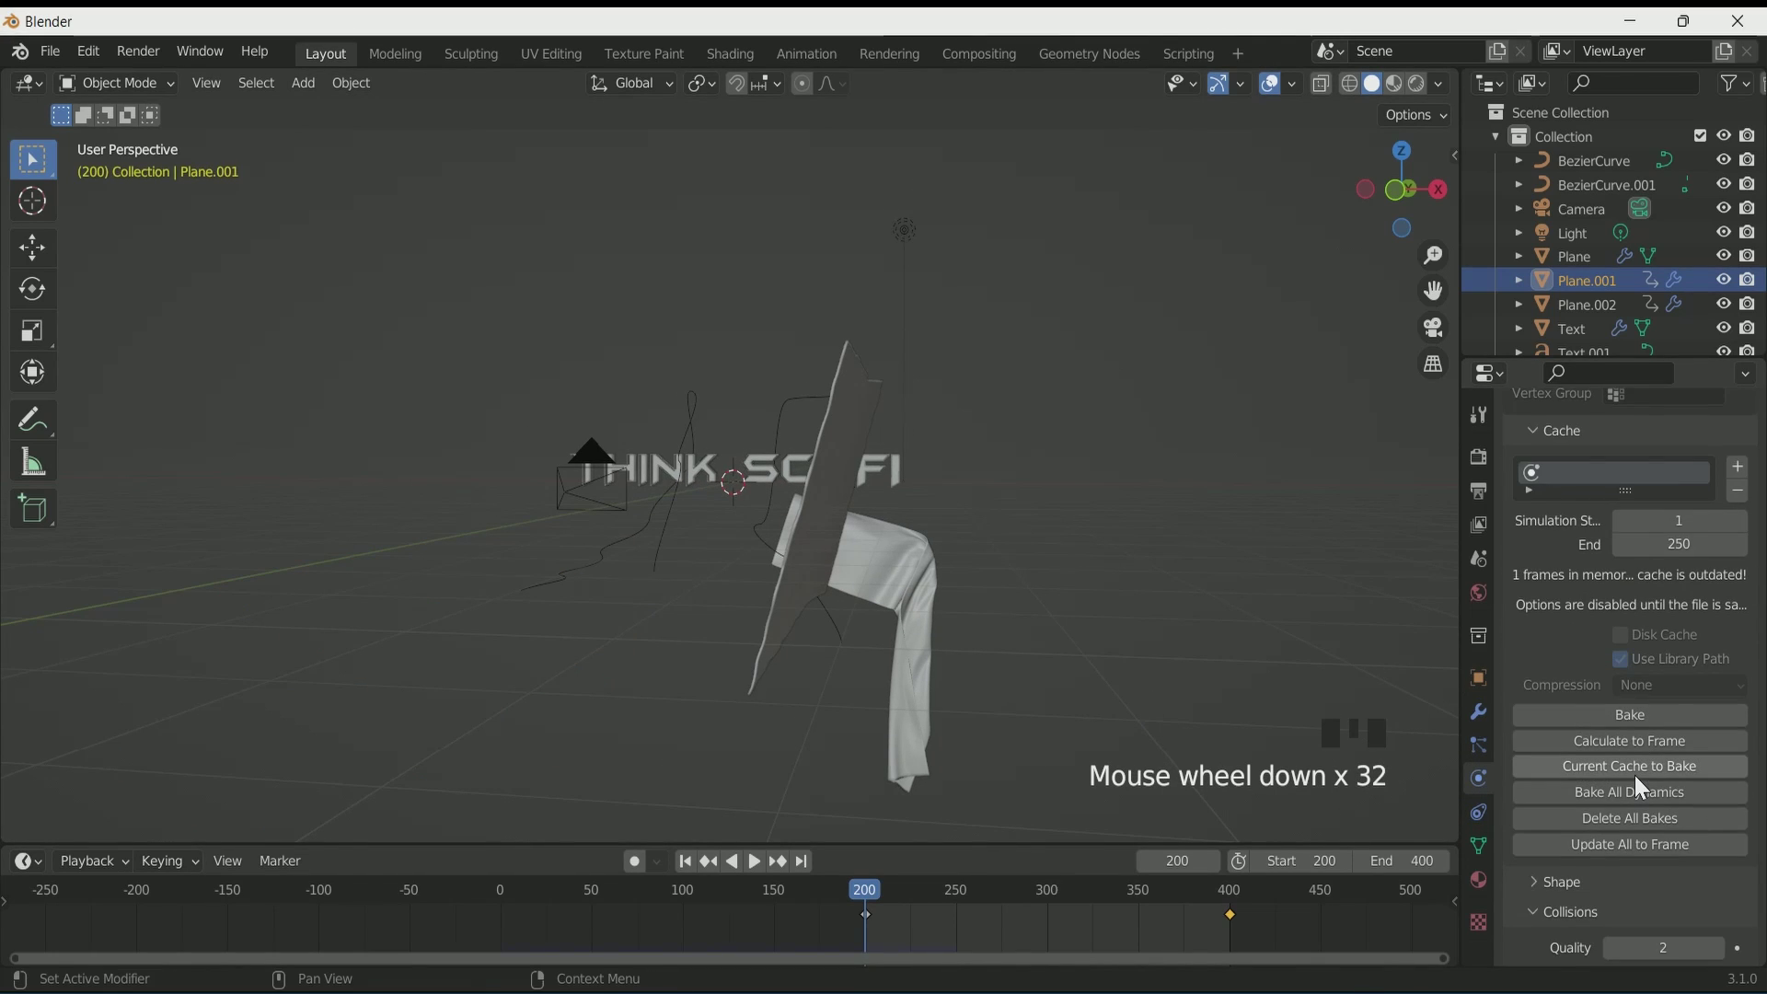
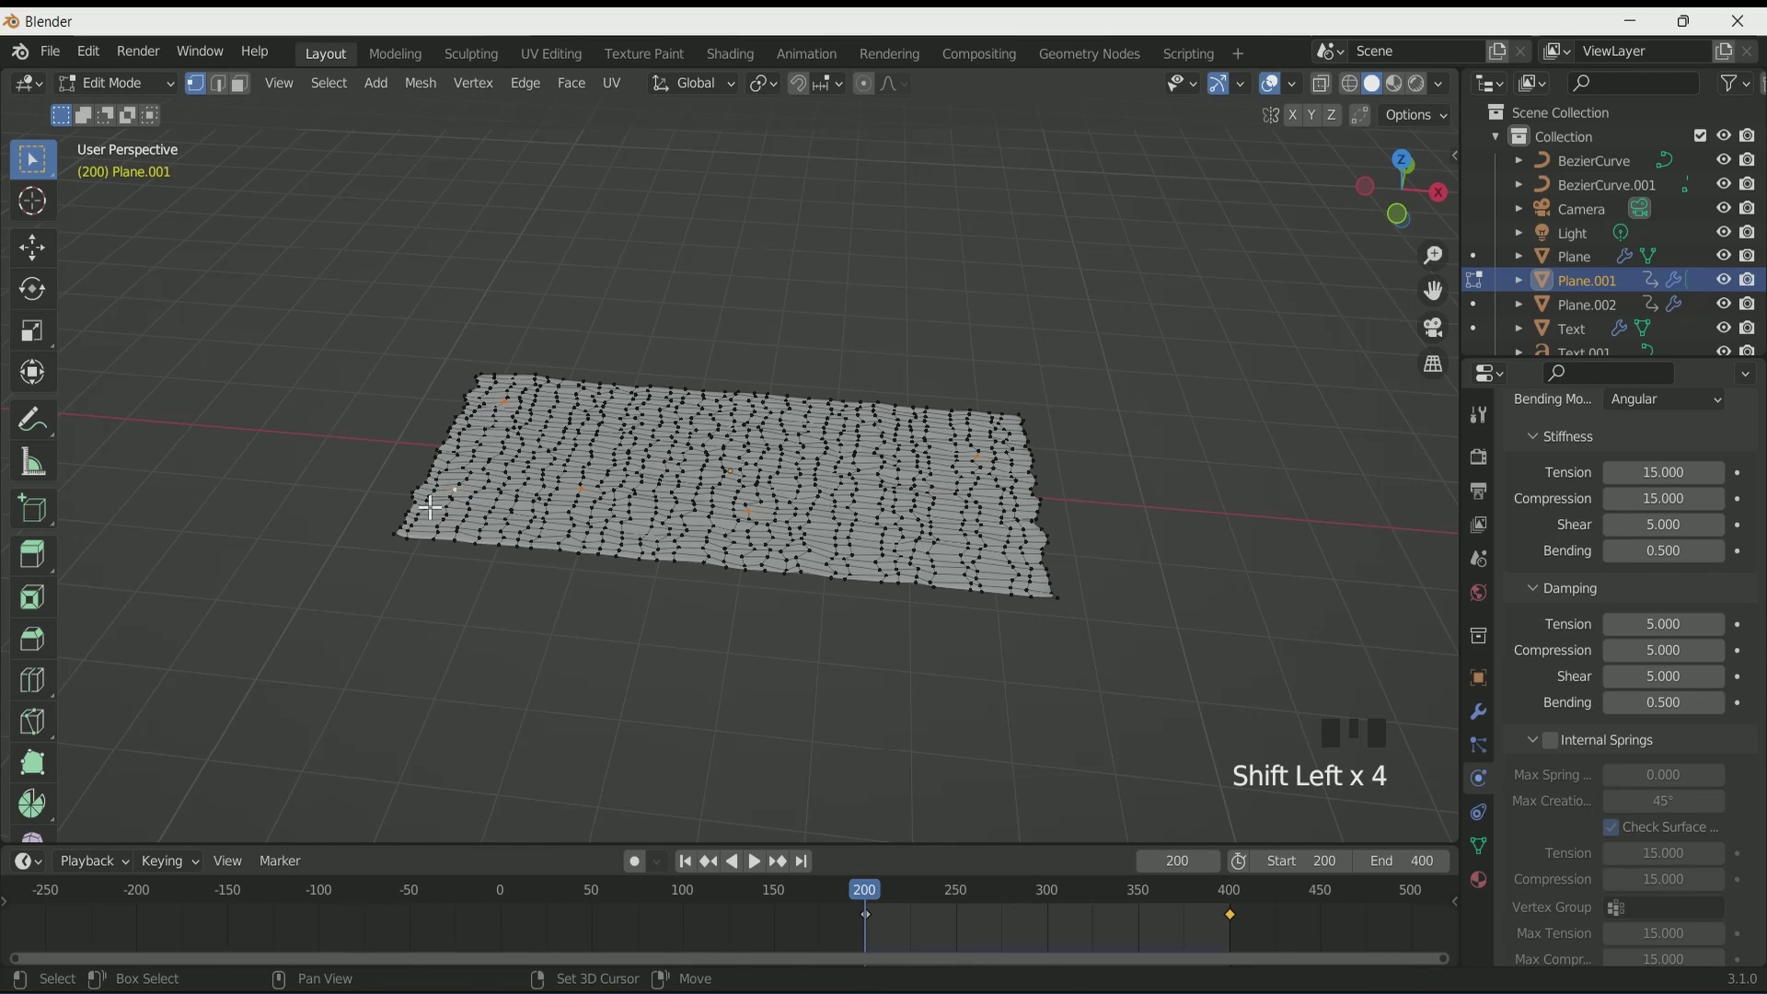
# Step: Select the sheet points to pin, including those along its far edge
pyautogui.click(447, 487)
pyautogui.click(839, 455)
pyautogui.click(780, 396)
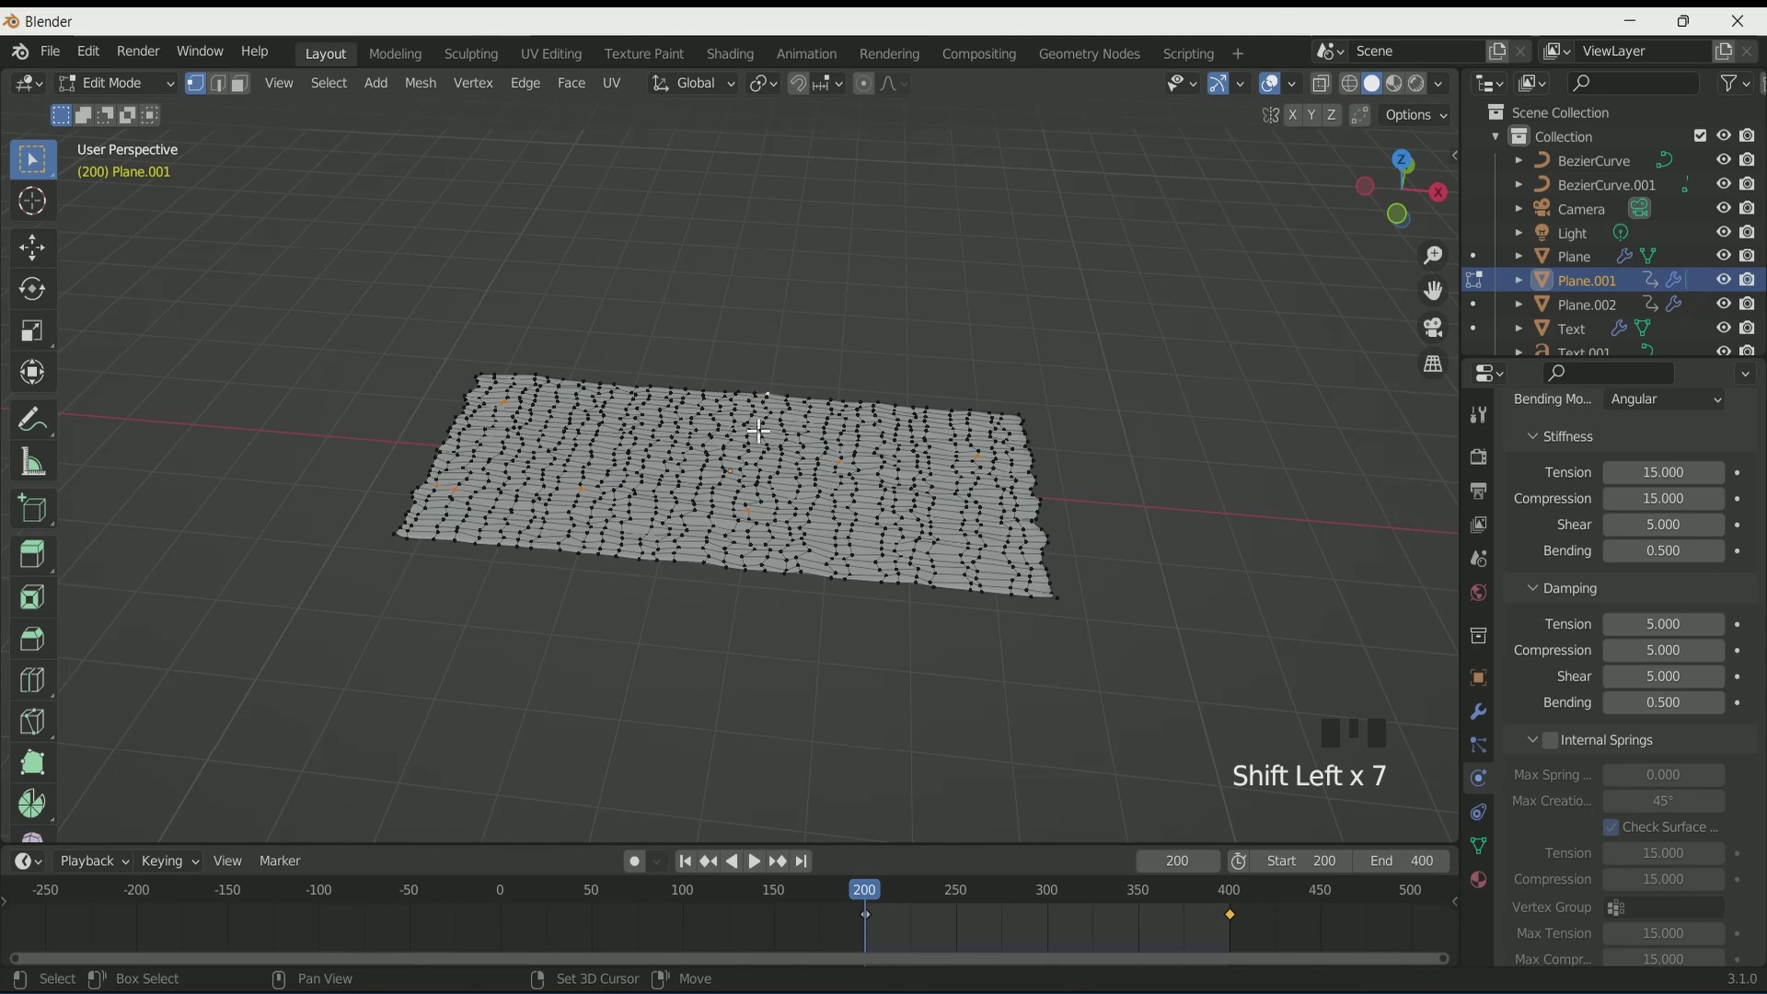
pyautogui.click(774, 386)
pyautogui.click(786, 407)
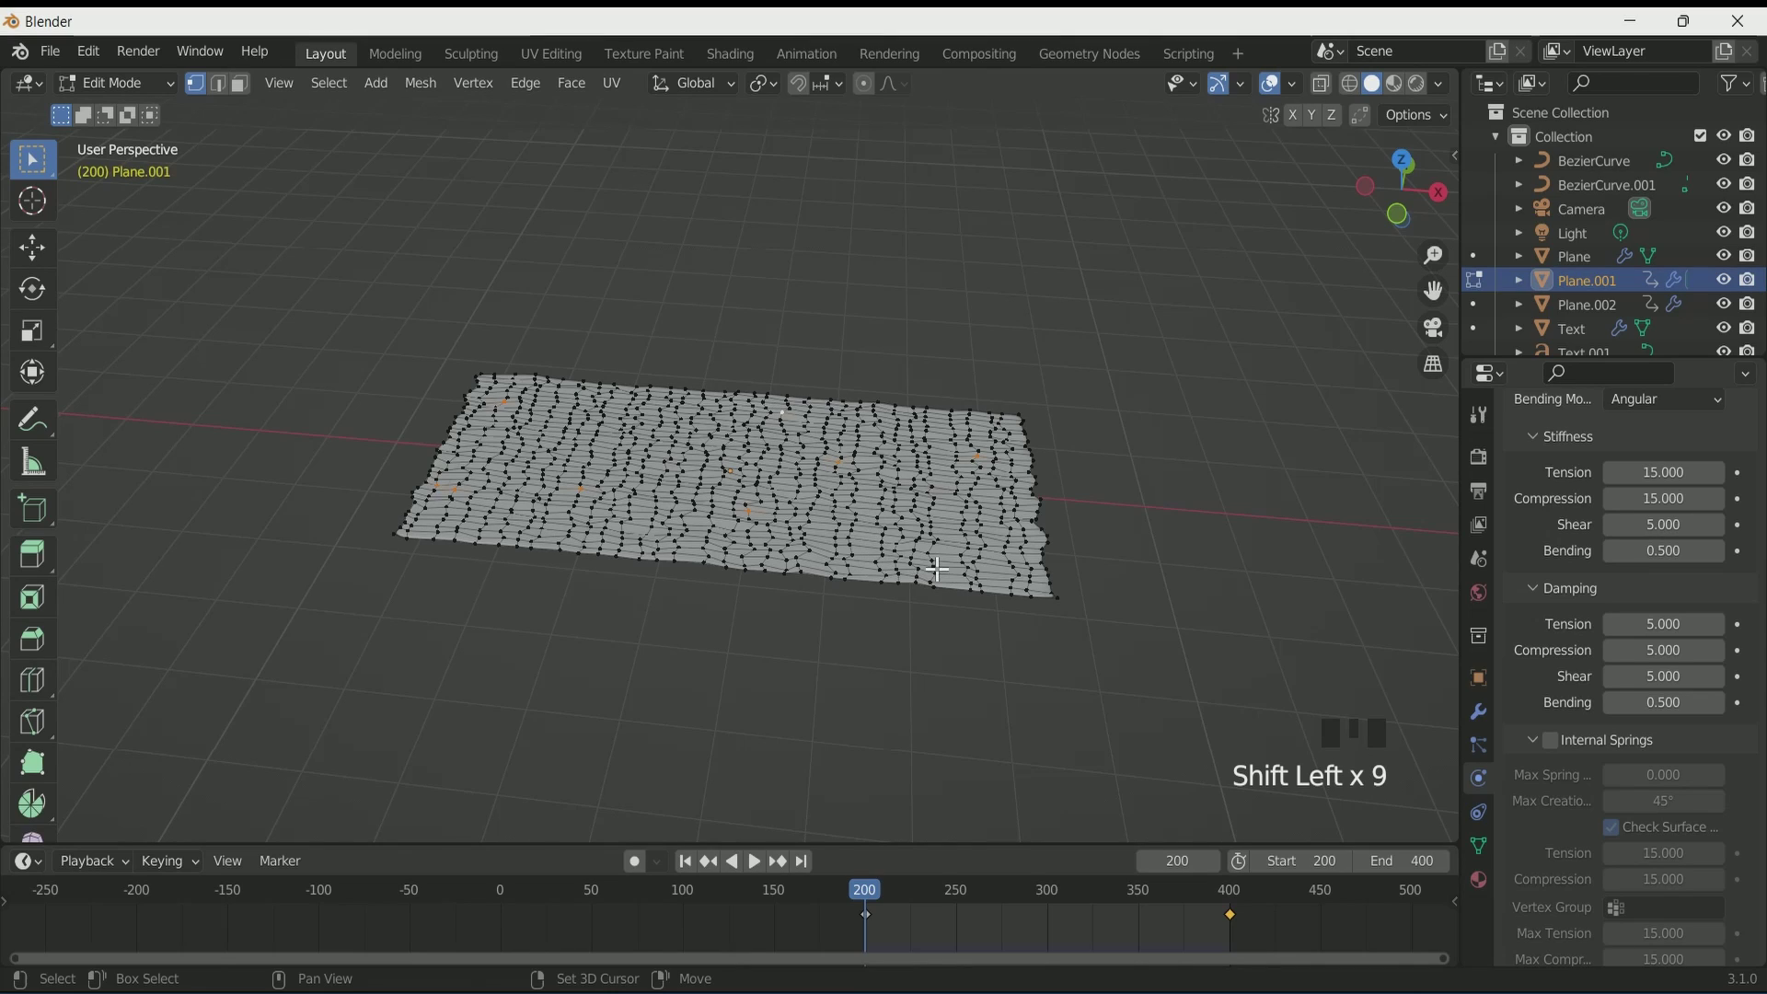
pyautogui.click(940, 560)
# Step: Assign the selection to a vertex group, set it as the cloth Pin Group, and leave Edit Mode
pyautogui.moveTo(1484, 869); pyautogui.dragTo(918, 585)
pyautogui.press('Tab')
pyautogui.scroll(-3)
pyautogui.press('KP_Decimal')
pyautogui.scroll(3)
pyautogui.scroll(-3)
pyautogui.moveTo(836, 604); pyautogui.dragTo(1480, 789)
pyautogui.click(1480, 790)
pyautogui.scroll(-3)
pyautogui.moveTo(1575, 620); pyautogui.dragTo(871, 708)
pyautogui.scroll(3)
pyautogui.press('KP_0')
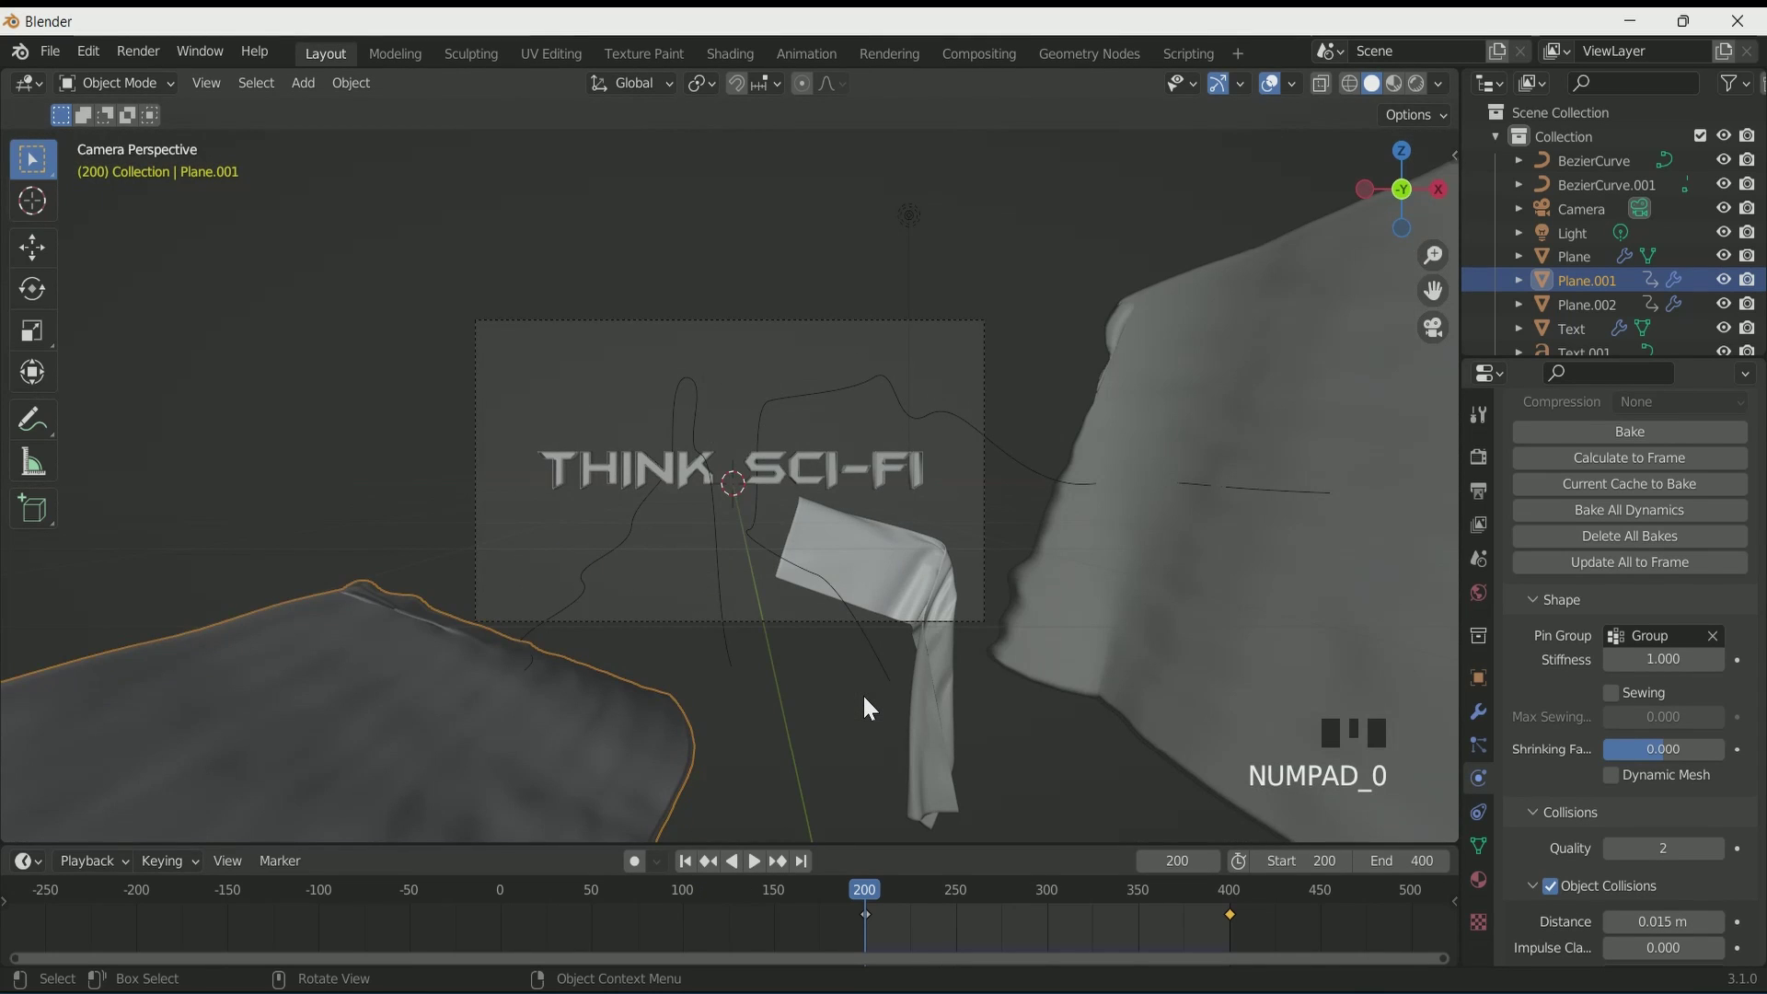
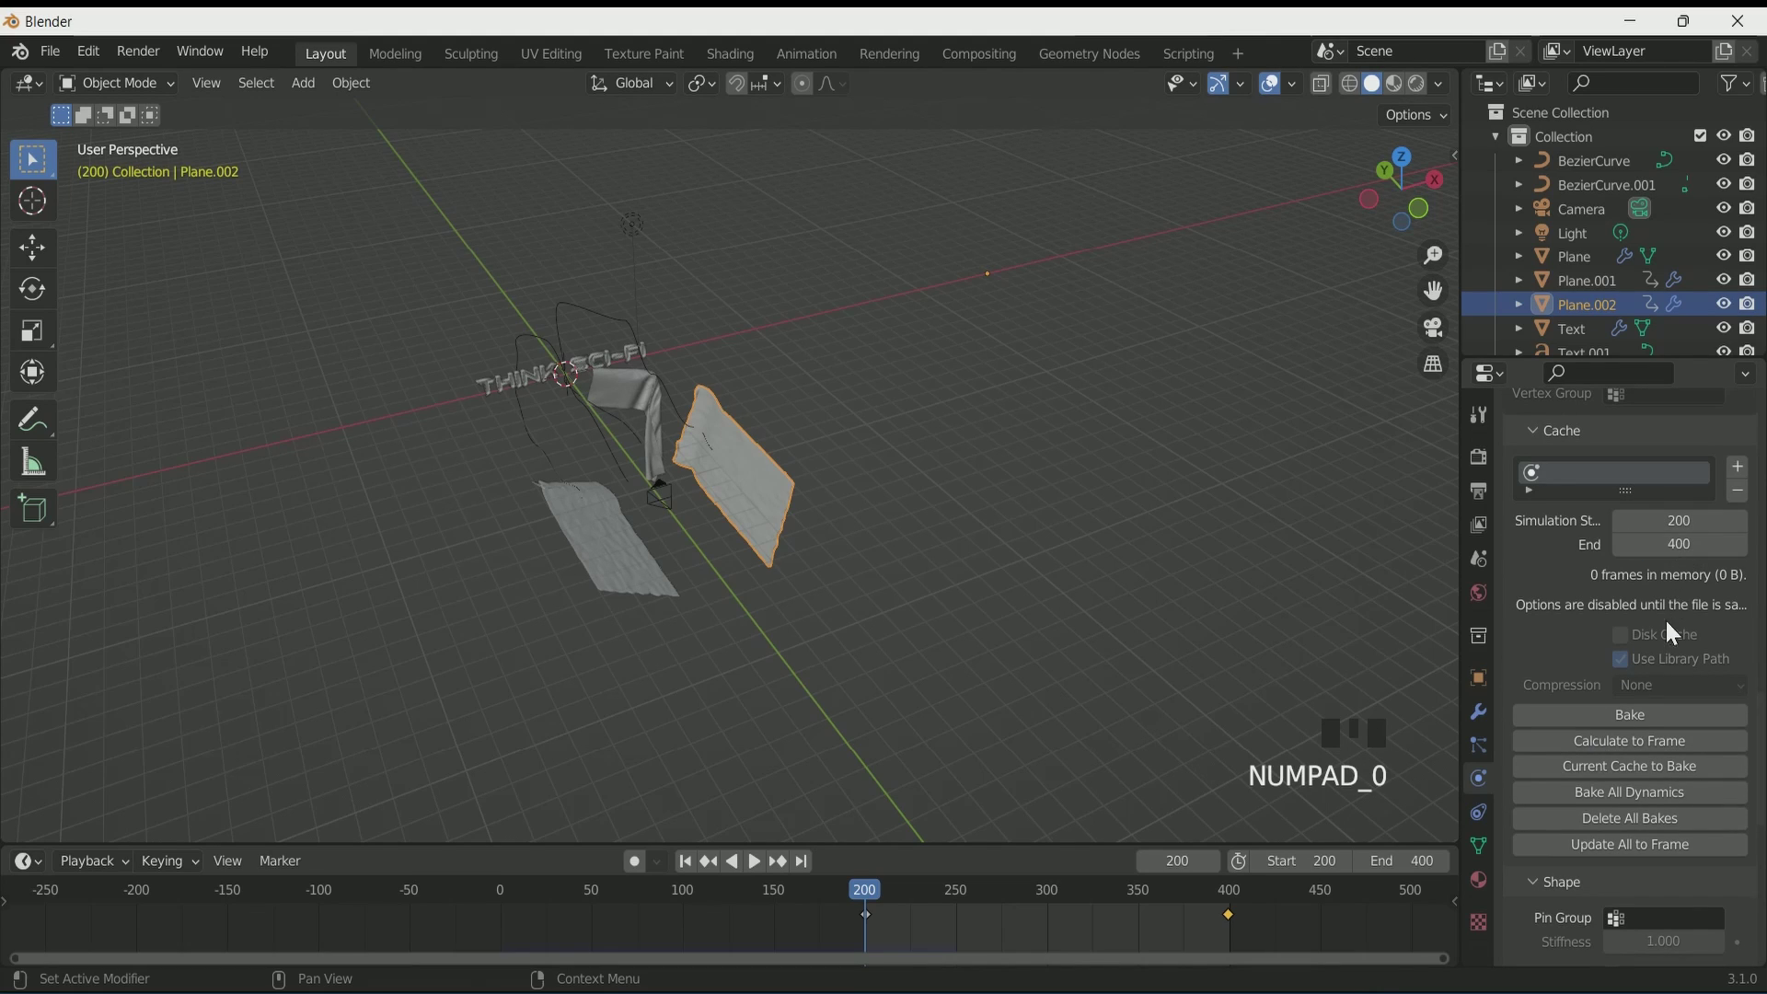
# Step: Set Plane.002's cloth cache to run from frame 200 to 400 and return to camera view
pyautogui.scroll(3)
pyautogui.scroll(-3)
pyautogui.click(1652, 692)
pyautogui.press('KP_0')
pyautogui.scroll(3)
pyautogui.scroll(-3)
# Step: Play the simulation to see the sheet billow around the text, then orbit to inspect the cloths
pyautogui.press('space')
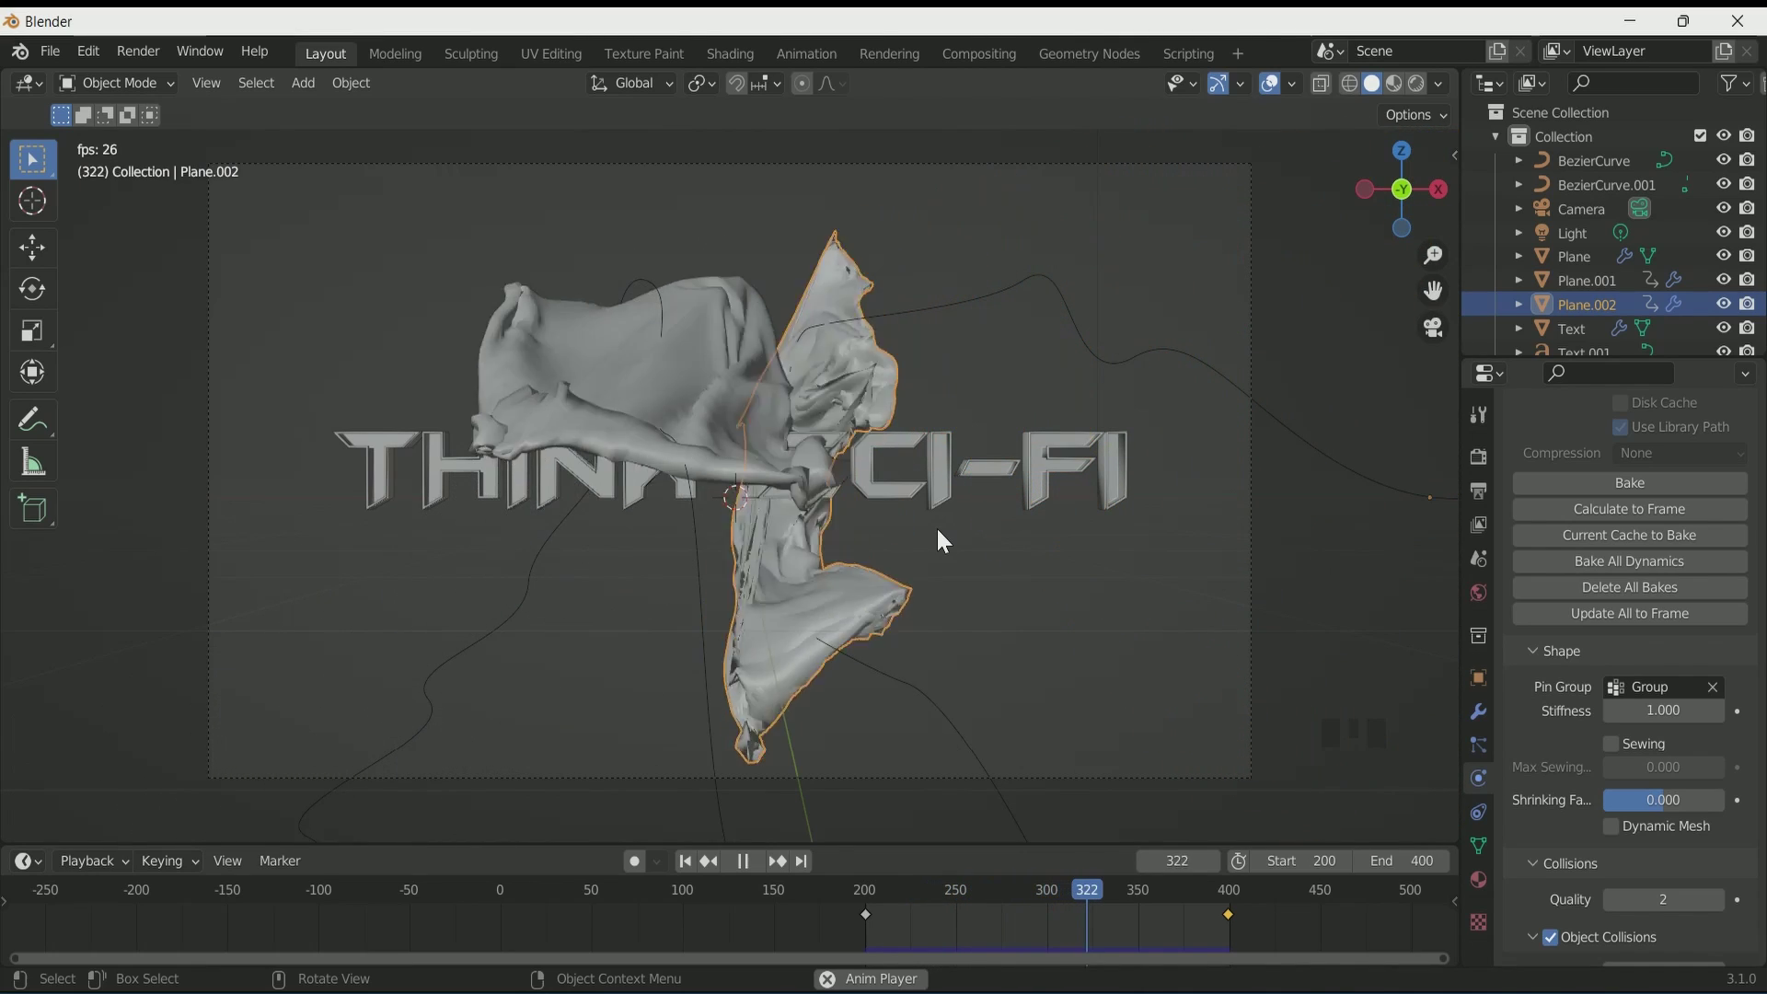
pyautogui.press('space')
pyautogui.scroll(-3)
pyautogui.moveTo(938, 565); pyautogui.dragTo(871, 579)
pyautogui.moveTo(897, 581); pyautogui.dragTo(1033, 505)
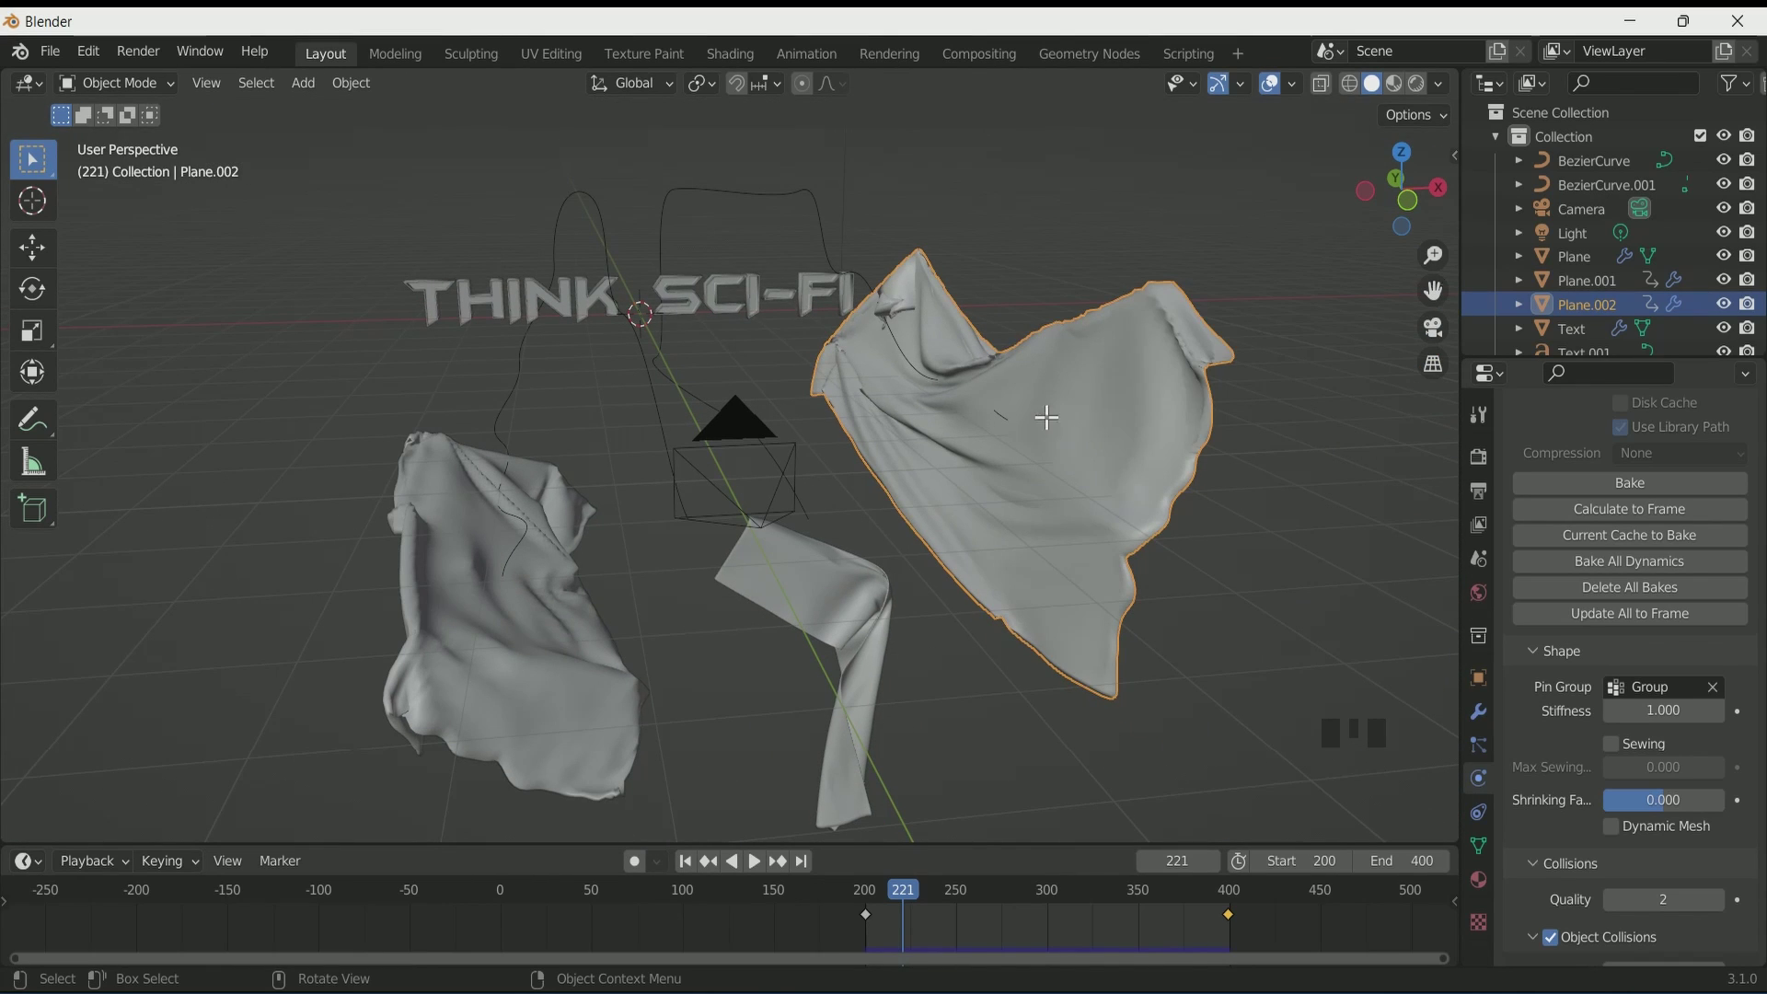
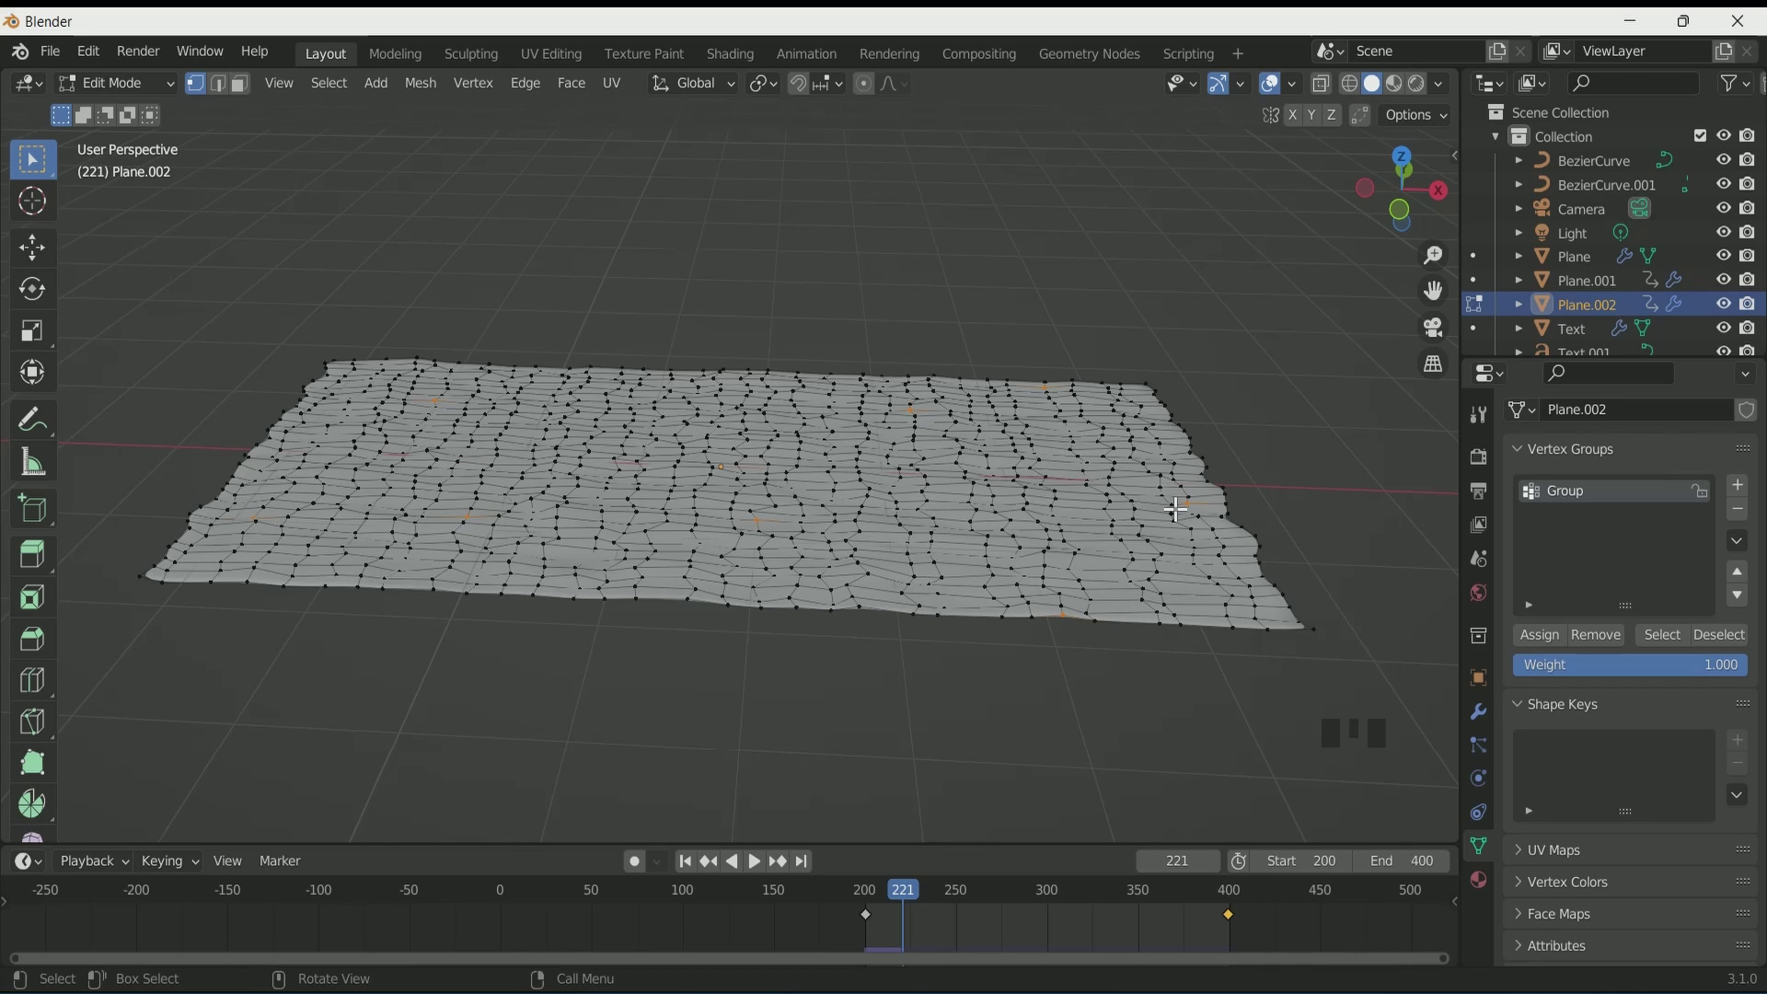
# Step: Leave the cloth mesh, select BezierCurve.001 and start editing its control points
pyautogui.press('Tab')
pyautogui.scroll(-3)
pyautogui.click(511, 445)
pyautogui.scroll(3)
pyautogui.press('KP_Decimal')
pyautogui.scroll(3)
# Step: Reshape the swirling curve, scaling a control point's handles by 2.114
pyautogui.moveTo(568, 460); pyautogui.dragTo(599, 389)
pyautogui.scroll(-3)
pyautogui.moveTo(621, 401); pyautogui.dragTo(673, 385)
pyautogui.scroll(3)
pyautogui.press('Tab')
pyautogui.press('Tab')
# Step: Scale the top-bend control point of the swirl path curve up by about 2.1 in Edit Mode
pyautogui.press('Tab')
pyautogui.click(543, 324)
pyautogui.press('s')
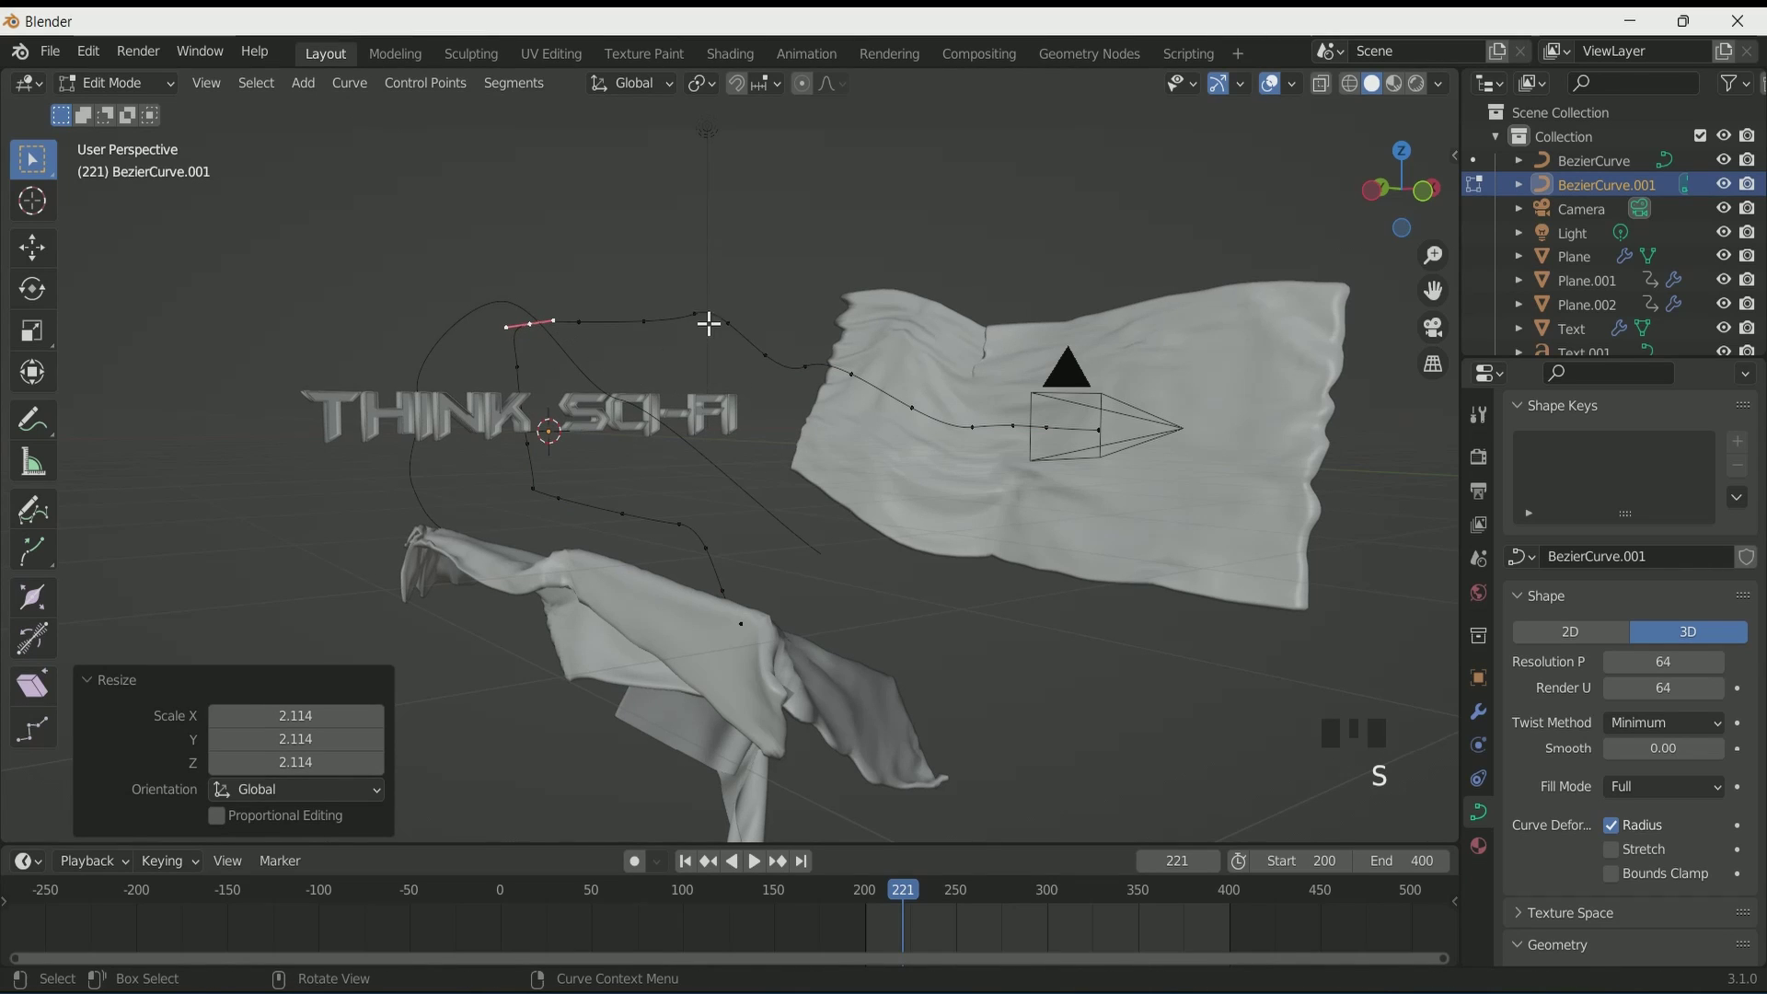
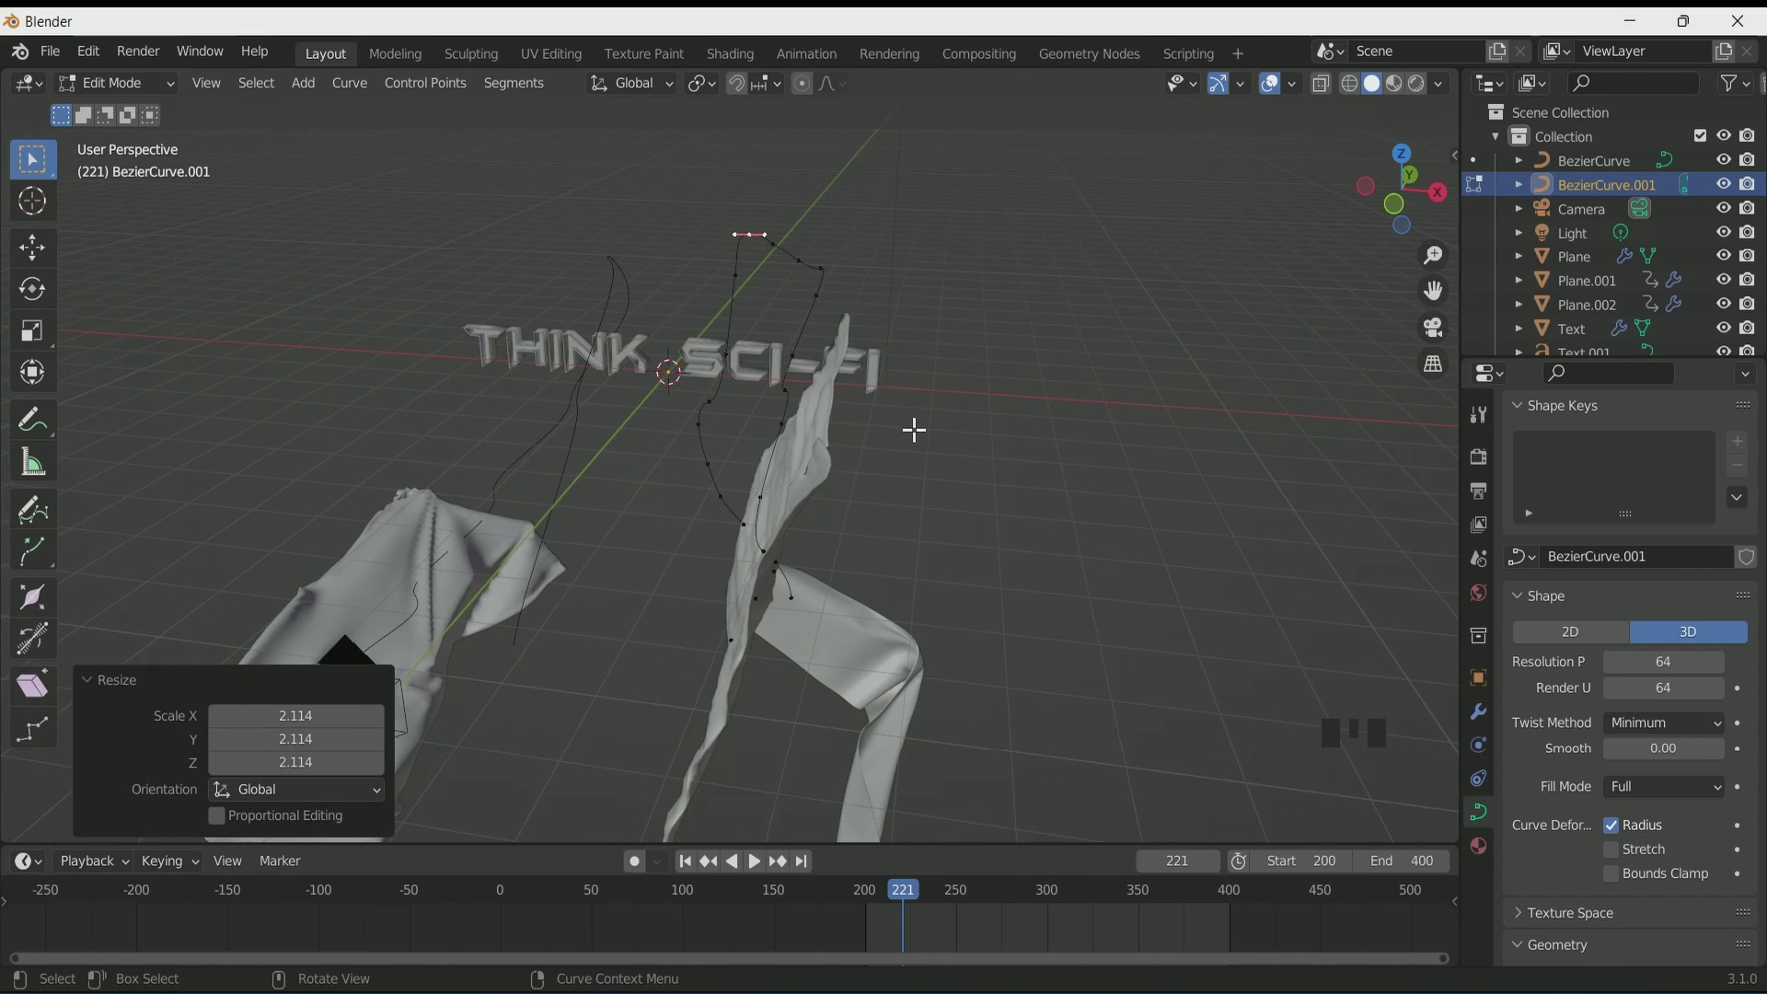
pyautogui.press('Tab')
pyautogui.scroll(-3)
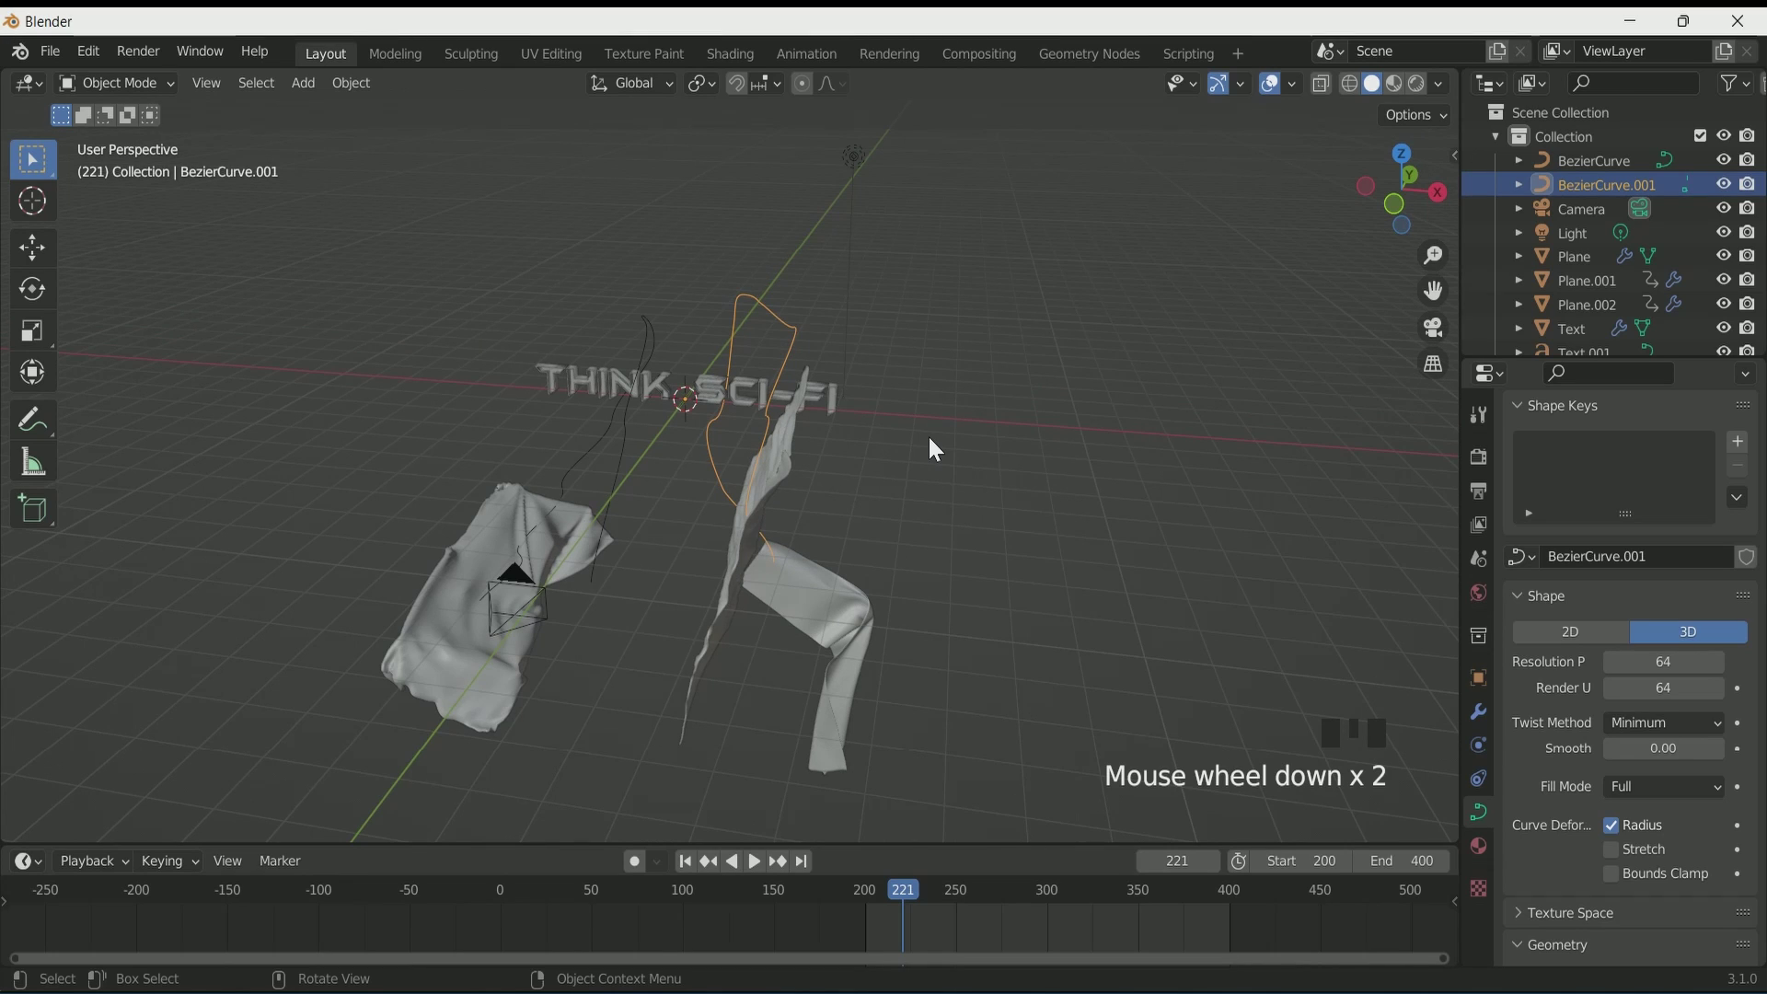
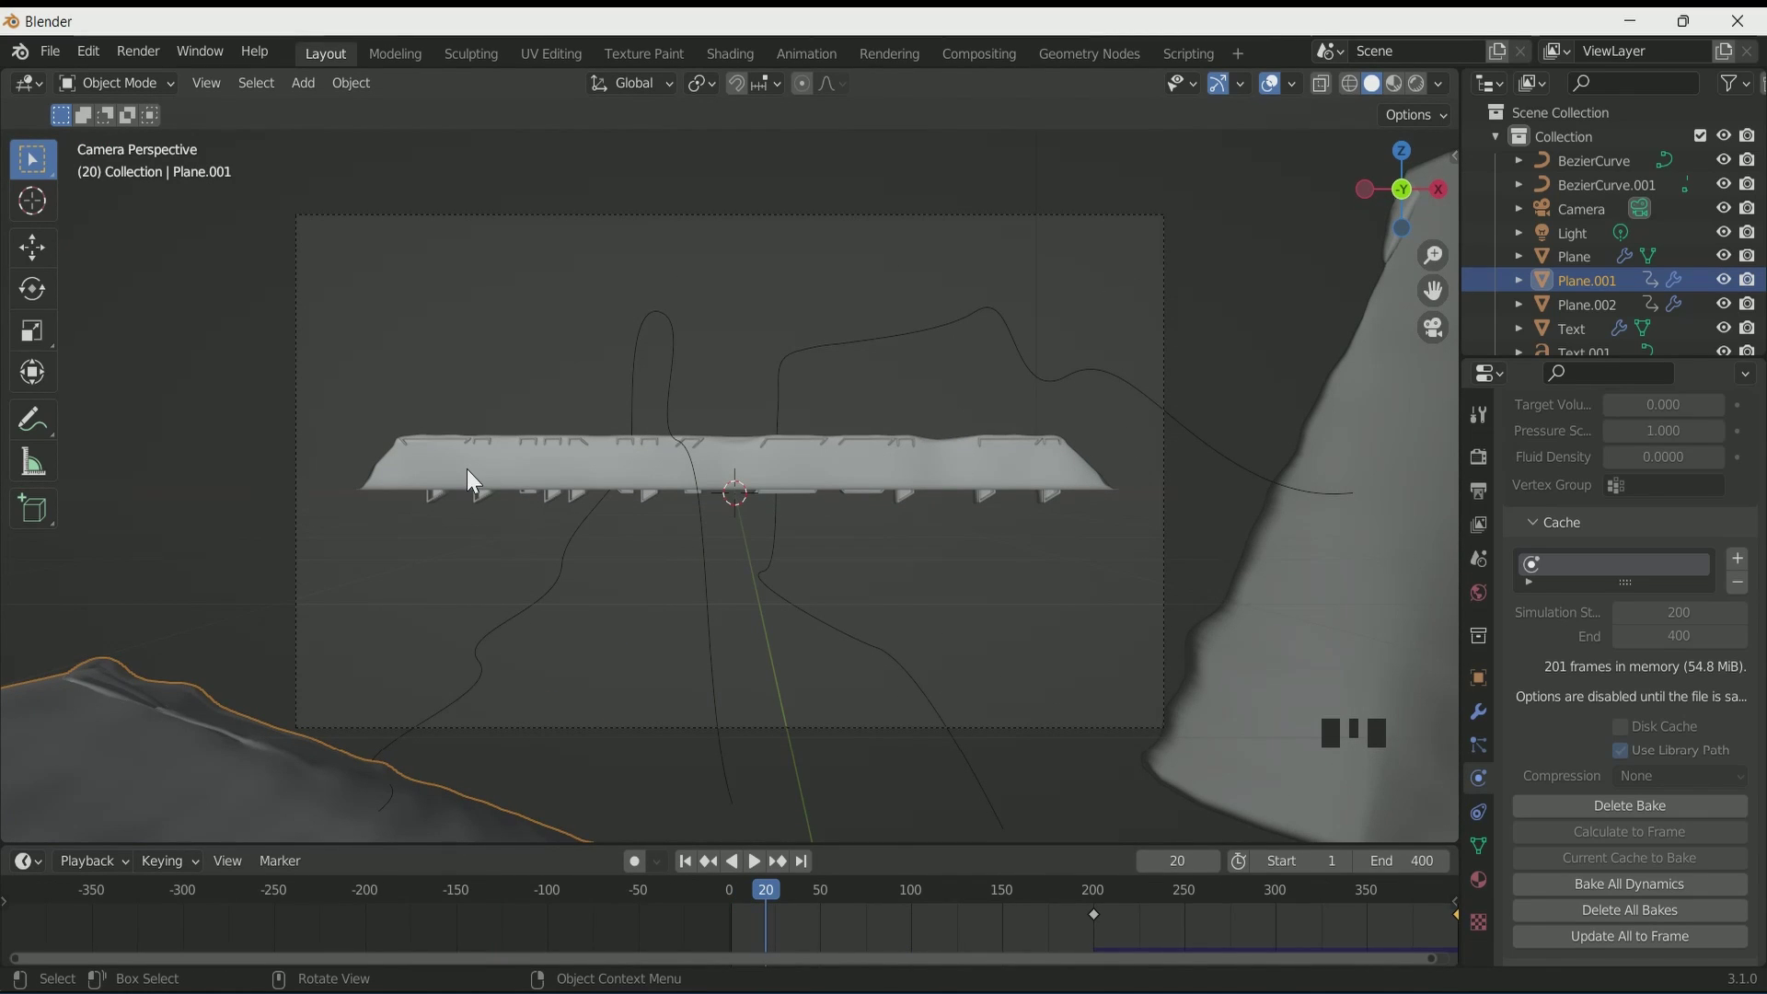
# Step: Step the timeline back a couple of frames so the cloth re-bakes, landing on frame 19
pyautogui.press('Right')
pyautogui.press('Left')
pyautogui.press('Left')
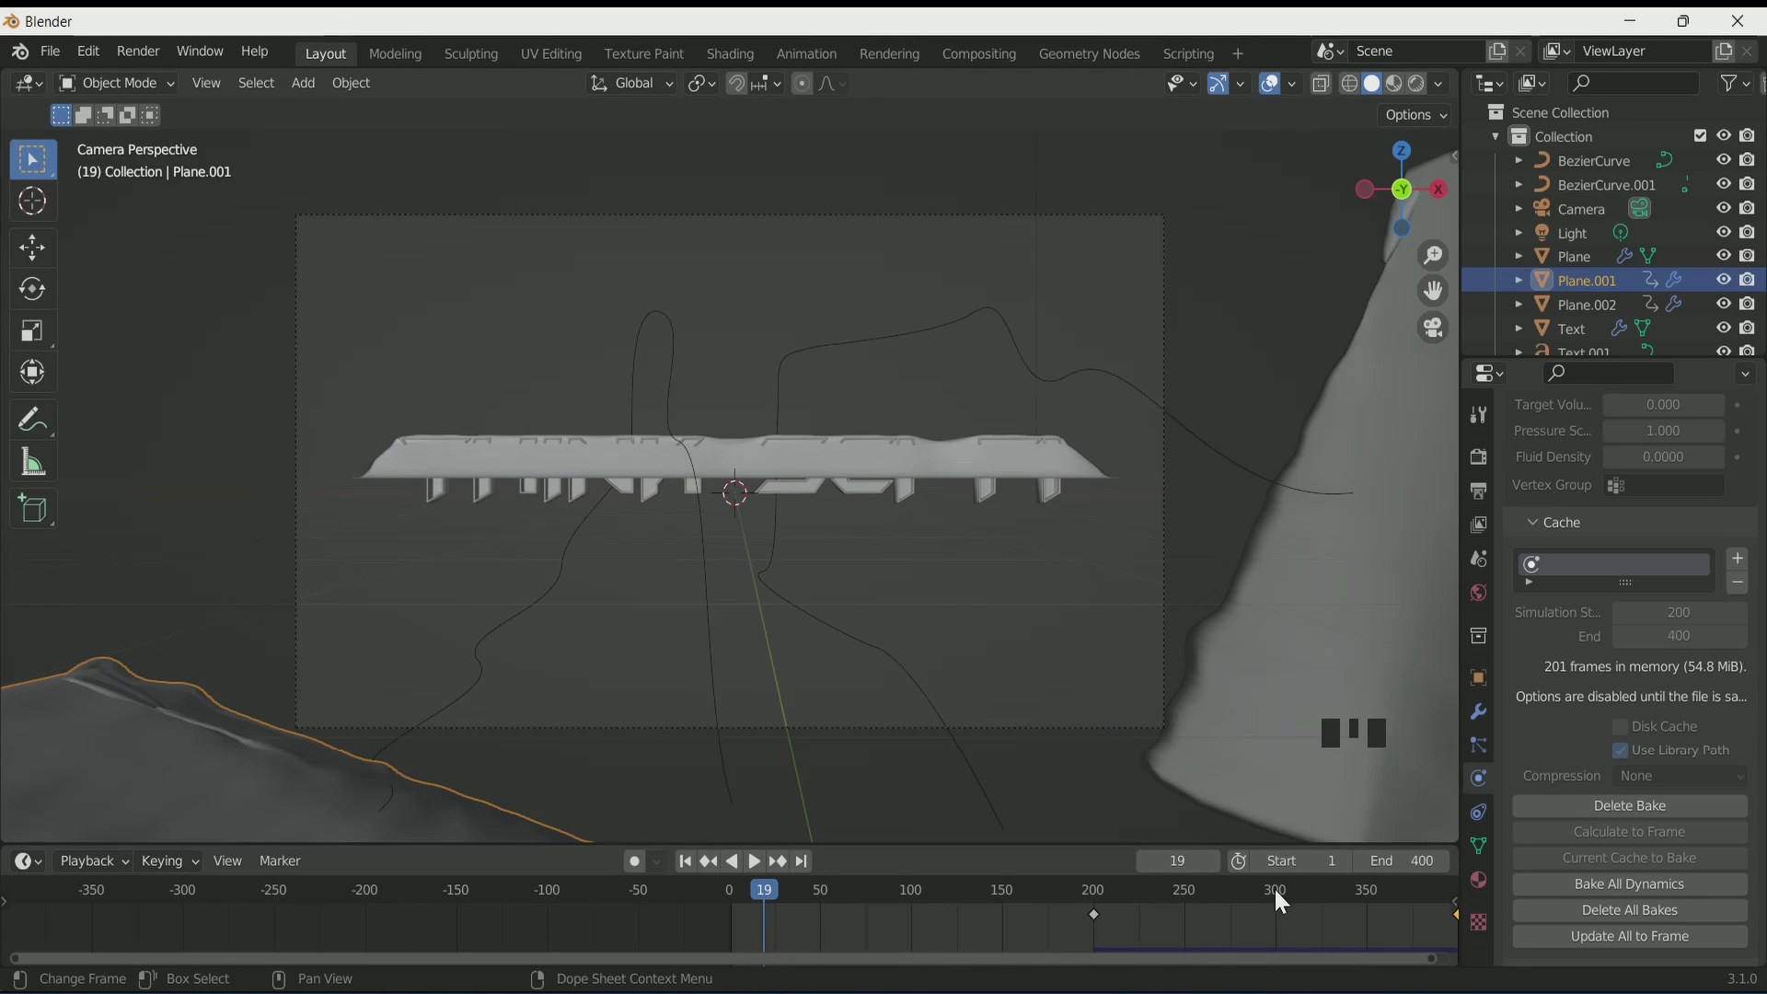
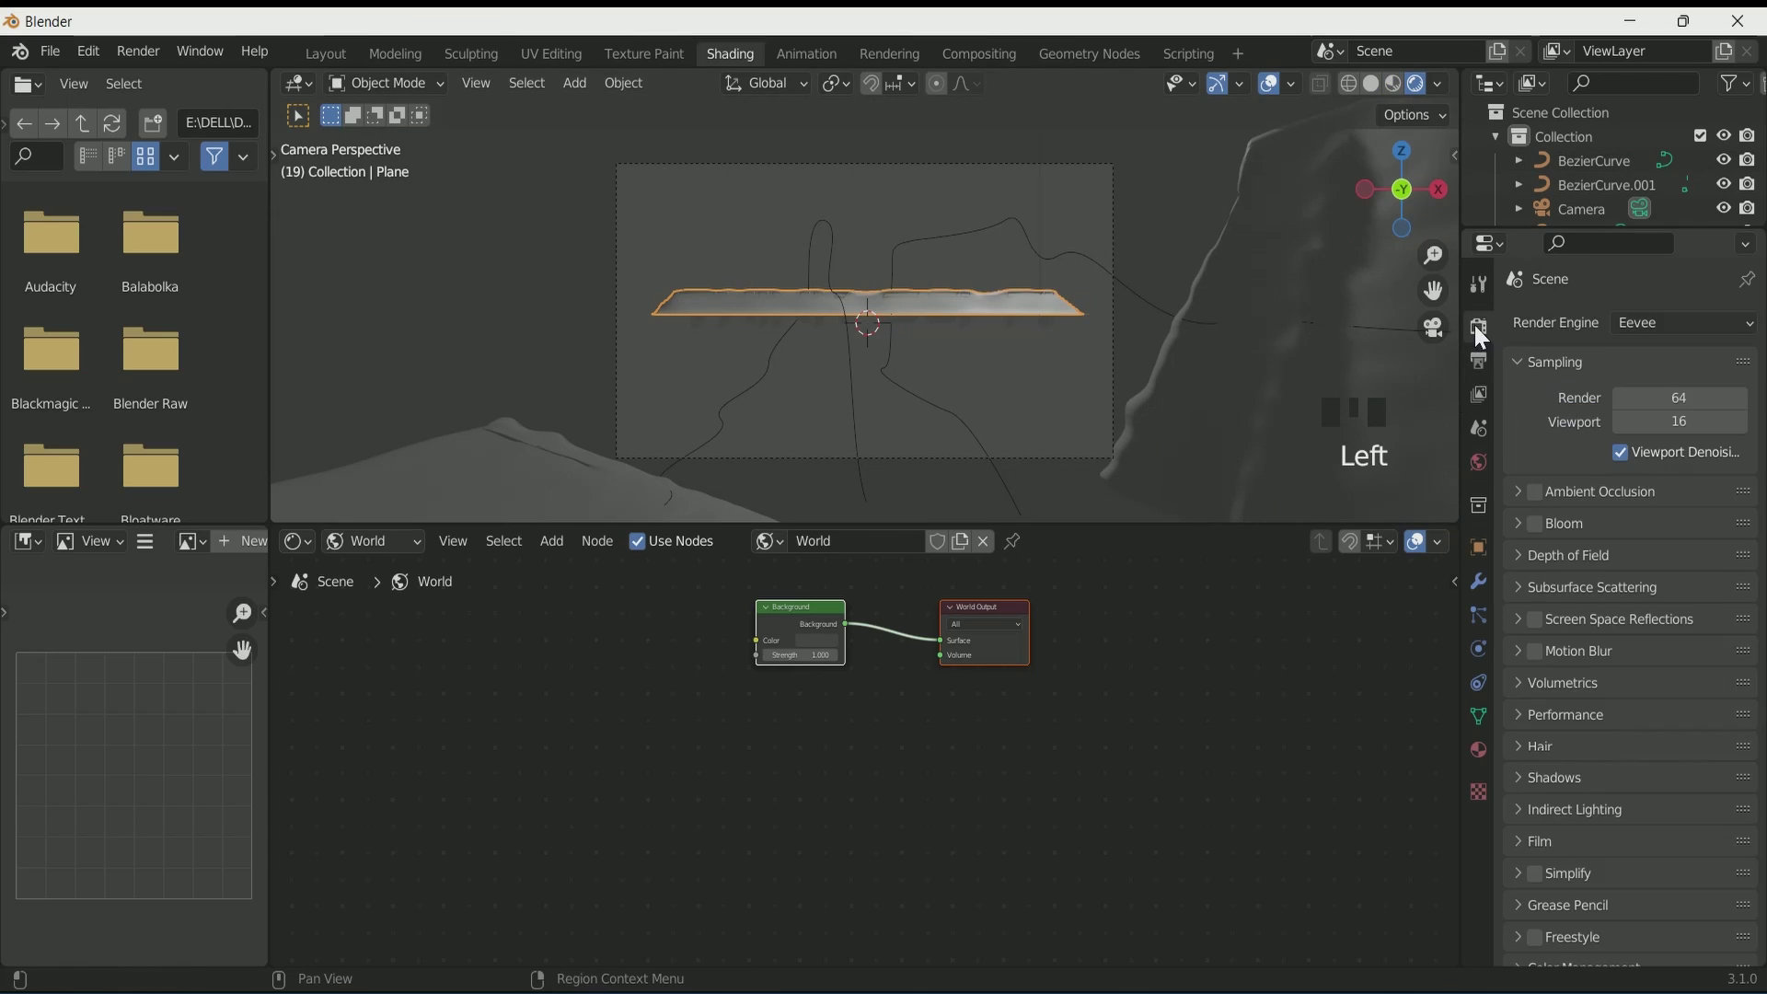
# Step: Add a Principled Volume to the World Output's Volume socket with density 0.05 and a bluish colour
pyautogui.click(1539, 504)
pyautogui.moveTo(1548, 543); pyautogui.dragTo(1541, 632)
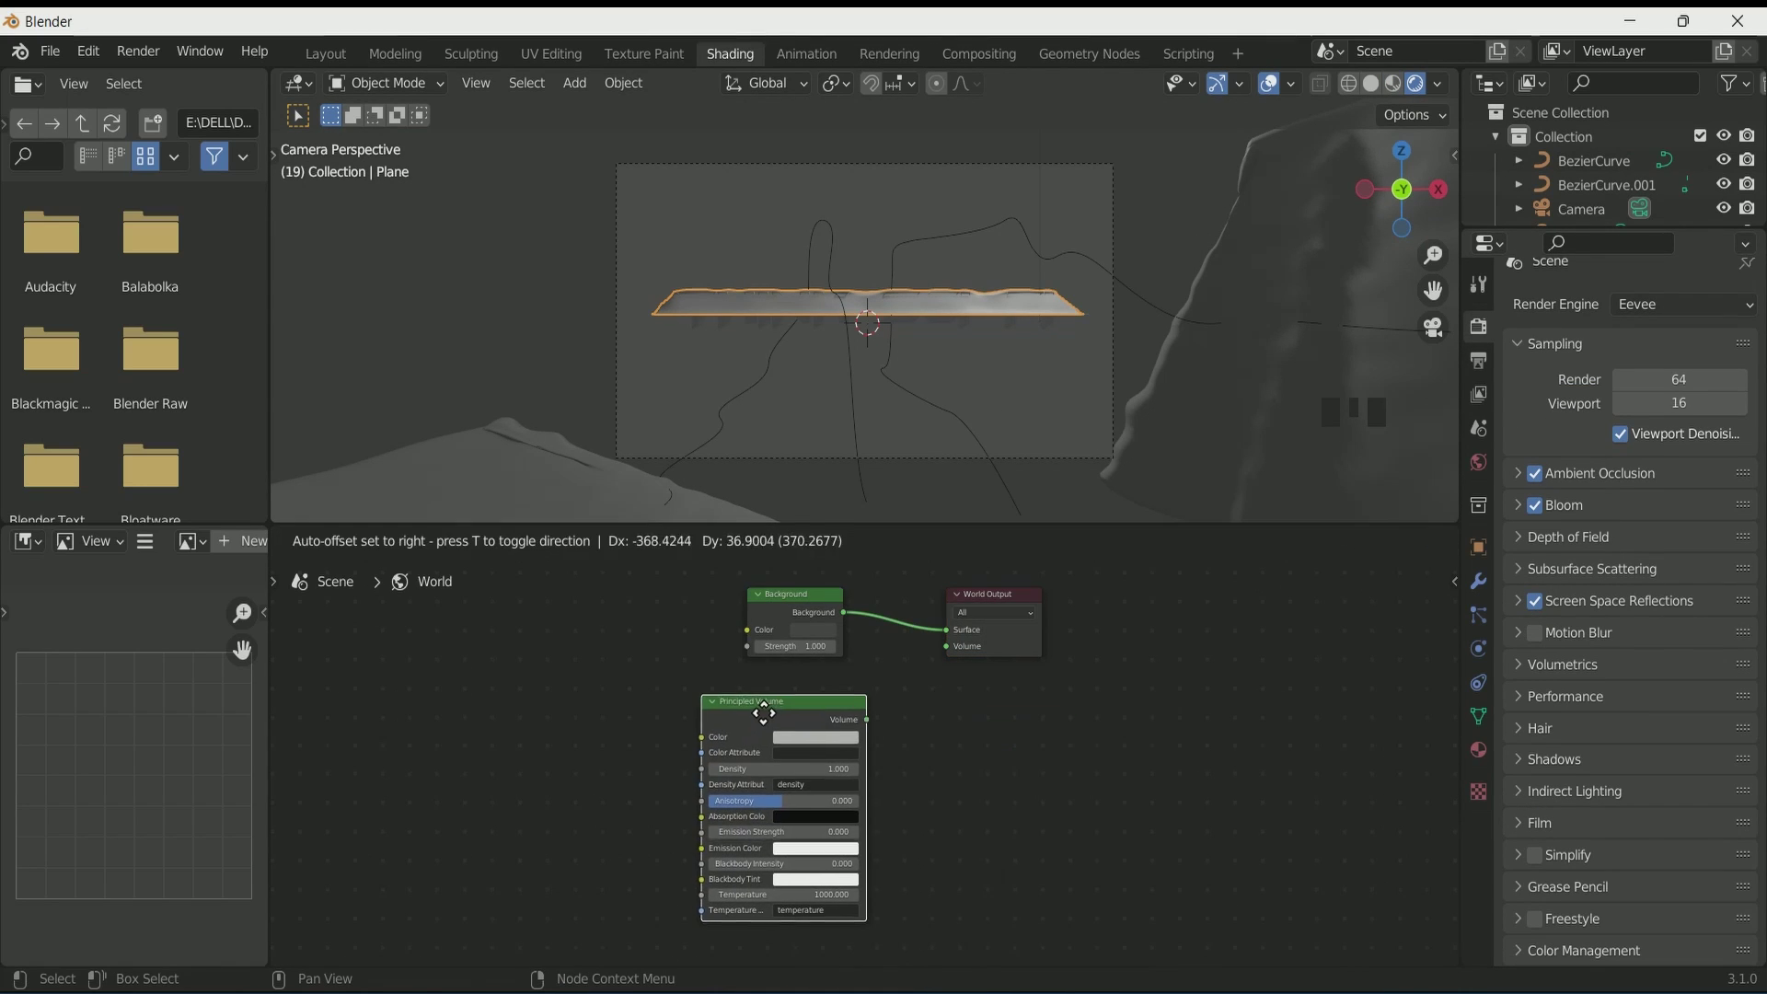
pyautogui.moveTo(957, 662); pyautogui.dragTo(835, 483)
pyautogui.scroll(3)
pyautogui.scroll(-3)
pyautogui.scroll(3)
pyautogui.scroll(-3)
pyautogui.click(997, 150)
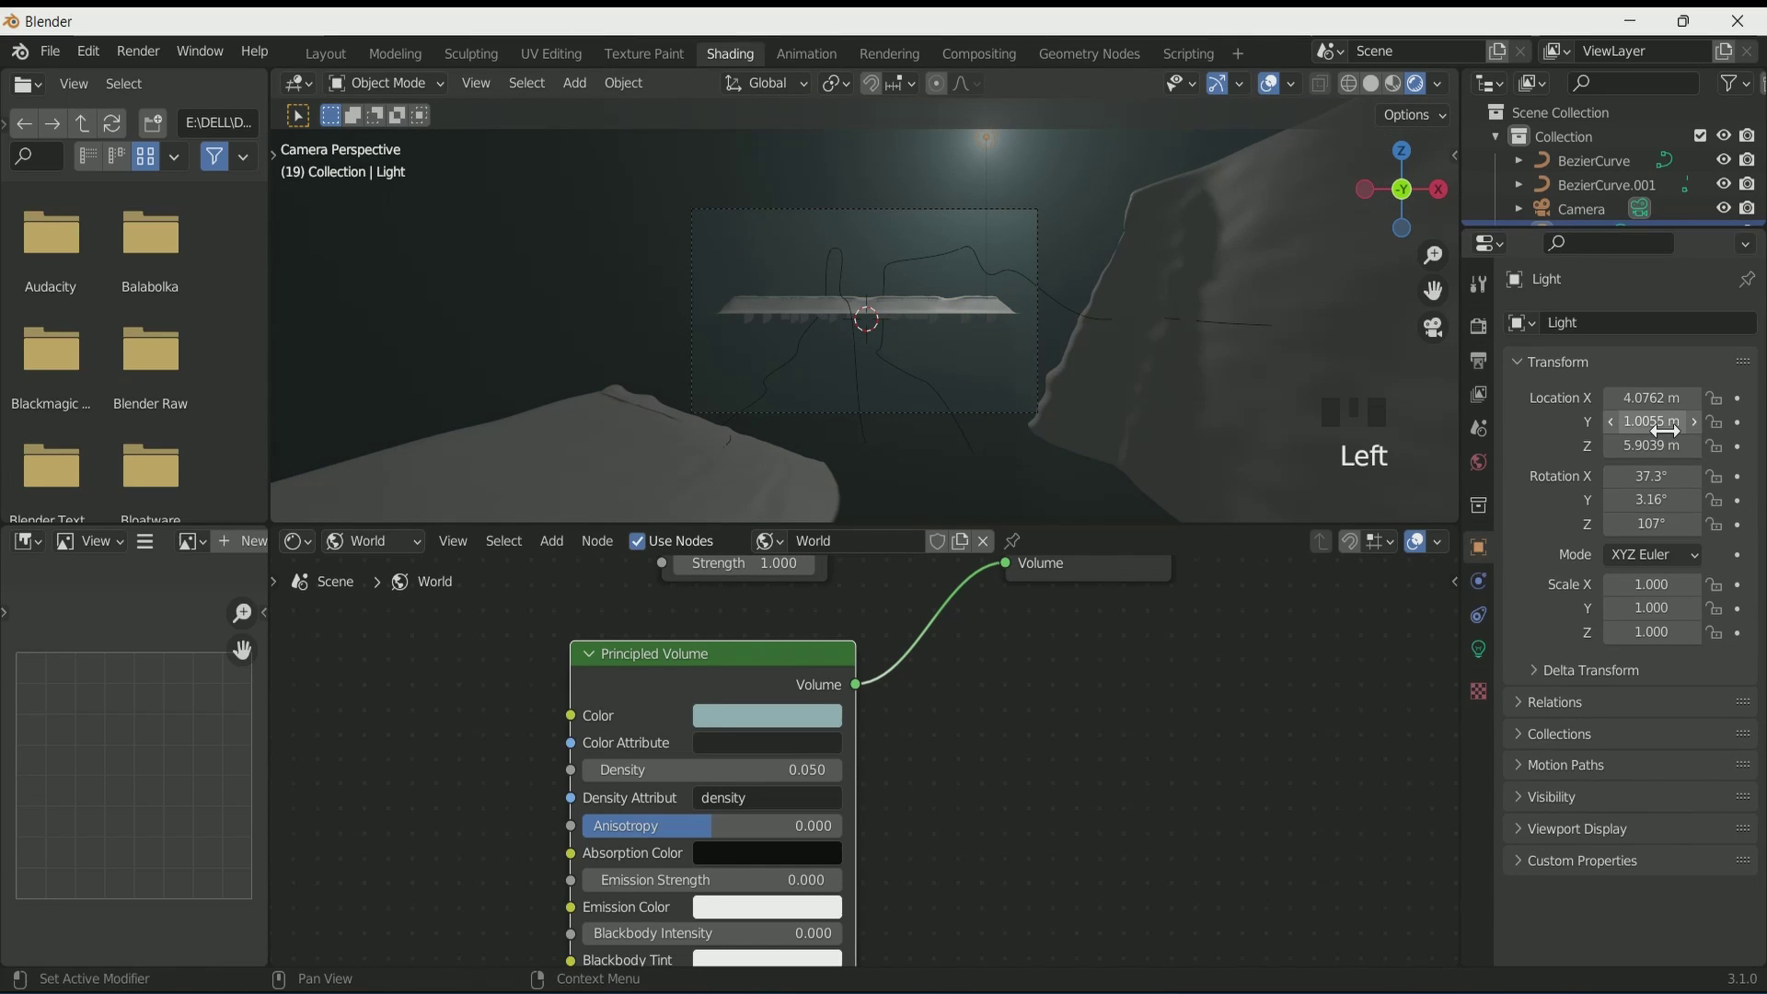
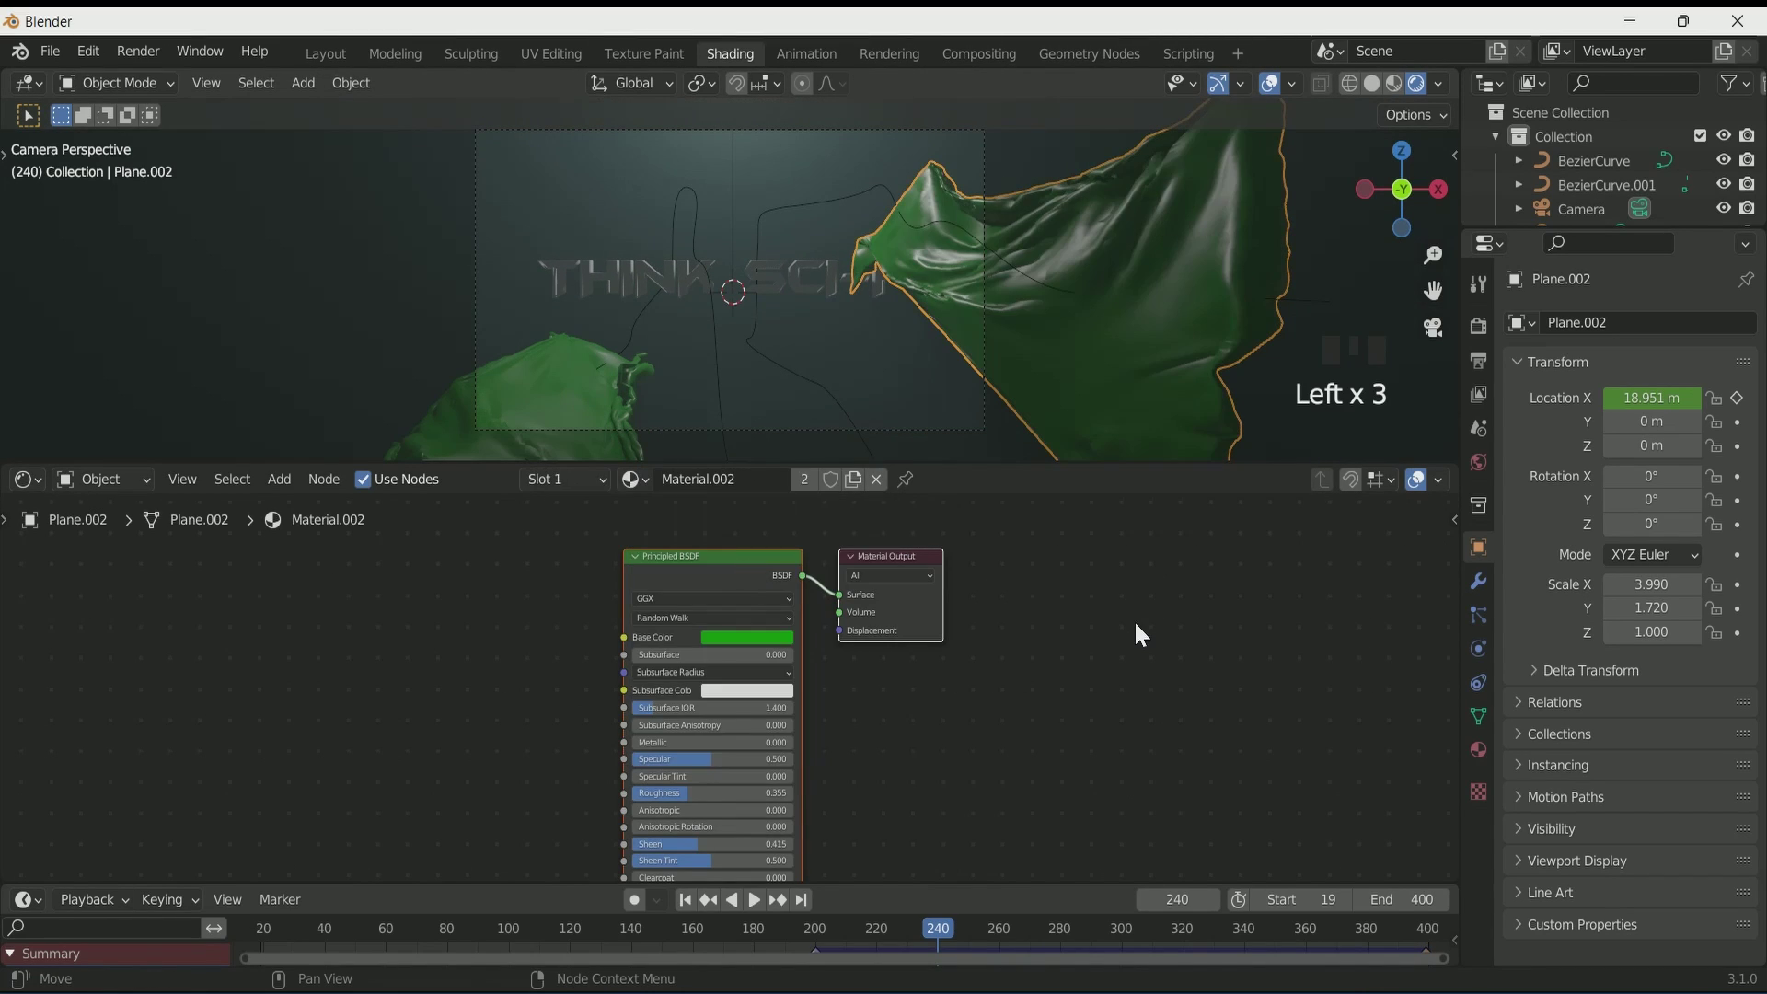
# Step: Assign green Material.002 to both cloth sheets and scrub the animation to around frame 206 to check
pyautogui.press('space')
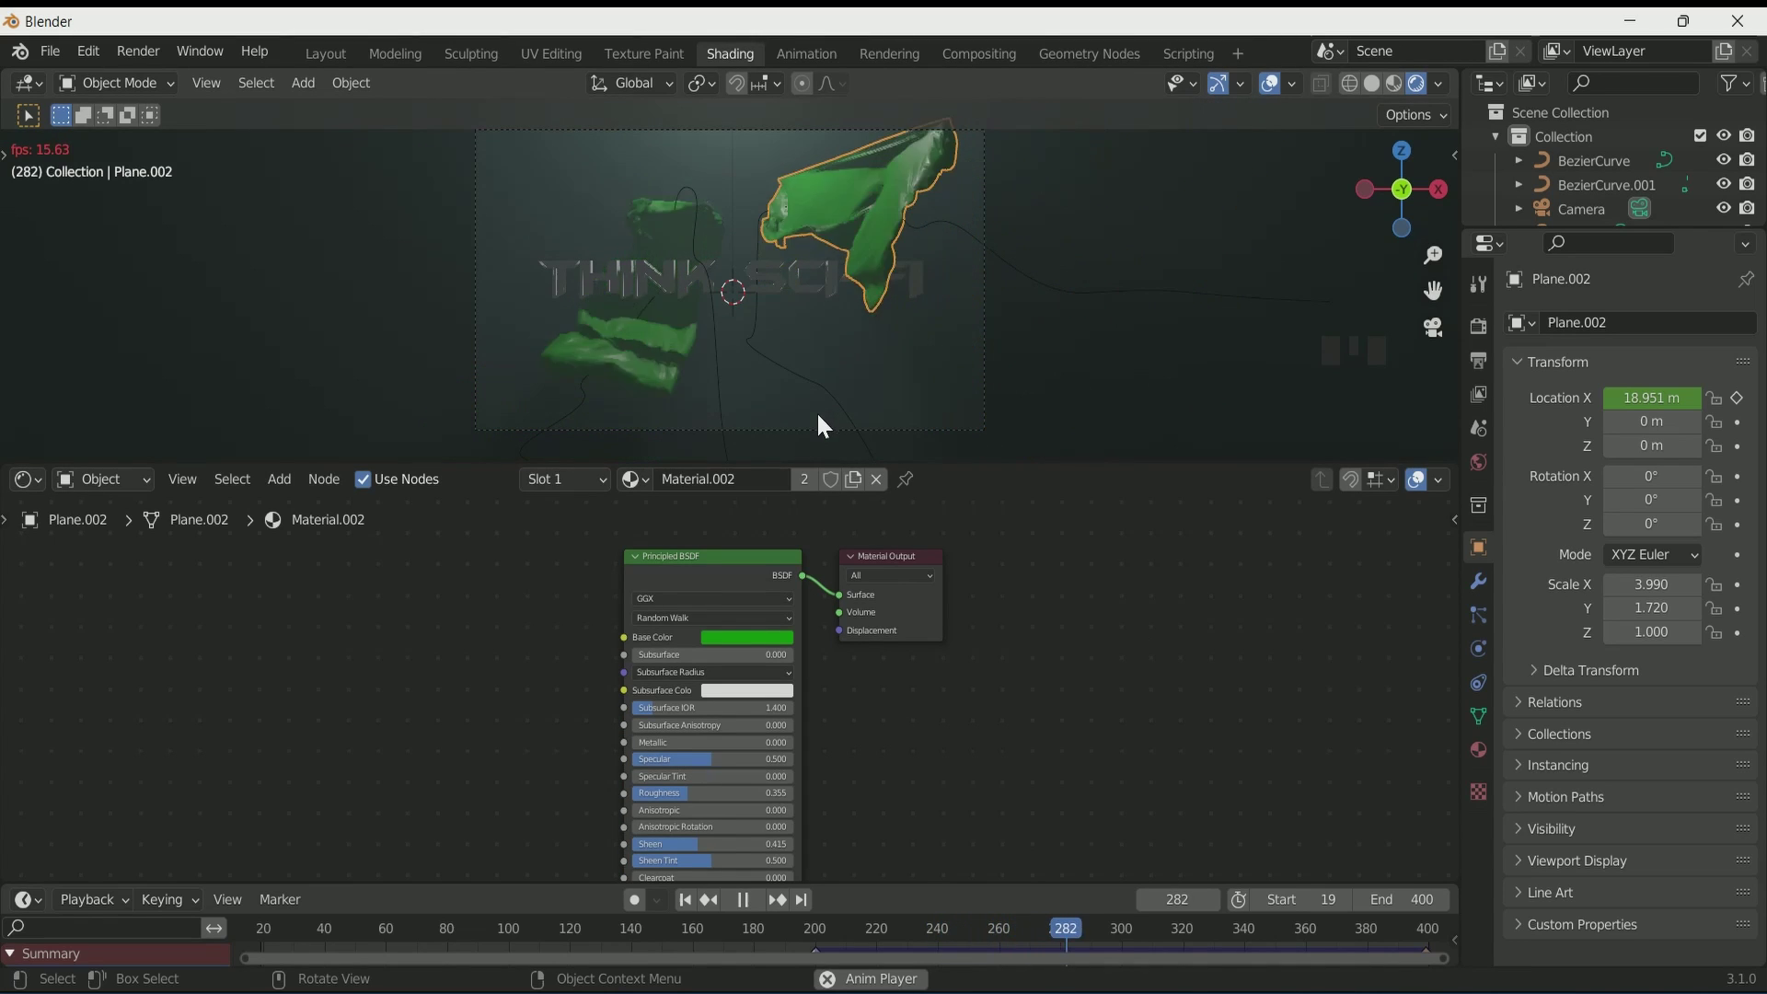
pyautogui.click(1276, 99)
pyautogui.scroll(3)
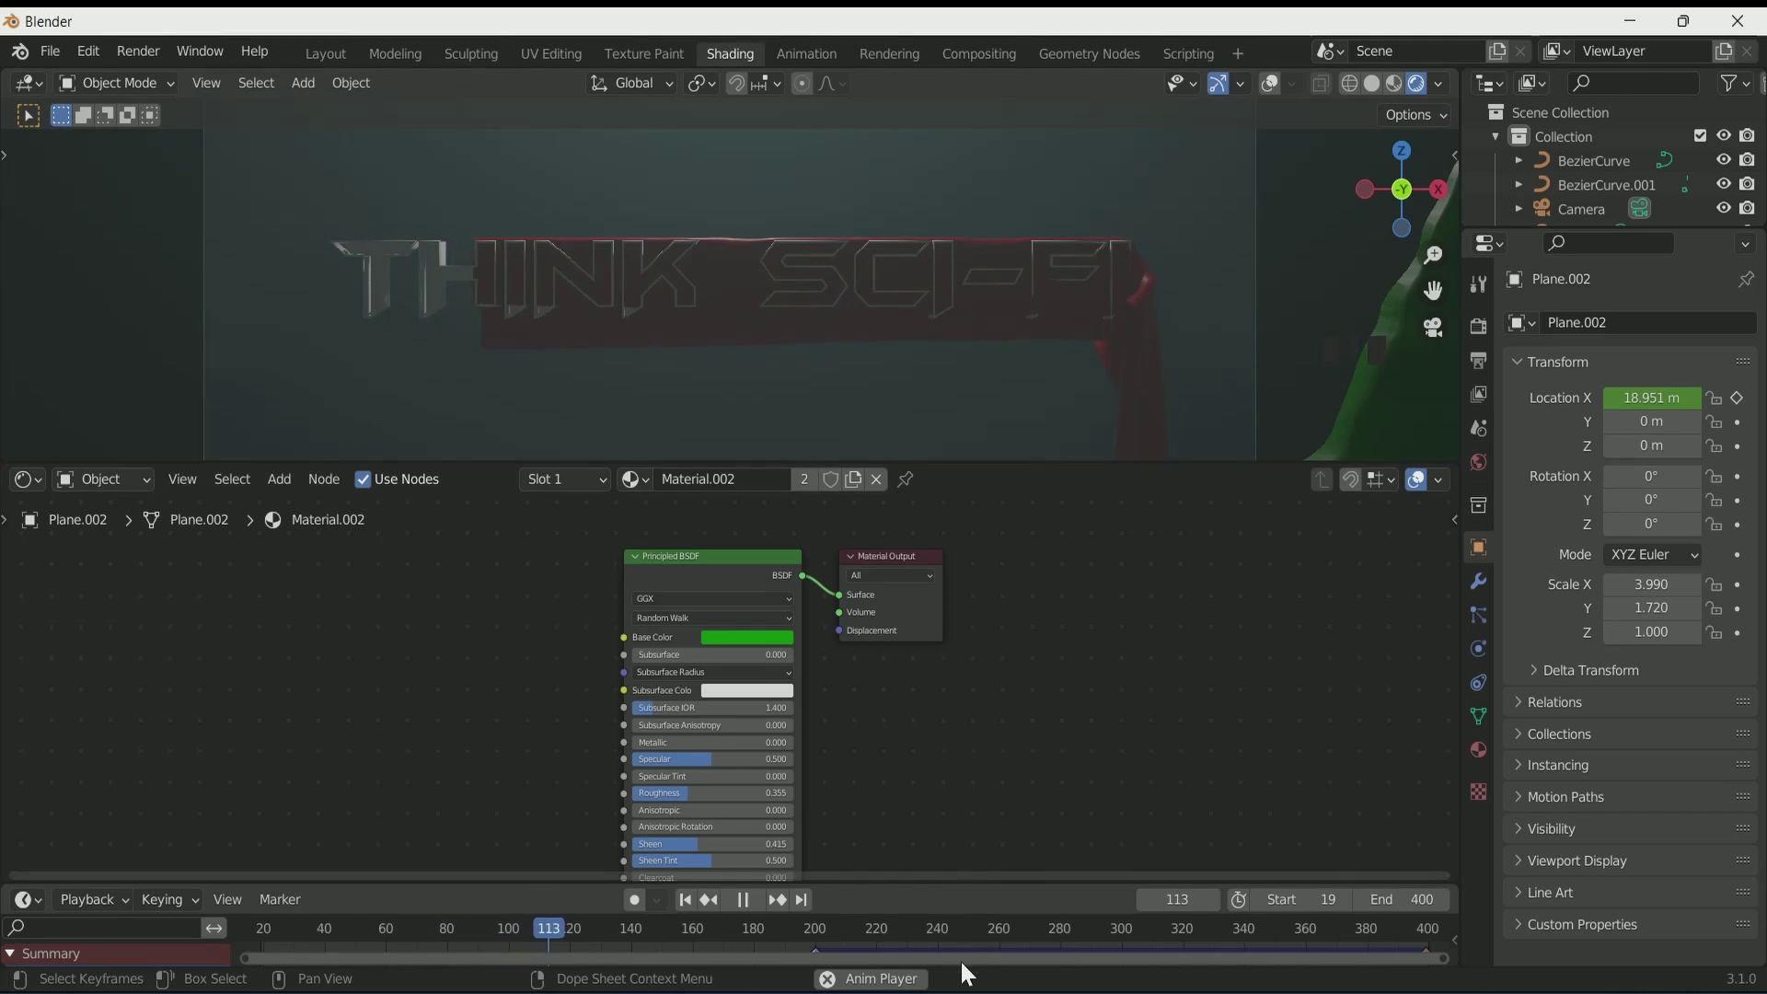
pyautogui.moveTo(838, 934); pyautogui.dragTo(1198, 932)
pyautogui.press('space')
pyautogui.moveTo(1177, 937); pyautogui.dragTo(643, 176)
pyautogui.click(1278, 90)
pyautogui.scroll(-3)
pyautogui.moveTo(996, 946); pyautogui.dragTo(562, 287)
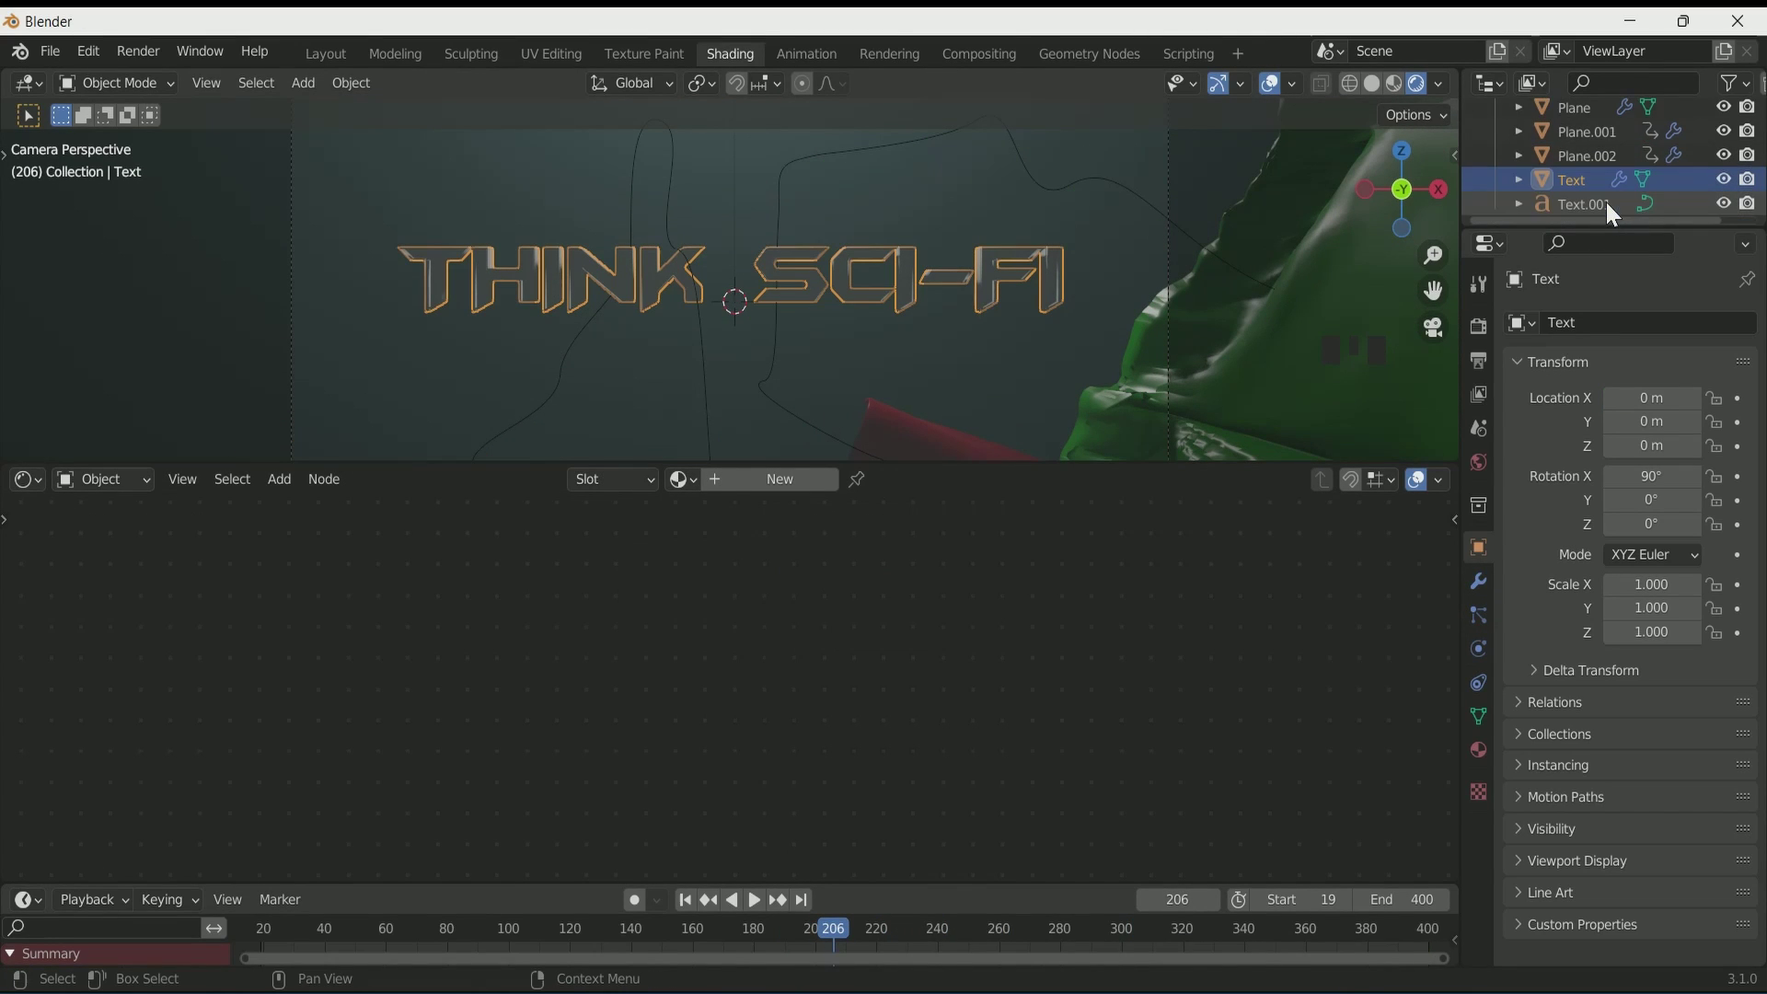
# Step: Mix a Gradient and Rings-mode Wave Texture through a red ColorRamp into the Text 01 emission
pyautogui.scroll(-3)
pyautogui.moveTo(755, 485); pyautogui.dragTo(440, 547)
pyautogui.scroll(3)
pyautogui.scroll(-3)
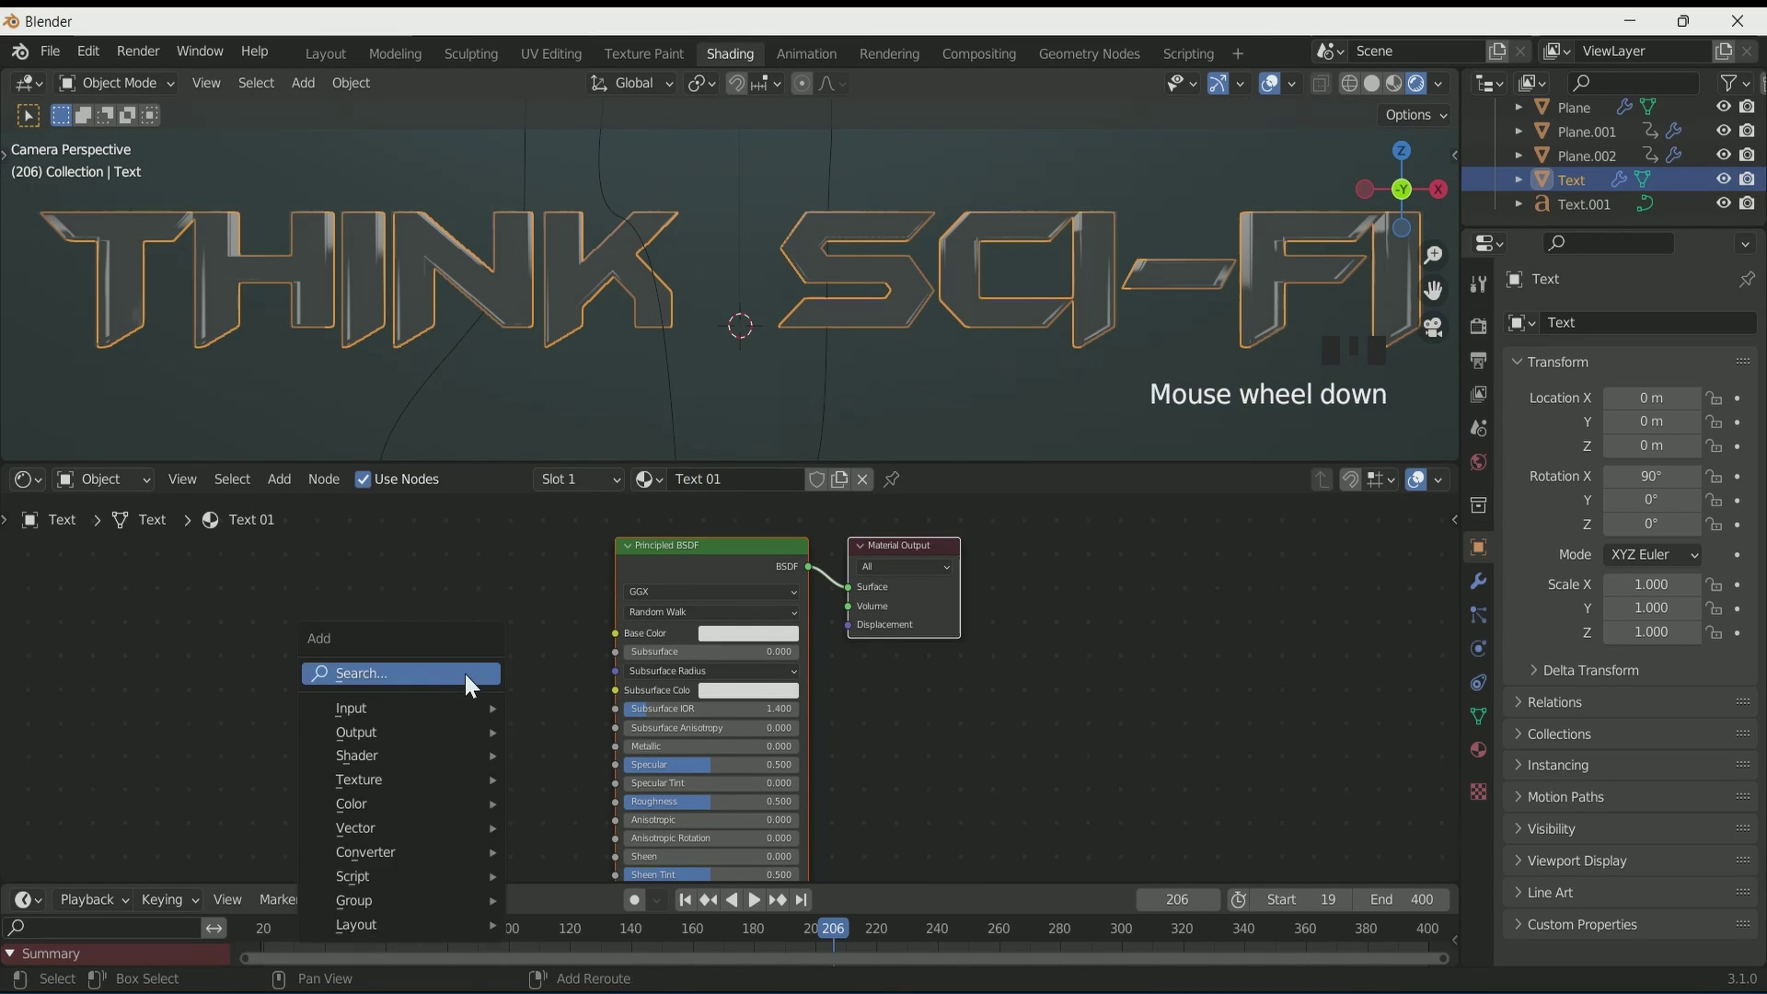
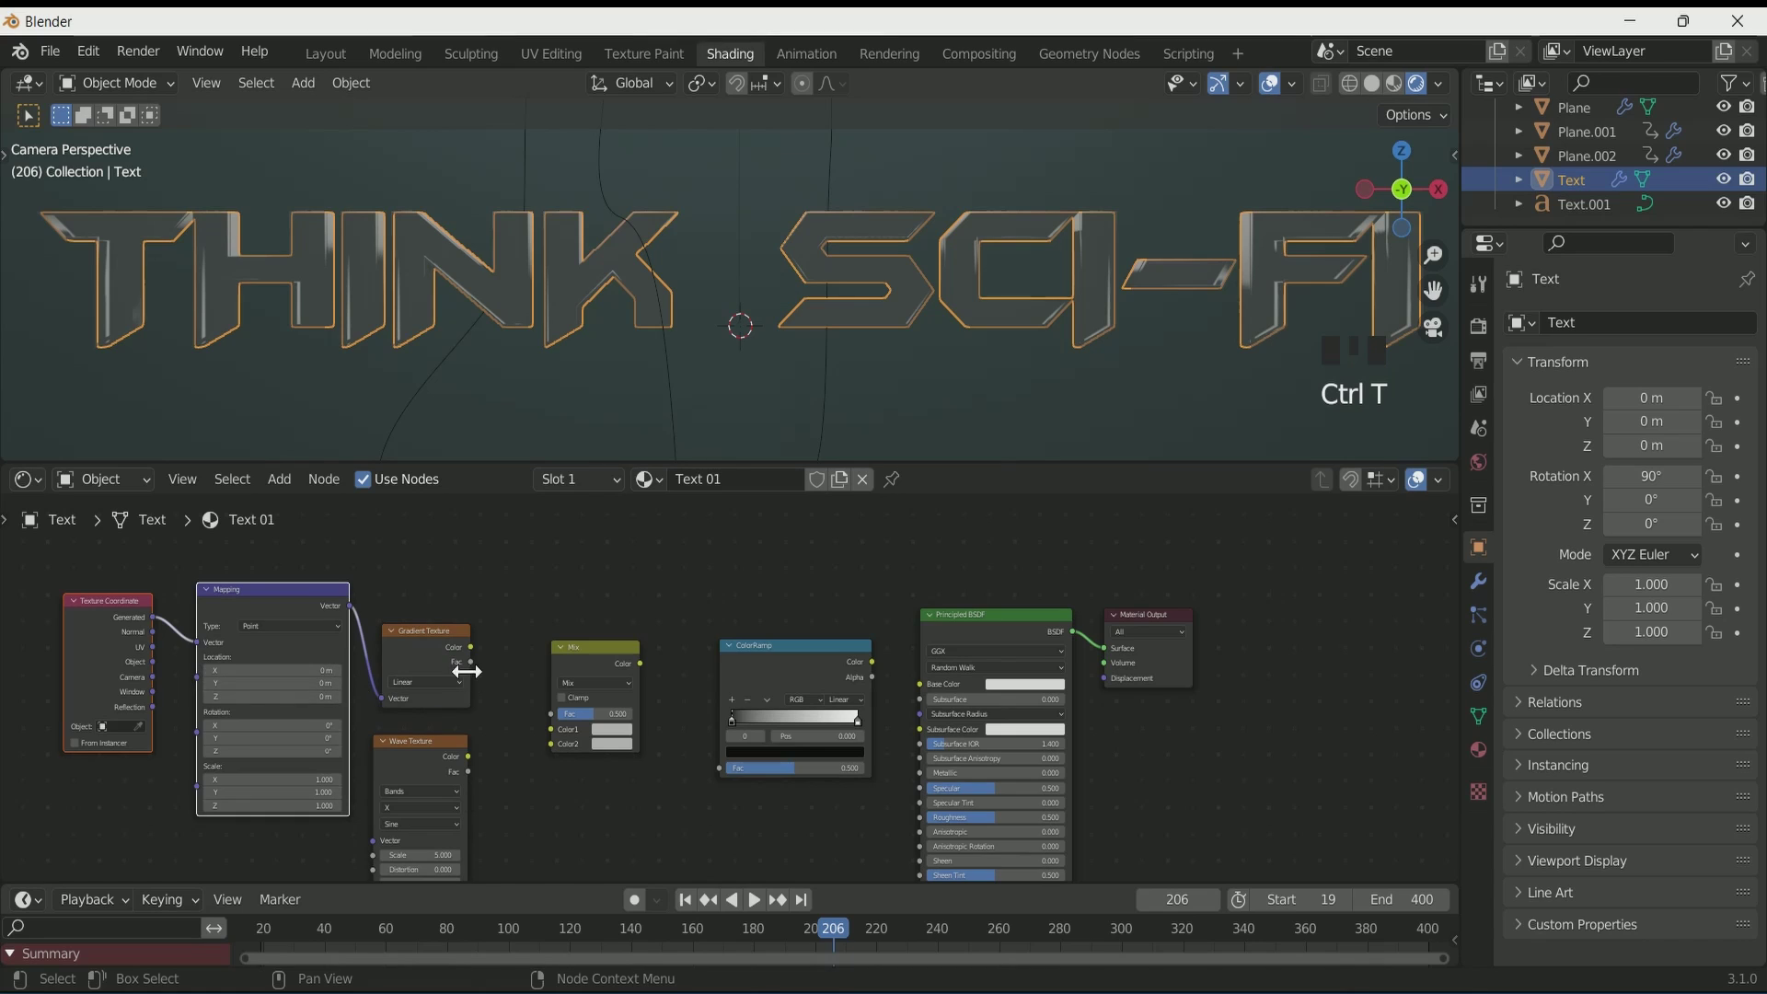
pyautogui.moveTo(555, 742); pyautogui.dragTo(567, 754)
pyautogui.moveTo(760, 769); pyautogui.dragTo(681, 726)
pyautogui.scroll(3)
pyautogui.click(470, 651)
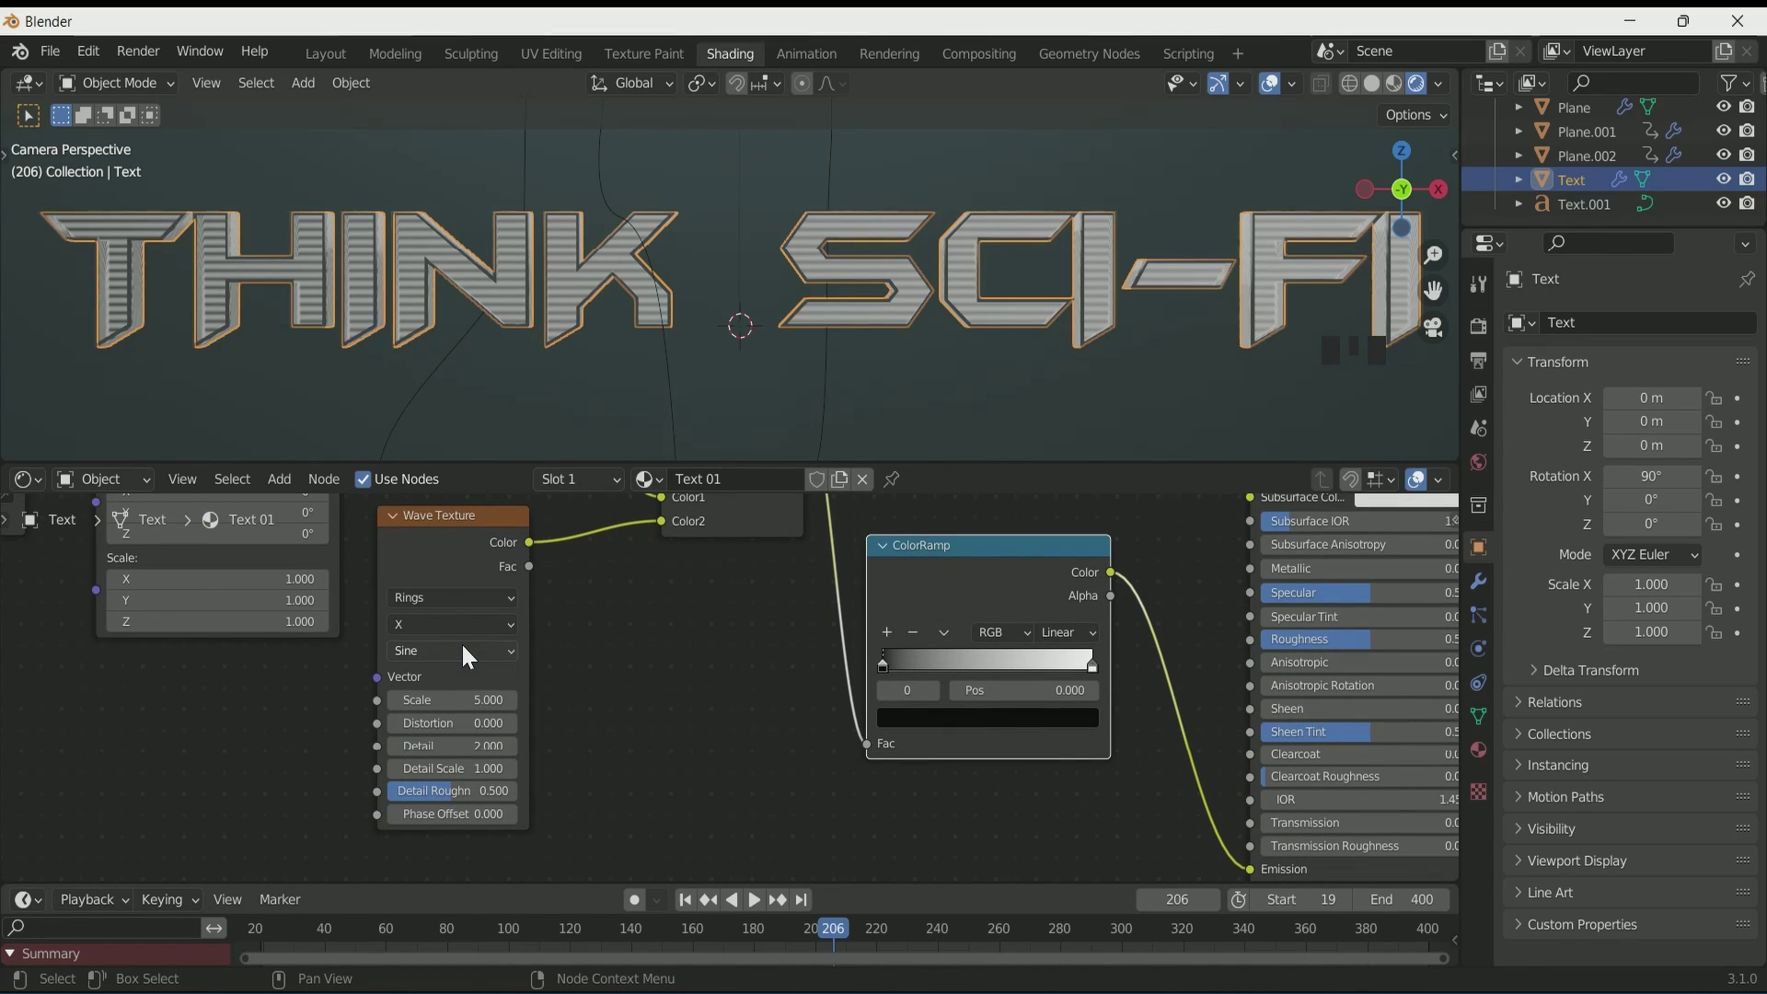
pyautogui.moveTo(749, 704); pyautogui.dragTo(906, 505)
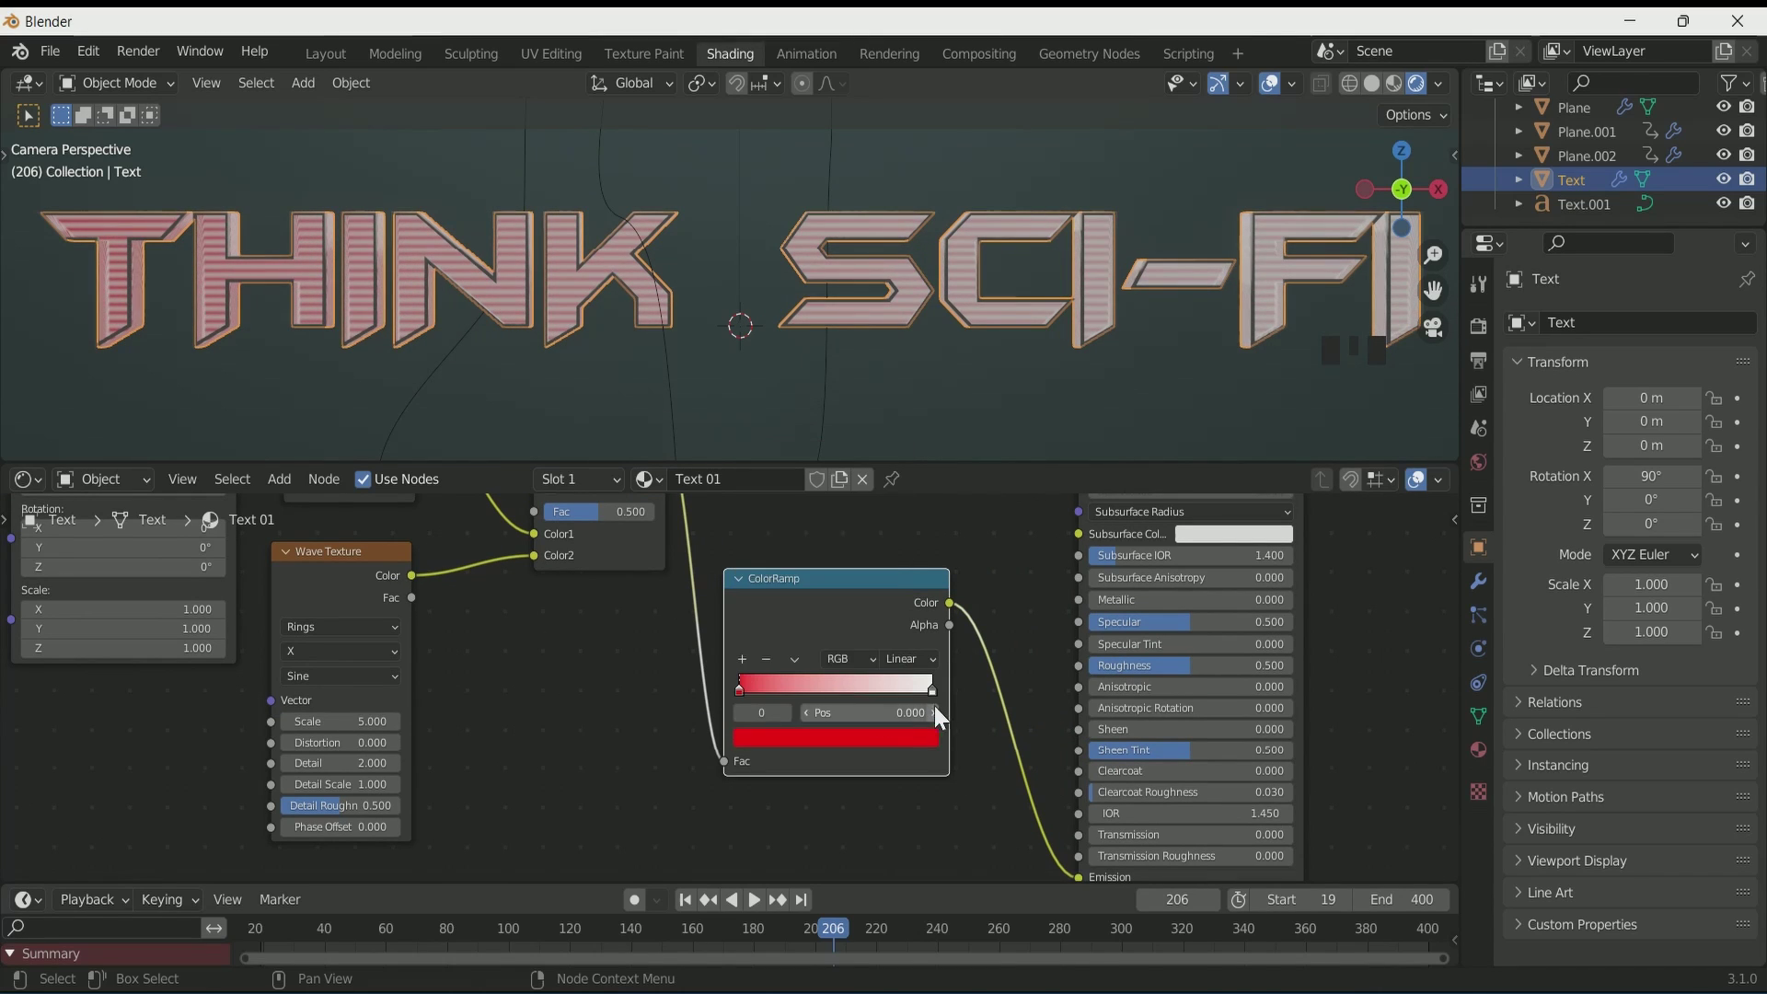
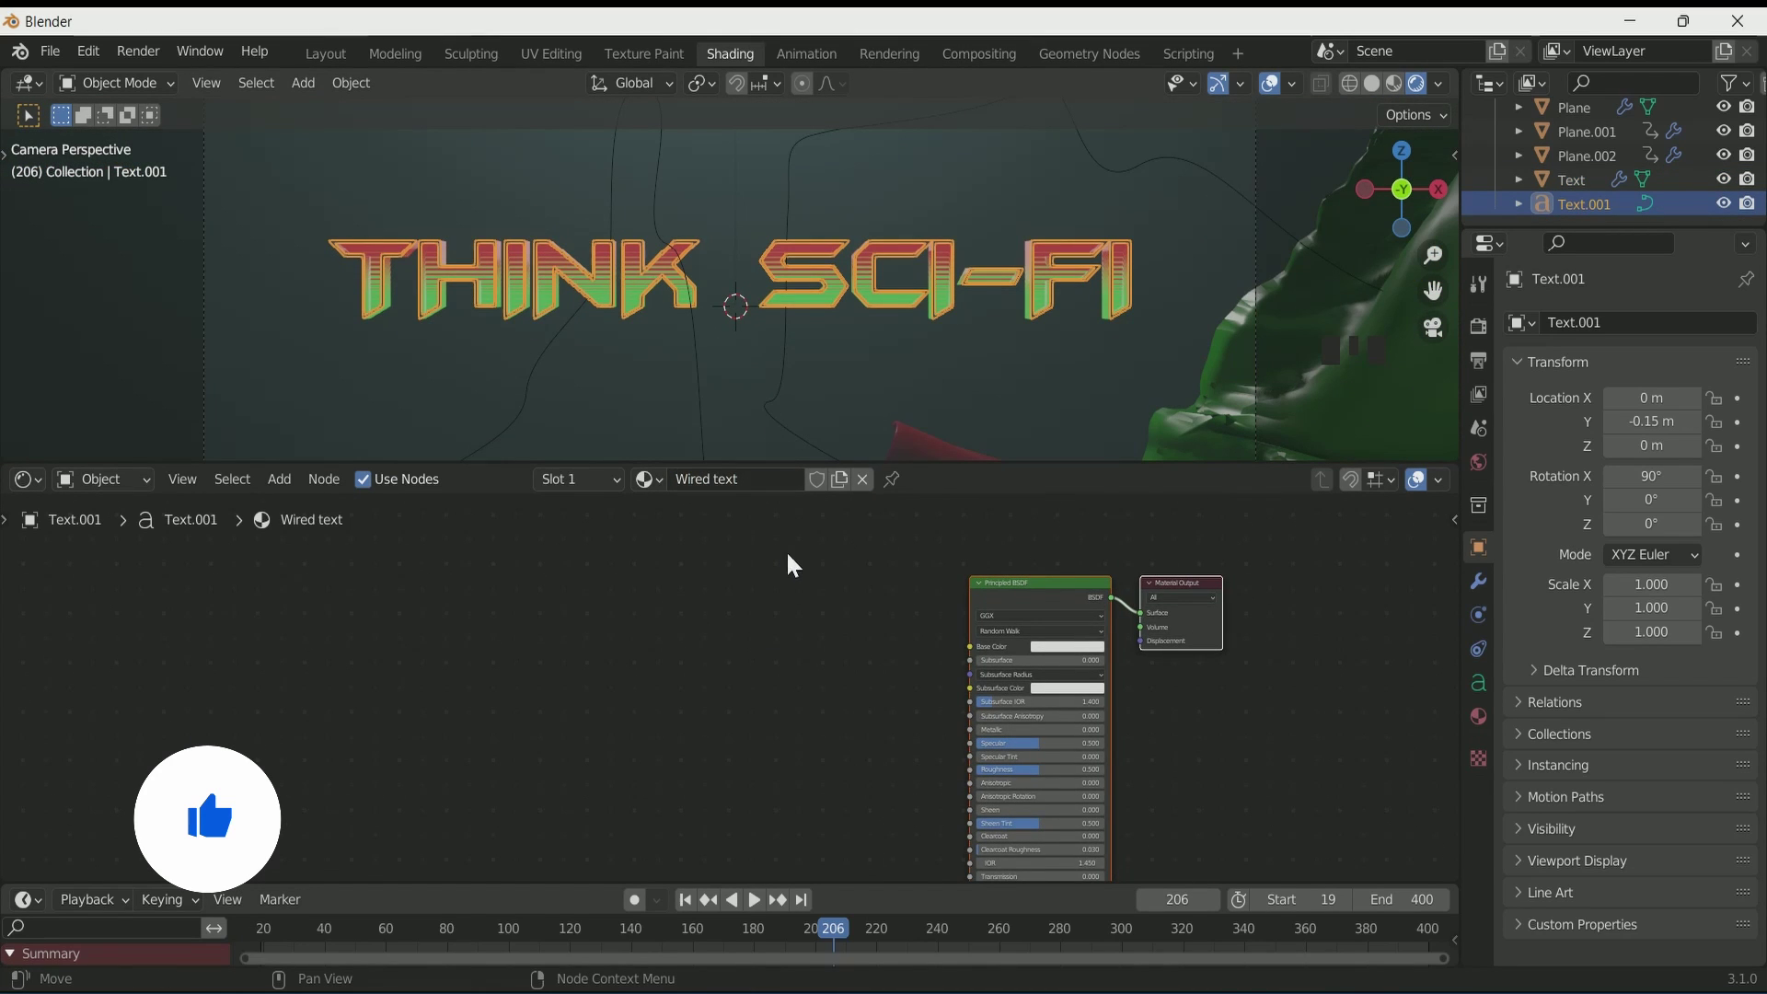
# Step: Add an Emission node to the Wired outline material on Text.001
pyautogui.click(820, 574)
pyautogui.press('x')
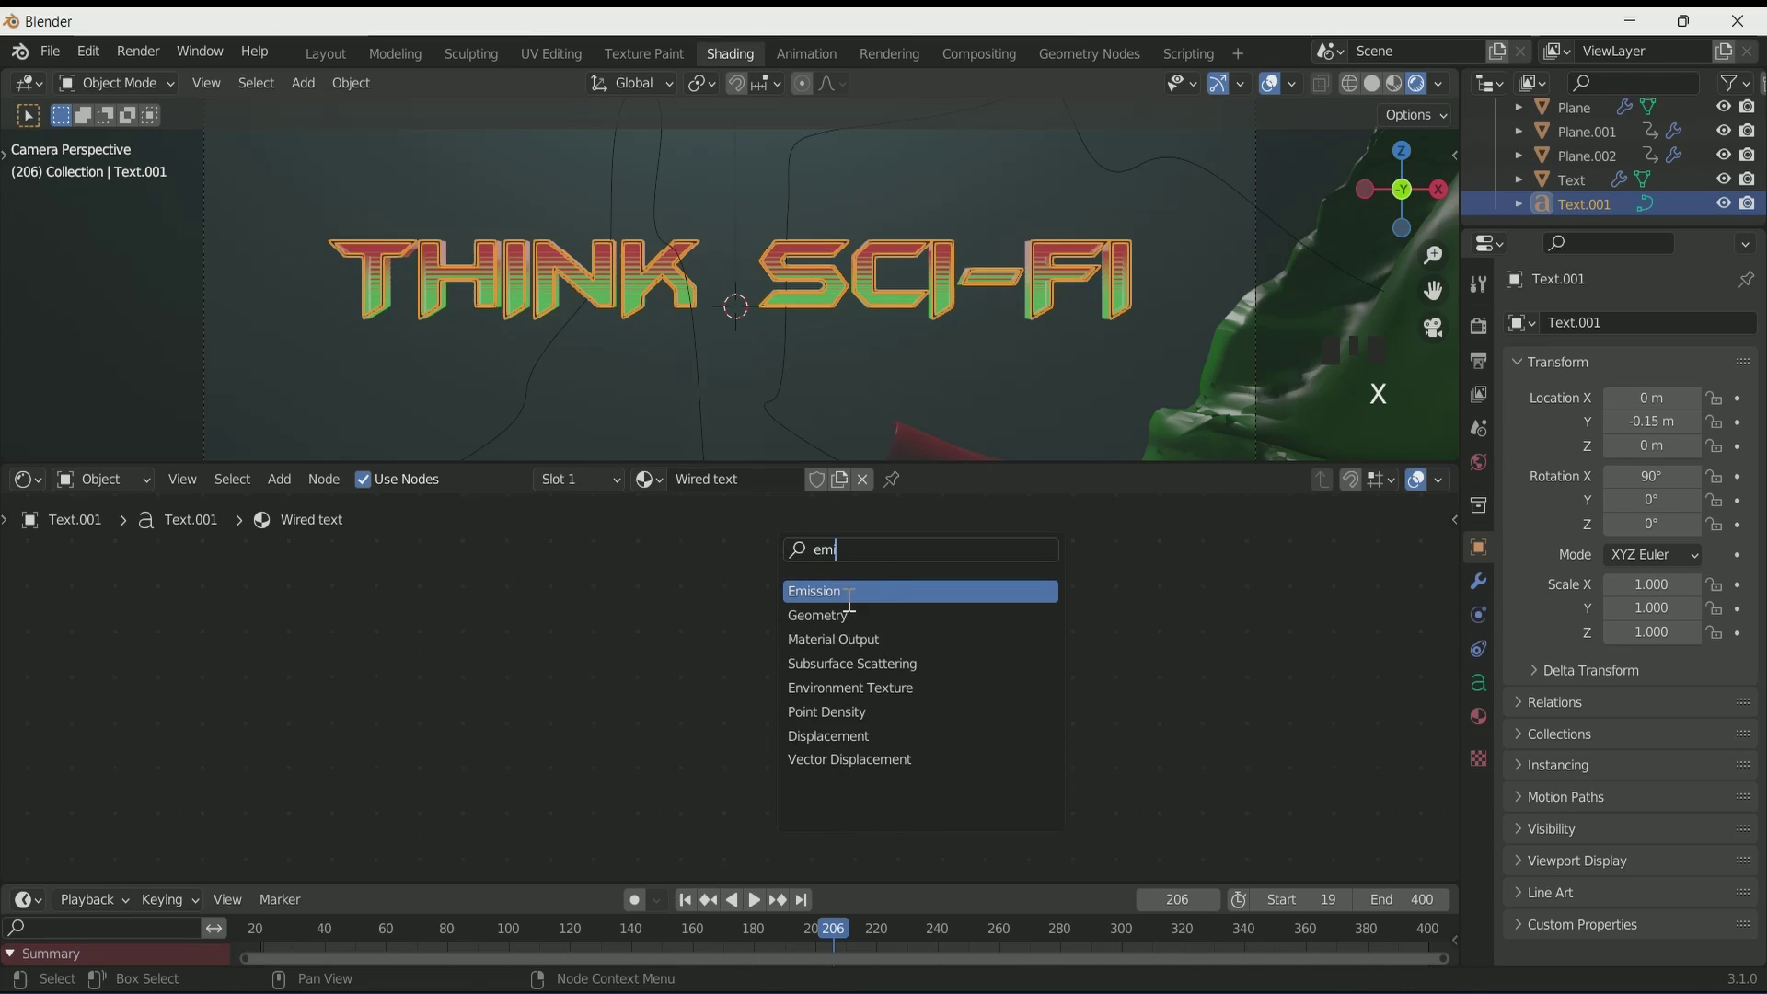
pyautogui.moveTo(969, 632); pyautogui.dragTo(715, 333)
pyautogui.scroll(3)
pyautogui.scroll(-3)
pyautogui.scroll(3)
pyautogui.scroll(-3)
pyautogui.scroll(3)
pyautogui.scroll(-3)
pyautogui.scroll(3)
pyautogui.scroll(-3)
pyautogui.click(309, 342)
# Step: Drive the emission colour with a mapped Noise Texture through a white-to-yellow ColorRamp, stop at the middle
pyautogui.scroll(3)
pyautogui.scroll(3)
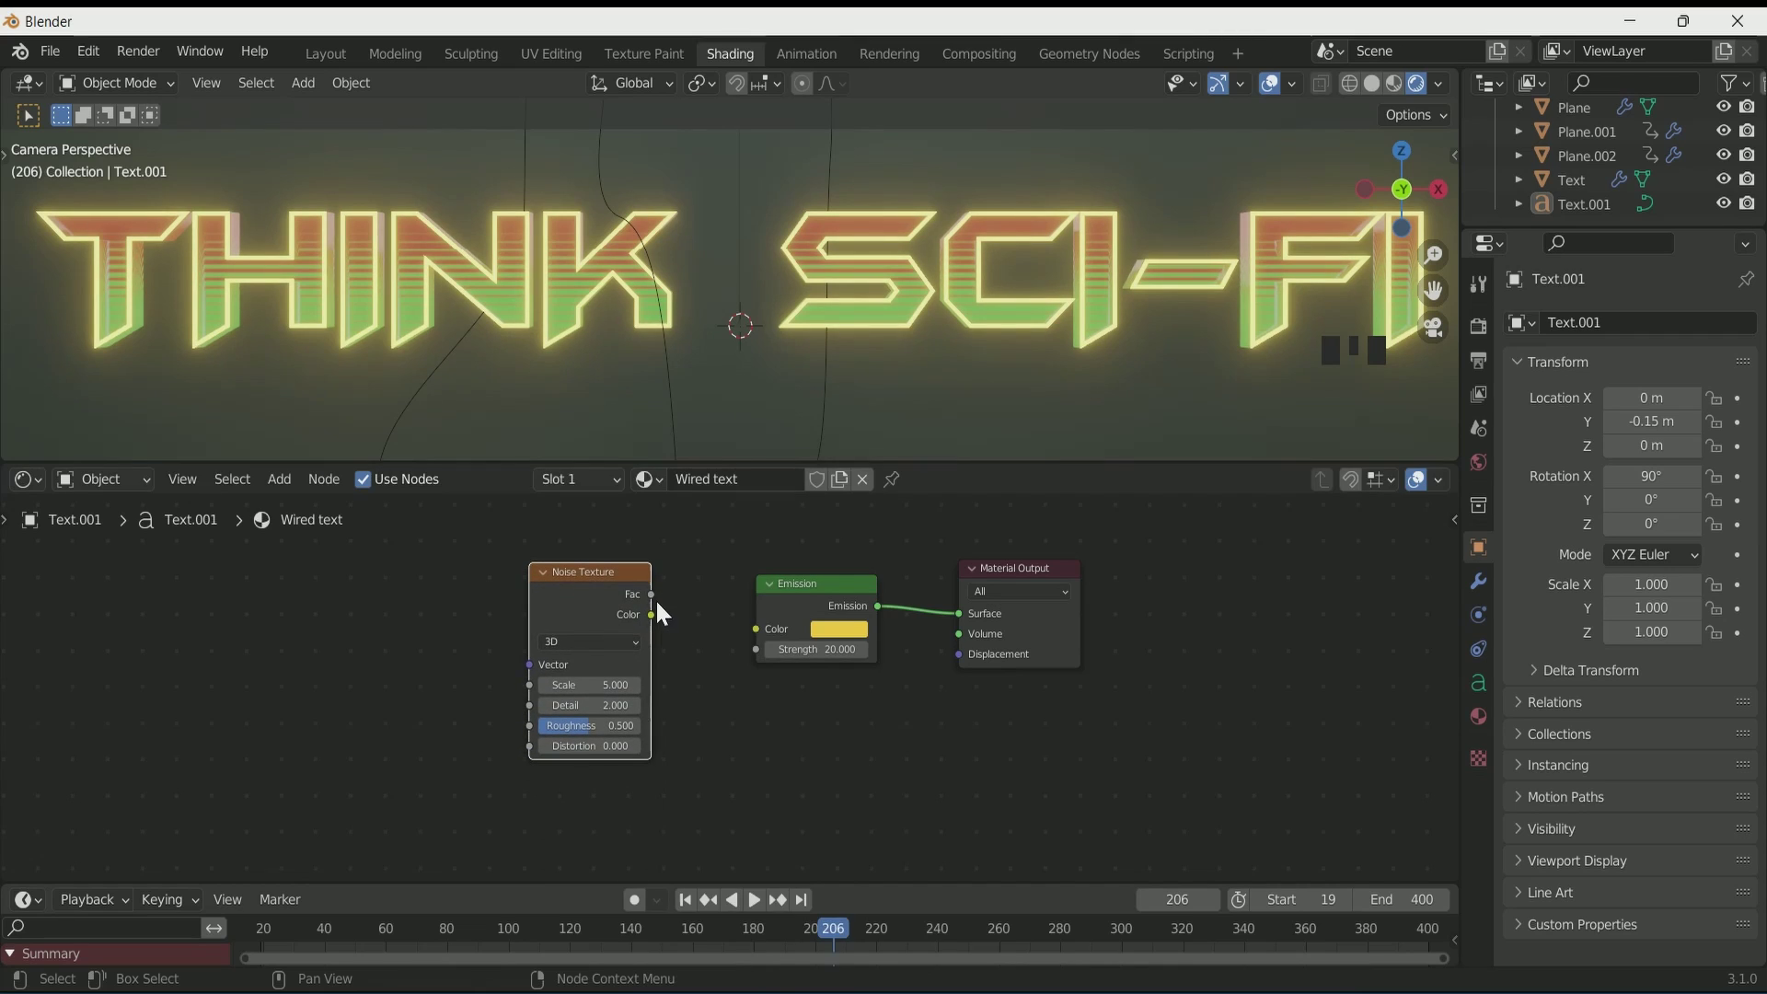
pyautogui.moveTo(701, 642); pyautogui.dragTo(585, 587)
pyautogui.press('ctrl+t')
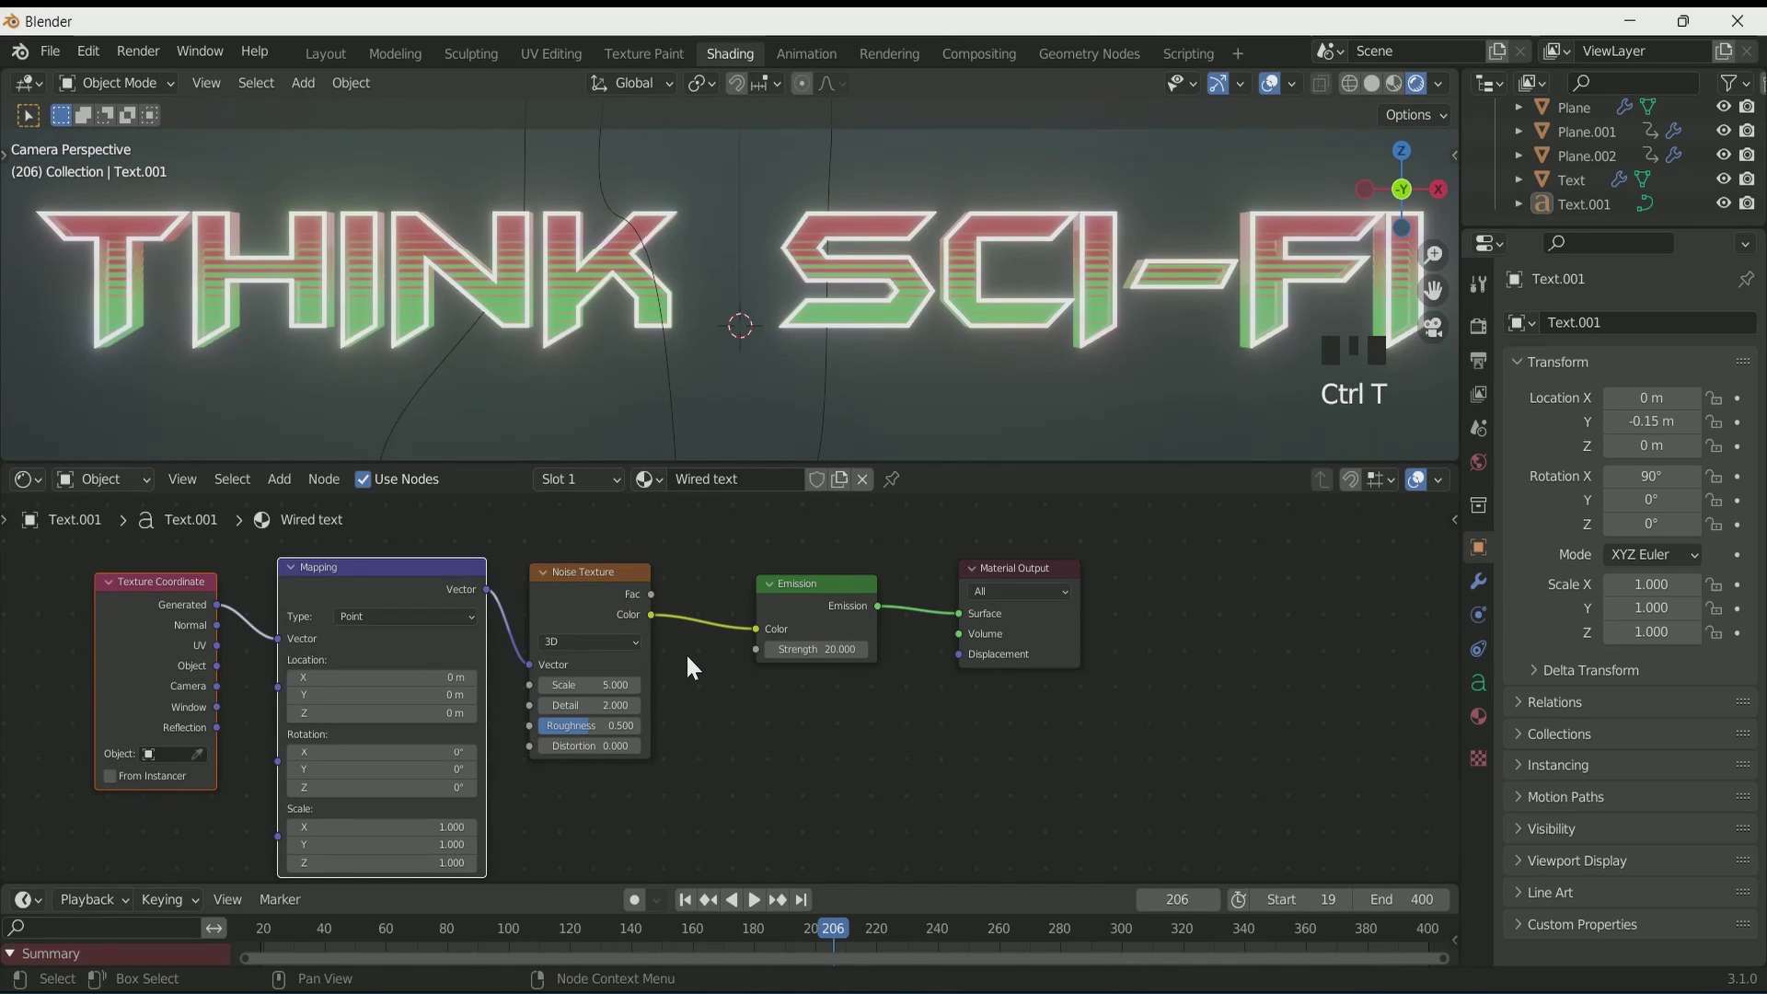
pyautogui.press('shift+a')
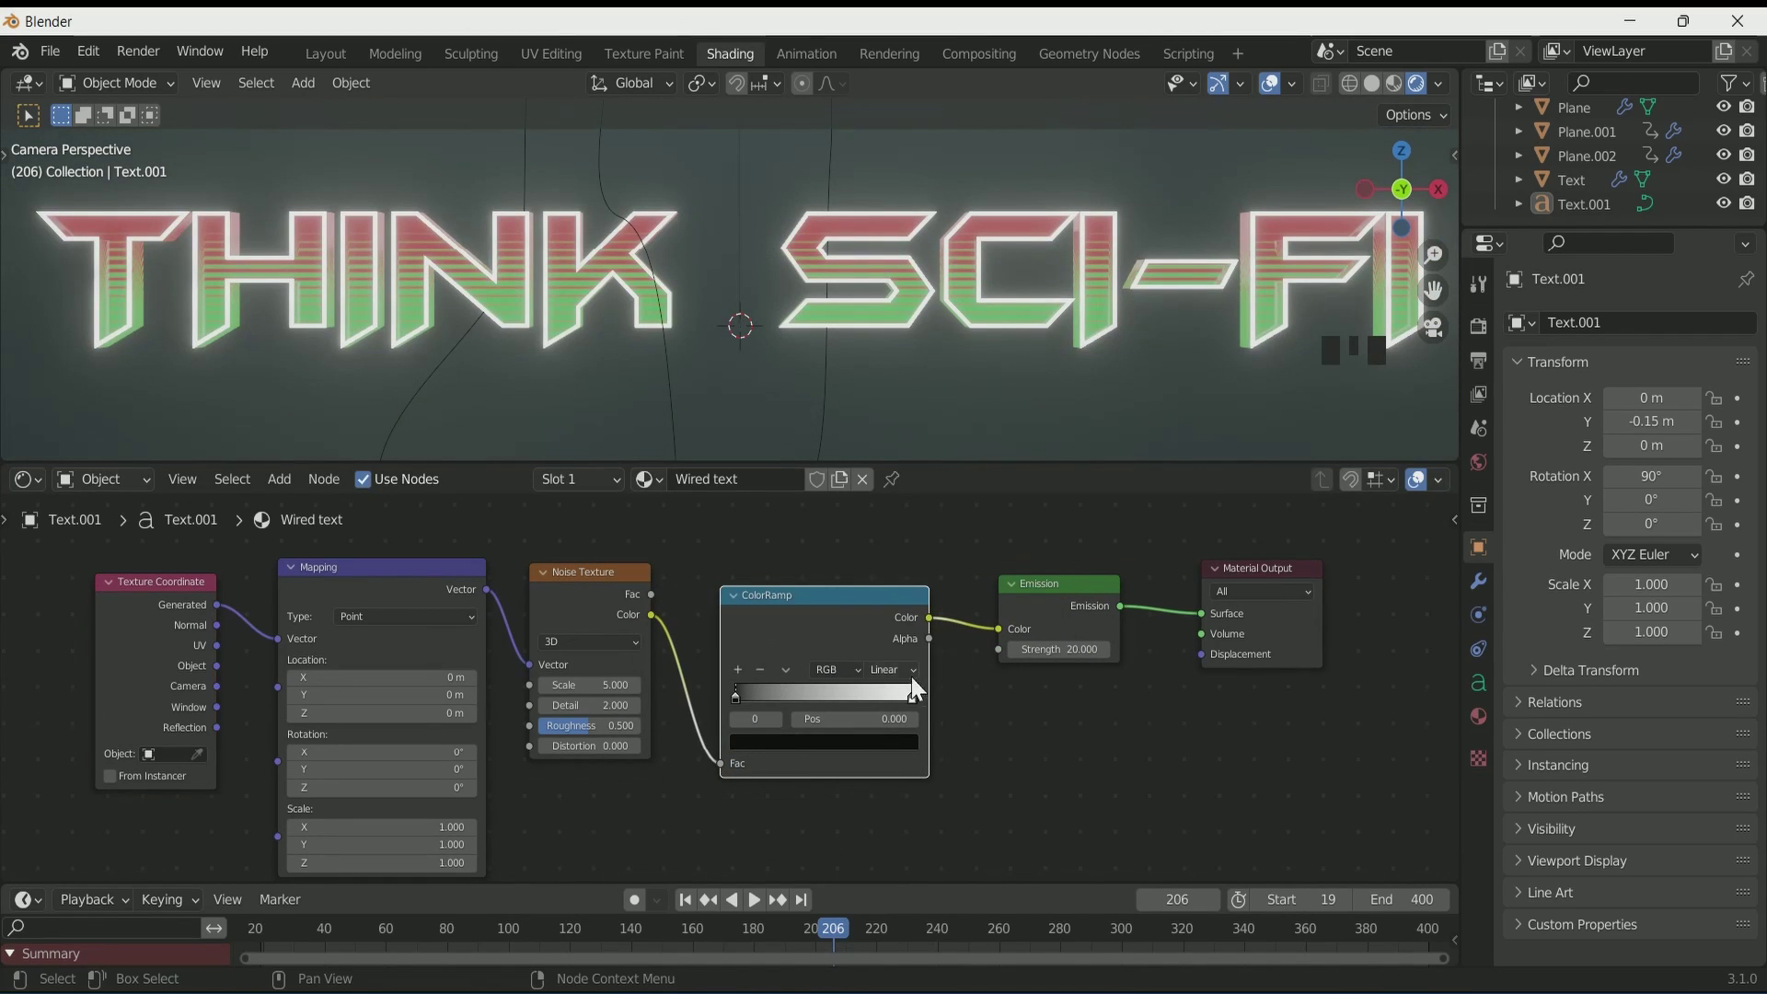
pyautogui.moveTo(916, 713); pyautogui.dragTo(881, 758)
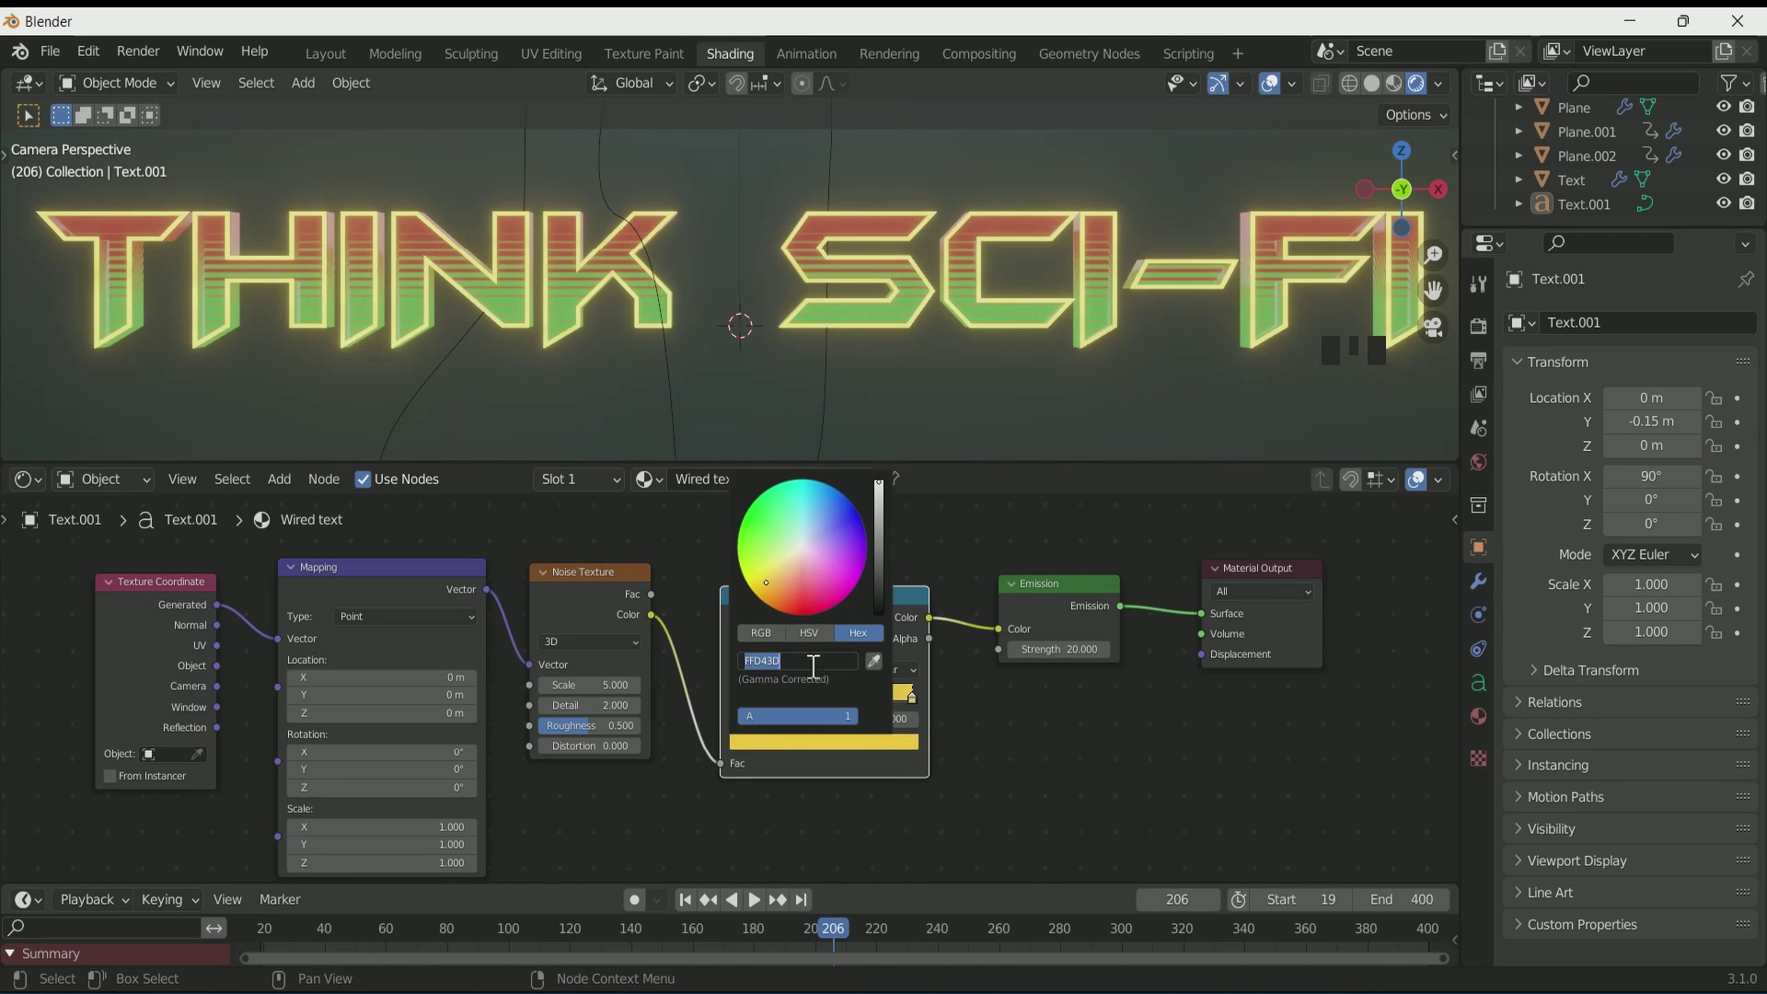
pyautogui.moveTo(767, 737); pyautogui.dragTo(882, 532)
pyautogui.moveTo(758, 706); pyautogui.dragTo(822, 697)
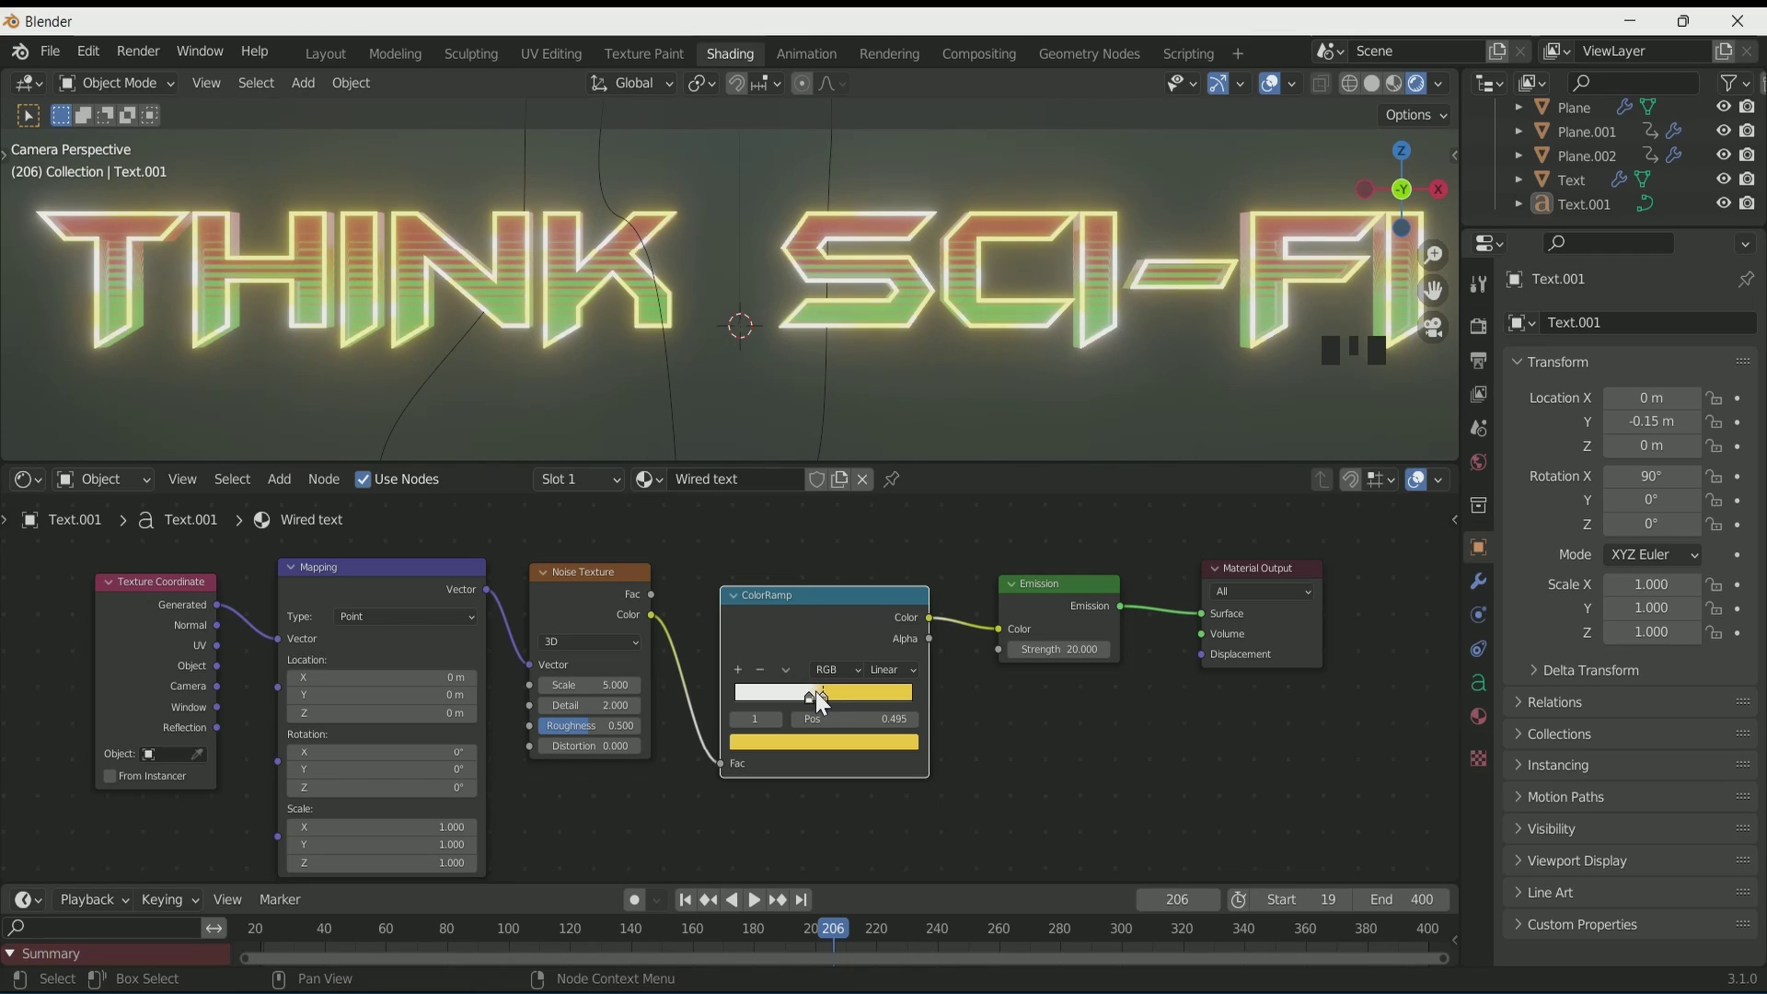
# Step: Scrub to later frames to preview the glow and return to around frame 214
pyautogui.scroll(-3)
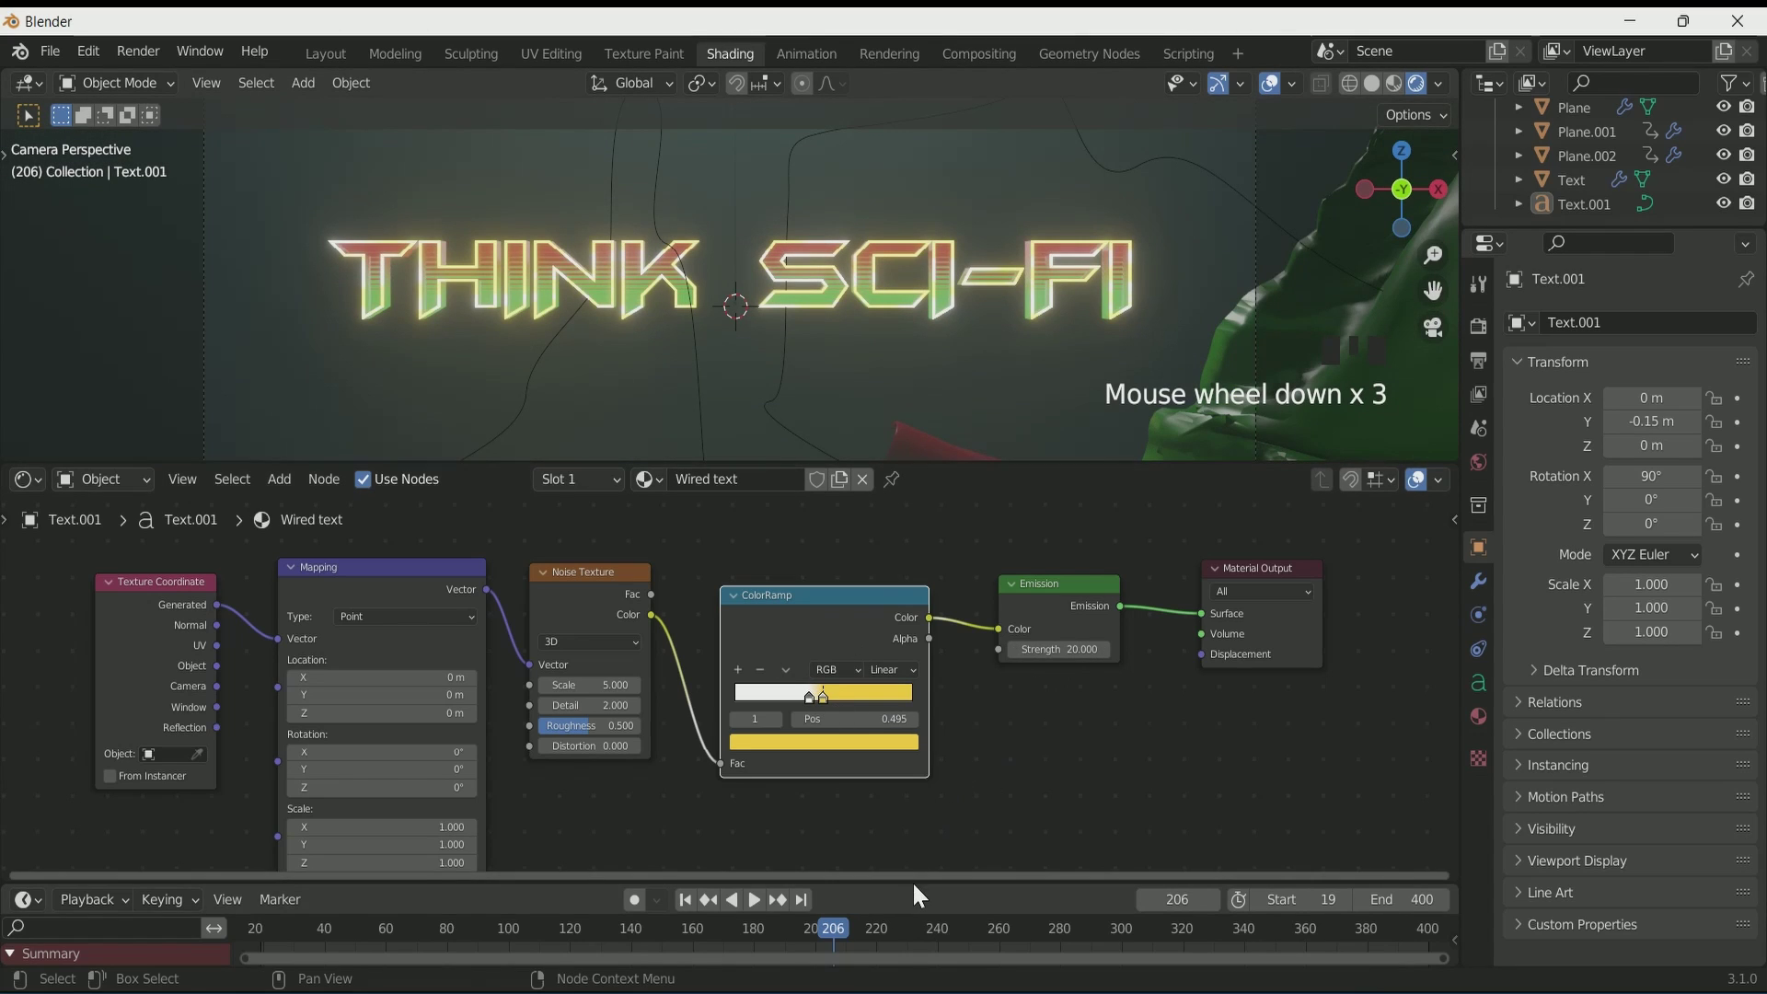
pyautogui.moveTo(844, 915); pyautogui.dragTo(870, 909)
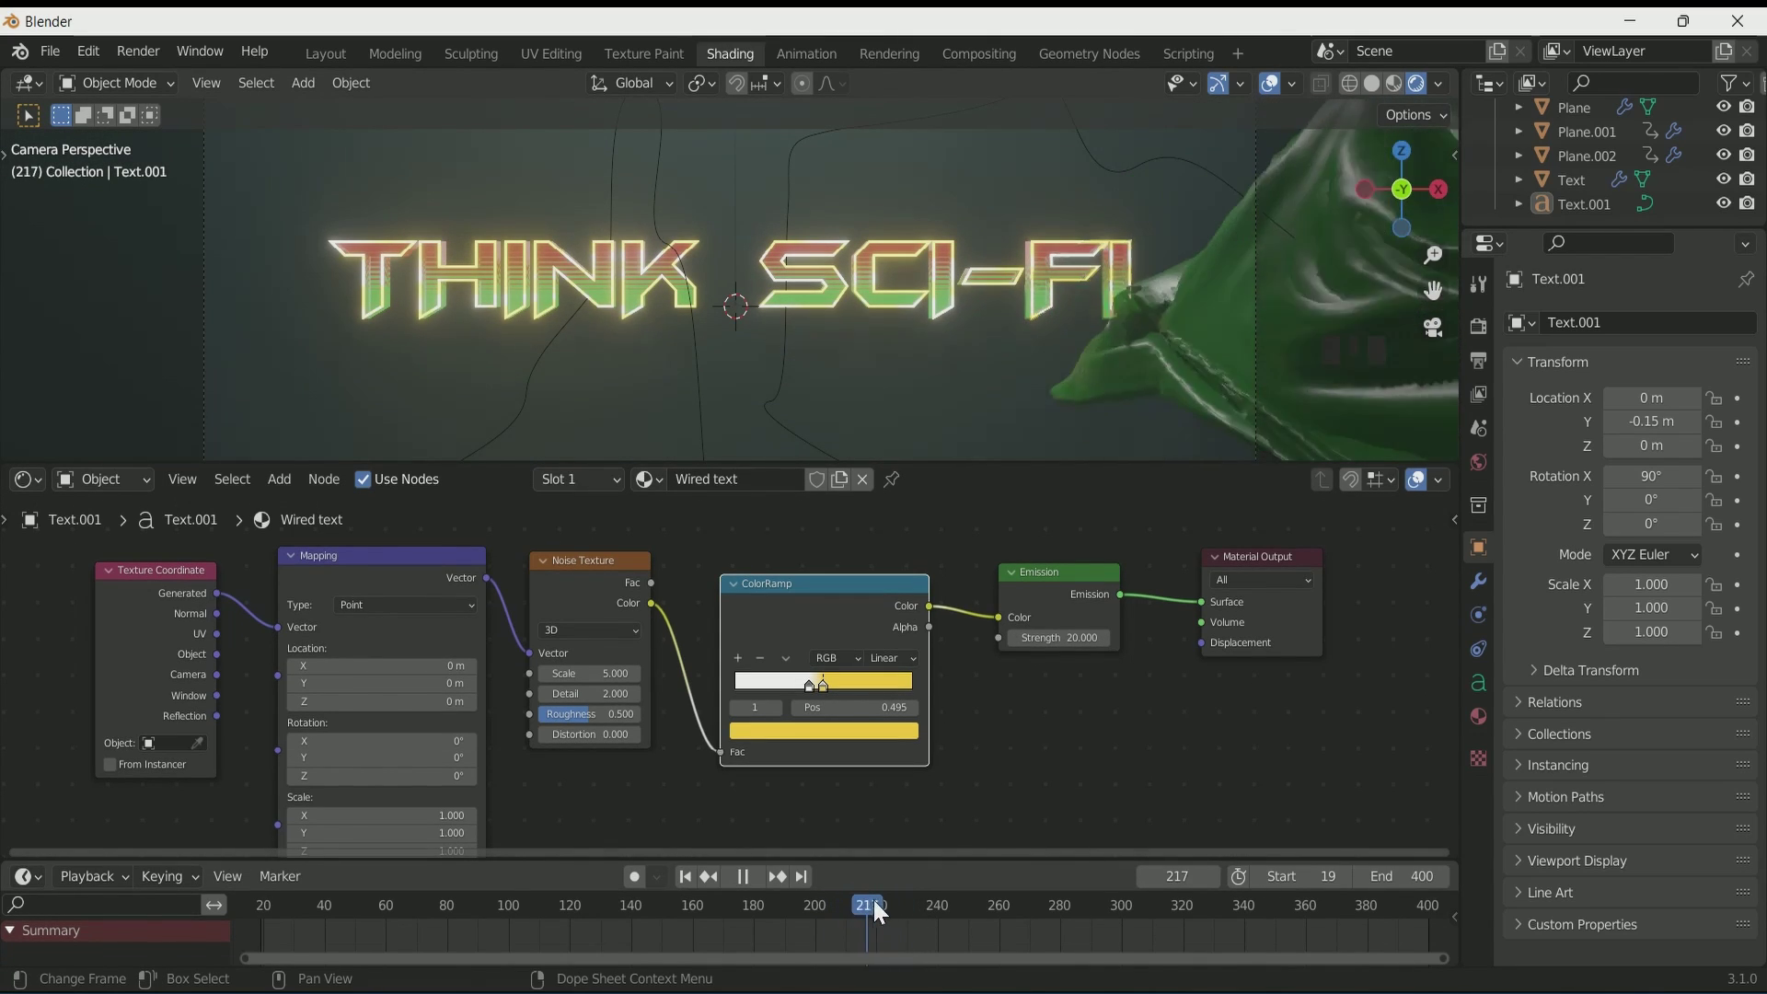
pyautogui.scroll(-3)
pyautogui.scroll(3)
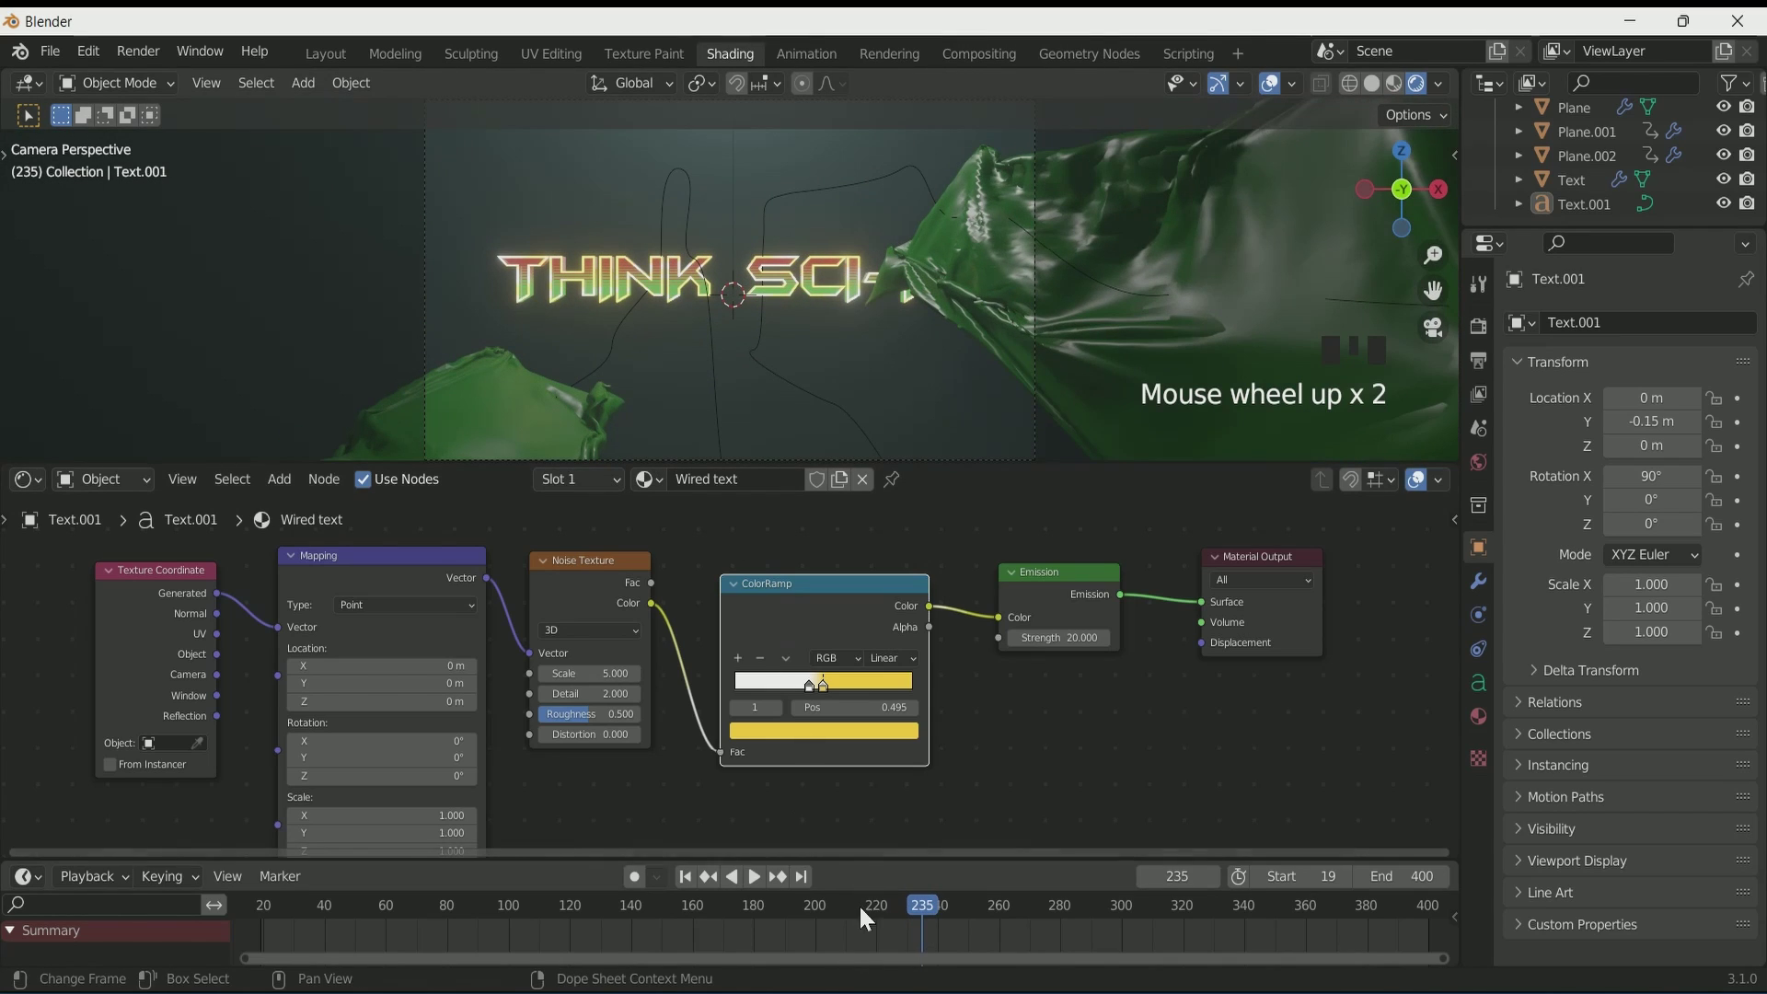
pyautogui.moveTo(821, 914); pyautogui.dragTo(871, 922)
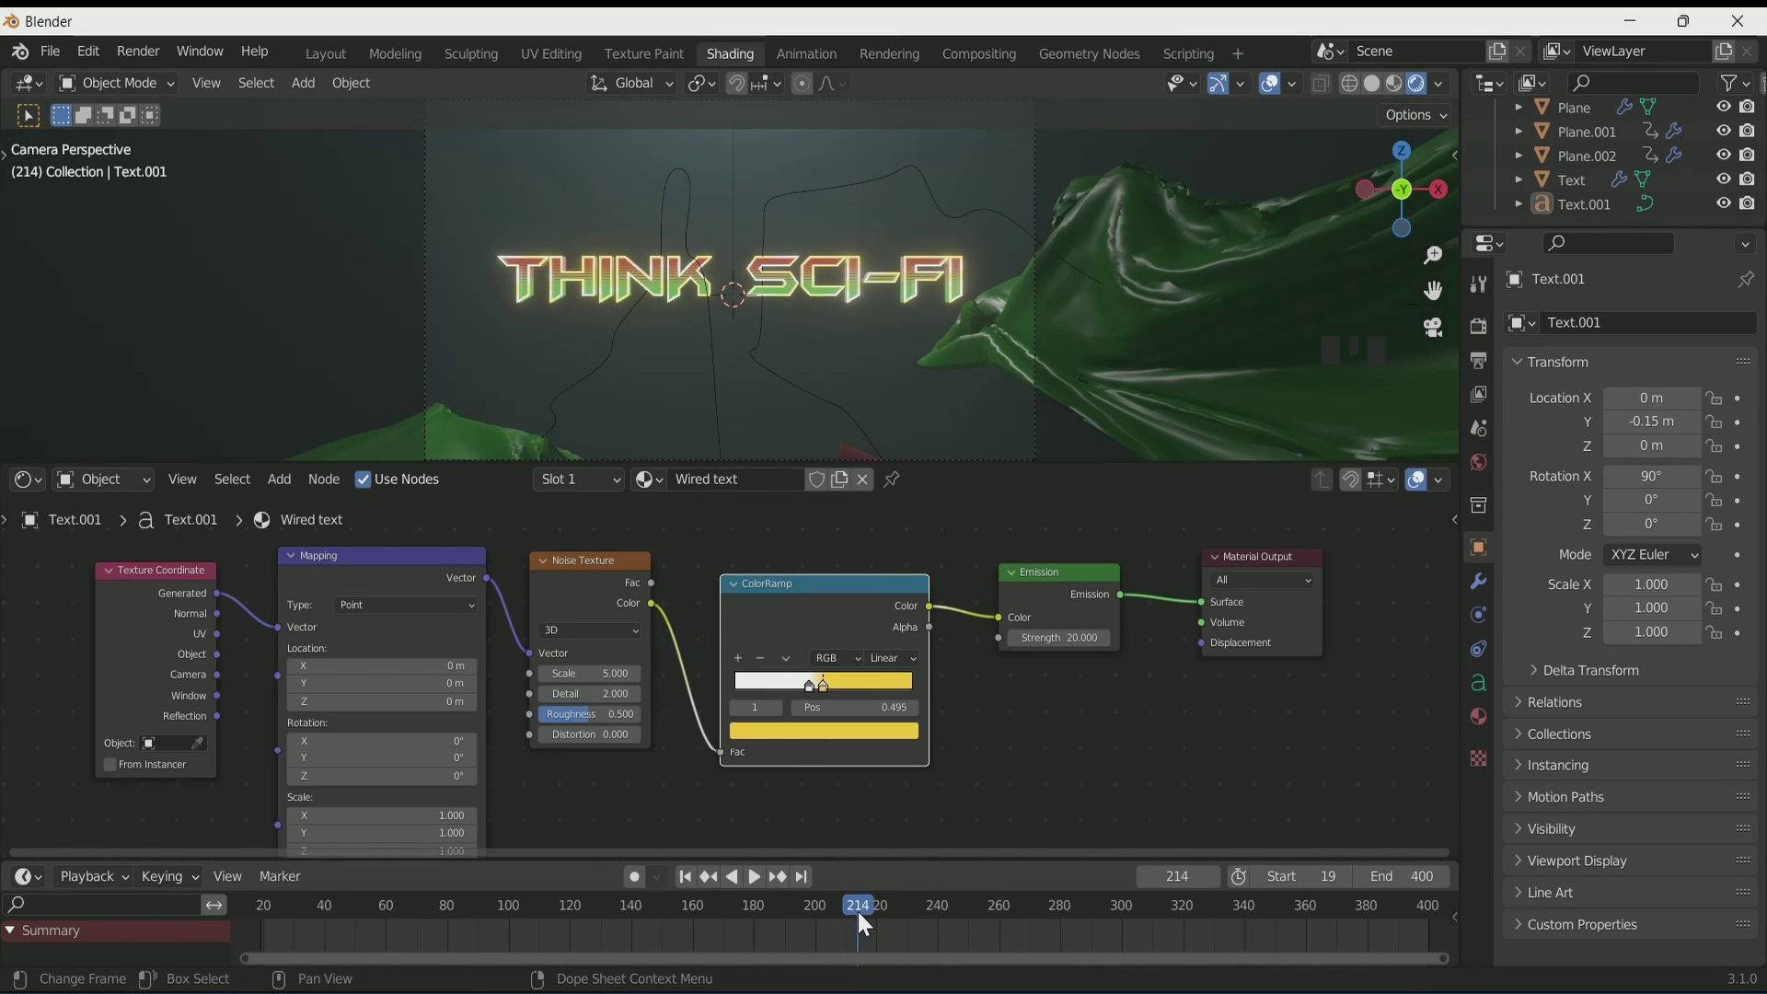
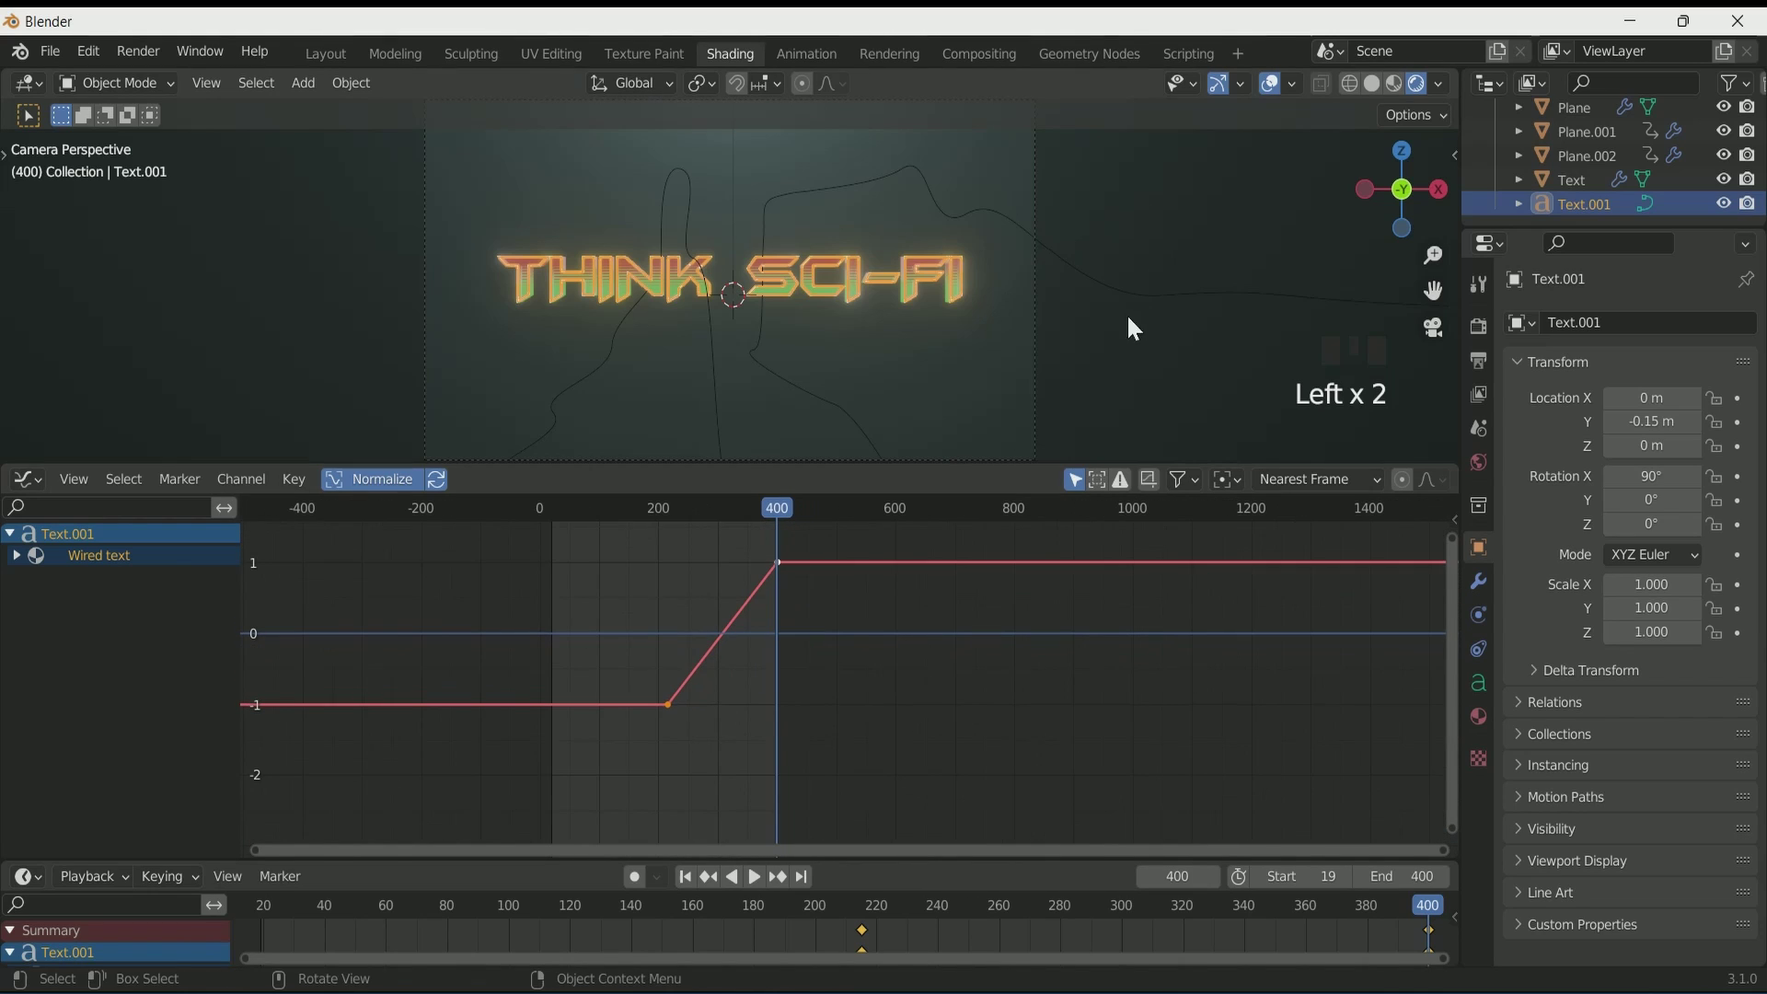
# Step: Add a Noise F-Curve modifier to the glow's keyframed curve in the Graph Editor and jump to frame 215
pyautogui.click(1132, 344)
pyautogui.click(789, 285)
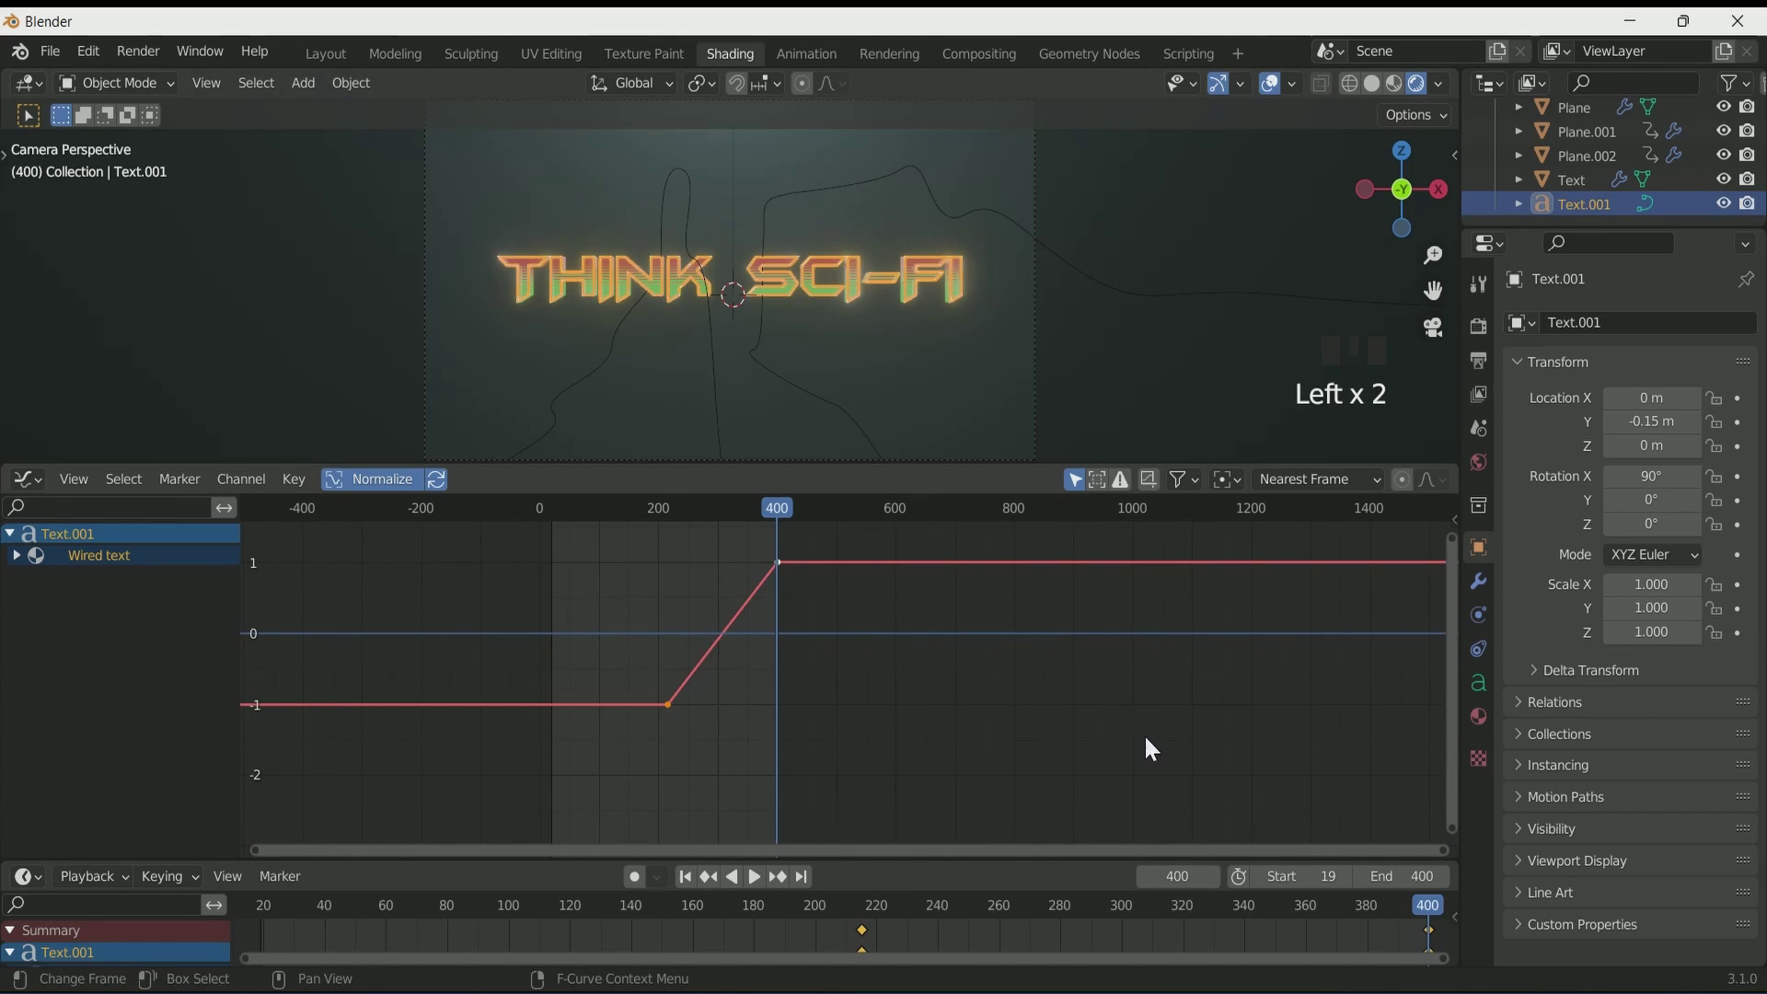
pyautogui.scroll(3)
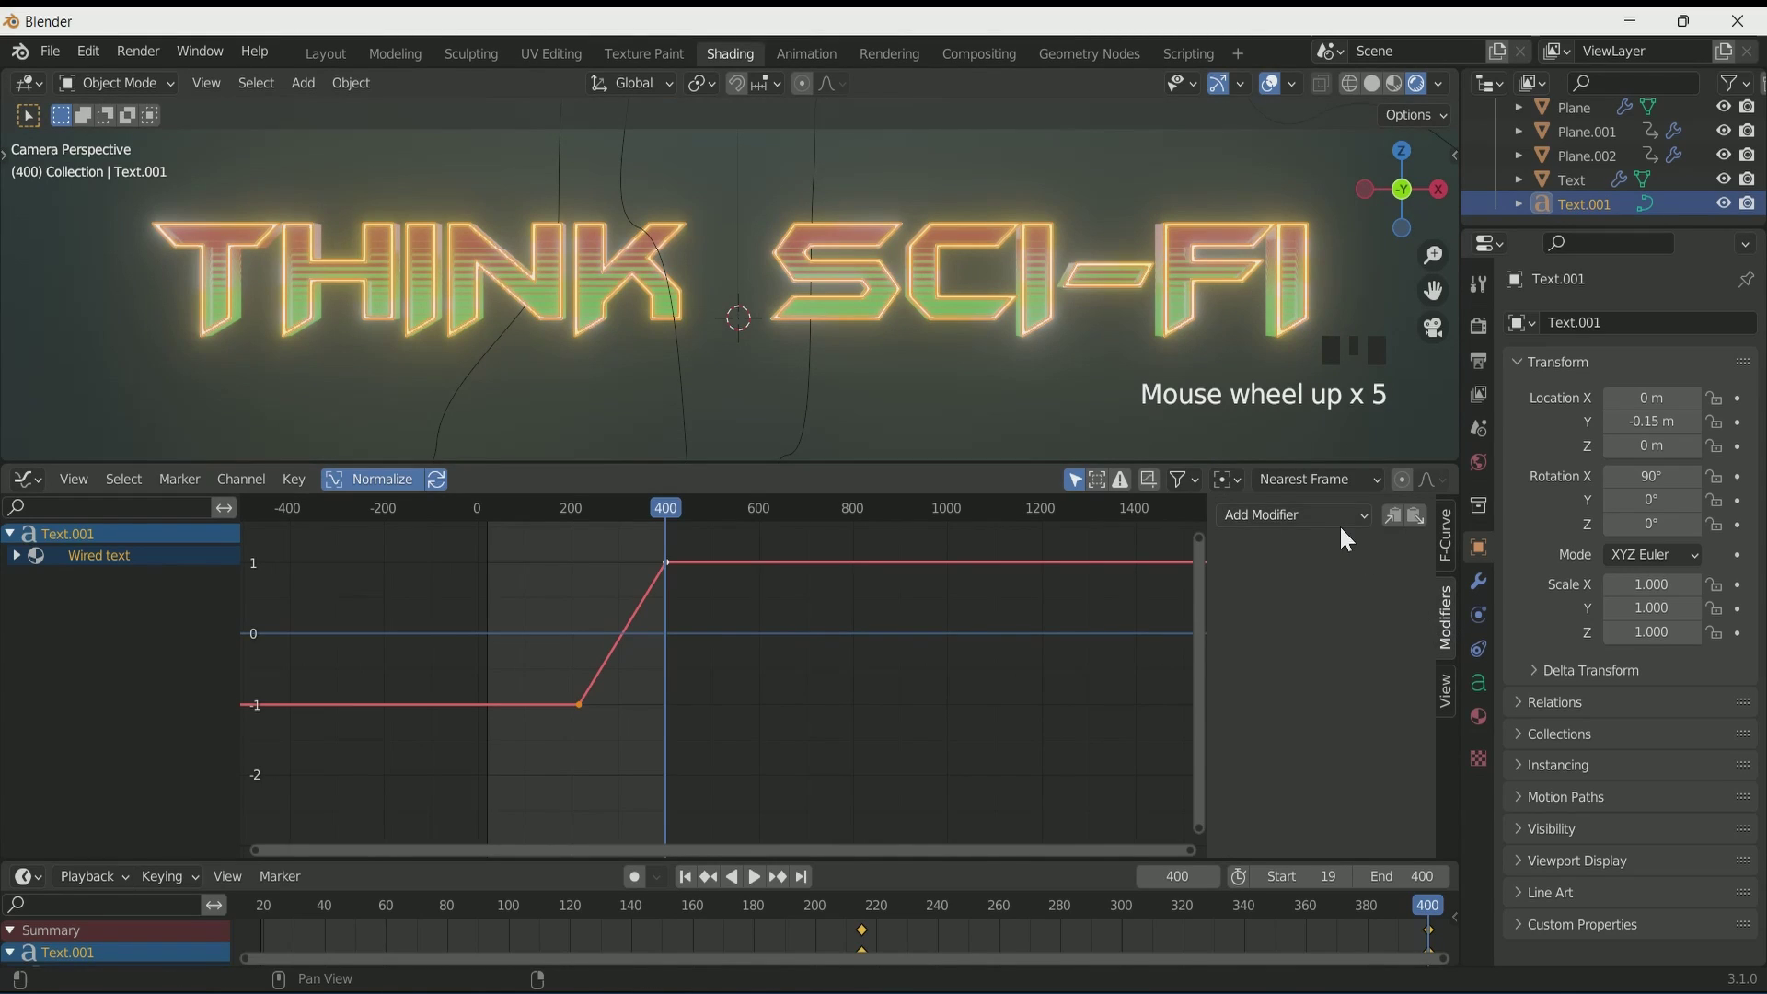
pyautogui.moveTo(1328, 658); pyautogui.dragTo(1295, 813)
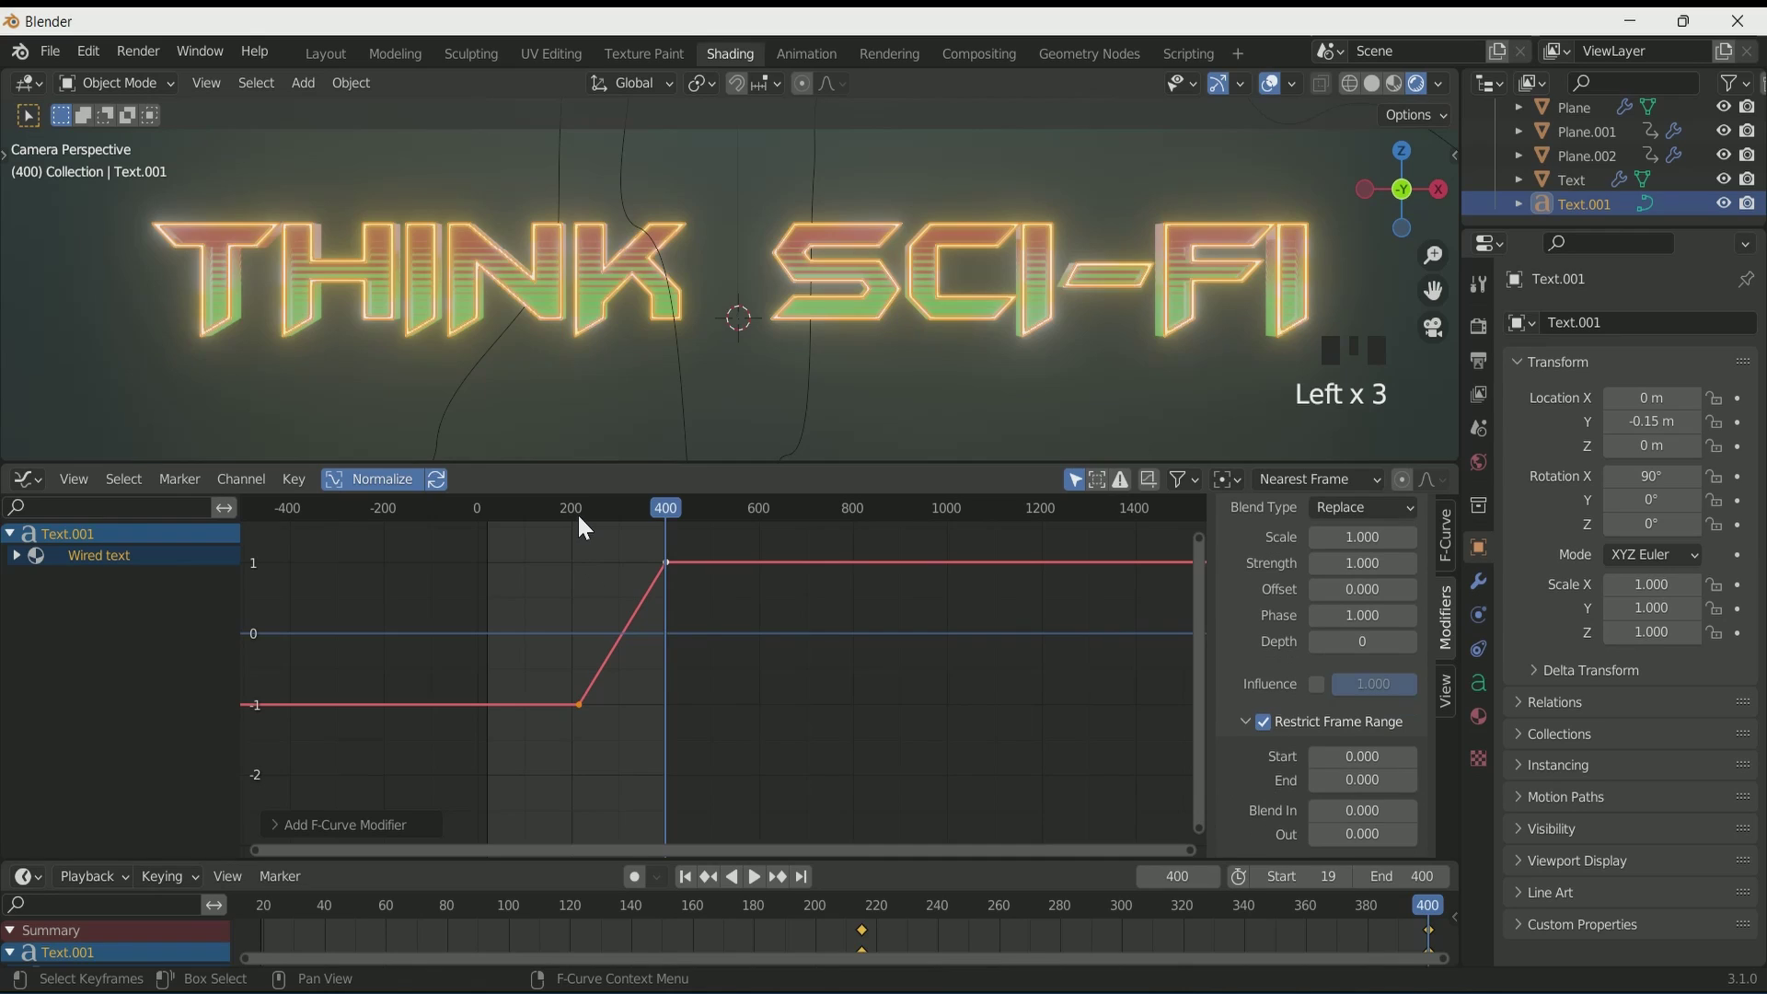
pyautogui.click(591, 525)
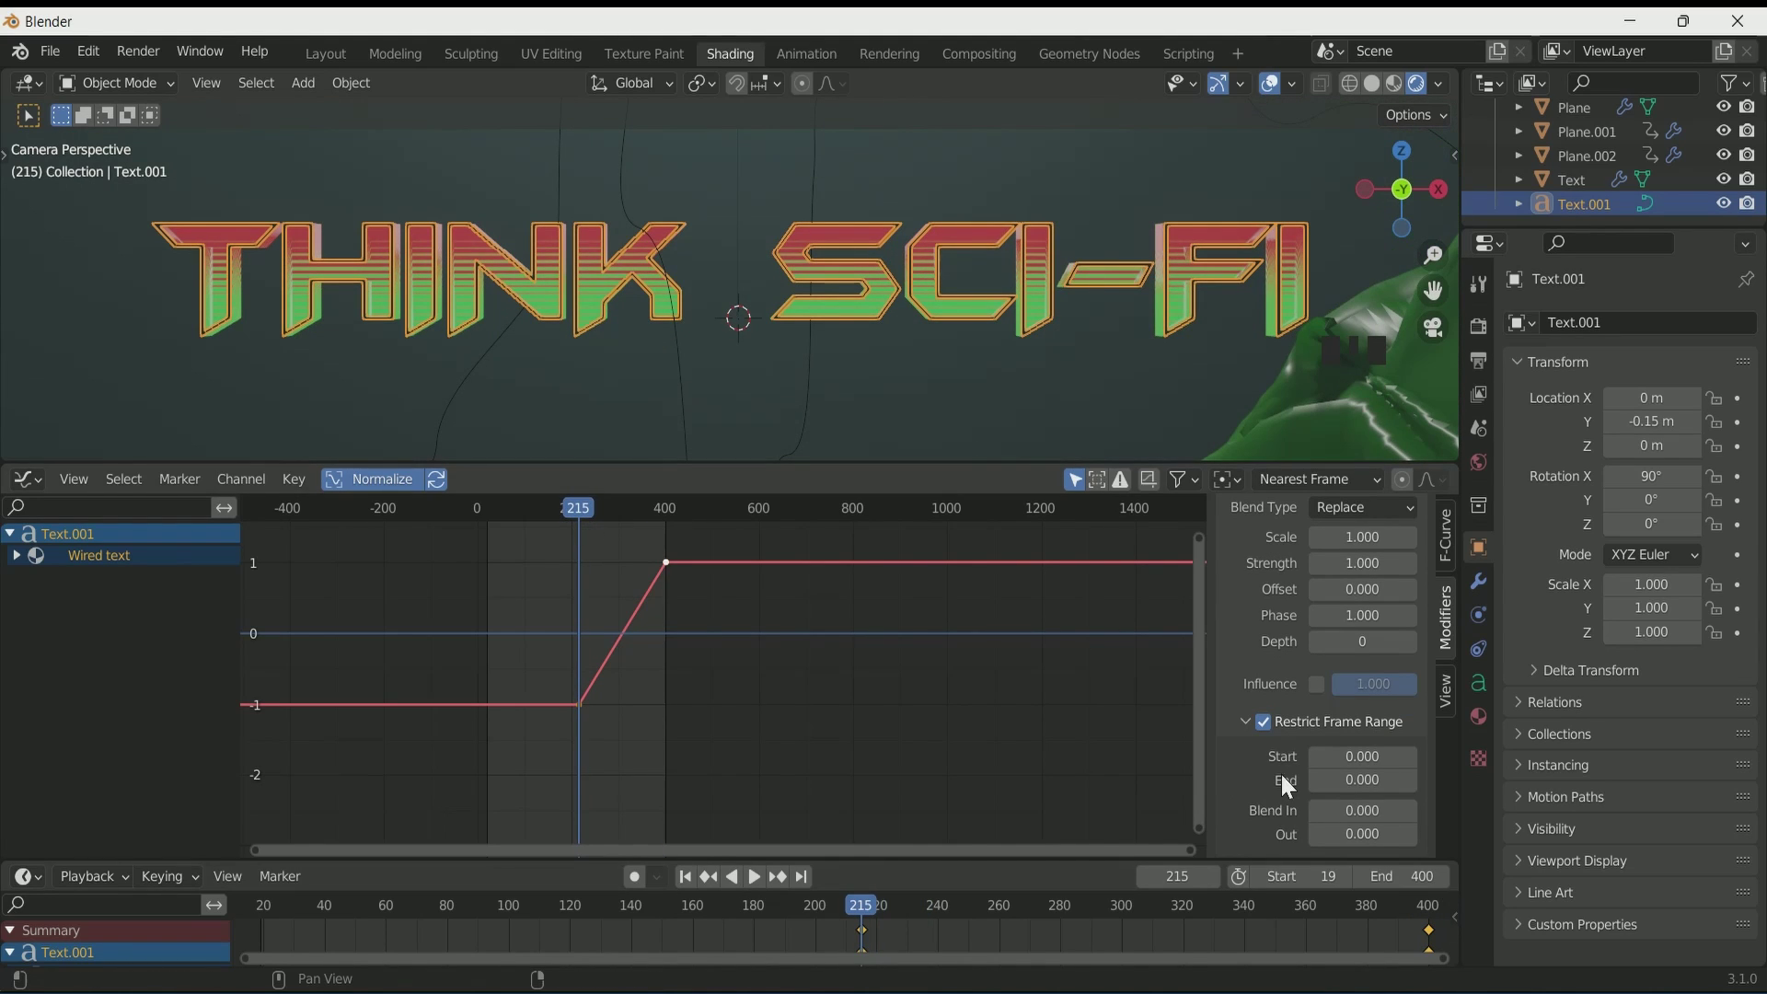
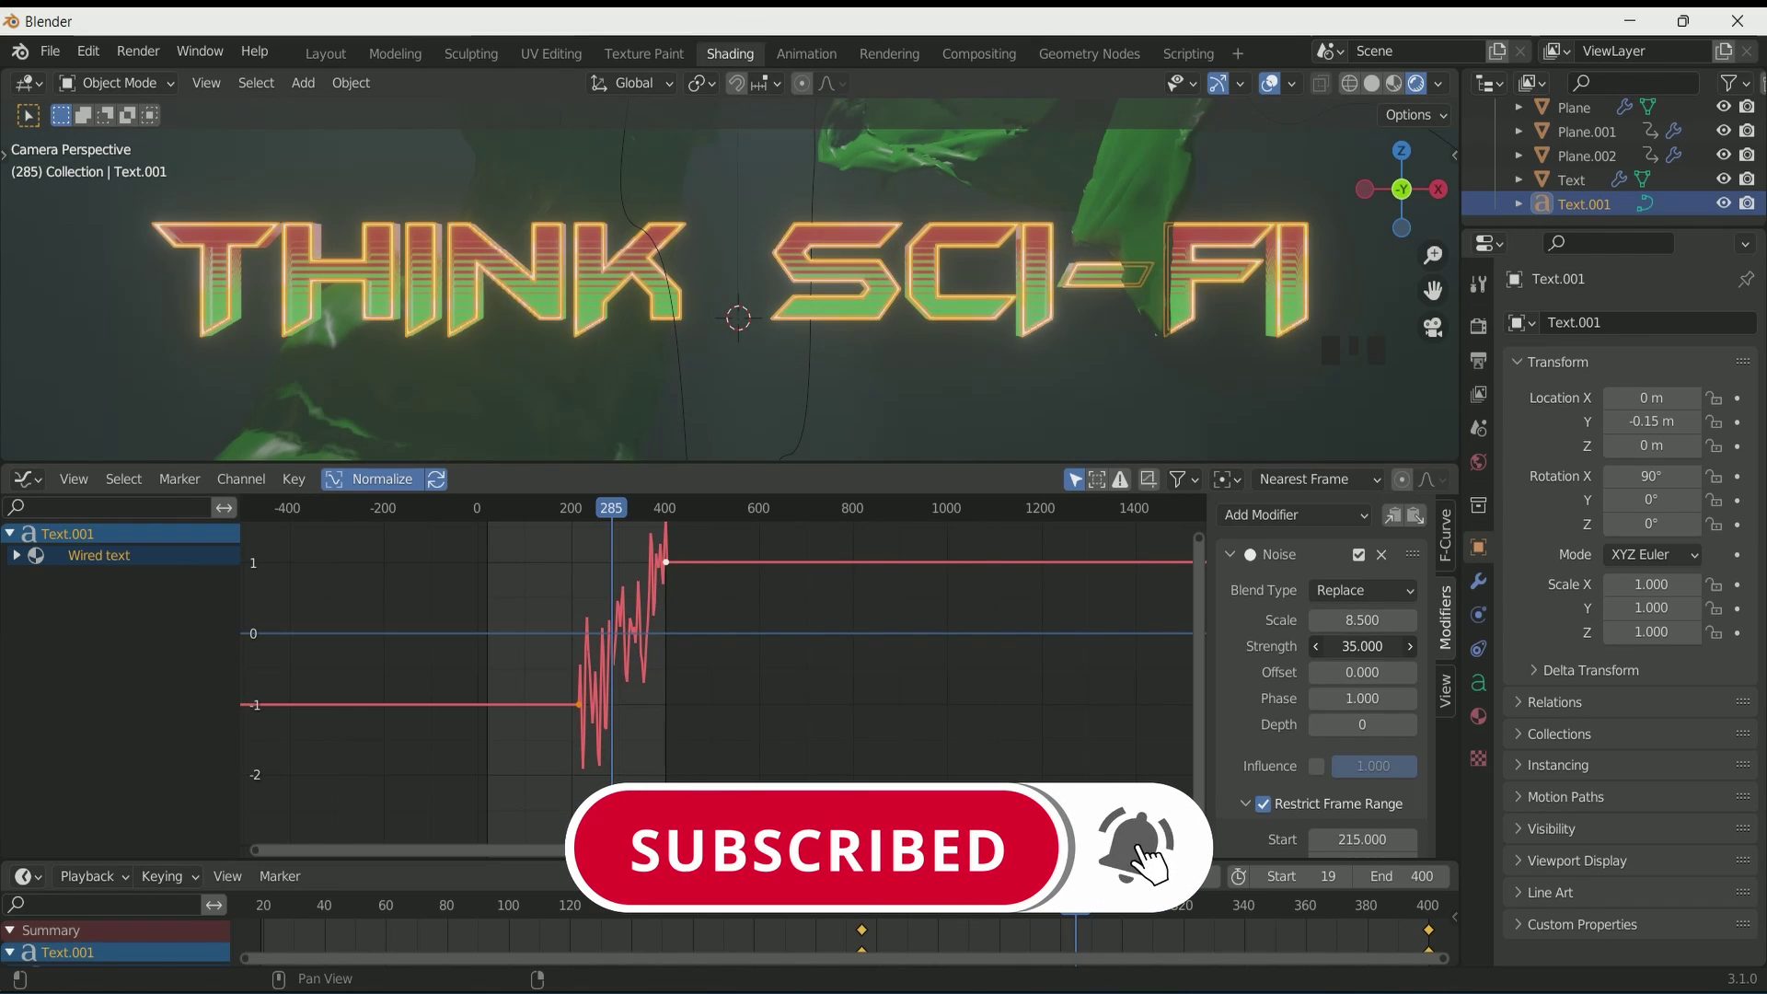
# Step: Play back from frame 215 a few times to preview the flickering outline glow
pyautogui.click(577, 520)
pyautogui.press('space')
pyautogui.click(288, 365)
pyautogui.press('space')
pyautogui.press('space')
pyautogui.press('space')
# Step: Adjust the Noise modifier settings and replay until the curve jitters between frames 200 and 400
pyautogui.click(320, 244)
pyautogui.moveTo(575, 516); pyautogui.dragTo(543, 519)
pyautogui.press('space')
pyautogui.click(334, 374)
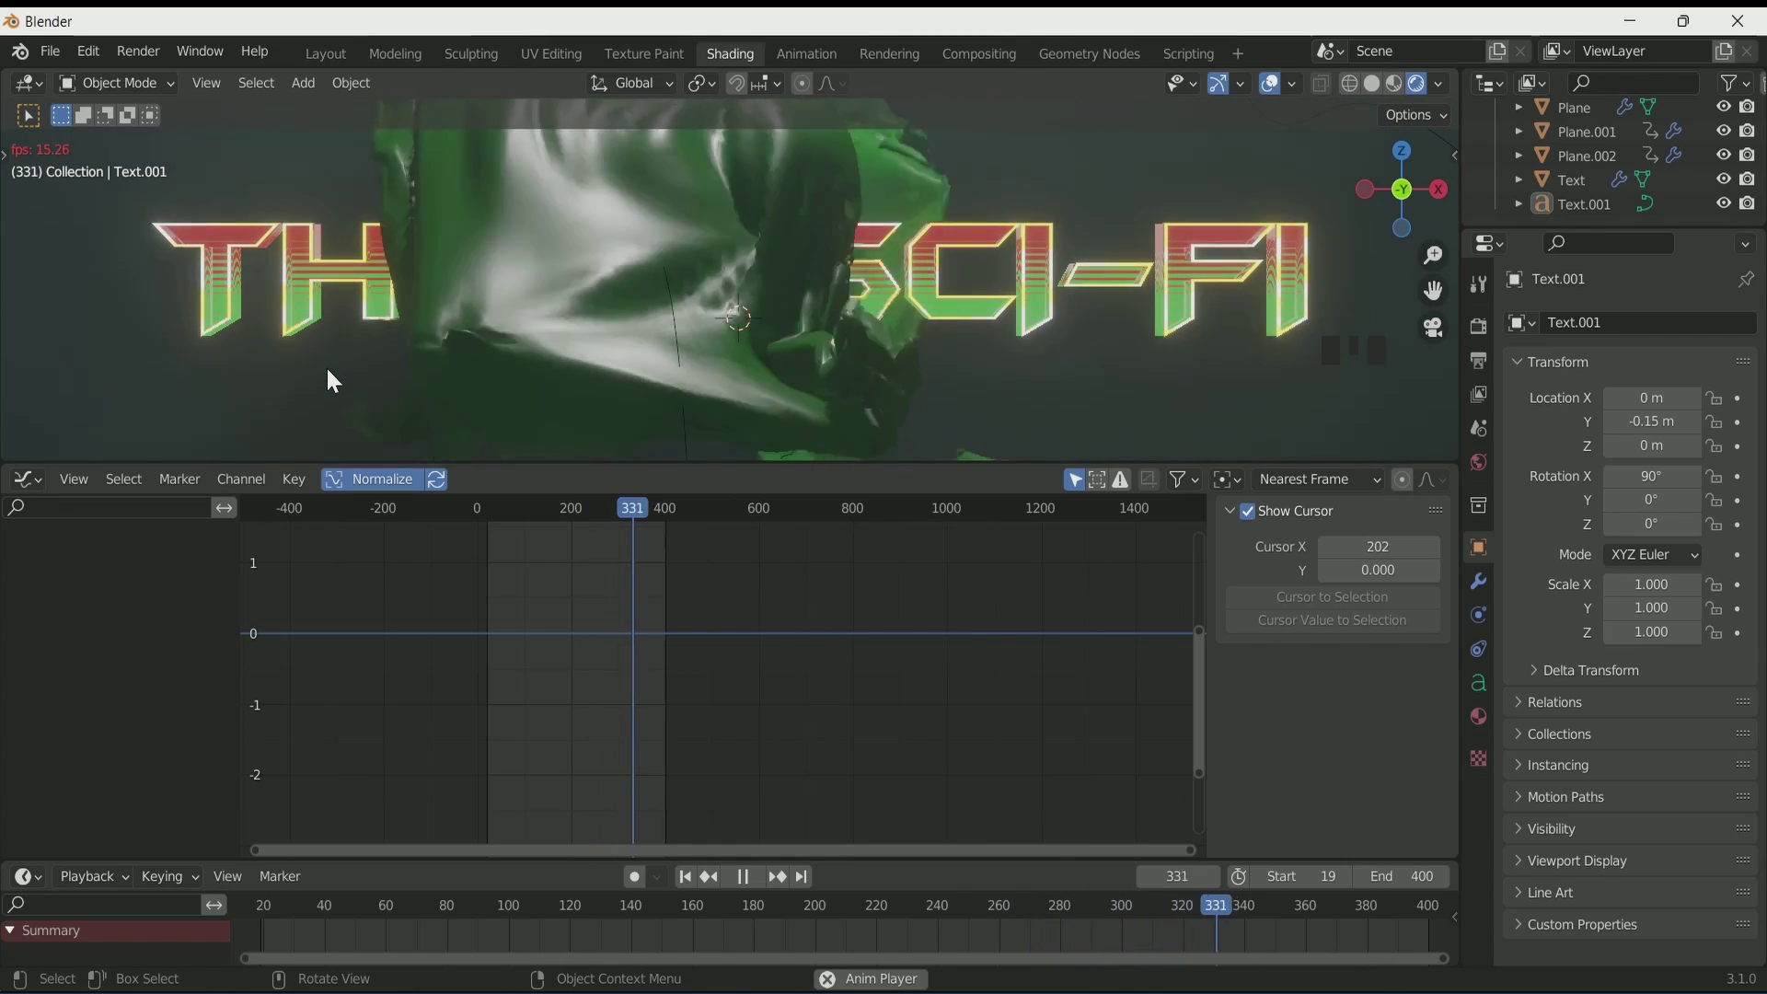
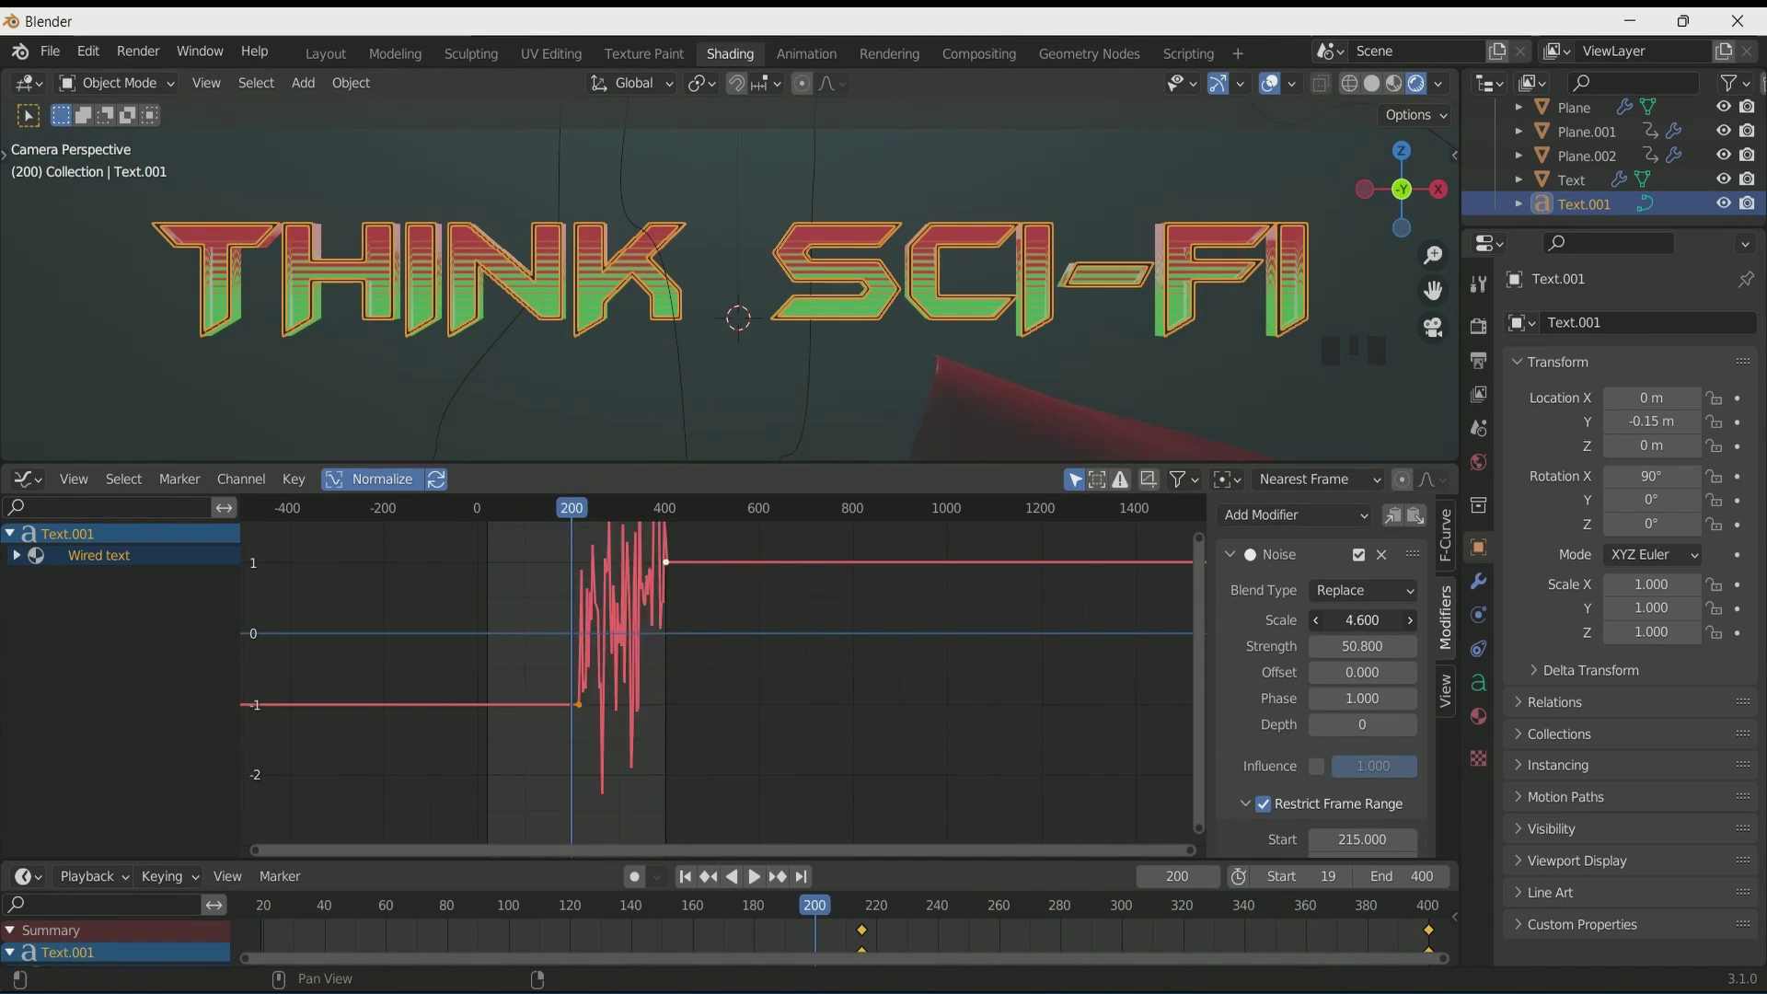
pyautogui.press('space')
pyautogui.click(305, 419)
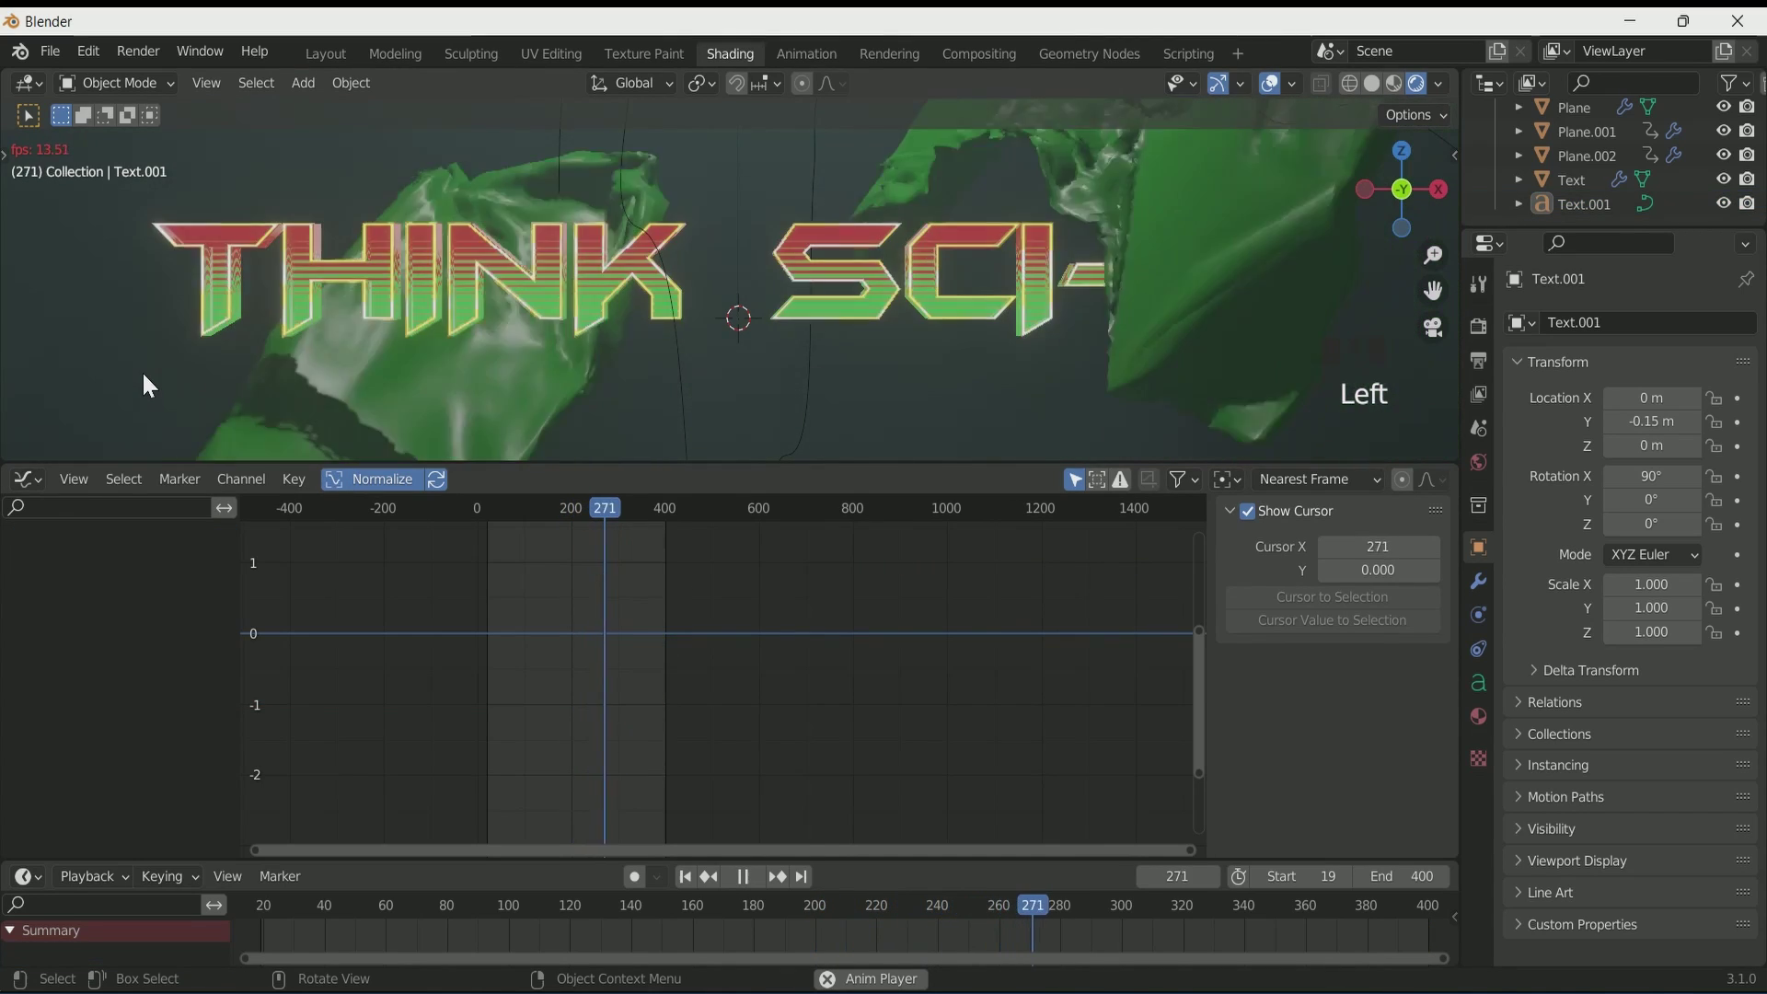
pyautogui.press('space')
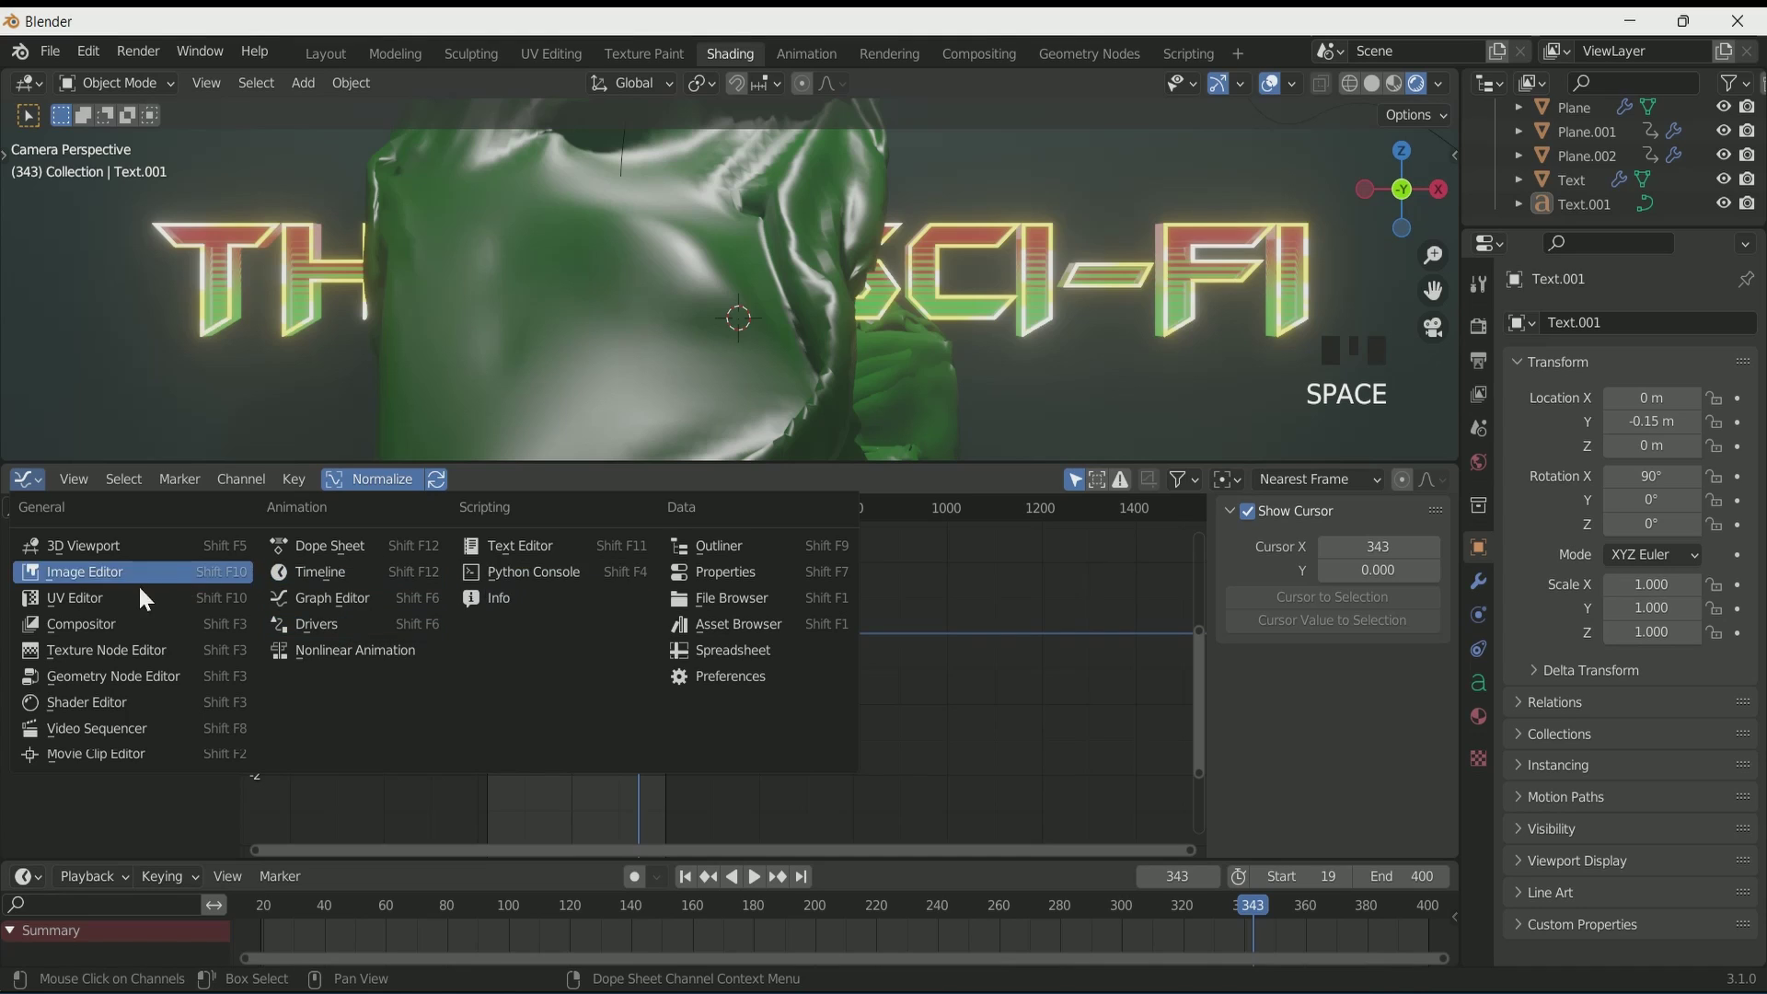
# Step: Set the world's Principled Volume colour to green in the node editor
pyautogui.click(114, 718)
pyautogui.scroll(-3)
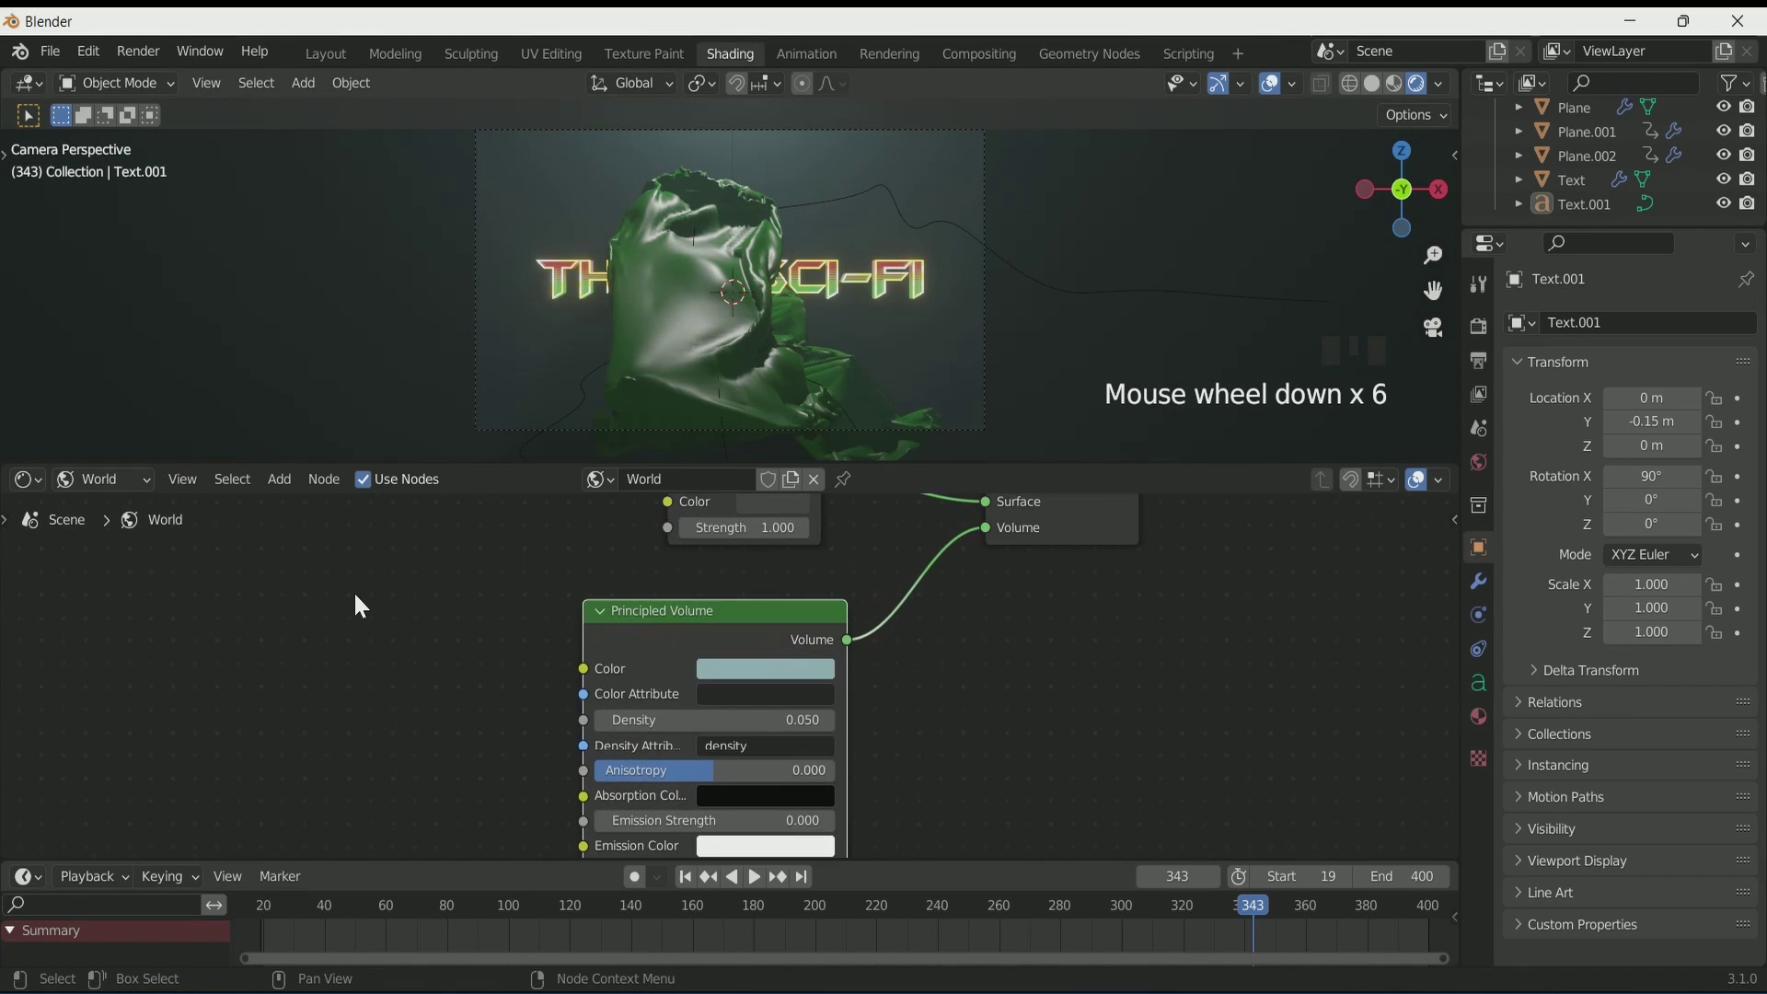
pyautogui.click(775, 408)
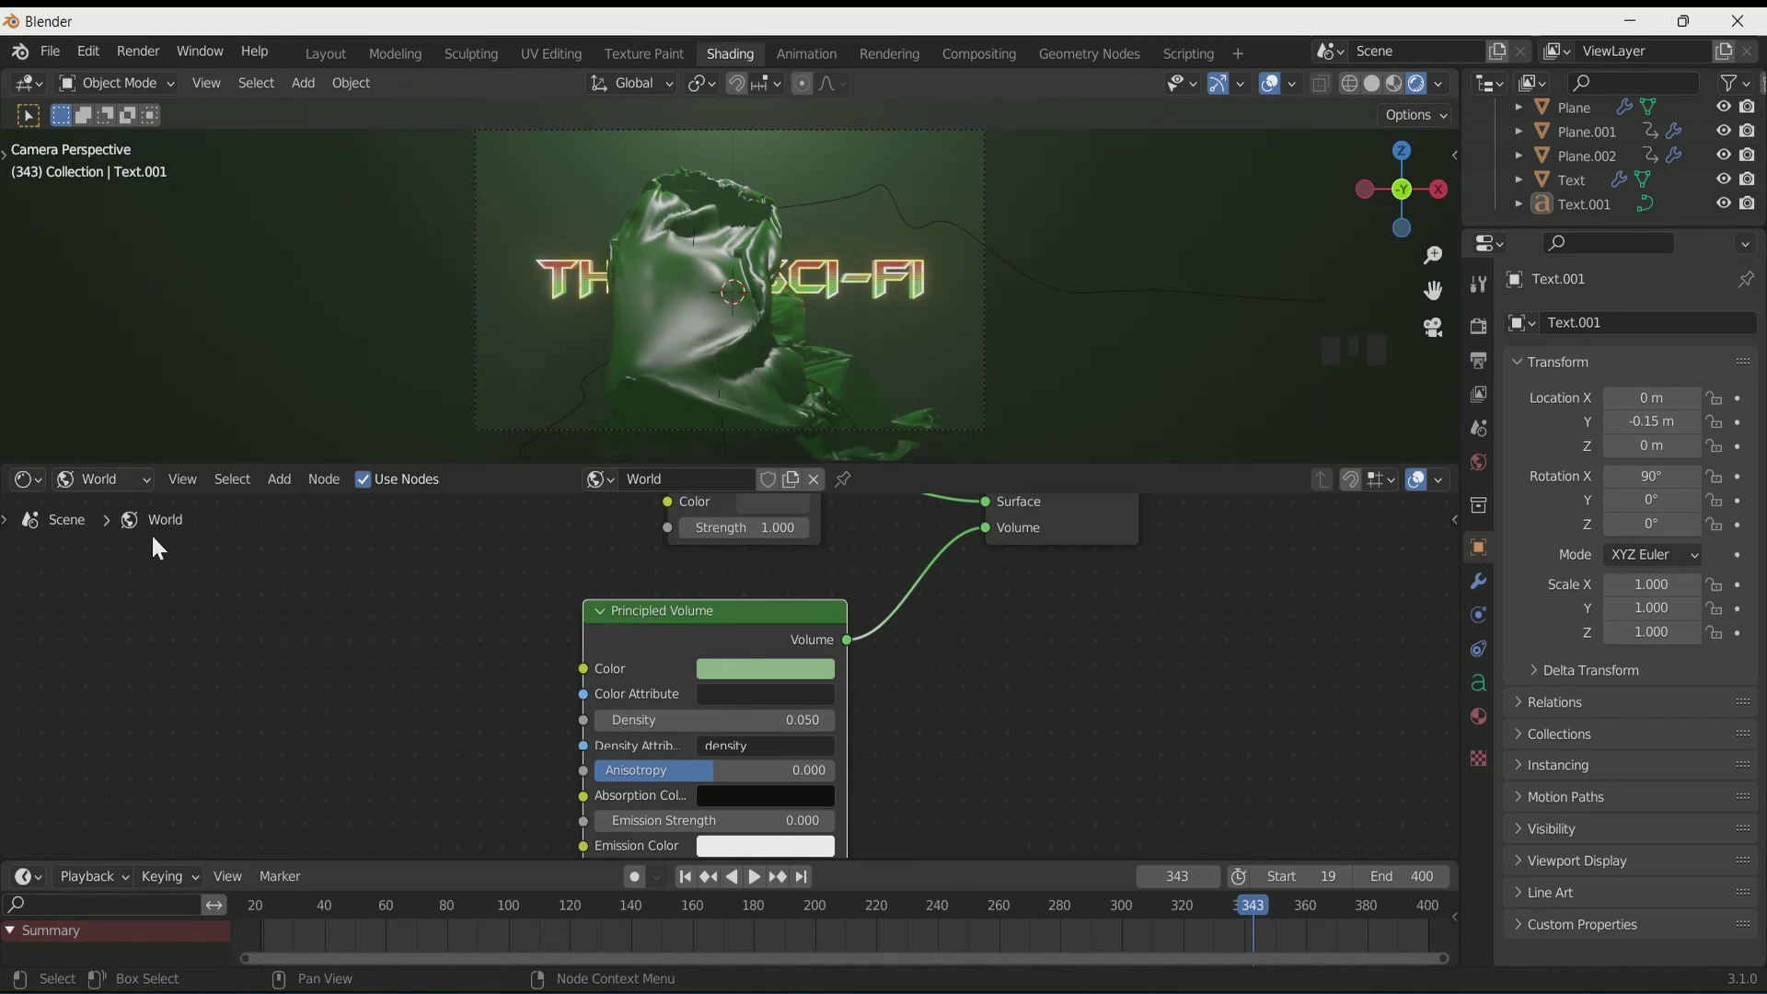
# Step: In Output Properties choose the render save folder for an FFmpeg MPEG-4 H.264 video
pyautogui.click(342, 68)
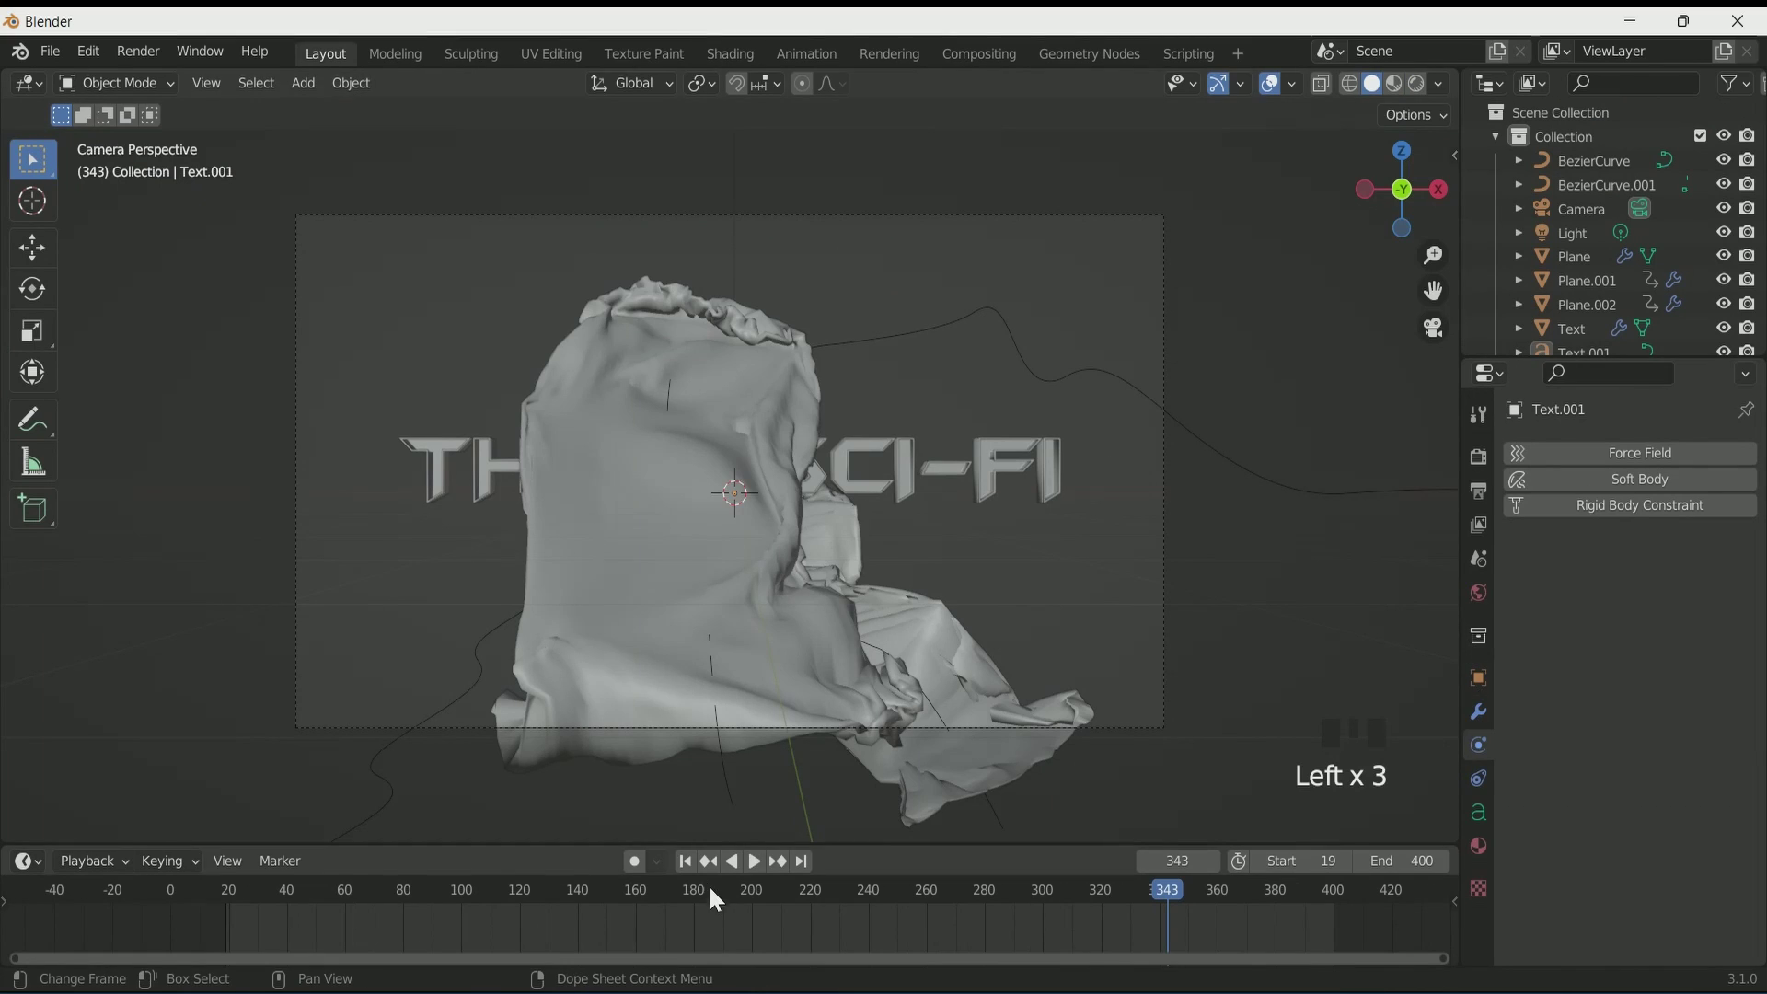
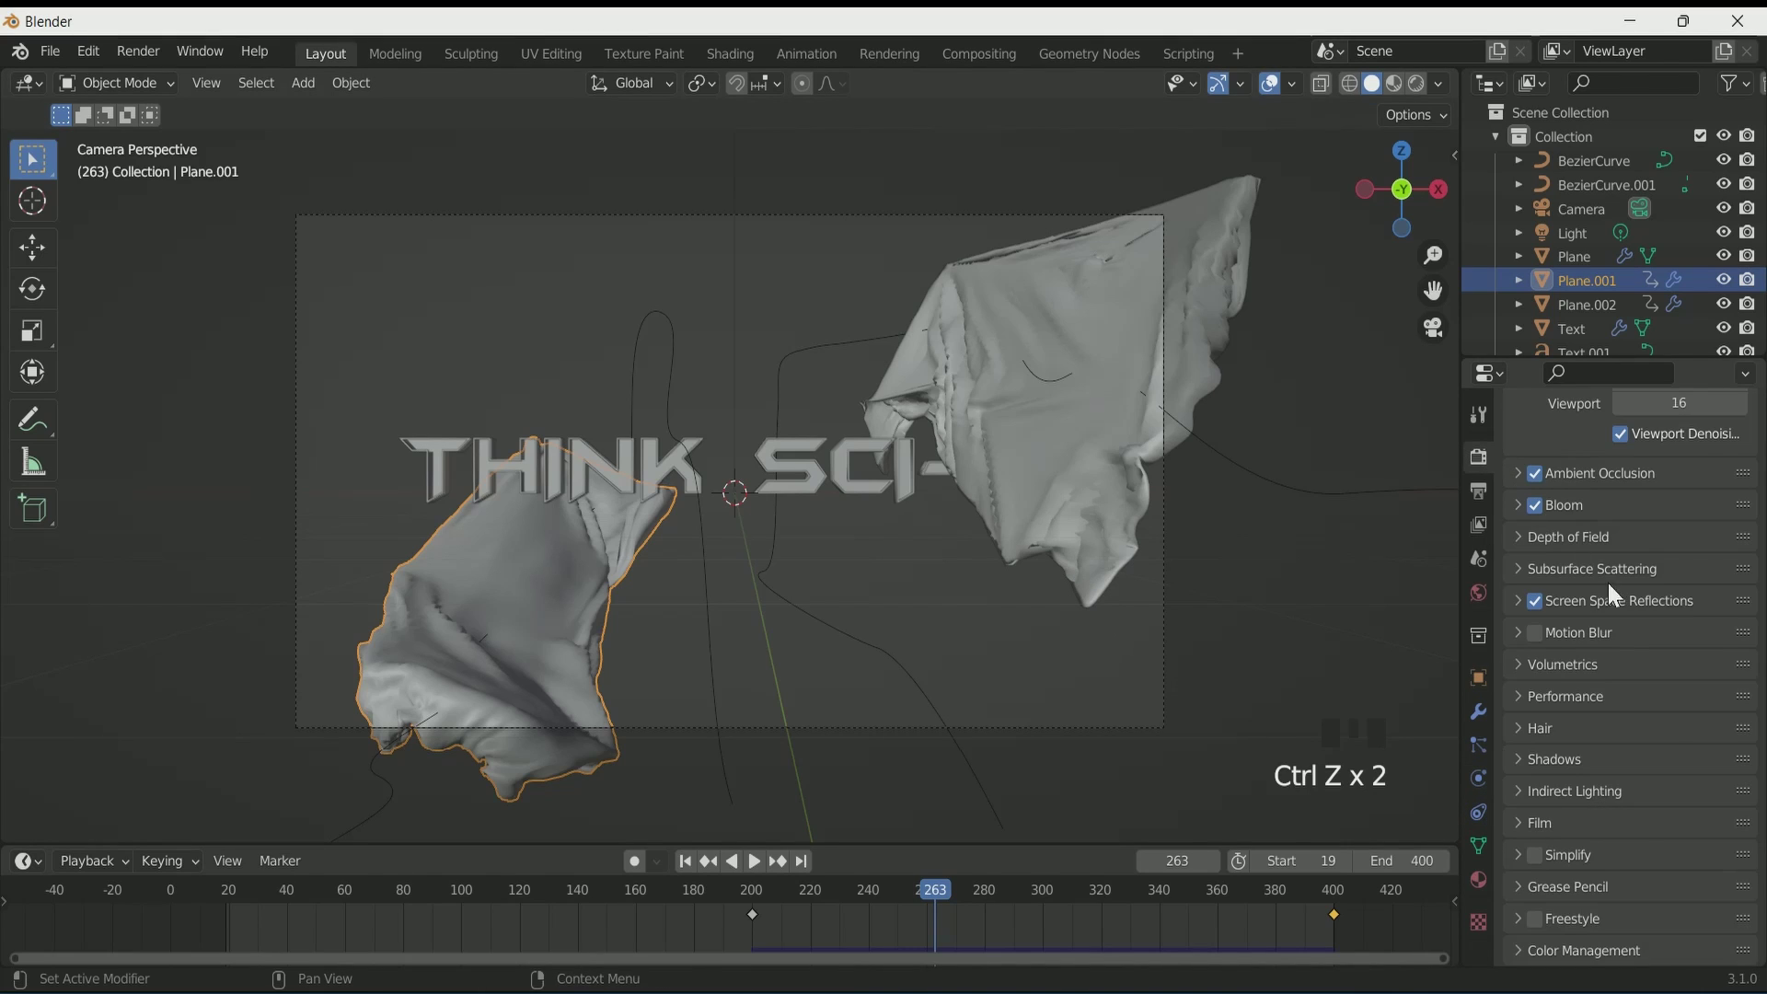
pyautogui.scroll(-3)
pyautogui.click(1427, 81)
pyautogui.moveTo(1607, 753); pyautogui.dragTo(1748, 674)
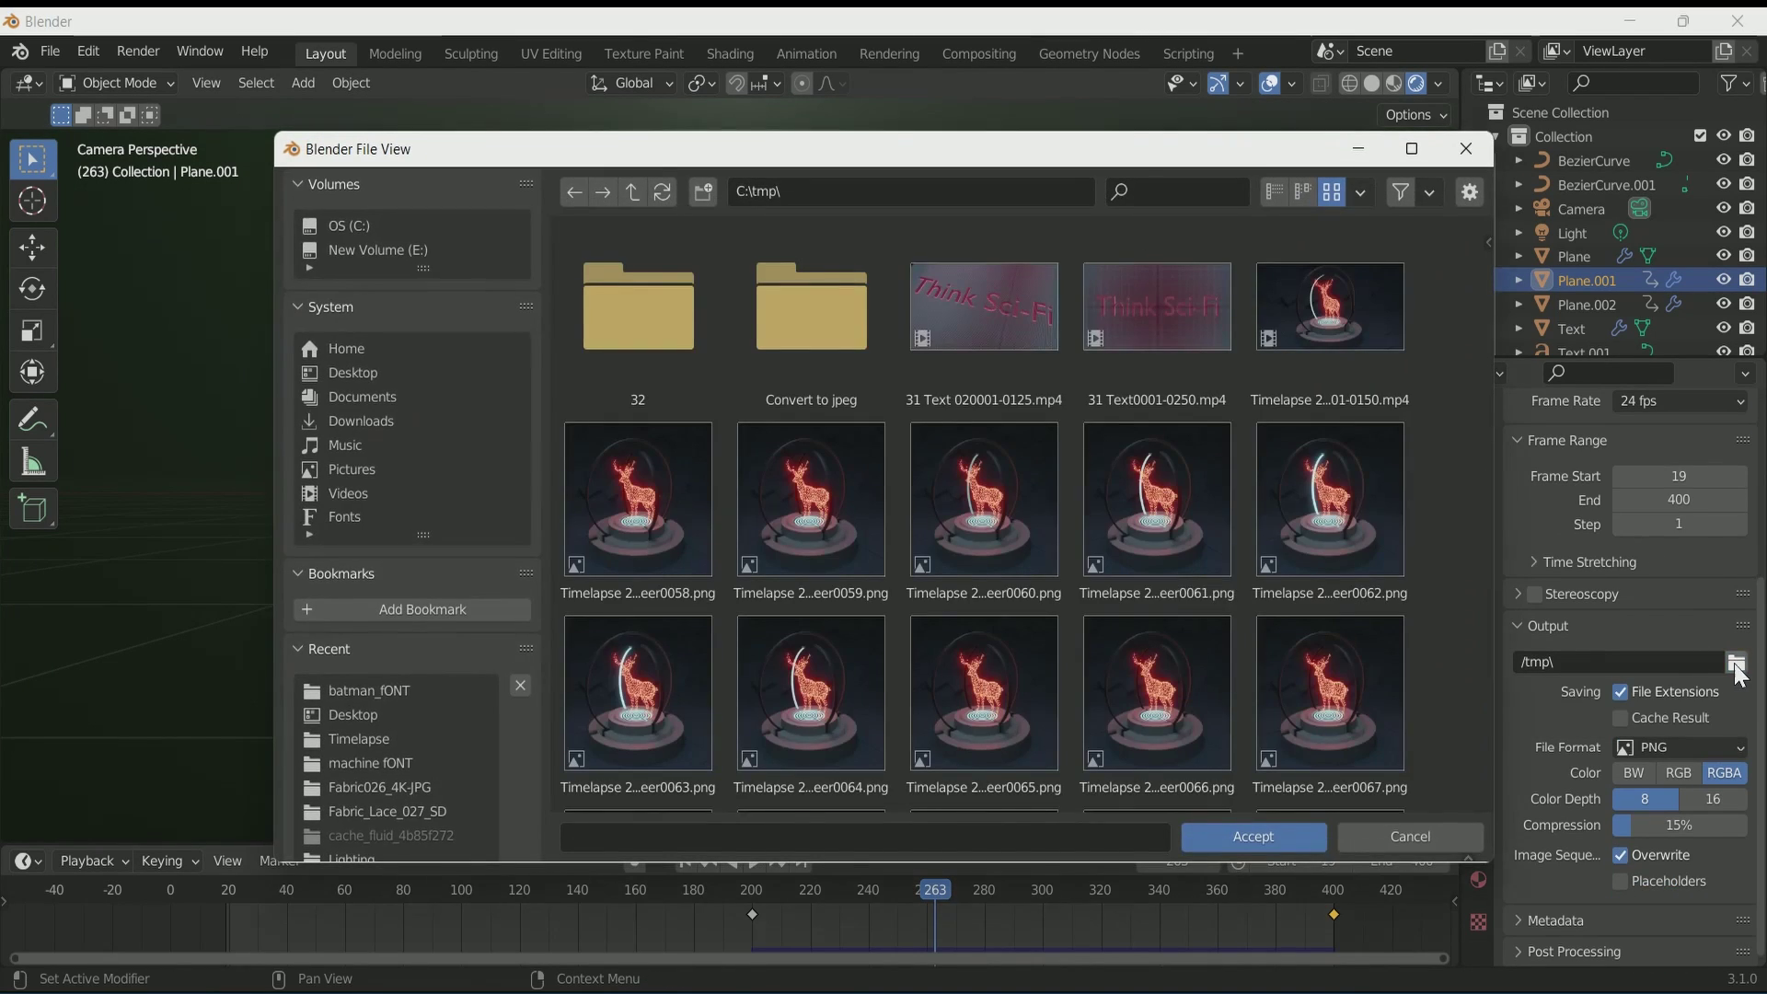